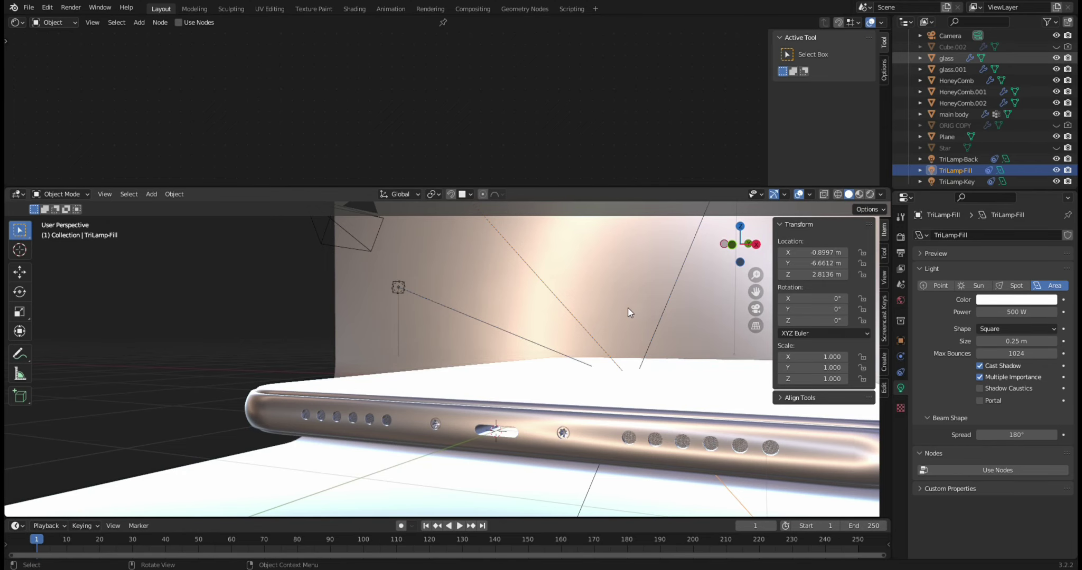
# - Select HoneyComb.001 so its 'buttons' material and node setup are shown
pyautogui.middleClick(633, 303)
pyautogui.middleClick(651, 314)
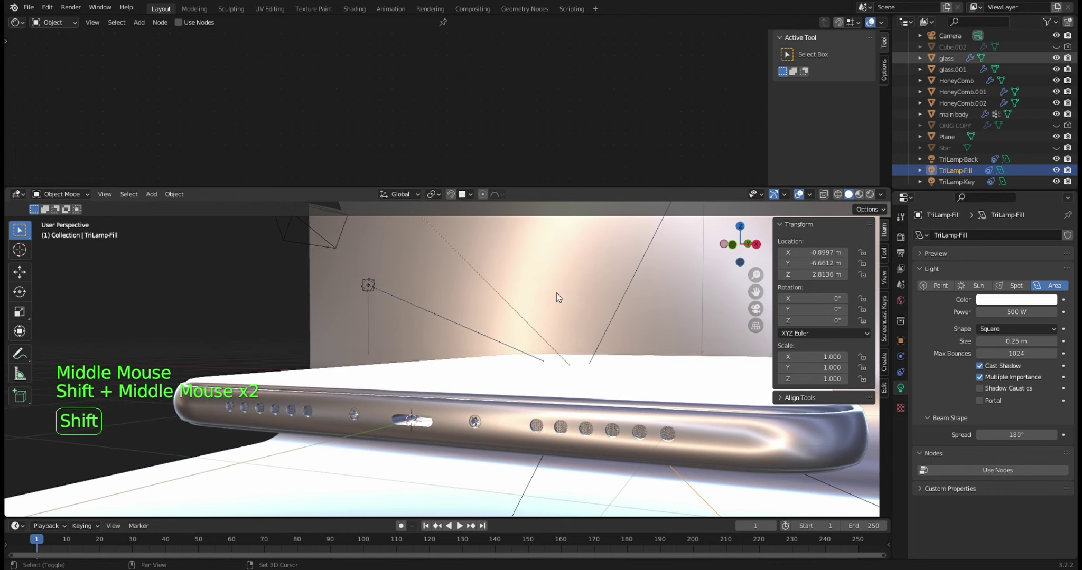
pyautogui.middleClick(621, 319)
pyautogui.middleClick(585, 324)
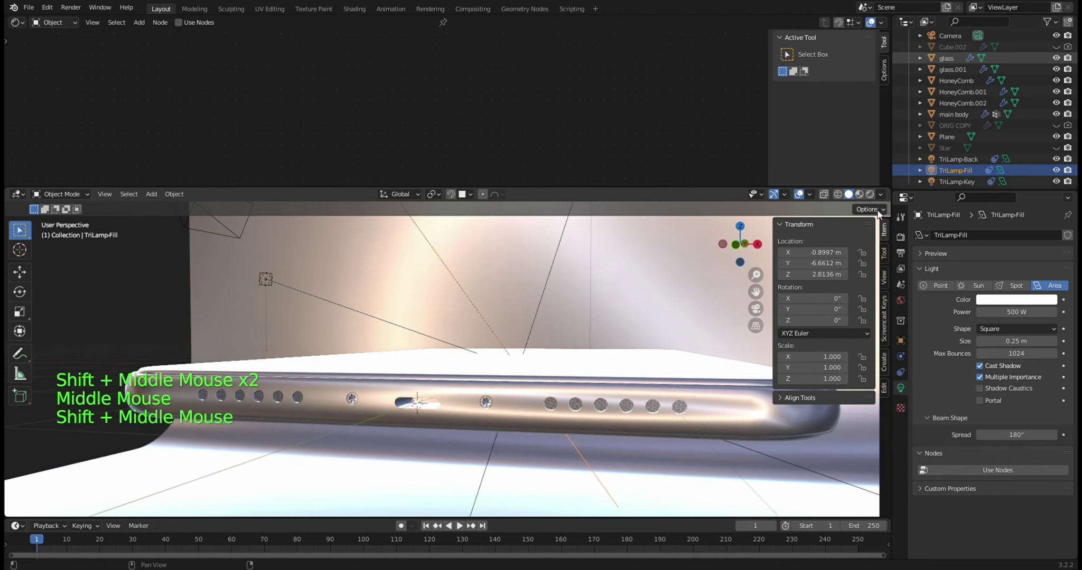
pyautogui.click(501, 435)
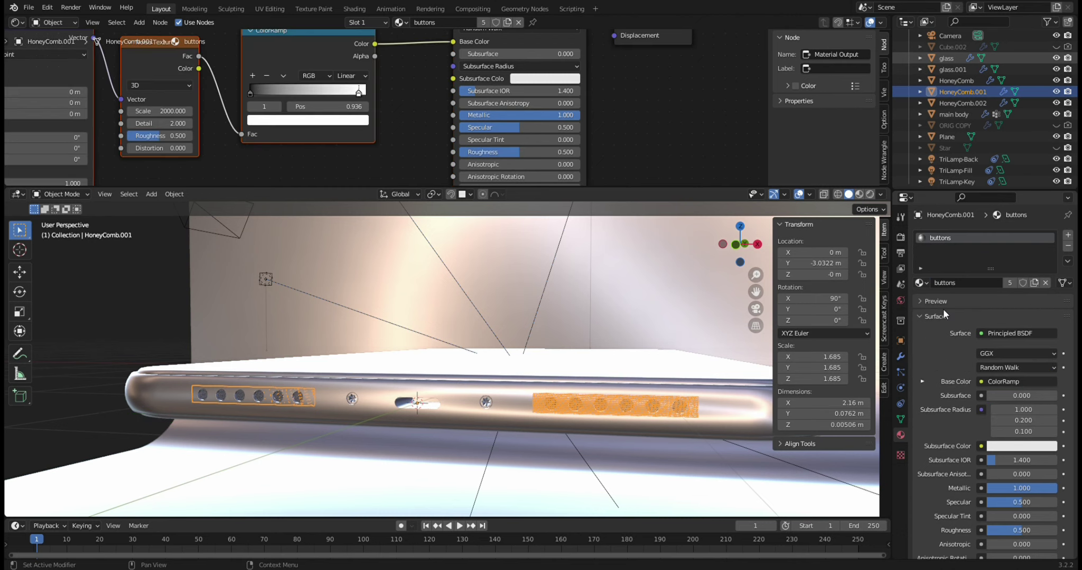
# - Select the main body and undo a stray change while reviewing its material slots
pyautogui.click(664, 335)
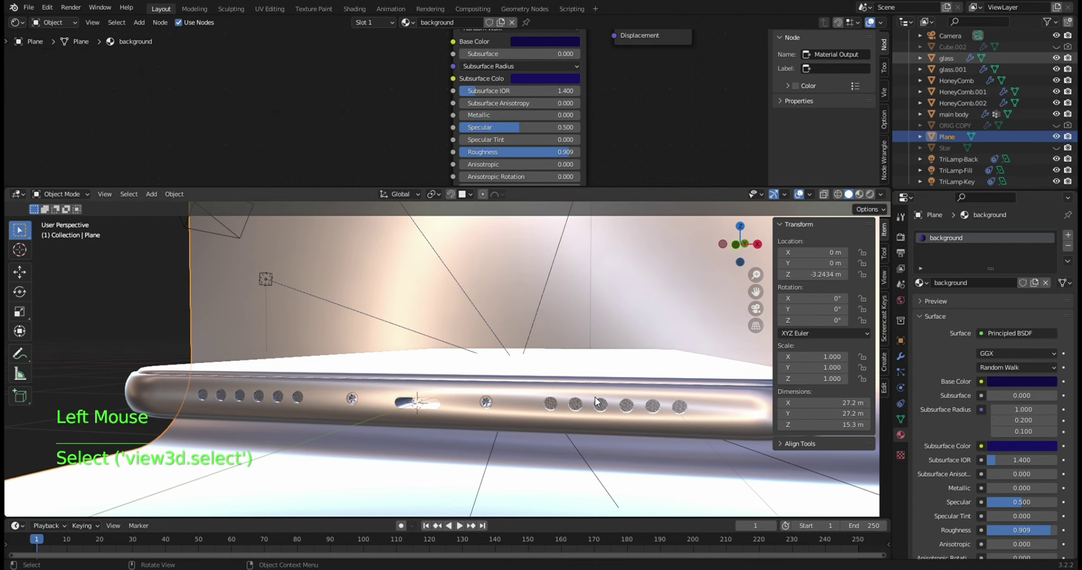
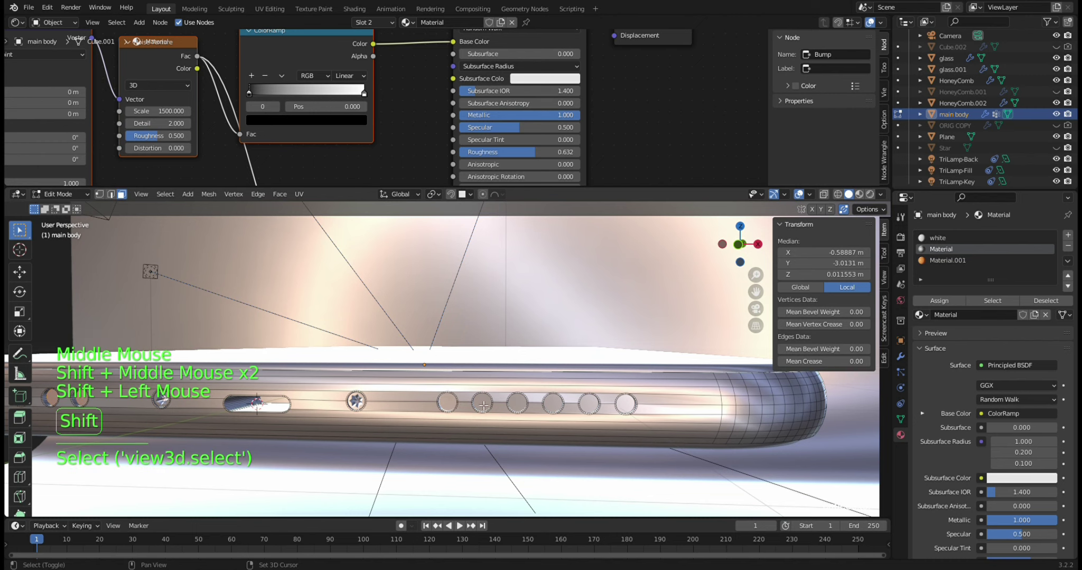
pyautogui.scroll(3)
pyautogui.scroll(3)
pyautogui.press('ctrl+z')
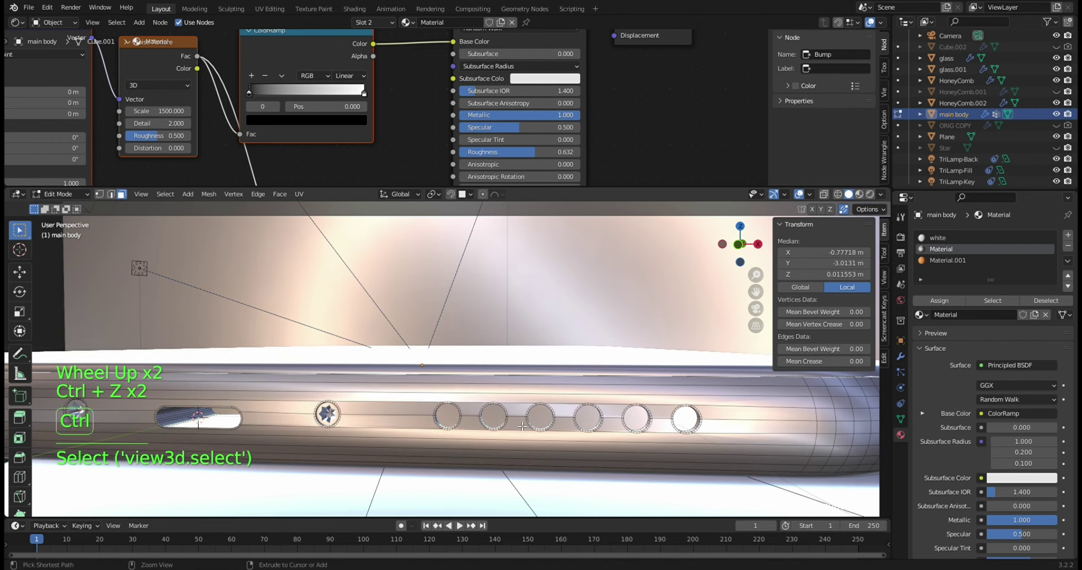
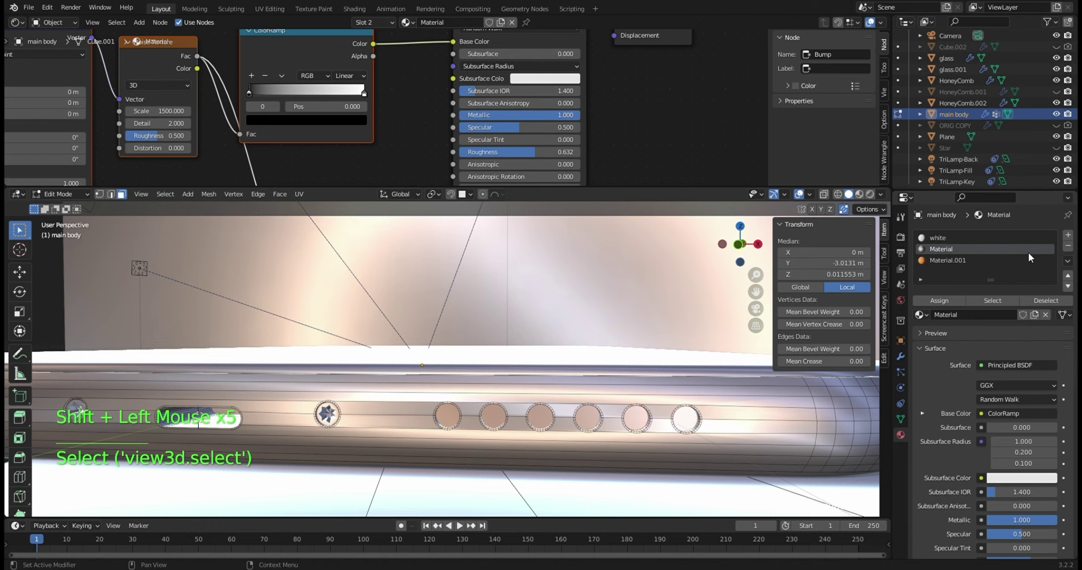
# - Add a material slot holding Material.004 and assign it to the button-hole faces
pyautogui.click(1071, 238)
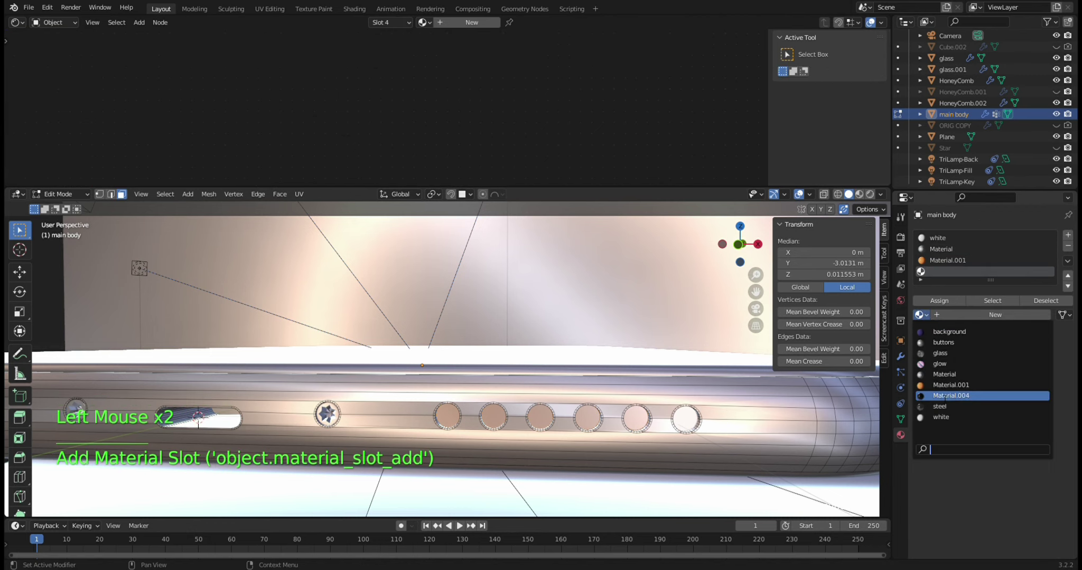
pyautogui.click(865, 199)
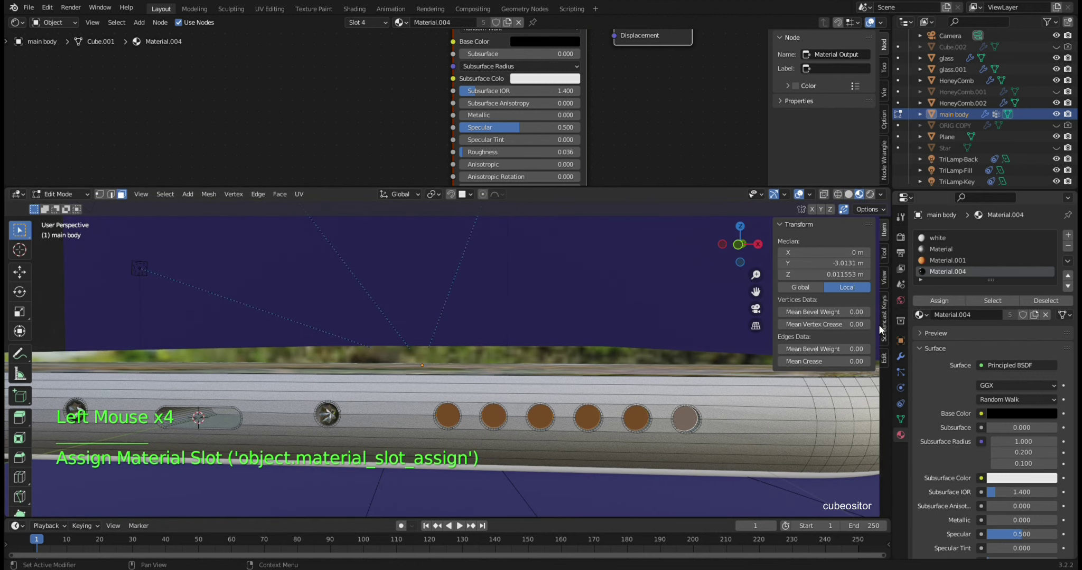
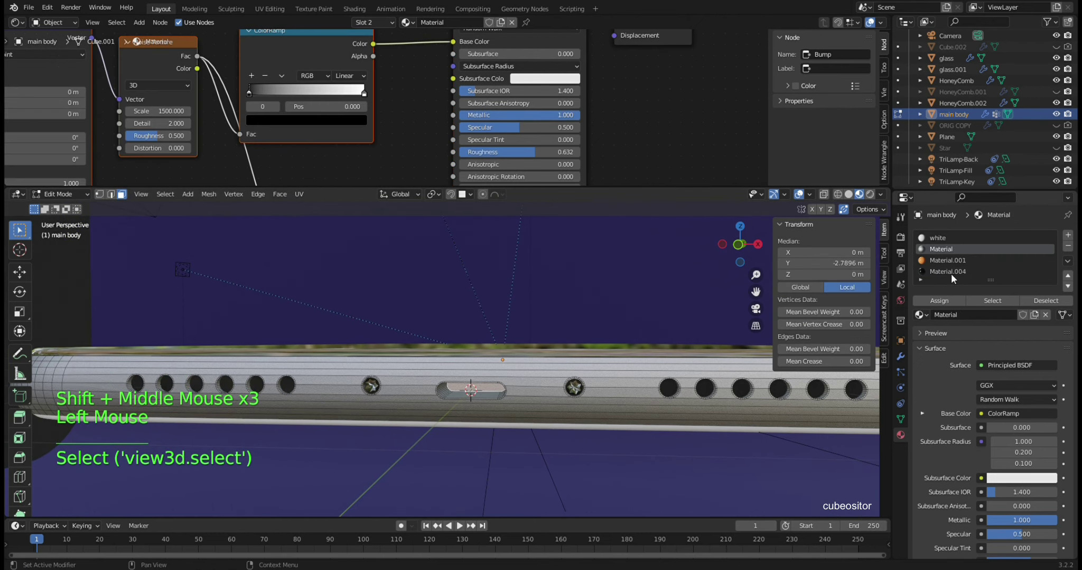
pyautogui.click(929, 301)
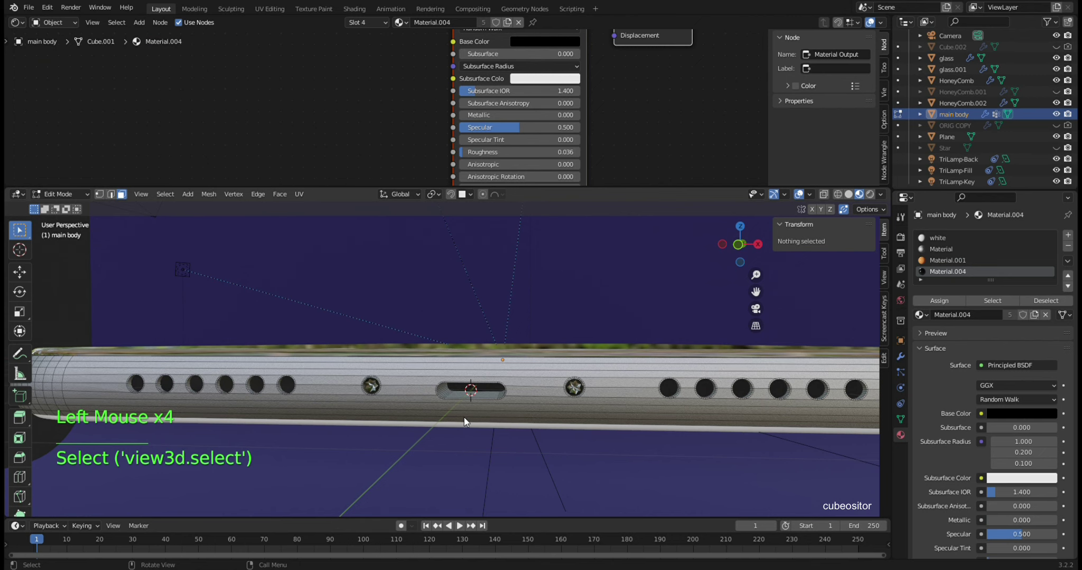
pyautogui.middleClick(467, 421)
pyautogui.click(382, 353)
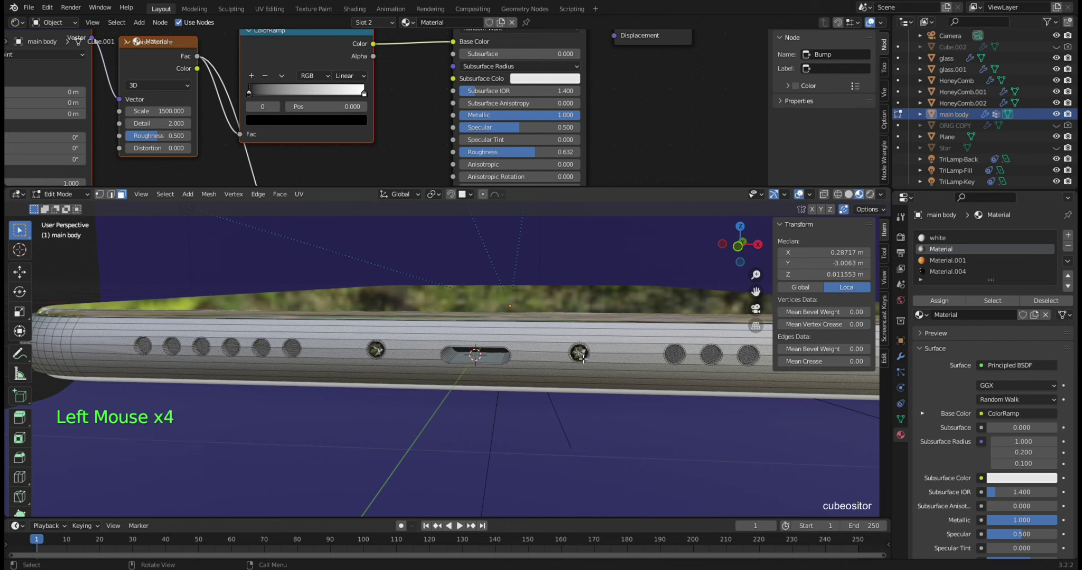
# - Leave Edit Mode and select the background plane, inspecting it around the phone
pyautogui.press('Tab')
pyautogui.click(584, 353)
pyautogui.middleClick(581, 369)
pyautogui.middleClick(590, 383)
pyautogui.middleClick(536, 367)
pyautogui.middleClick(565, 345)
# - Select the background plane and switch the viewport to rendered preview
pyautogui.click(926, 287)
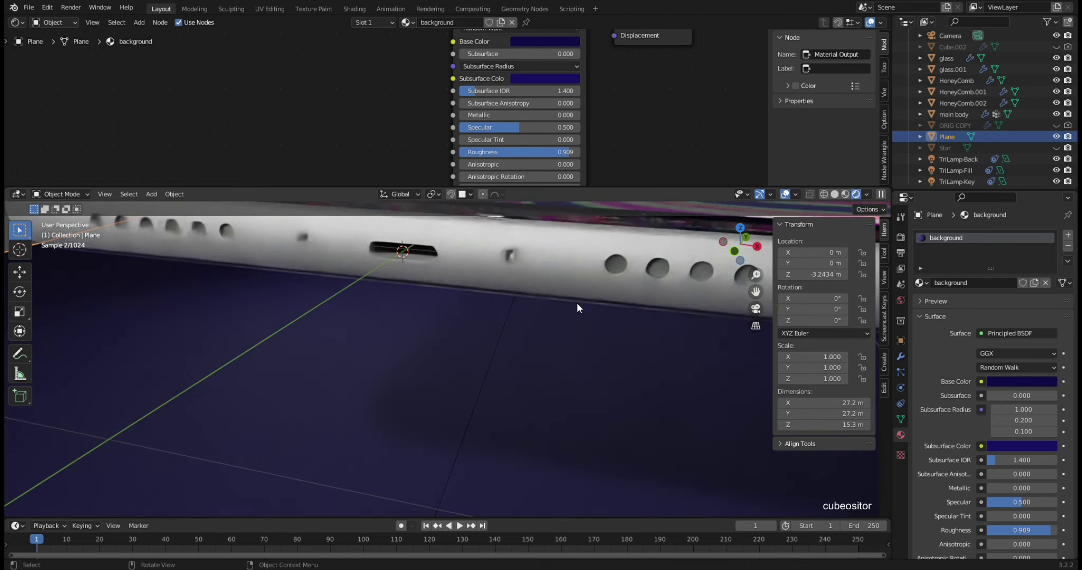
pyautogui.middleClick(622, 293)
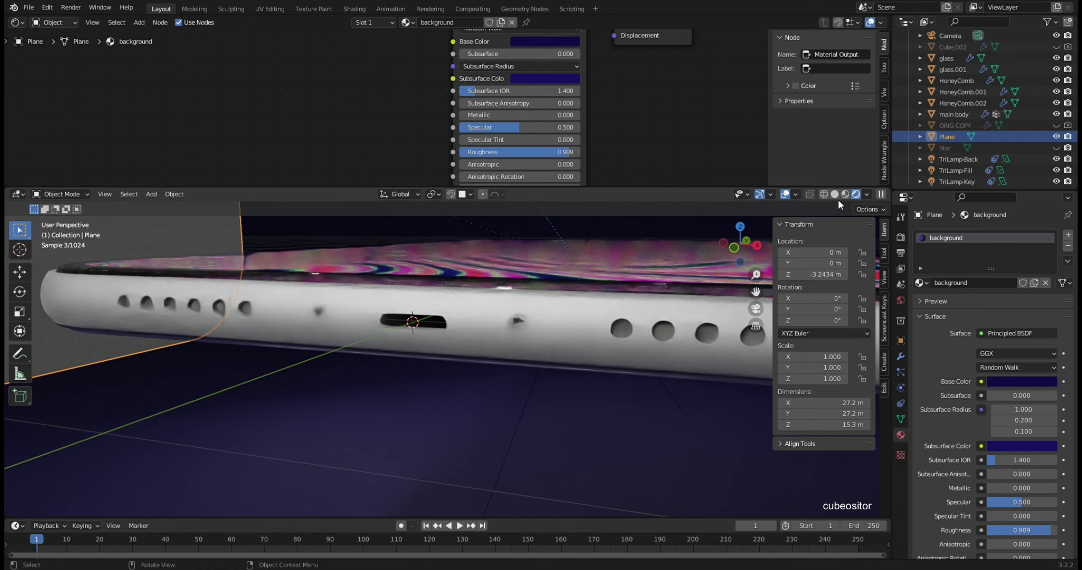
pyautogui.click(840, 201)
pyautogui.scroll(-3)
pyautogui.middleClick(382, 338)
pyautogui.middleClick(405, 339)
pyautogui.middleClick(506, 350)
pyautogui.middleClick(556, 337)
# - Select the glass object and orbit to inspect it with its Material.004
pyautogui.middleClick(538, 321)
pyautogui.middleClick(496, 326)
pyautogui.middleClick(581, 320)
pyautogui.middleClick(622, 317)
pyautogui.click(794, 247)
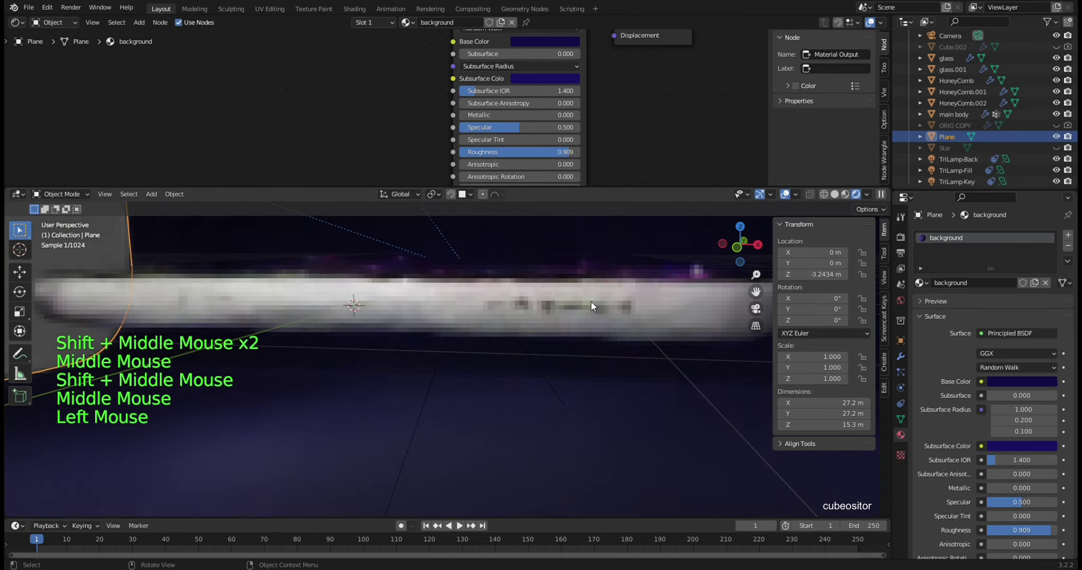
pyautogui.middleClick(604, 297)
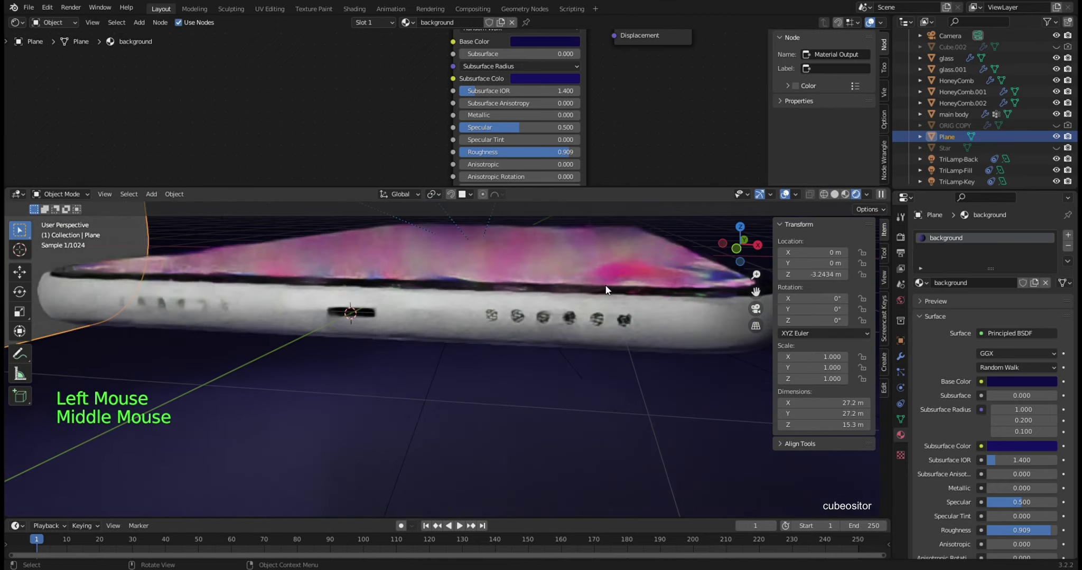
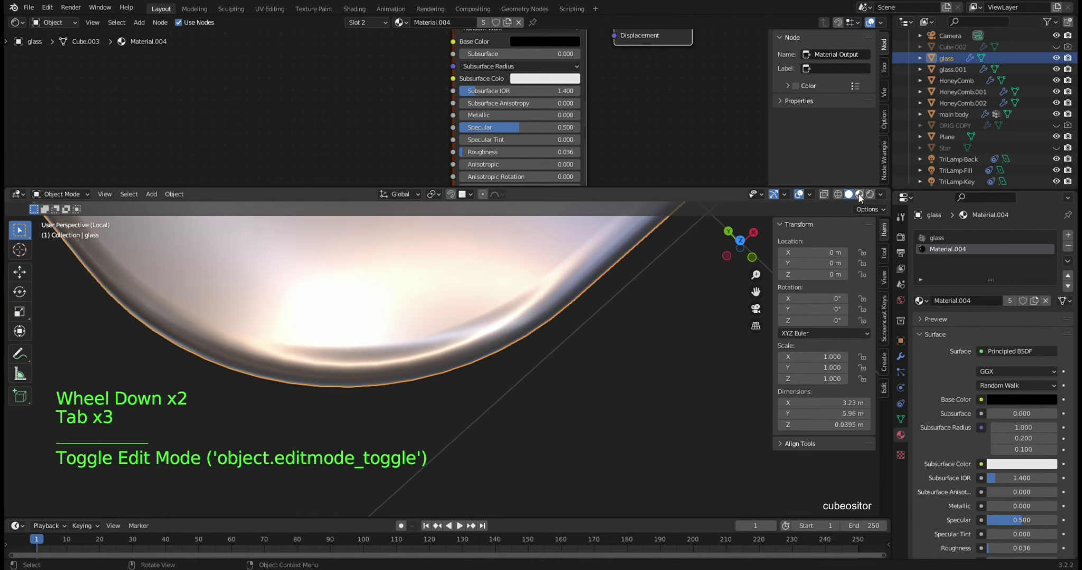
# - Leave Local View of the glass and orbit back around the phone
pyautogui.press('KP_Divide')
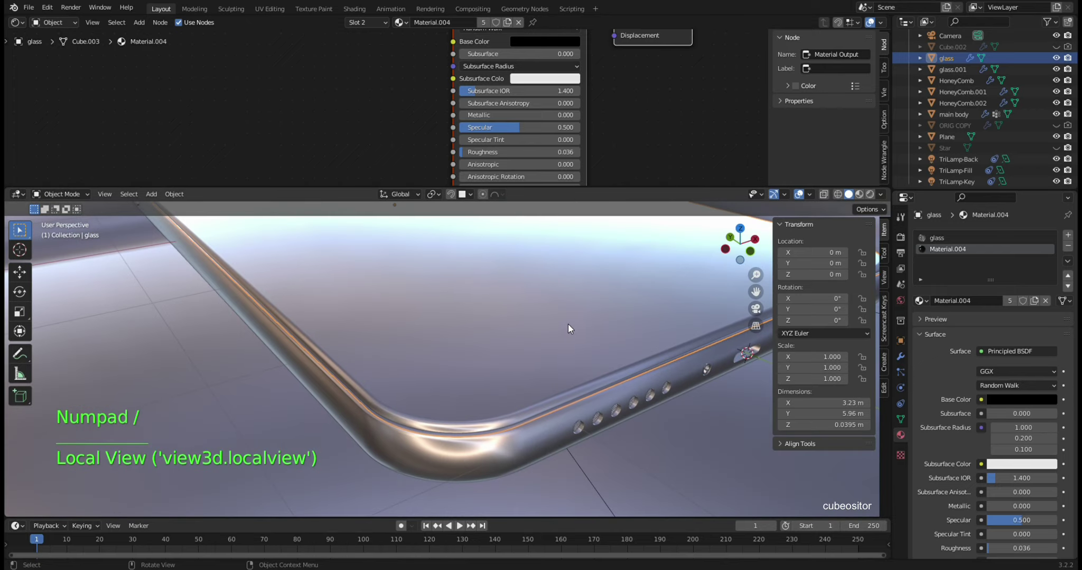
pyautogui.middleClick(592, 326)
pyautogui.scroll(-3)
pyautogui.middleClick(503, 361)
pyautogui.middleClick(531, 321)
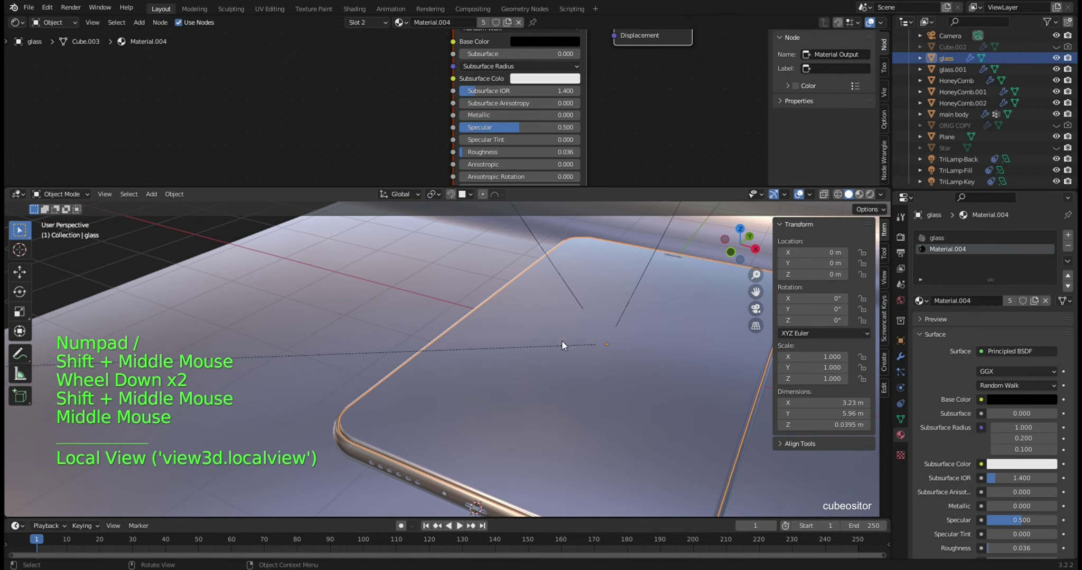
pyautogui.middleClick(578, 340)
pyautogui.middleClick(506, 337)
pyautogui.middleClick(557, 370)
pyautogui.middleClick(594, 359)
pyautogui.middleClick(557, 343)
pyautogui.scroll(3)
pyautogui.middleClick(484, 331)
# - Give HoneyComb the 'buttons' material, then hide it in the Outliner
pyautogui.click(469, 288)
pyautogui.scroll(3)
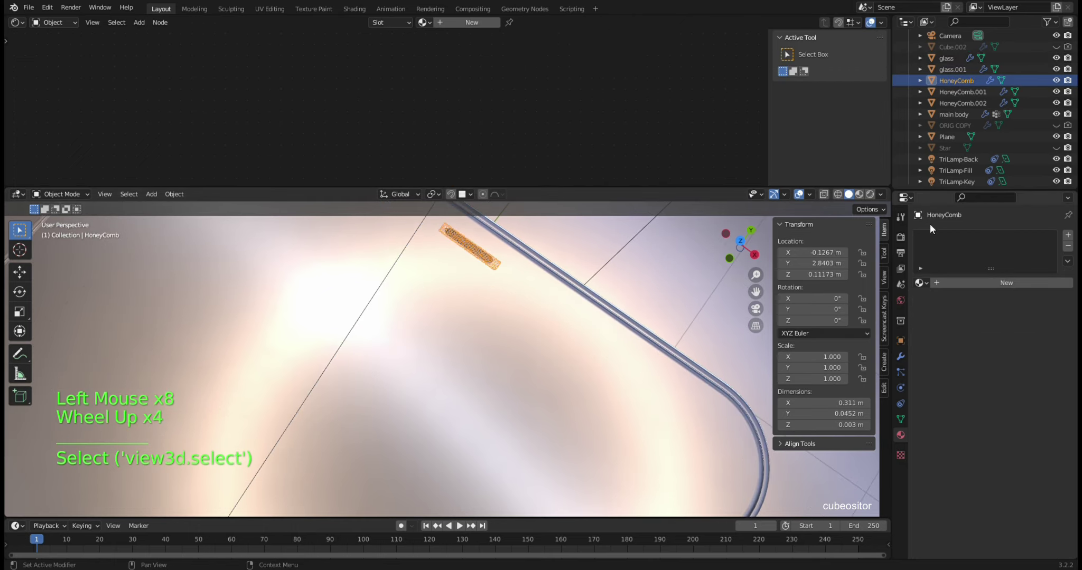
pyautogui.scroll(3)
pyautogui.middleClick(574, 311)
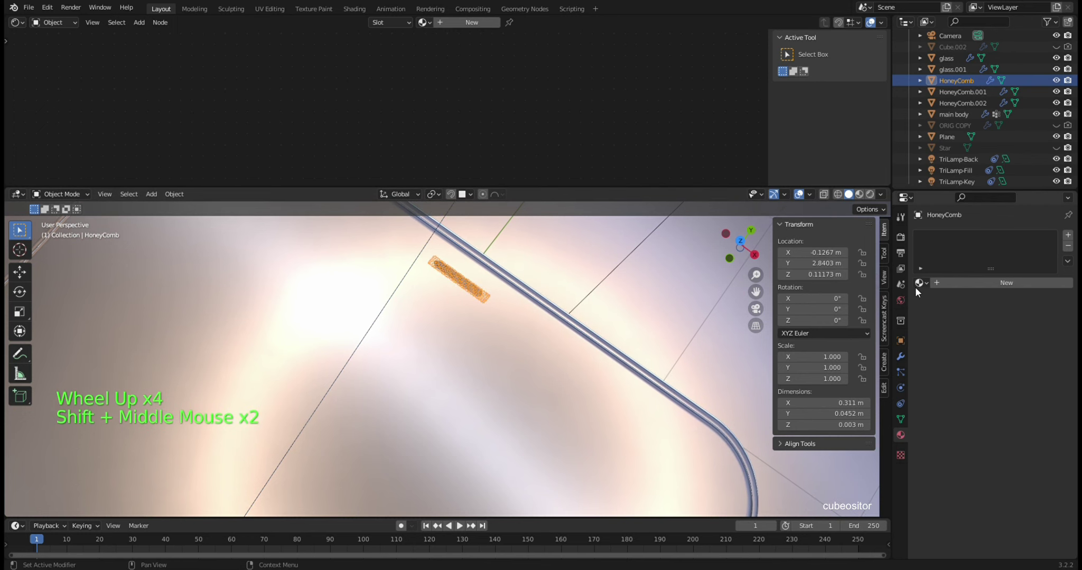
pyautogui.click(919, 285)
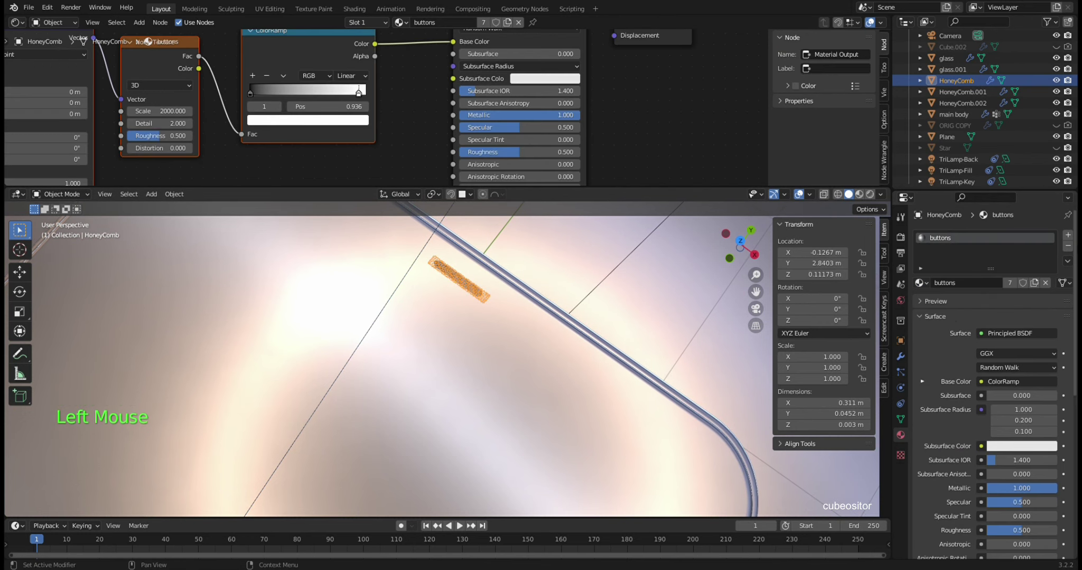
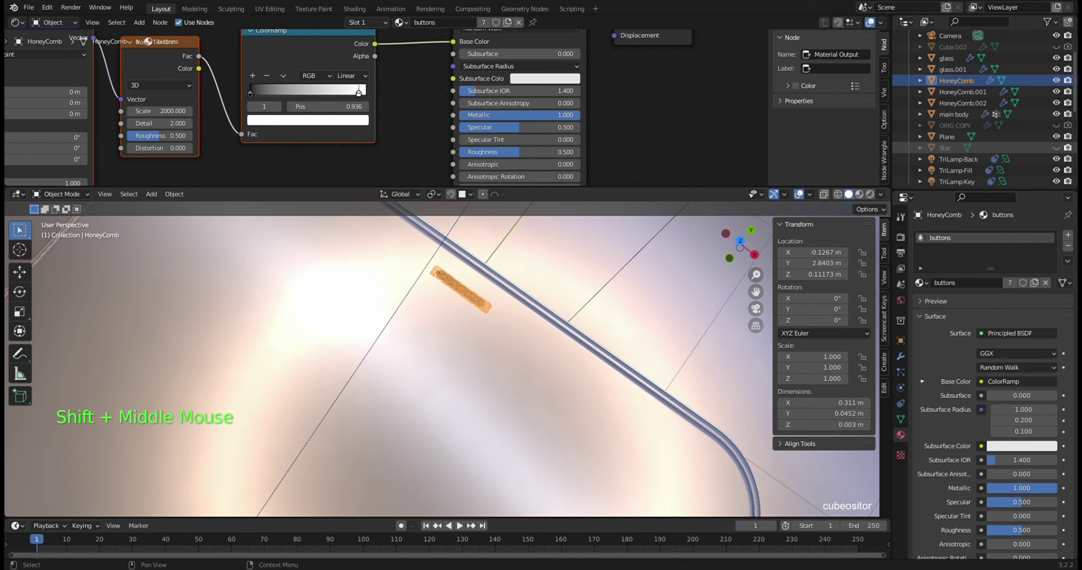
pyautogui.click(1063, 82)
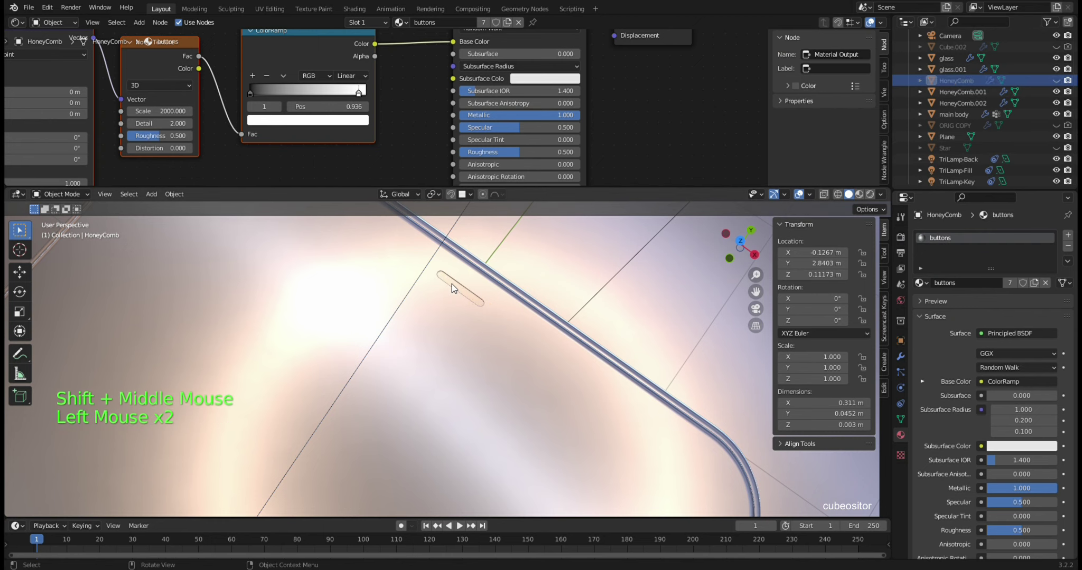
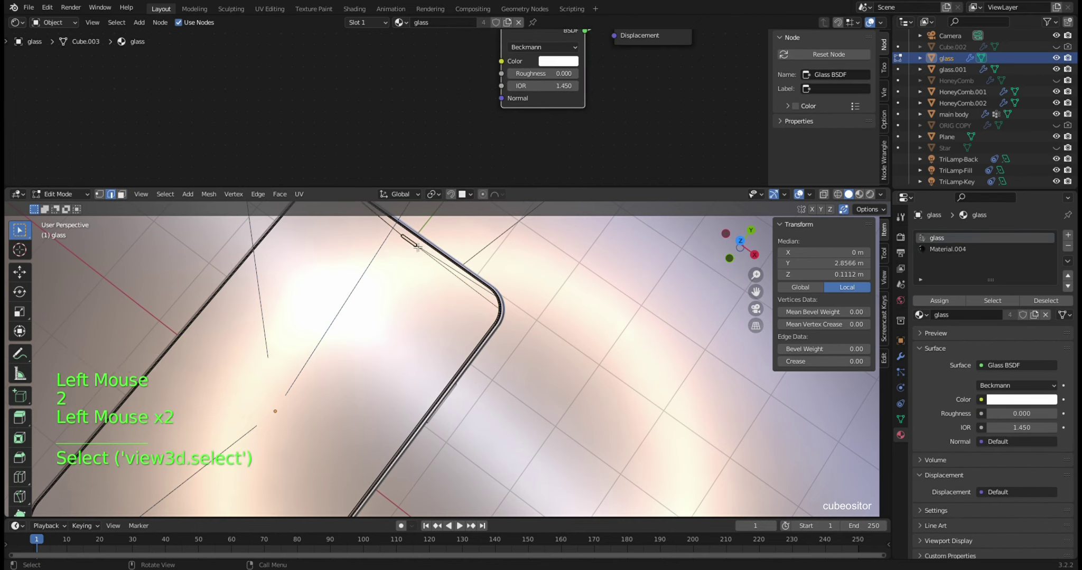
# - Hide HoneyComb.002 and enter Edit Mode on the back plate
pyautogui.press('KP_Decimal')
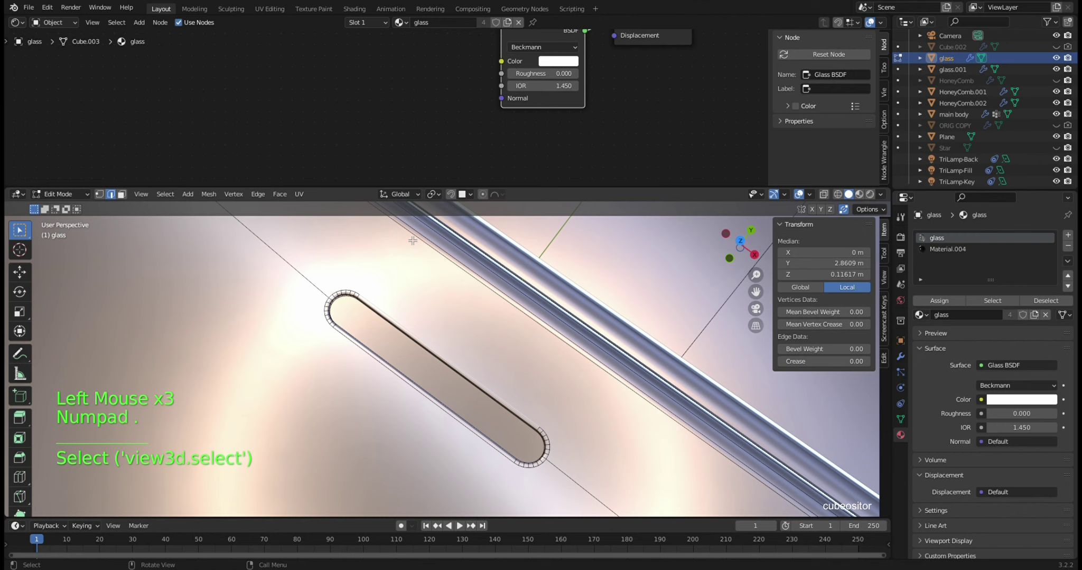
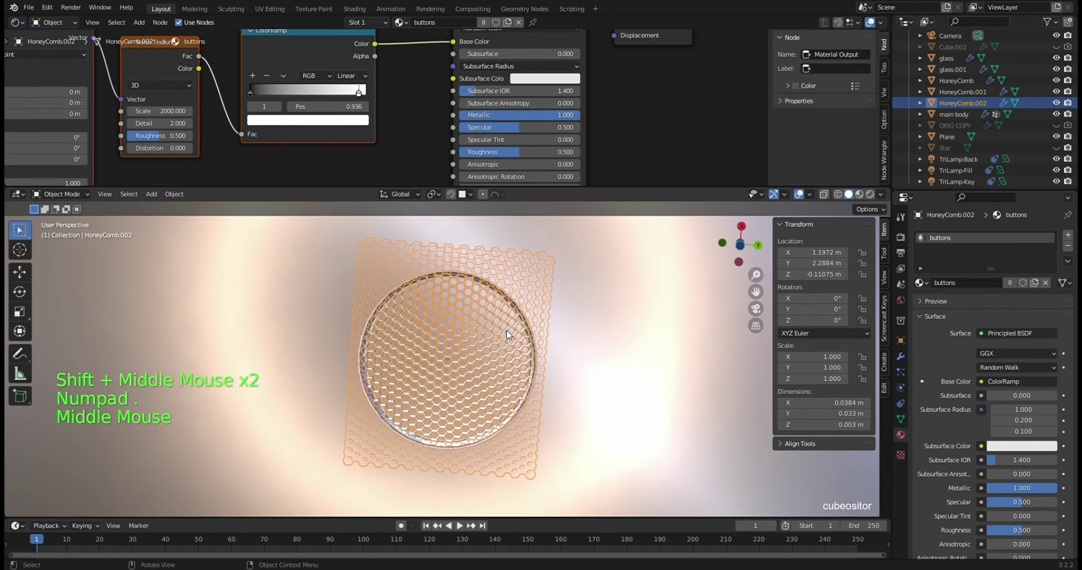
pyautogui.click(1061, 105)
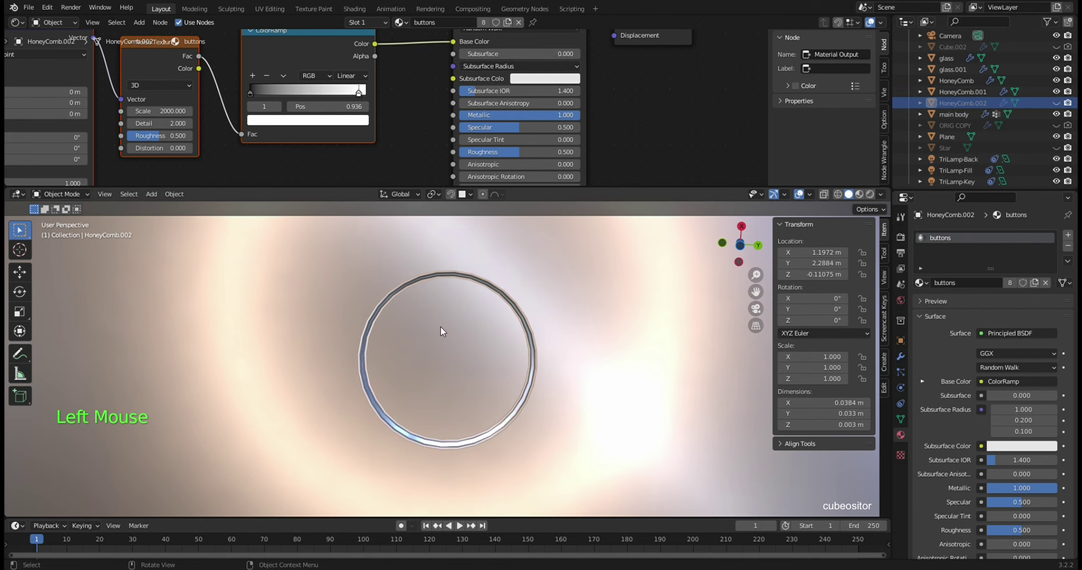
pyautogui.press('Tab')
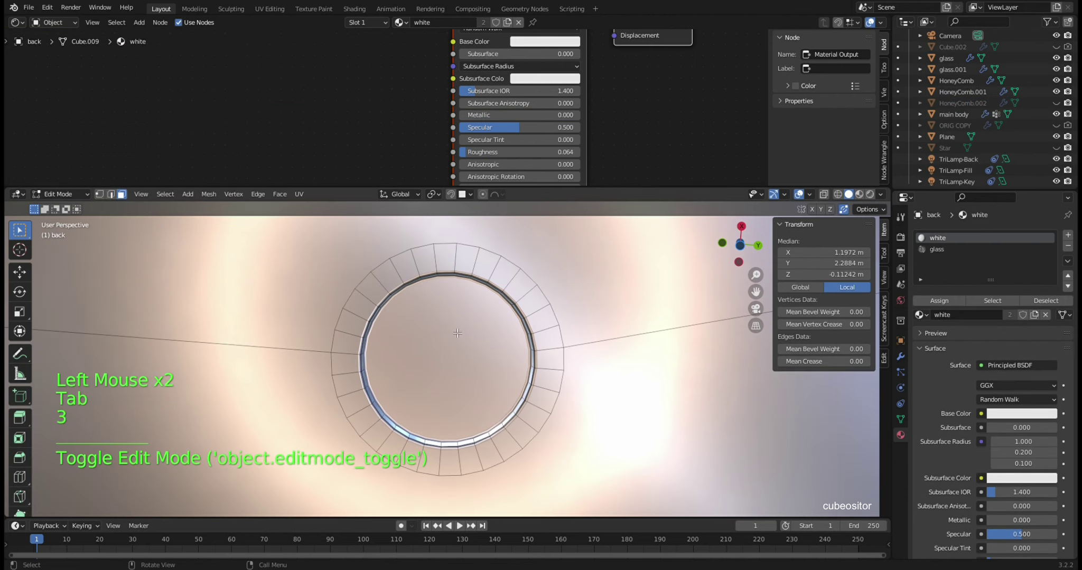
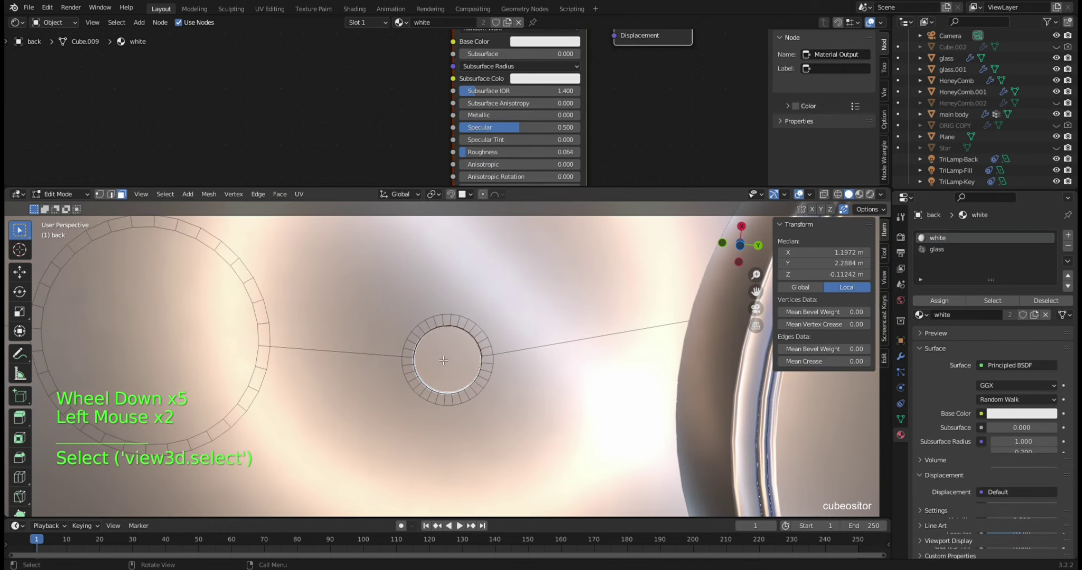
pyautogui.scroll(3)
pyautogui.scroll(3)
# - Add a slot with black Material.004 to the back plate and return to Object Mode
pyautogui.click(1075, 239)
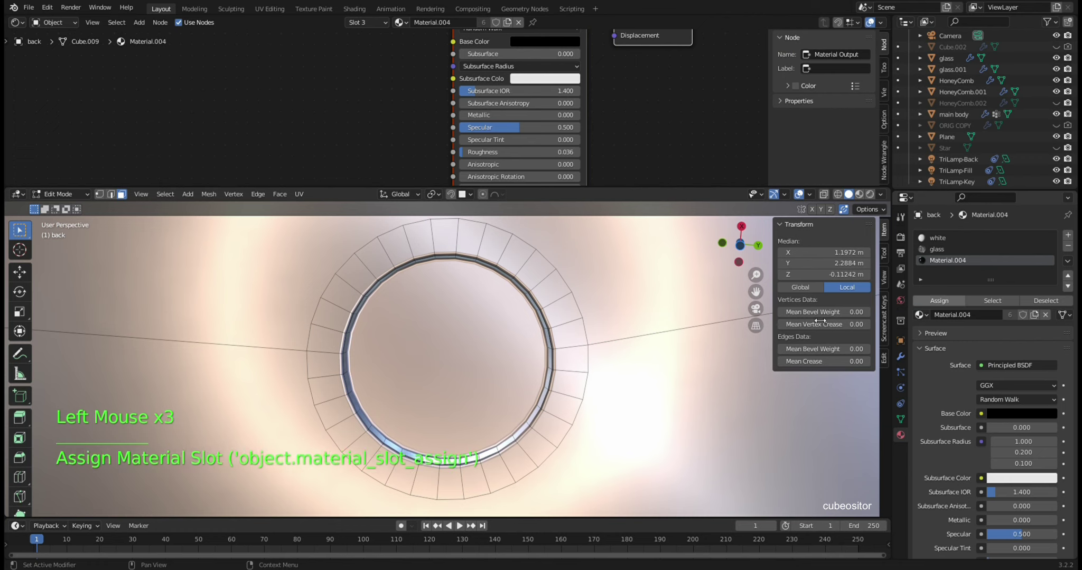
pyautogui.scroll(-3)
pyautogui.scroll(-3)
pyautogui.press('Tab')
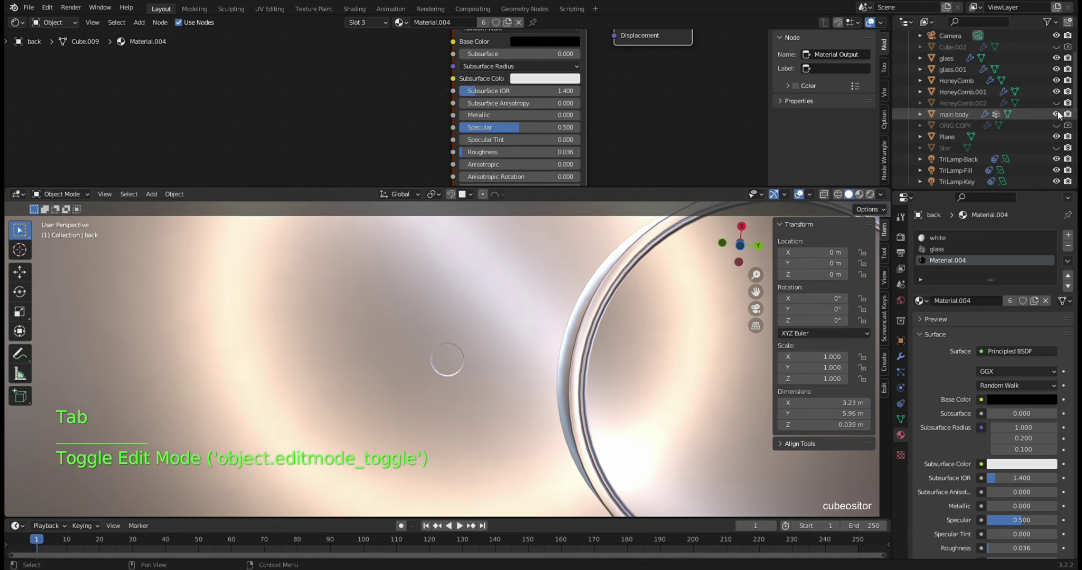
# - Select the phone's main body and orbit to inspect its side around the power slot
pyautogui.click(1061, 108)
pyautogui.scroll(-3)
pyautogui.middleClick(488, 333)
pyautogui.scroll(-3)
pyautogui.middleClick(484, 338)
pyautogui.middleClick(469, 372)
pyautogui.scroll(3)
pyautogui.middleClick(568, 382)
pyautogui.middleClick(617, 389)
pyautogui.middleClick(574, 389)
pyautogui.click(638, 374)
pyautogui.middleClick(592, 391)
pyautogui.scroll(3)
pyautogui.middleClick(607, 401)
pyautogui.scroll(-3)
pyautogui.middleClick(566, 379)
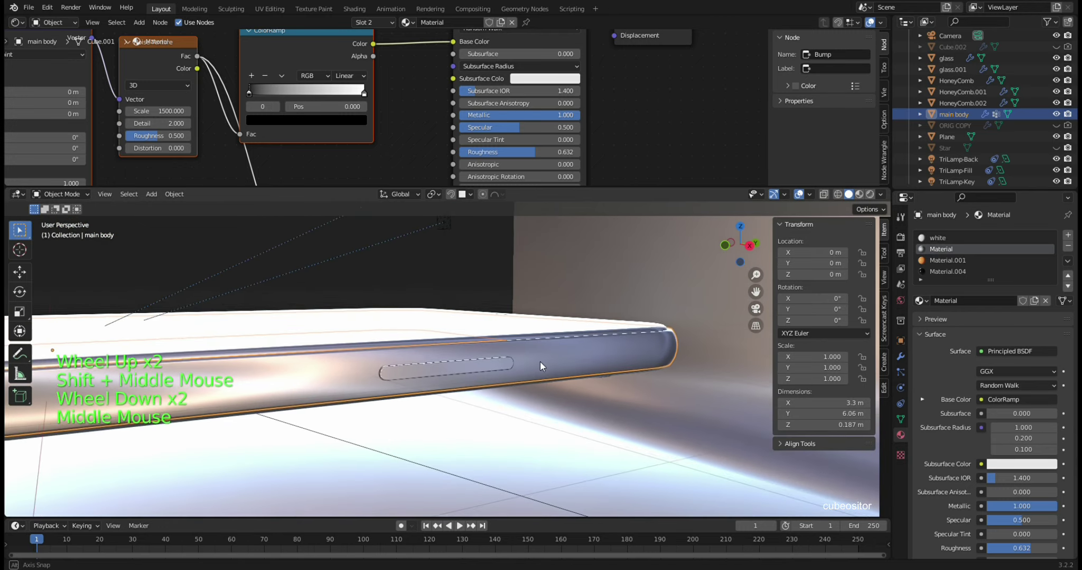
pyautogui.scroll(3)
# - Select the power button, toggle the boolean cutters' visibility, then hide power.001
pyautogui.click(504, 384)
pyautogui.middleClick(569, 386)
pyautogui.scroll(-3)
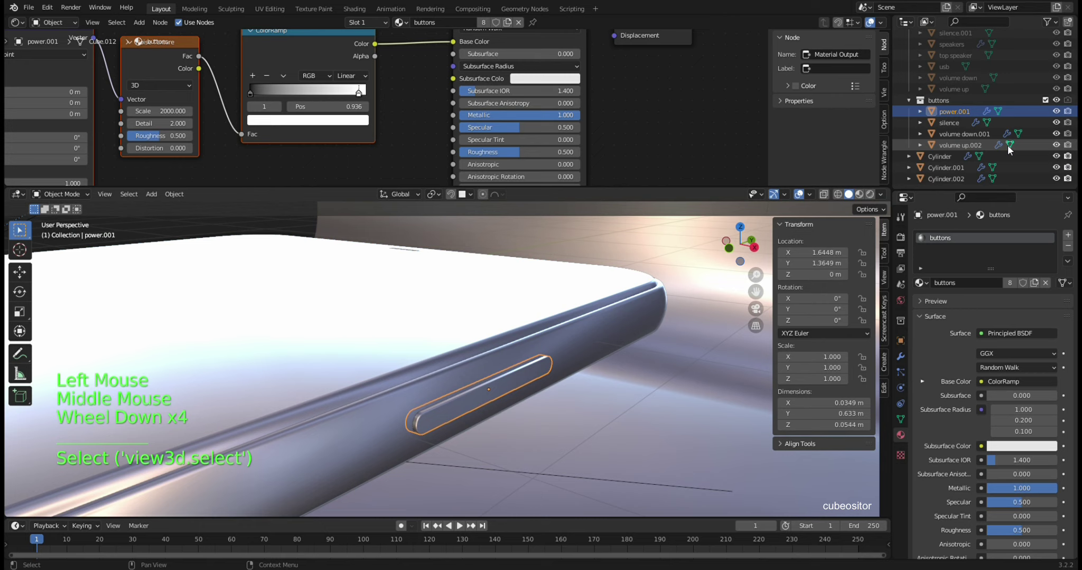
pyautogui.scroll(-3)
pyautogui.scroll(3)
pyautogui.scroll(3)
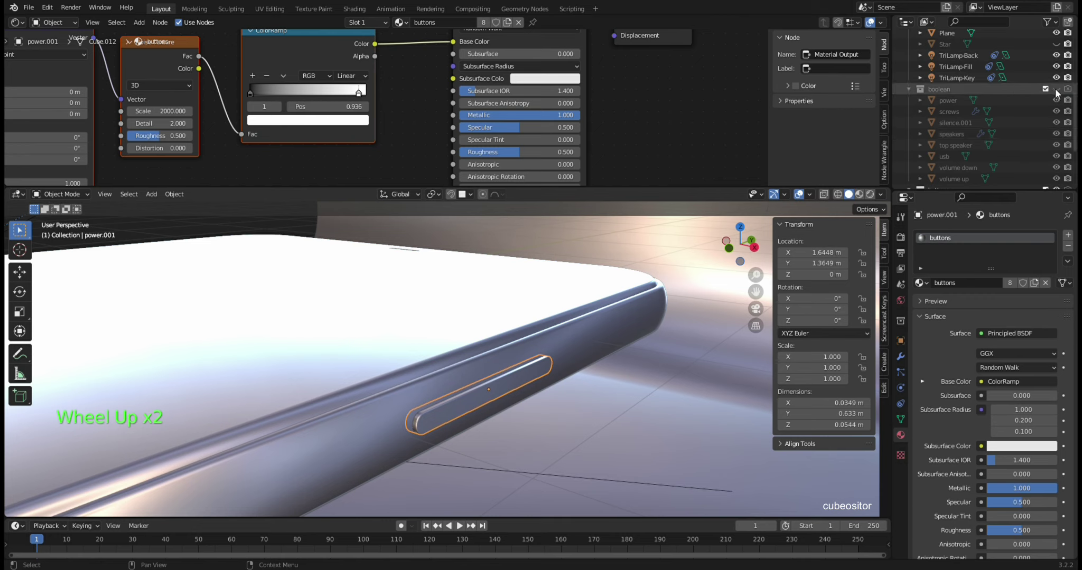
pyautogui.click(1059, 93)
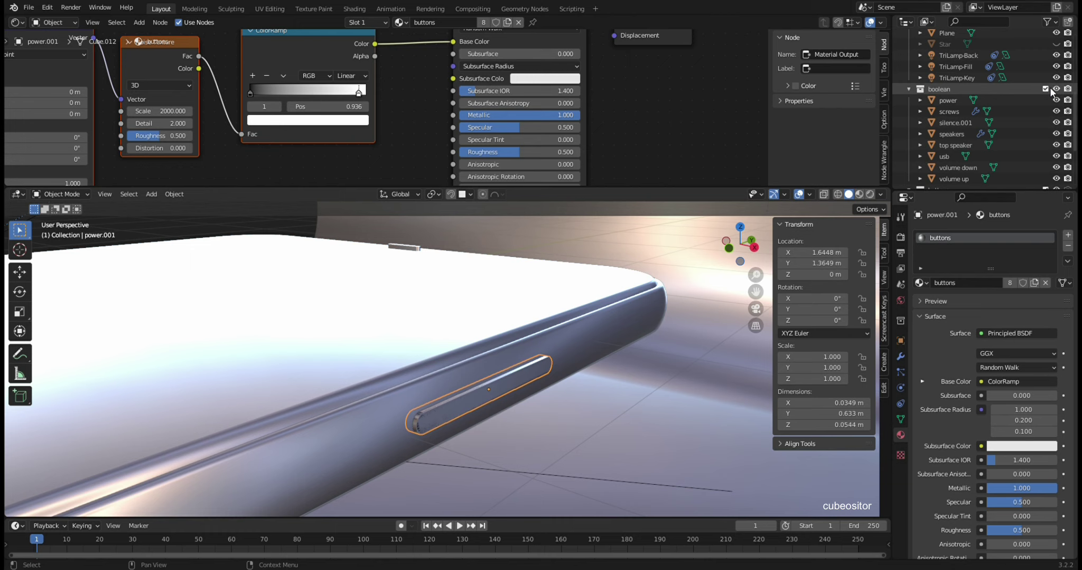
pyautogui.click(1060, 92)
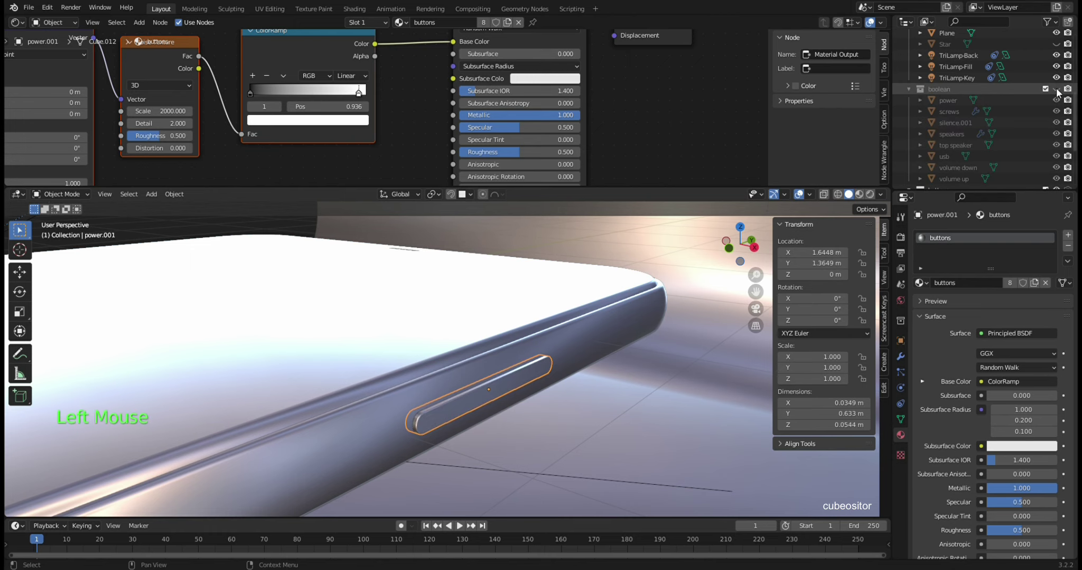
pyautogui.middleClick(536, 377)
pyautogui.scroll(-3)
pyautogui.click(1060, 117)
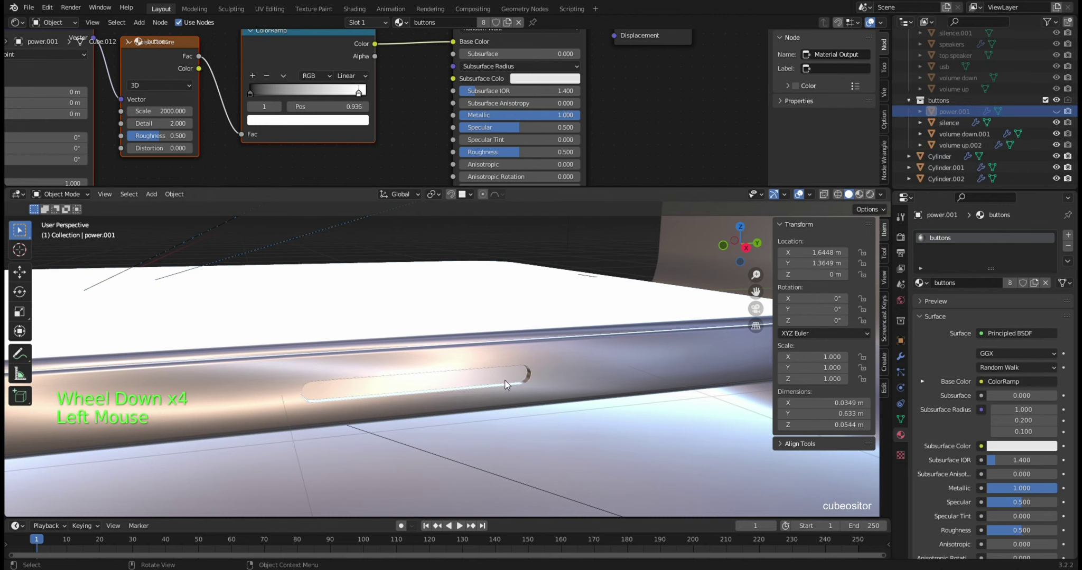
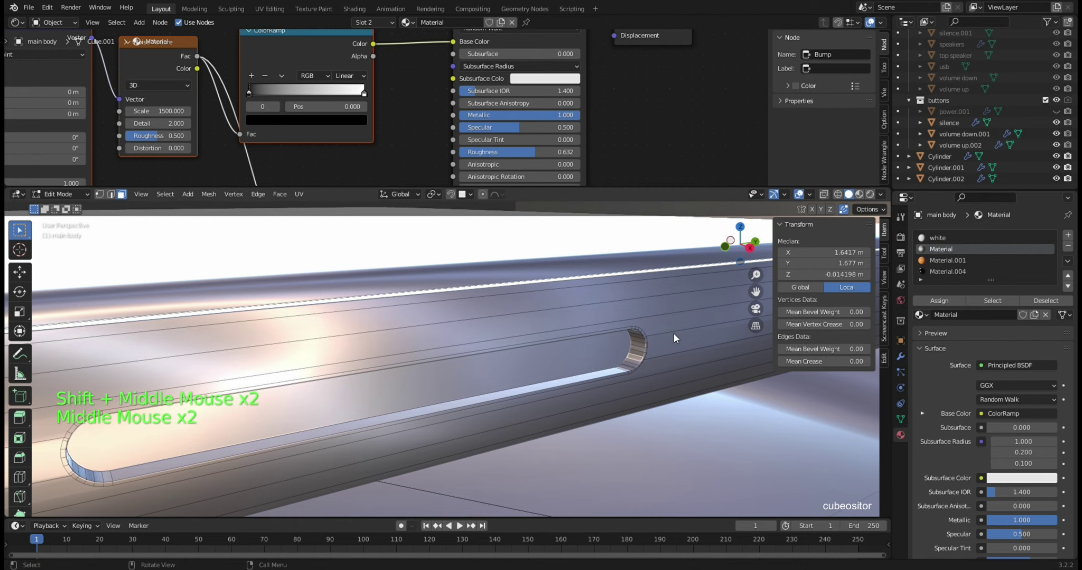
pyautogui.click(635, 348)
pyautogui.click(639, 344)
pyautogui.press('Tab')
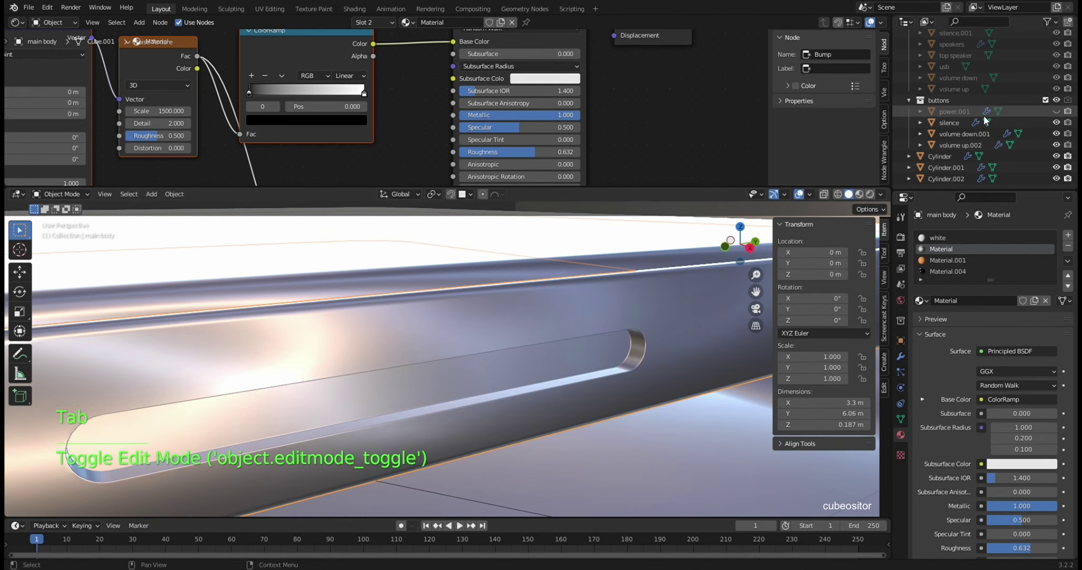
pyautogui.click(1061, 114)
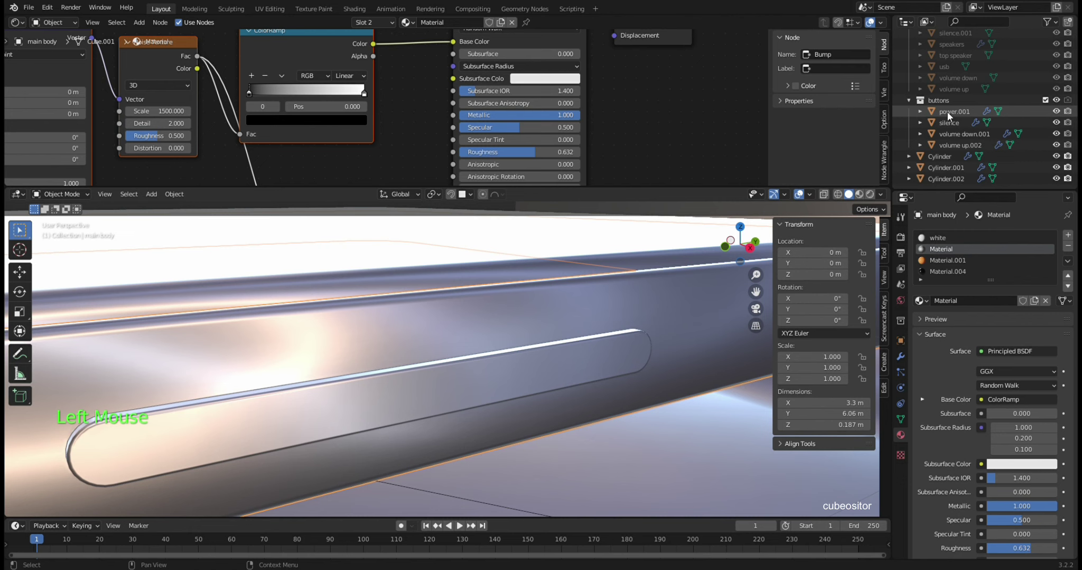
pyautogui.click(619, 359)
pyautogui.doubleClick(619, 359)
pyautogui.scroll(3)
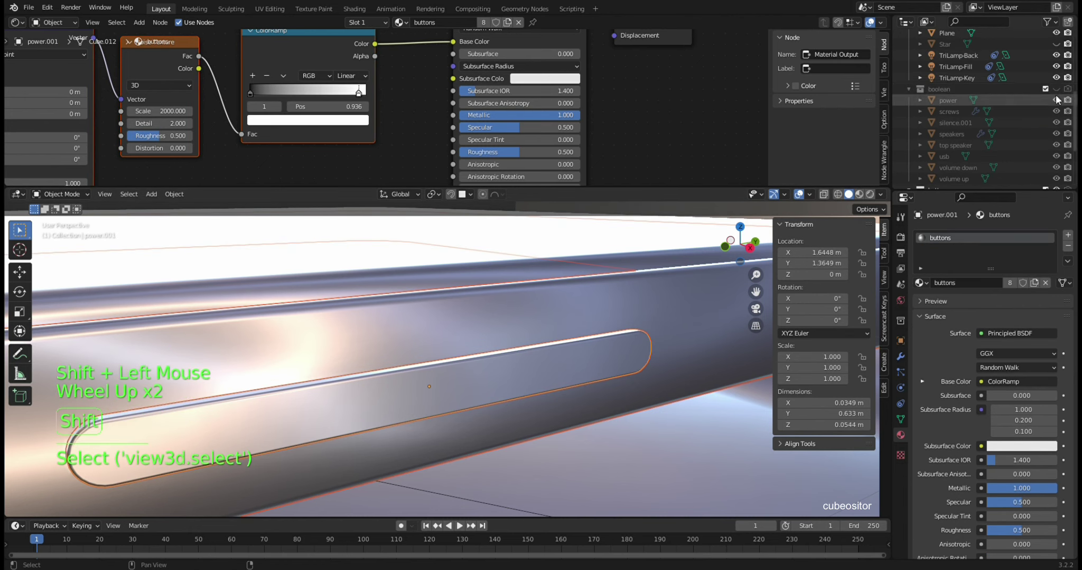
pyautogui.click(1063, 94)
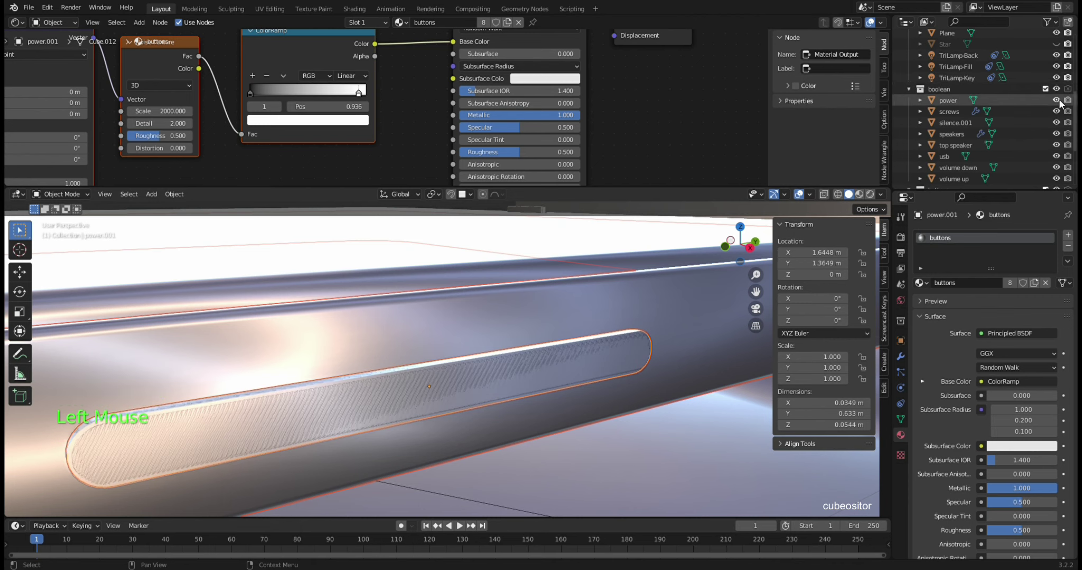
pyautogui.click(952, 103)
pyautogui.scroll(-3)
pyautogui.scroll(-3)
pyautogui.scroll(3)
pyautogui.scroll(-3)
pyautogui.scroll(-3)
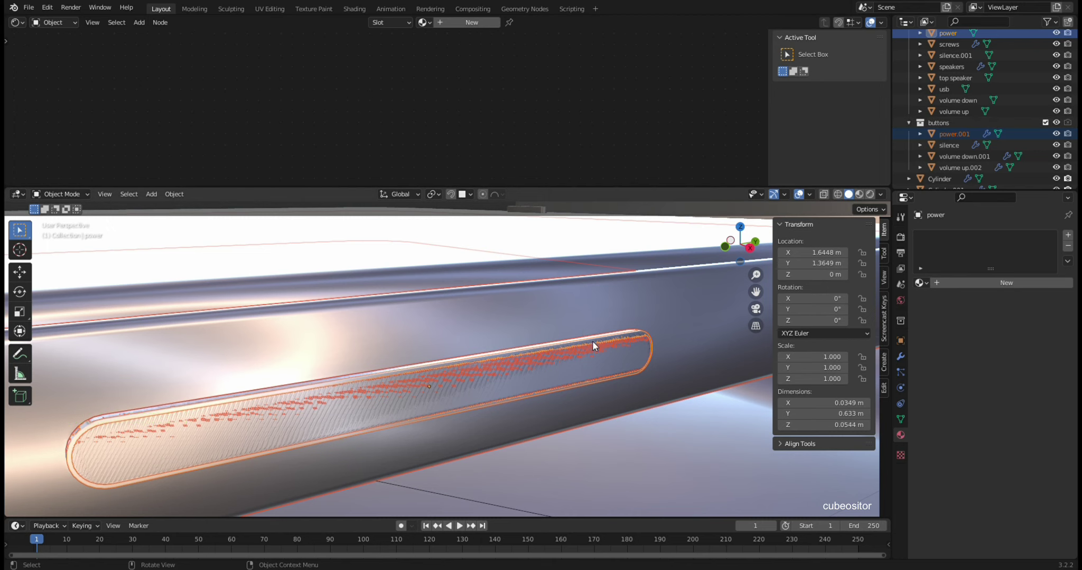
pyautogui.click(696, 313)
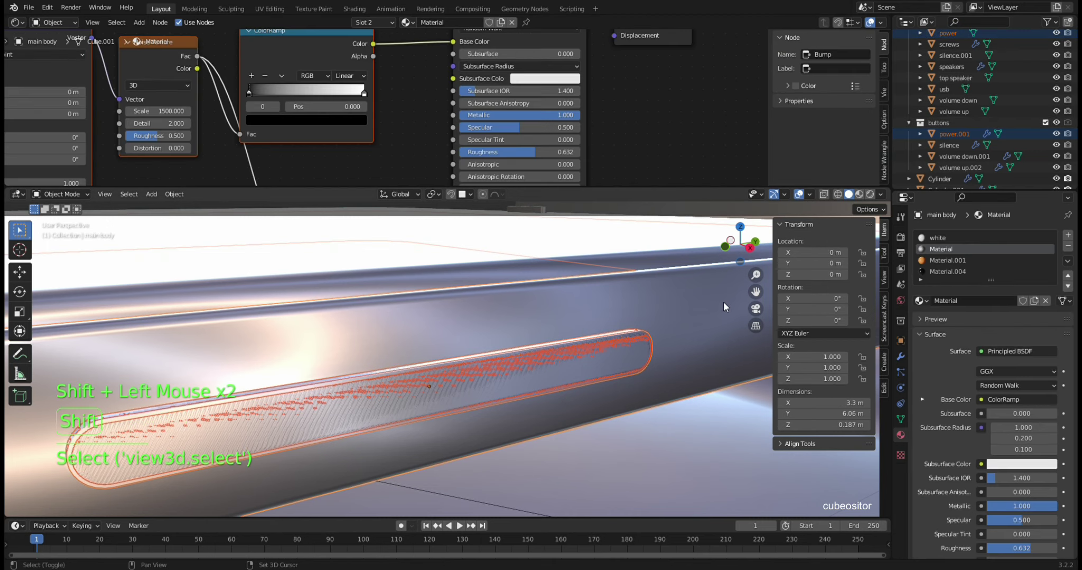
pyautogui.press('g')
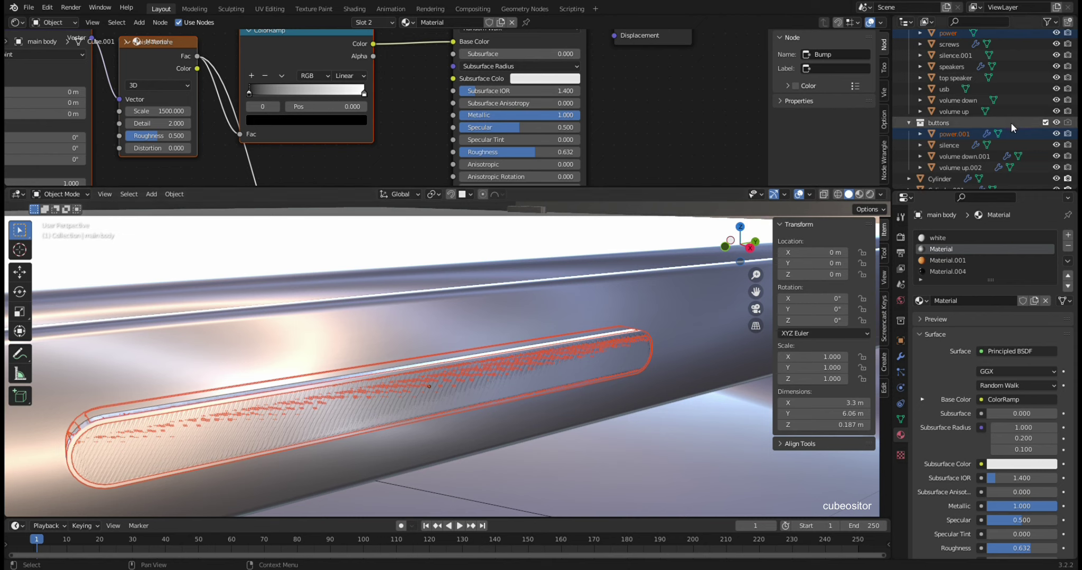
pyautogui.scroll(-3)
pyautogui.scroll(3)
pyautogui.click(1060, 94)
pyautogui.scroll(3)
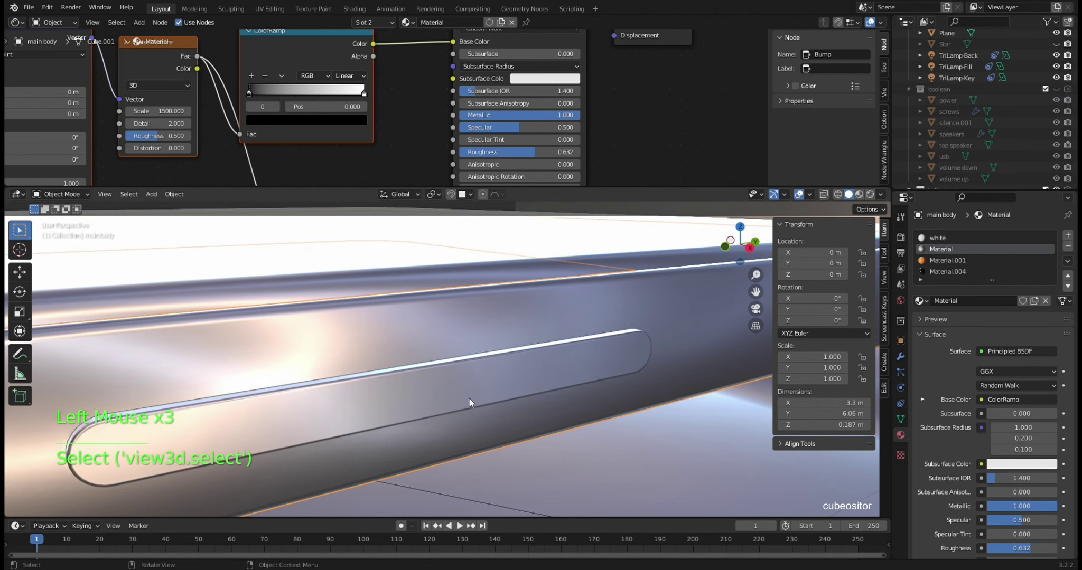
pyautogui.click(554, 375)
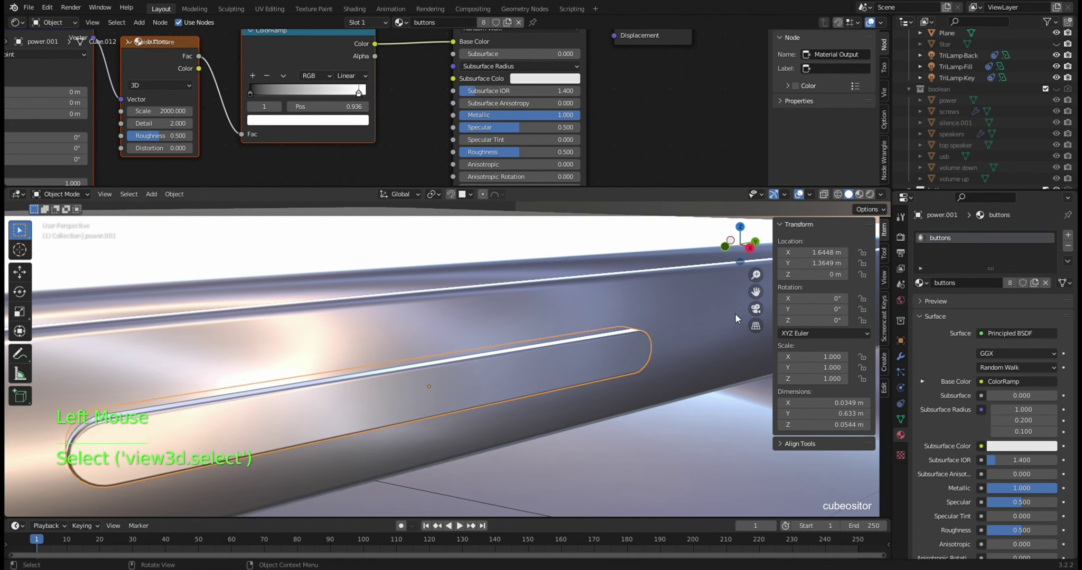
pyautogui.scroll(-3)
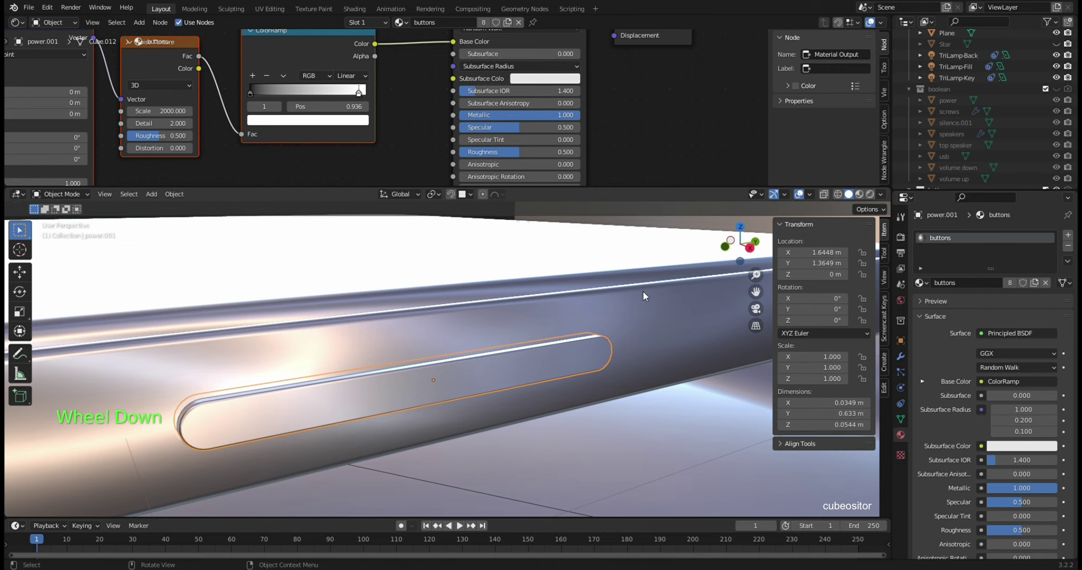
pyautogui.scroll(-3)
pyautogui.click(1060, 159)
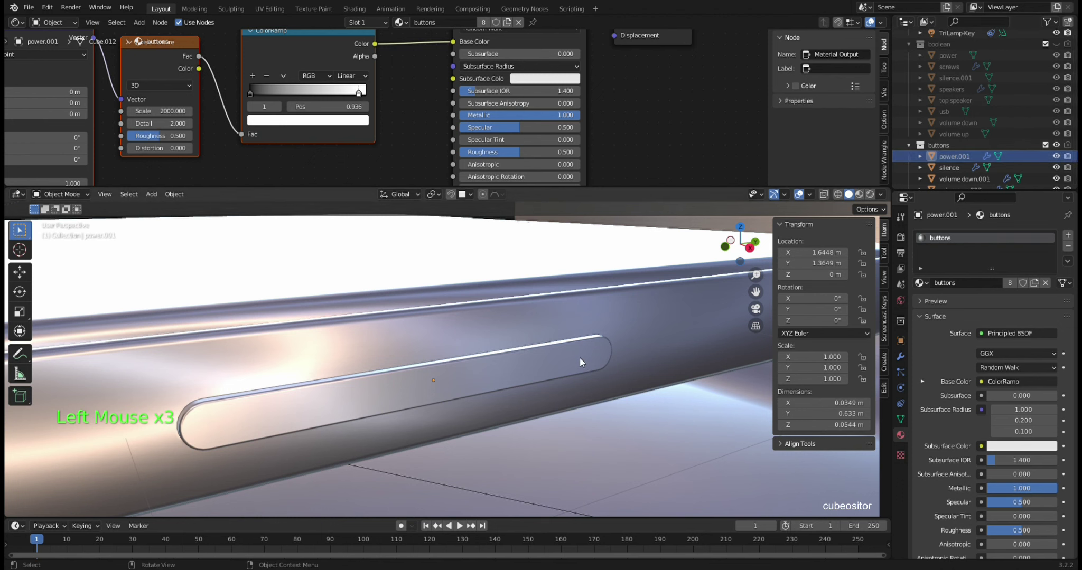
pyautogui.click(664, 322)
pyautogui.doubleClick(663, 322)
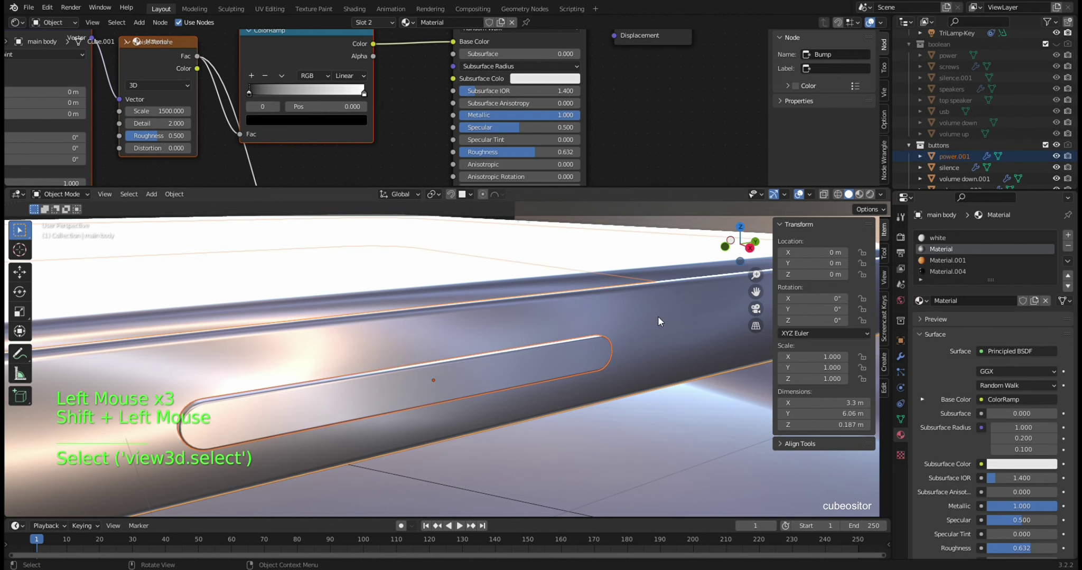
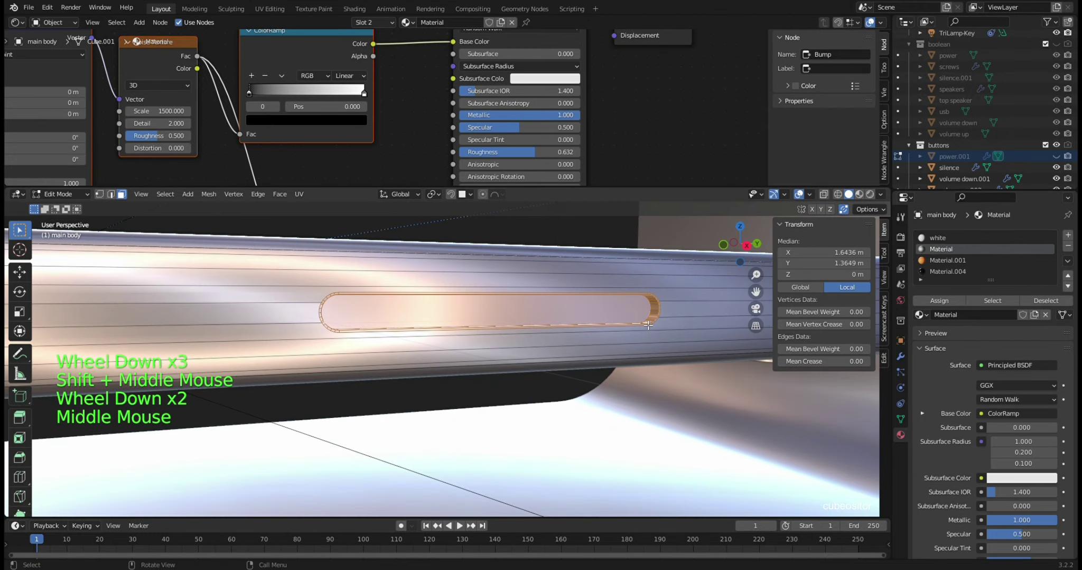
# - Select the linked slot edges and start grabbing them, checking from several angles
pyautogui.press('KP_Divide')
pyautogui.press('KP_Divide')
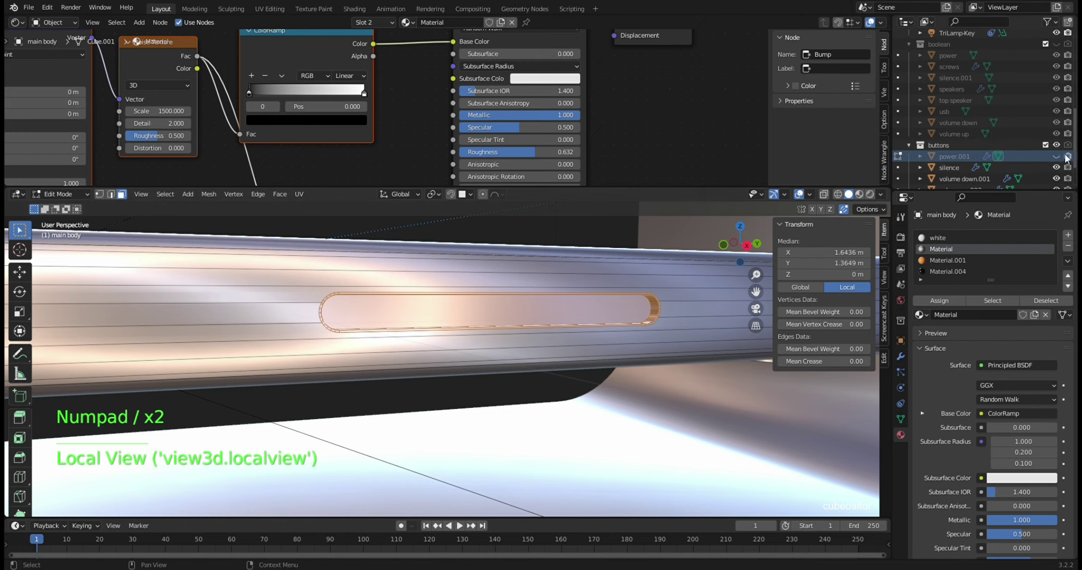
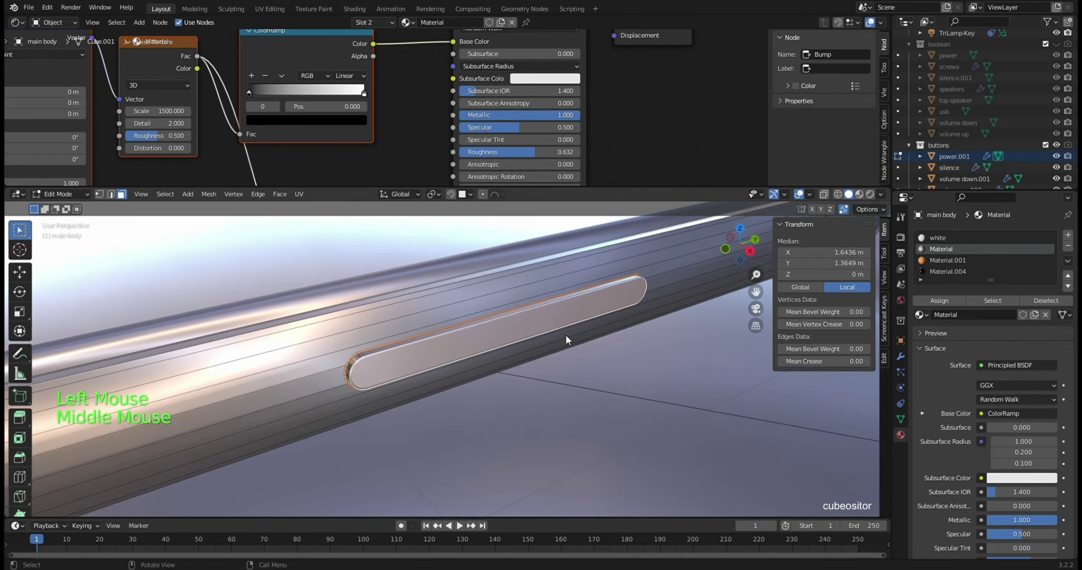
pyautogui.scroll(3)
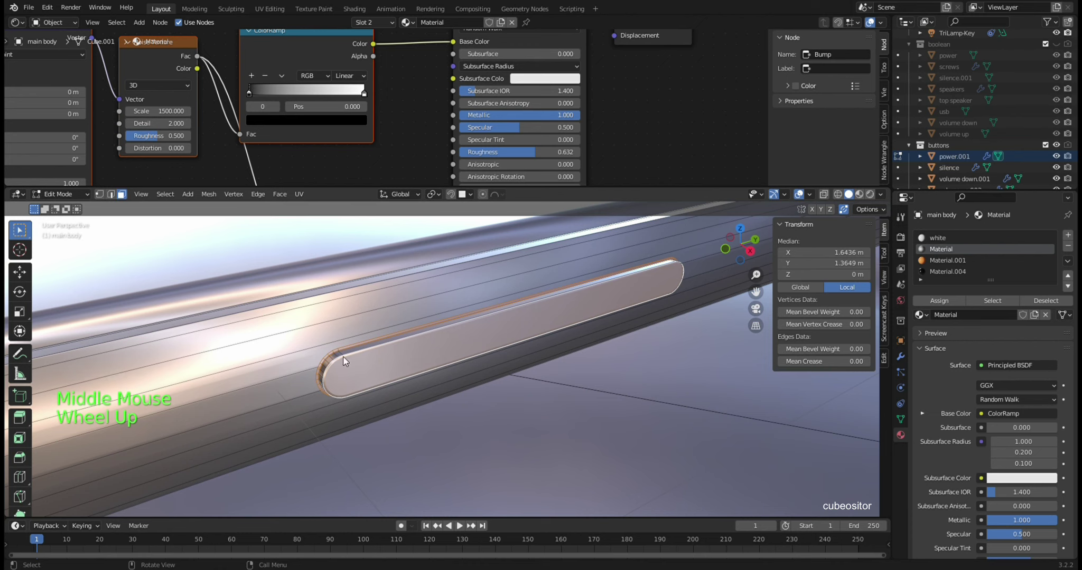
pyautogui.press('l')
pyautogui.press('g')
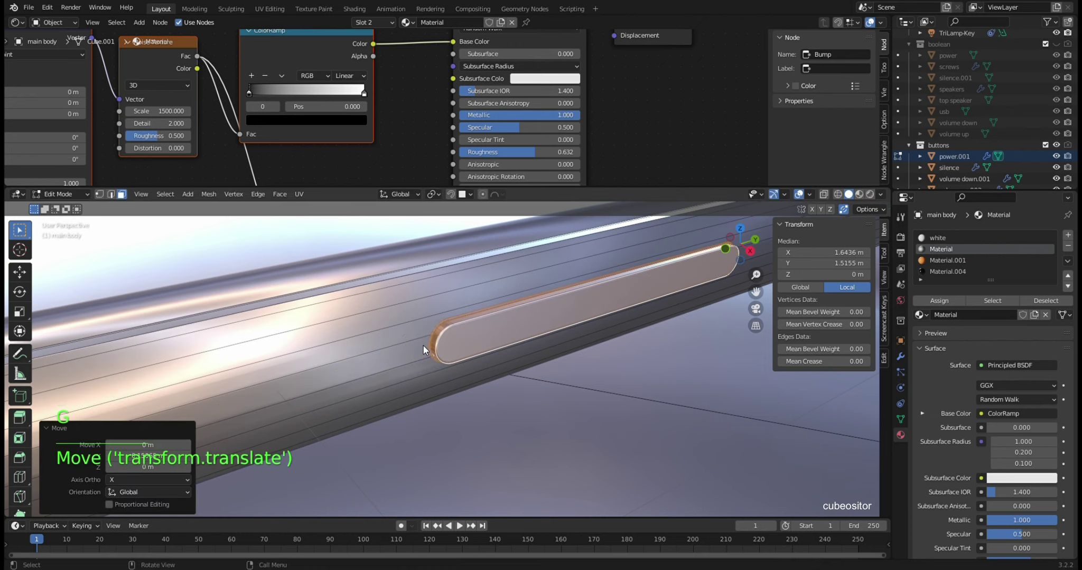
pyautogui.scroll(-3)
pyautogui.middleClick(578, 354)
pyautogui.middleClick(575, 342)
pyautogui.middleClick(505, 360)
pyautogui.middleClick(503, 336)
pyautogui.middleClick(542, 346)
pyautogui.middleClick(538, 340)
pyautogui.middleClick(562, 380)
pyautogui.middleClick(554, 389)
# - Move the slot about 0.13 m along Y to roughly 1.499 m, verified from Top view
pyautogui.press('g')
pyautogui.scroll(-3)
pyautogui.middleClick(491, 354)
pyautogui.middleClick(528, 449)
pyautogui.middleClick(507, 381)
pyautogui.scroll(-3)
pyautogui.middleClick(504, 379)
pyautogui.middleClick(562, 364)
pyautogui.scroll(3)
pyautogui.scroll(3)
pyautogui.press('KP_7')
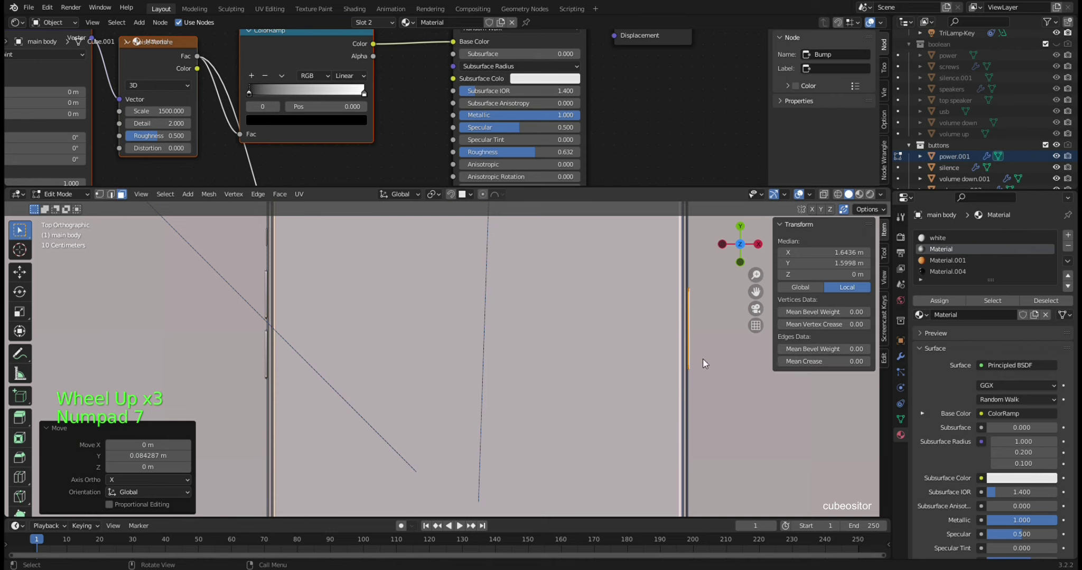
pyautogui.press('g')
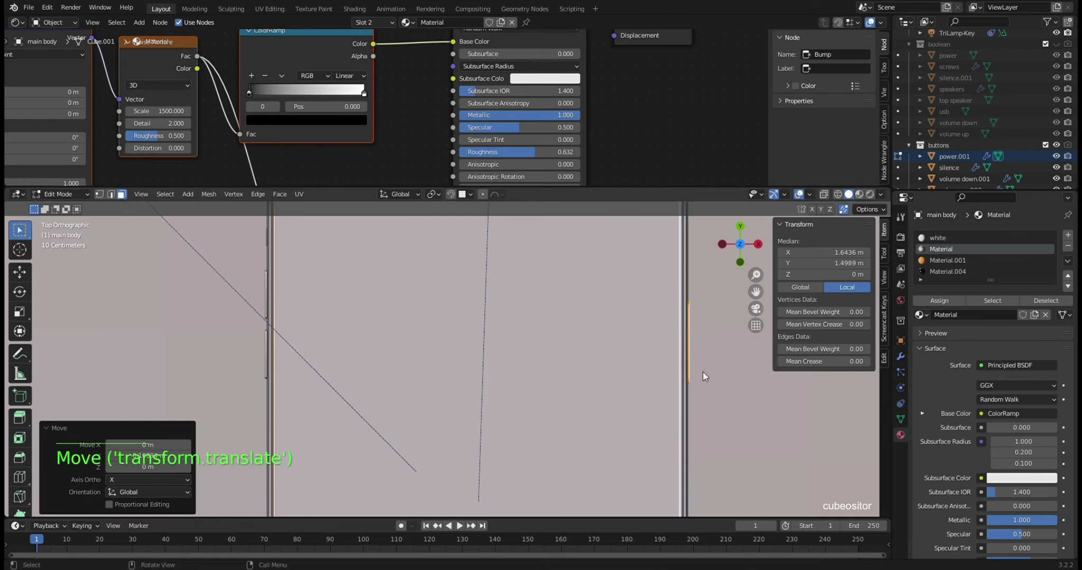
# - Inspect the shifted slot from around the body and return to Object Mode
pyautogui.scroll(-3)
pyautogui.middleClick(670, 363)
pyautogui.middleClick(583, 375)
pyautogui.middleClick(540, 357)
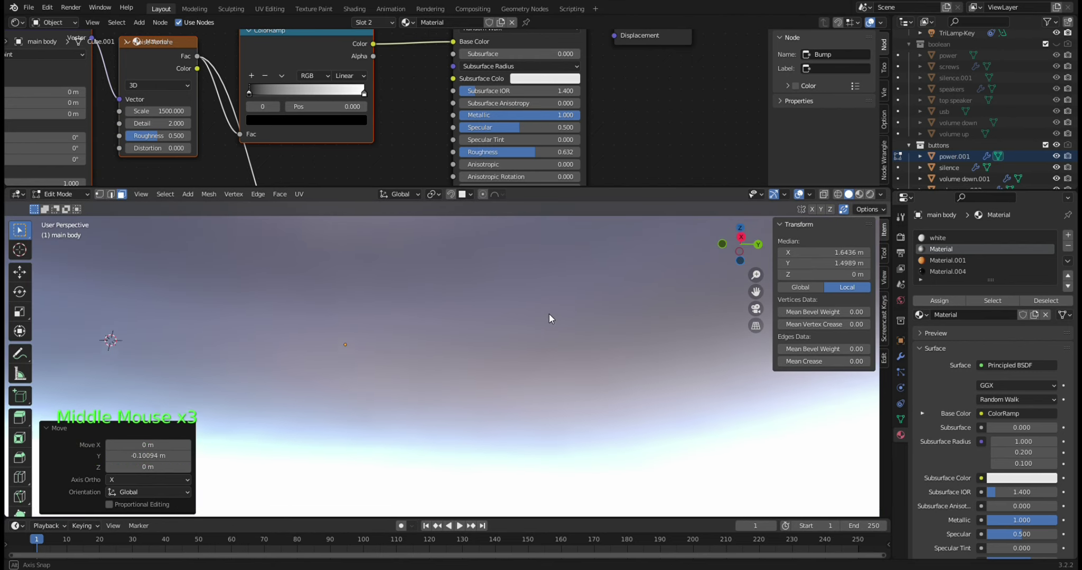
pyautogui.middleClick(548, 326)
pyautogui.scroll(3)
pyautogui.middleClick(582, 325)
pyautogui.middleClick(590, 322)
pyautogui.middleClick(599, 318)
pyautogui.middleClick(573, 353)
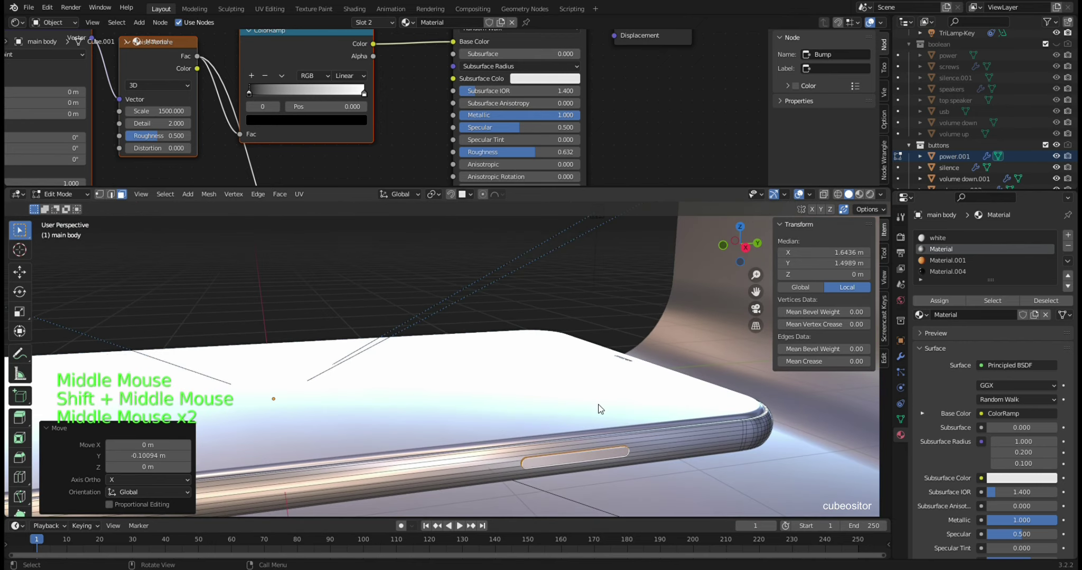
pyautogui.press('Tab')
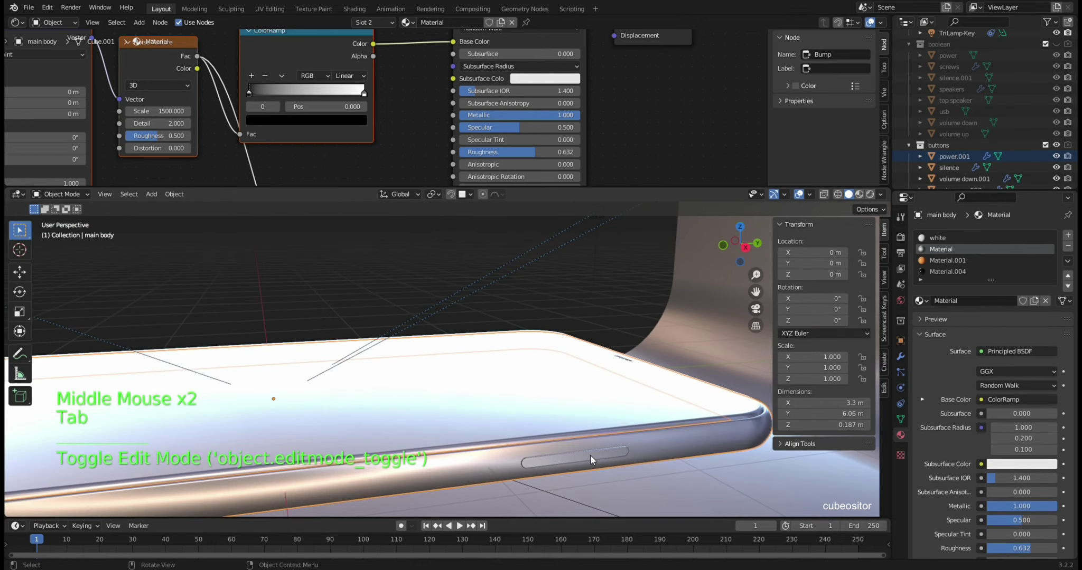
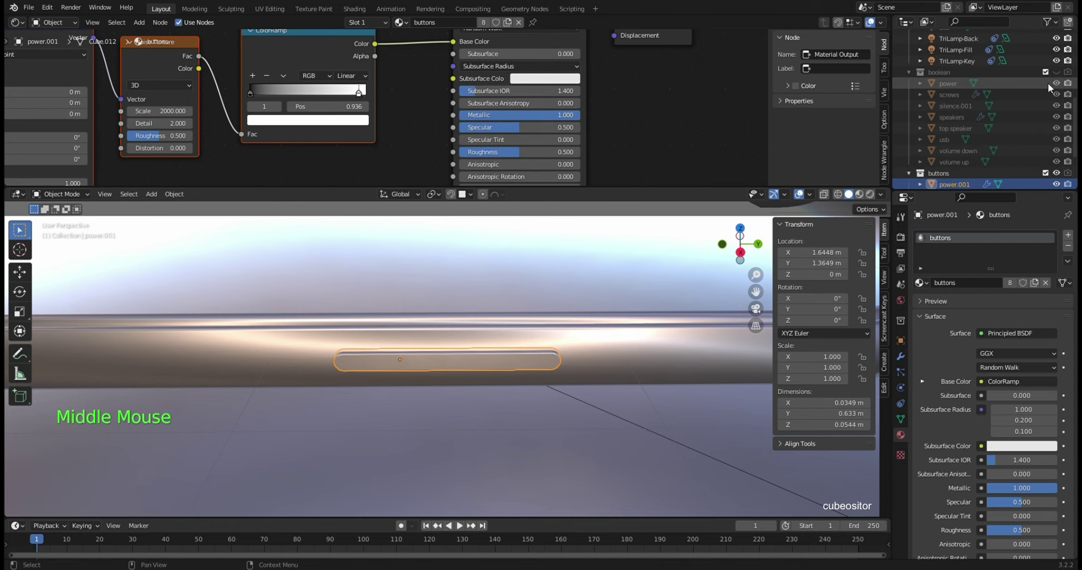
# - Try snapping the power cutter to the button with Shift+S, then undo the attempt
pyautogui.click(1063, 78)
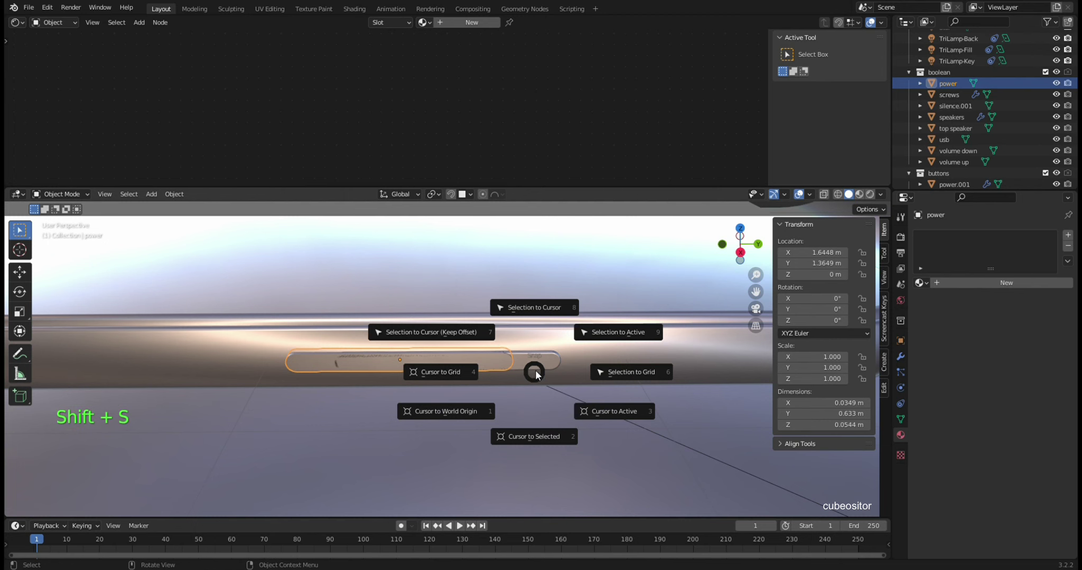
pyautogui.click(553, 366)
pyautogui.press('shift+s')
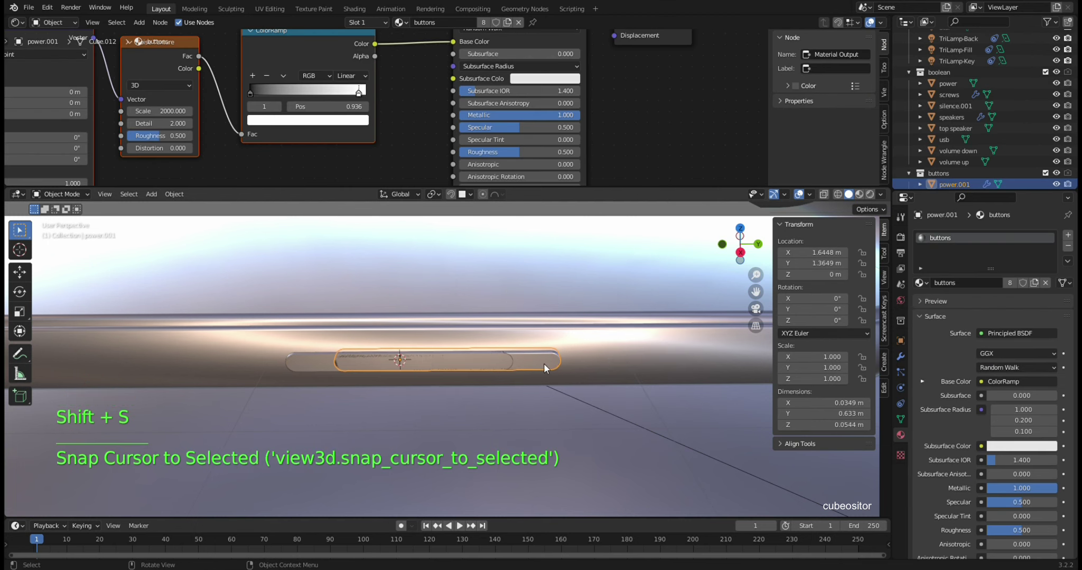
pyautogui.click(305, 370)
pyautogui.press('shift+s')
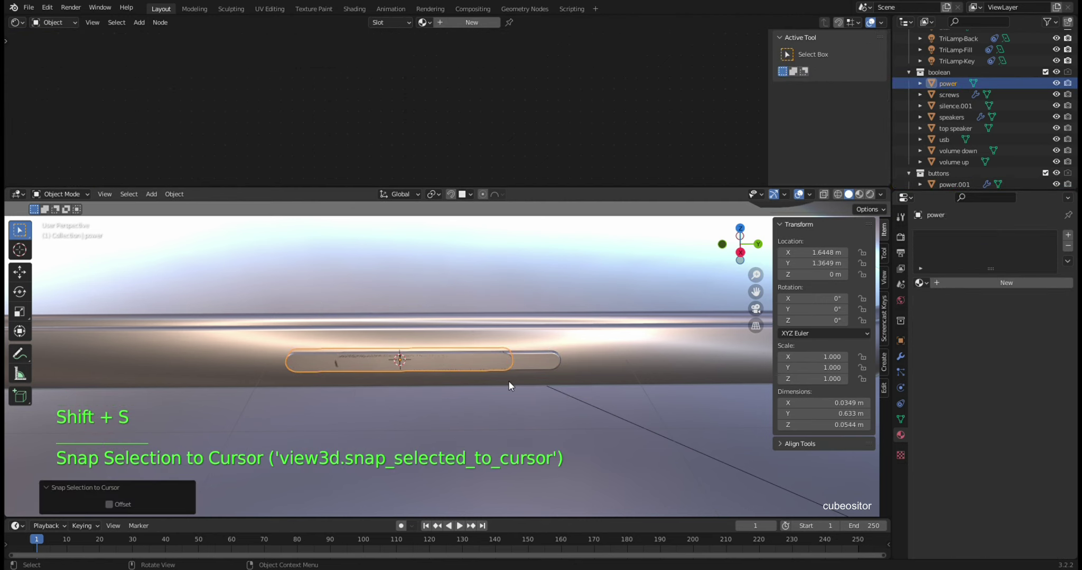
pyautogui.press('ctrl+z')
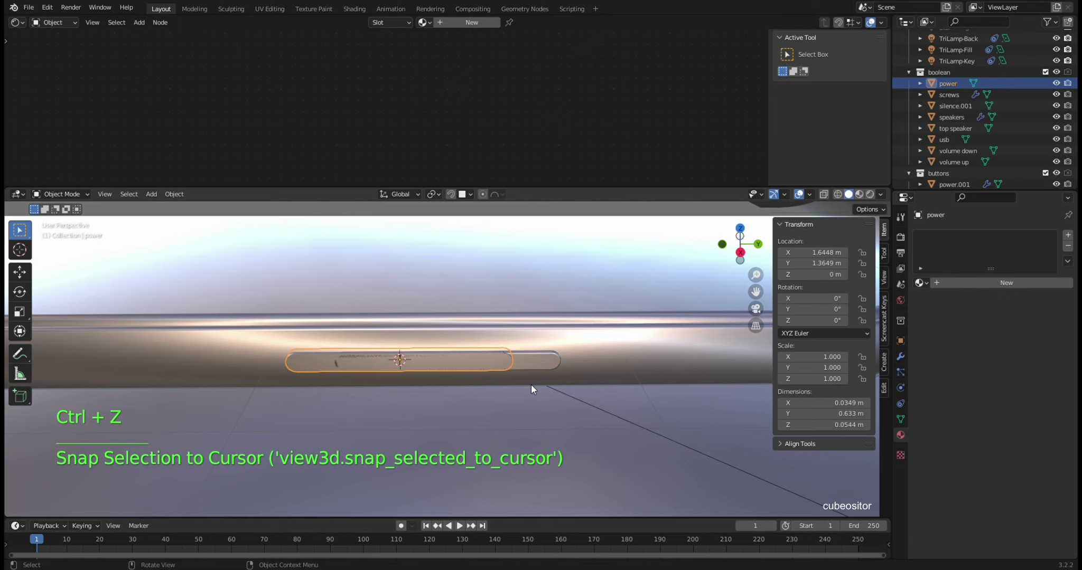
pyautogui.click(532, 367)
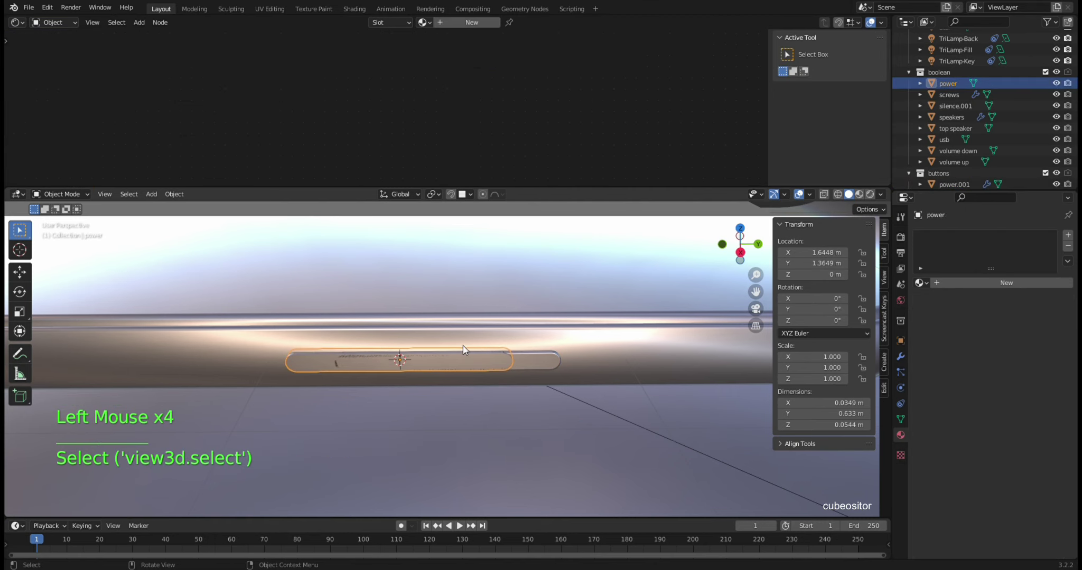
# - Move power.001 along Y and snap the power cutter onto it at Y 1.4989 m
pyautogui.scroll(3)
pyautogui.click(625, 368)
pyautogui.scroll(3)
pyautogui.rightClick(627, 366)
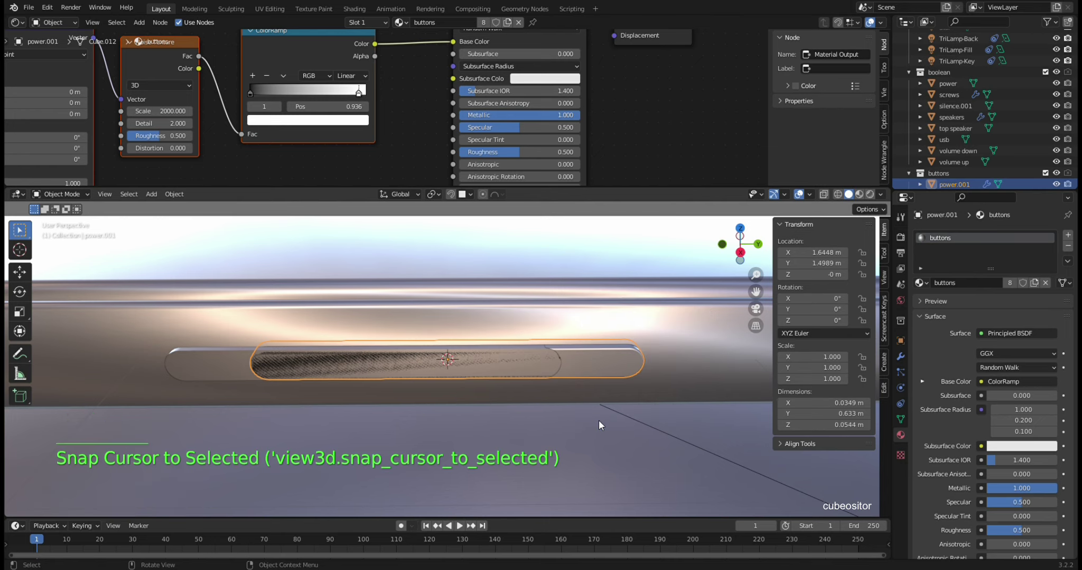
pyautogui.click(194, 369)
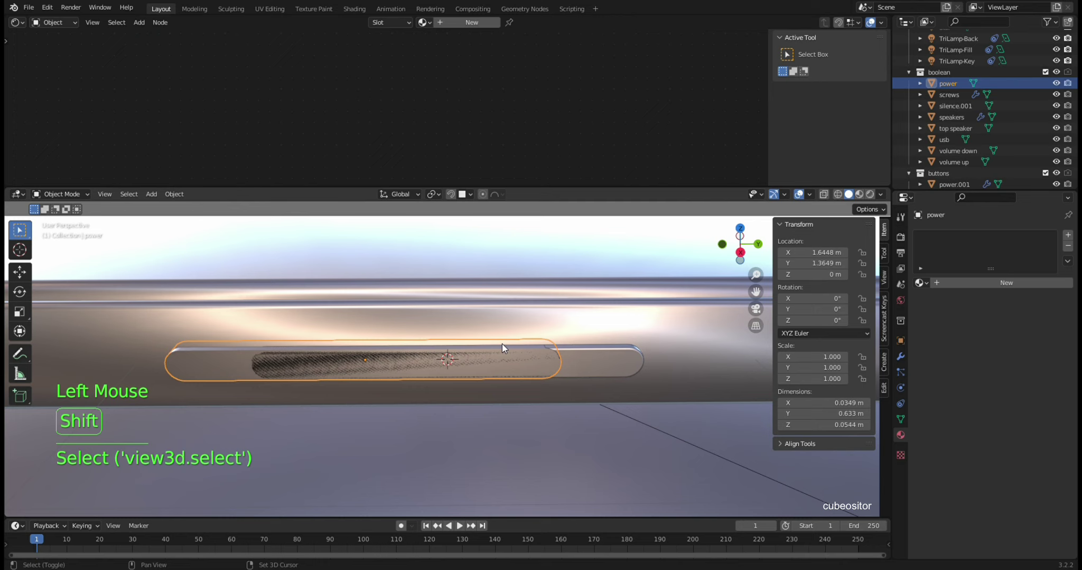
pyautogui.press('shift+s')
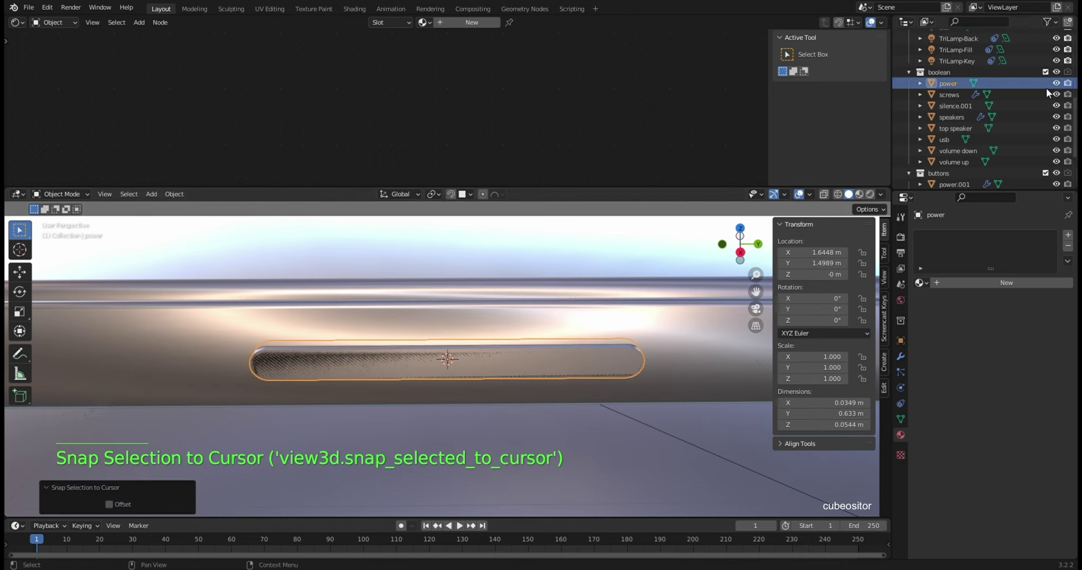
# - Hide the boolean cutter collection and make the phone's main body active again
pyautogui.click(1061, 86)
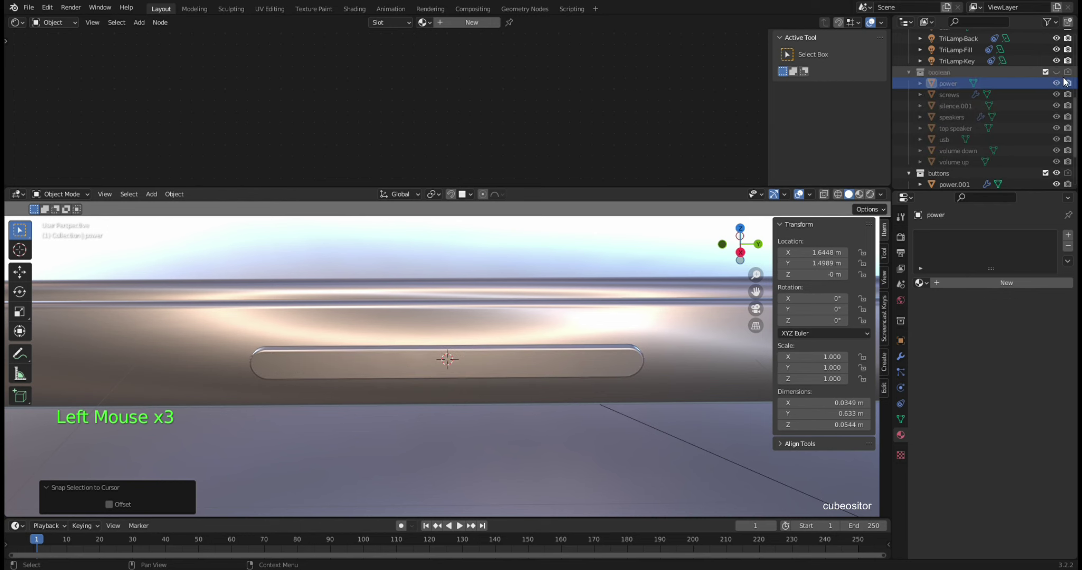
pyautogui.scroll(-3)
pyautogui.click(594, 371)
pyautogui.scroll(-3)
pyautogui.middleClick(579, 371)
pyautogui.click(662, 419)
pyautogui.middleClick(496, 388)
pyautogui.scroll(3)
pyautogui.scroll(3)
pyautogui.middleClick(480, 338)
pyautogui.click(643, 379)
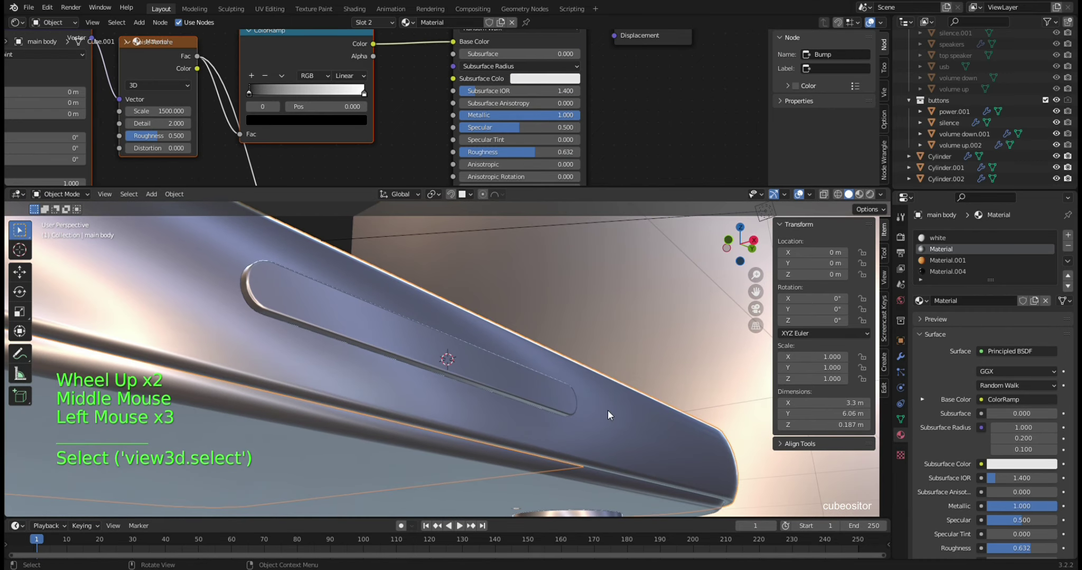
pyautogui.middleClick(602, 424)
pyautogui.scroll(-3)
pyautogui.middleClick(476, 374)
pyautogui.middleClick(517, 346)
pyautogui.scroll(-3)
pyautogui.middleClick(566, 335)
pyautogui.scroll(-3)
pyautogui.middleClick(553, 318)
pyautogui.click(702, 330)
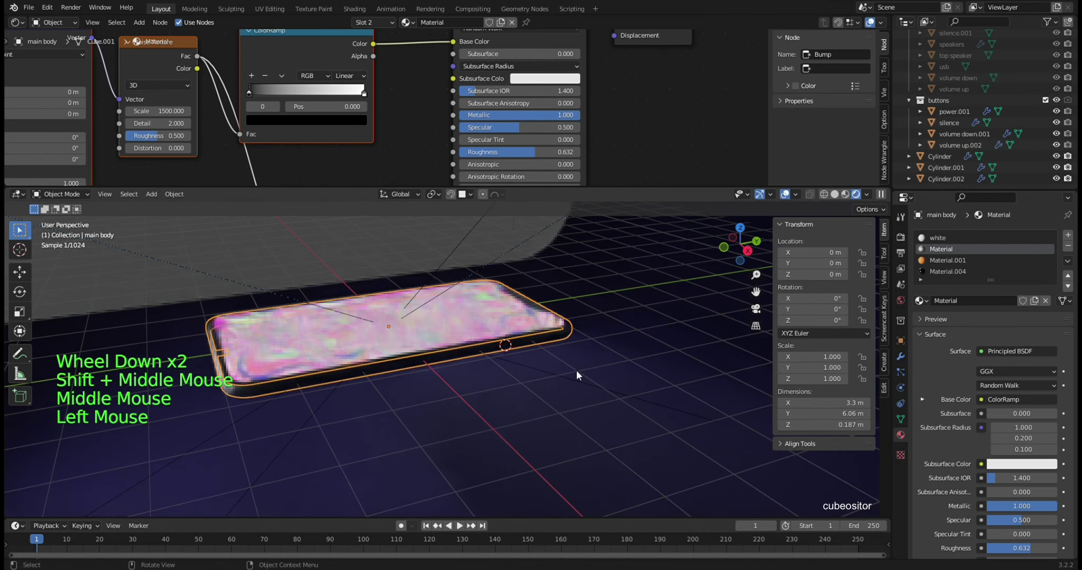
pyautogui.scroll(3)
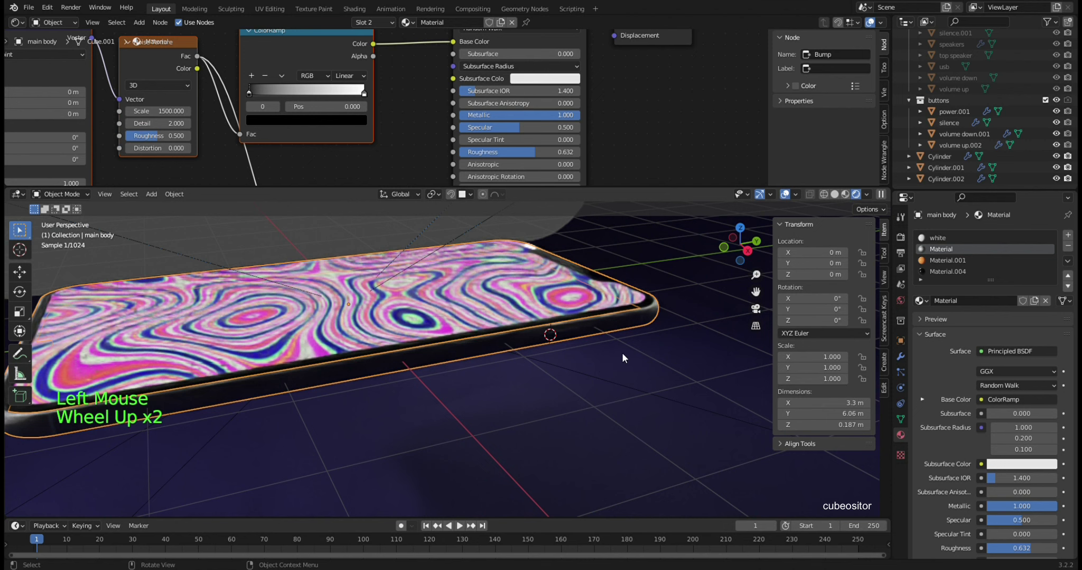
pyautogui.middleClick(554, 360)
pyautogui.scroll(-3)
pyautogui.click(699, 276)
pyautogui.middleClick(382, 372)
pyautogui.middleClick(536, 369)
pyautogui.scroll(3)
pyautogui.scroll(3)
pyautogui.middleClick(581, 380)
pyautogui.middleClick(482, 384)
pyautogui.scroll(3)
pyautogui.middleClick(506, 319)
pyautogui.scroll(3)
pyautogui.middleClick(484, 365)
pyautogui.scroll(3)
pyautogui.middleClick(505, 364)
pyautogui.middleClick(505, 364)
pyautogui.middleClick(599, 366)
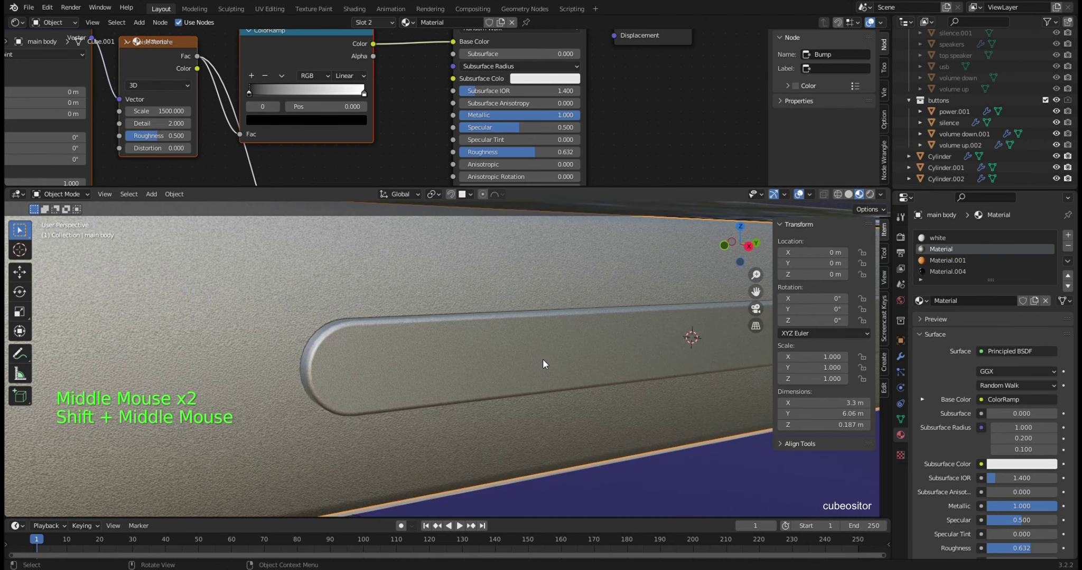
pyautogui.click(441, 363)
pyautogui.middleClick(342, 372)
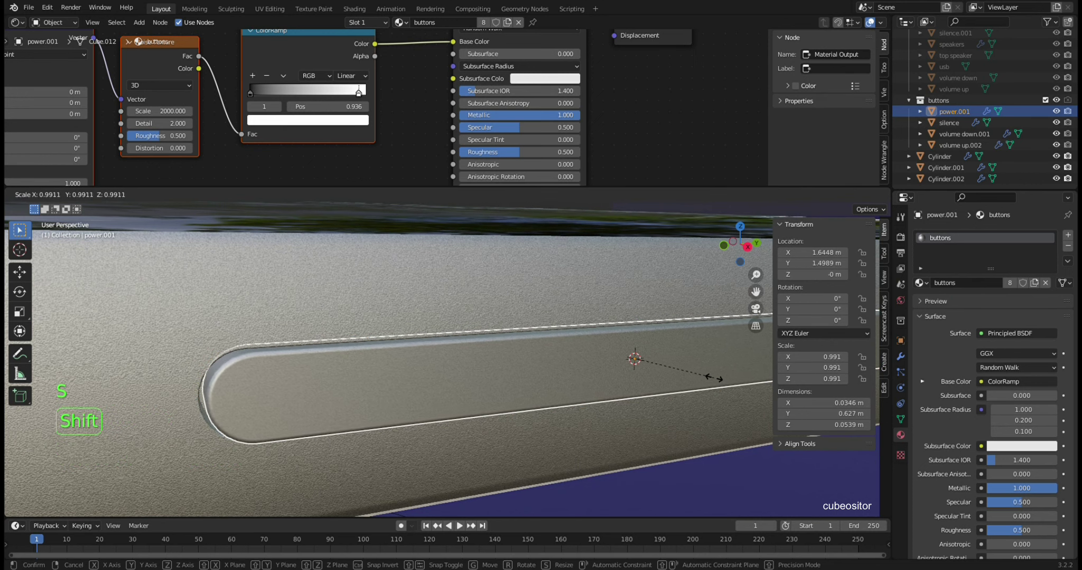
# - Orbit around the phone to inspect it and select the main body
pyautogui.scroll(-3)
pyautogui.middleClick(497, 379)
pyautogui.scroll(3)
pyautogui.middleClick(451, 376)
pyautogui.scroll(3)
pyautogui.middleClick(507, 364)
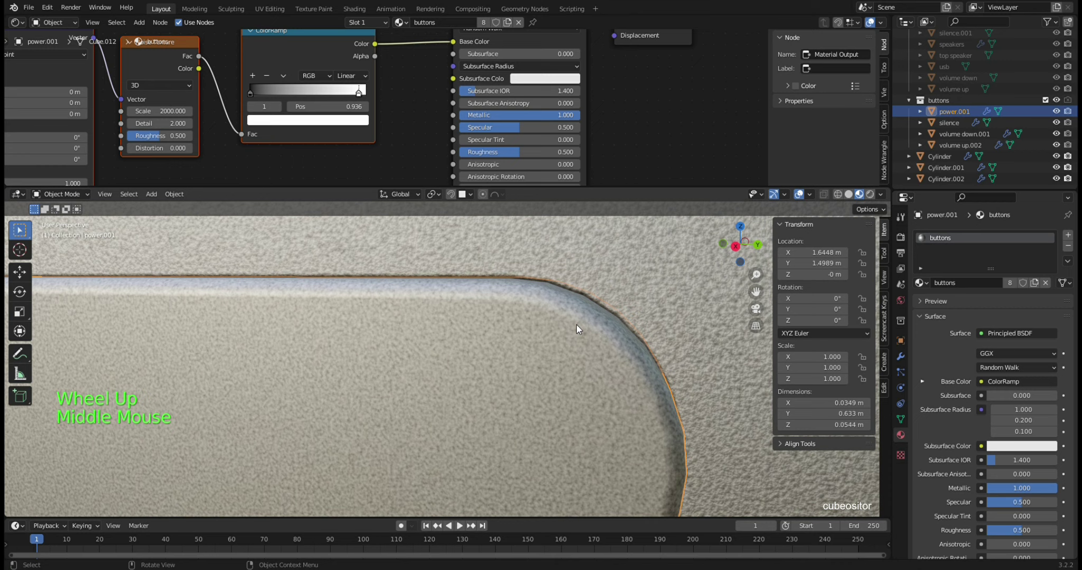
pyautogui.click(616, 294)
pyautogui.scroll(-3)
pyautogui.middleClick(617, 310)
pyautogui.scroll(-3)
pyautogui.middleClick(507, 340)
pyautogui.middleClick(564, 339)
pyautogui.scroll(3)
pyautogui.scroll(3)
pyautogui.middleClick(529, 317)
pyautogui.middleClick(541, 331)
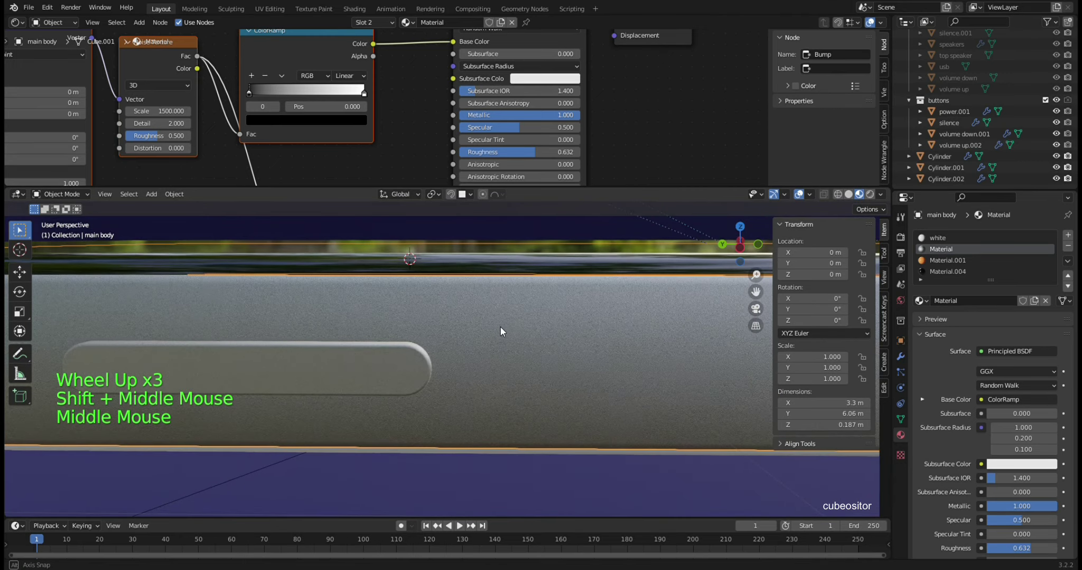
pyautogui.scroll(-3)
pyautogui.middleClick(545, 351)
pyautogui.middleClick(536, 367)
pyautogui.middleClick(451, 378)
pyautogui.middleClick(529, 319)
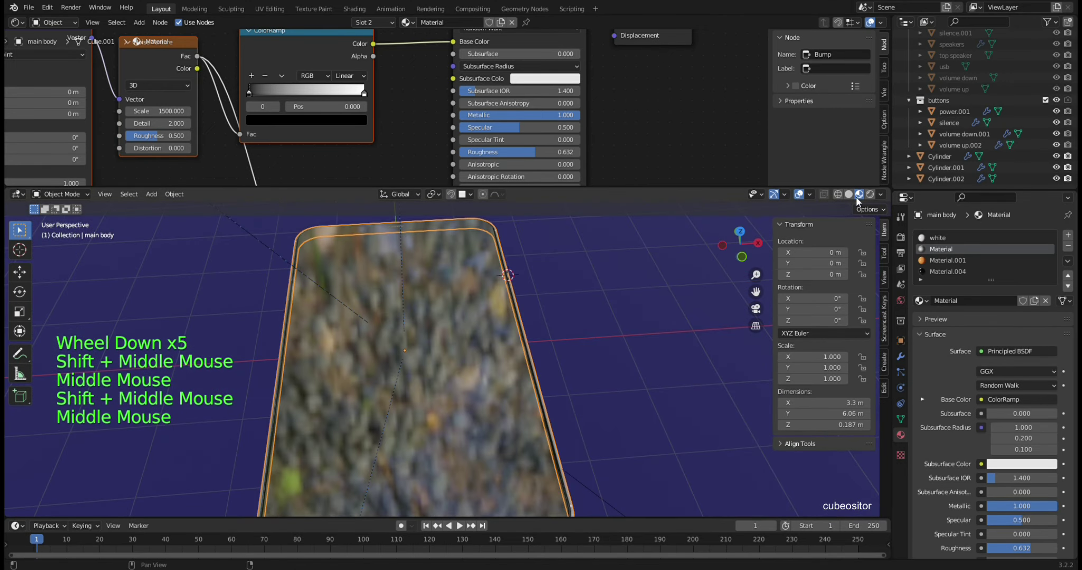
# - Switch the viewport shading mode and orbit around the phone to check it
pyautogui.click(852, 196)
pyautogui.scroll(-3)
pyautogui.middleClick(490, 309)
pyautogui.middleClick(482, 317)
pyautogui.scroll(3)
pyautogui.middleClick(503, 328)
pyautogui.middleClick(543, 330)
pyautogui.scroll(3)
pyautogui.scroll(-3)
pyautogui.middleClick(594, 332)
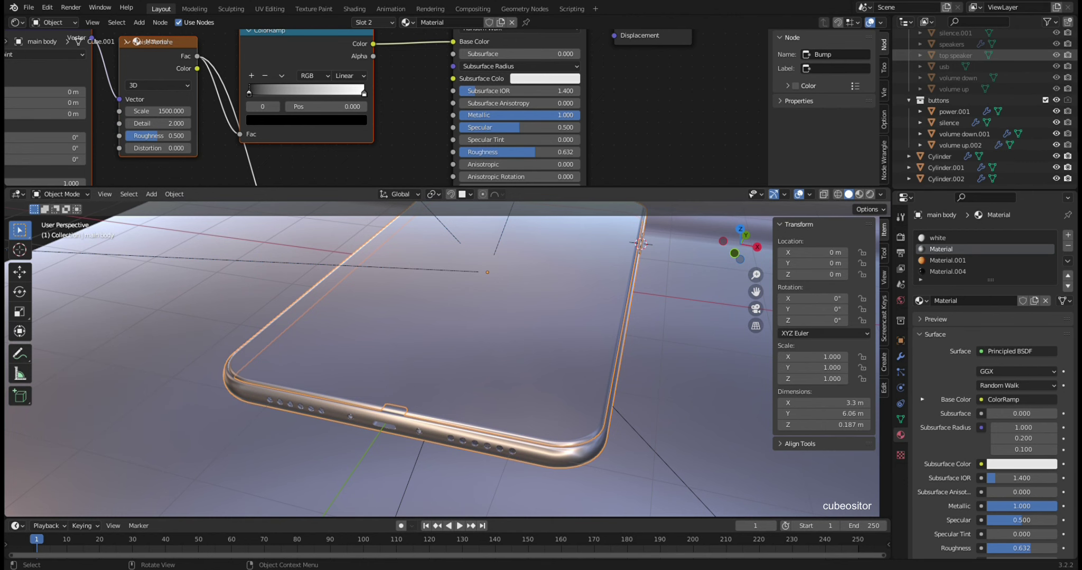
pyautogui.middleClick(706, 377)
pyautogui.middleClick(547, 400)
pyautogui.scroll(3)
pyautogui.middleClick(556, 391)
pyautogui.middleClick(555, 386)
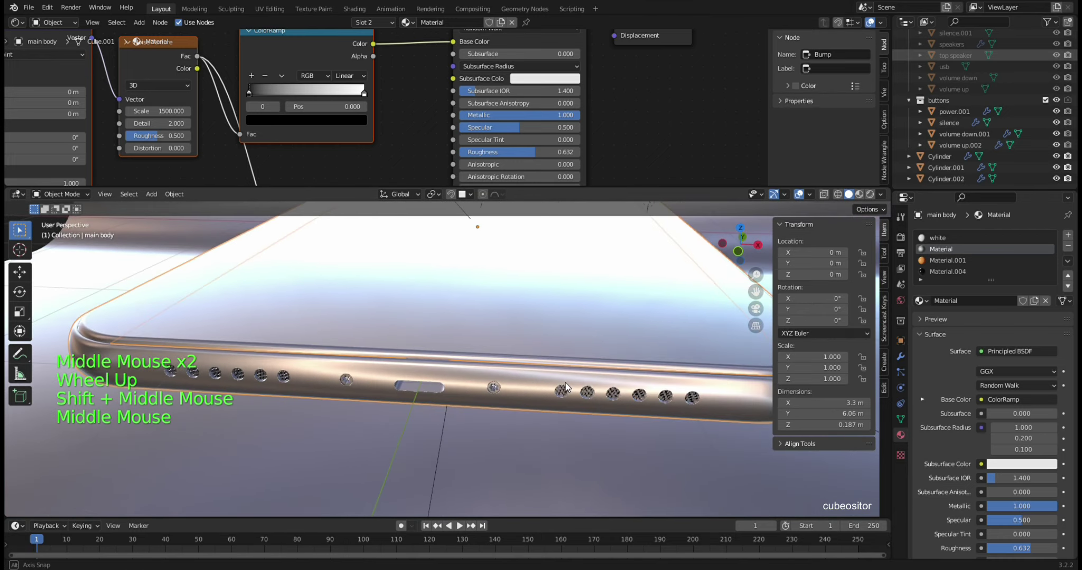
pyautogui.scroll(-3)
pyautogui.middleClick(490, 407)
pyautogui.middleClick(497, 396)
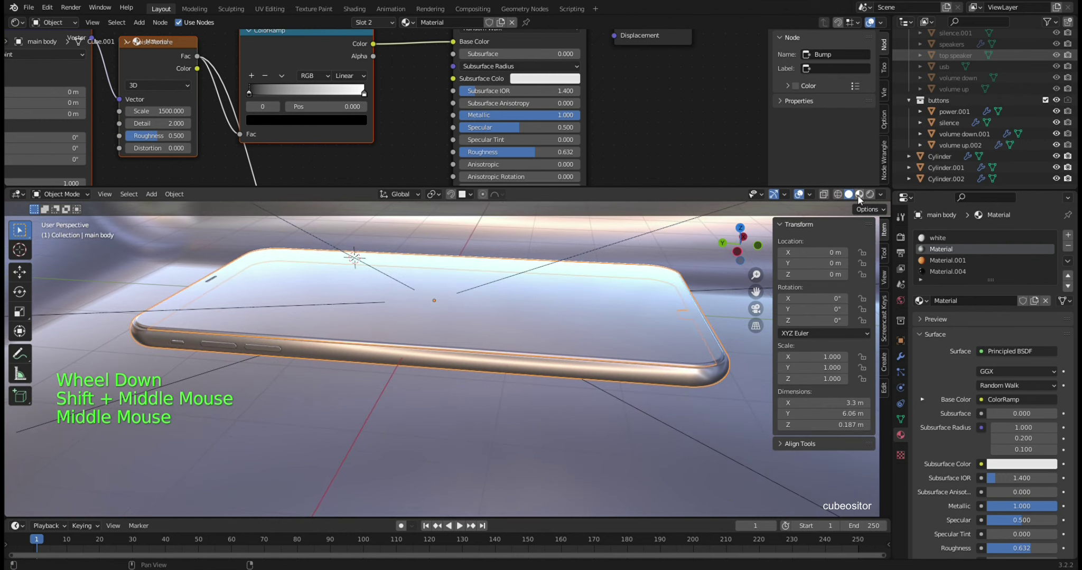
# - Preview the scene in rendered viewport shading, then return to the normal shading
pyautogui.click(574, 314)
pyautogui.middleClick(622, 328)
pyautogui.scroll(3)
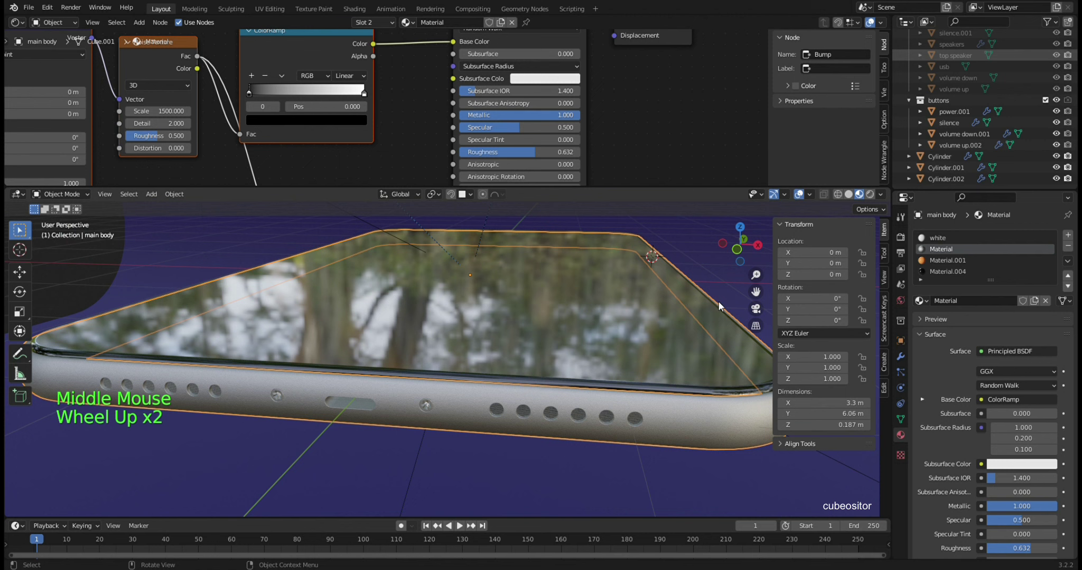
pyautogui.scroll(3)
pyautogui.click(706, 336)
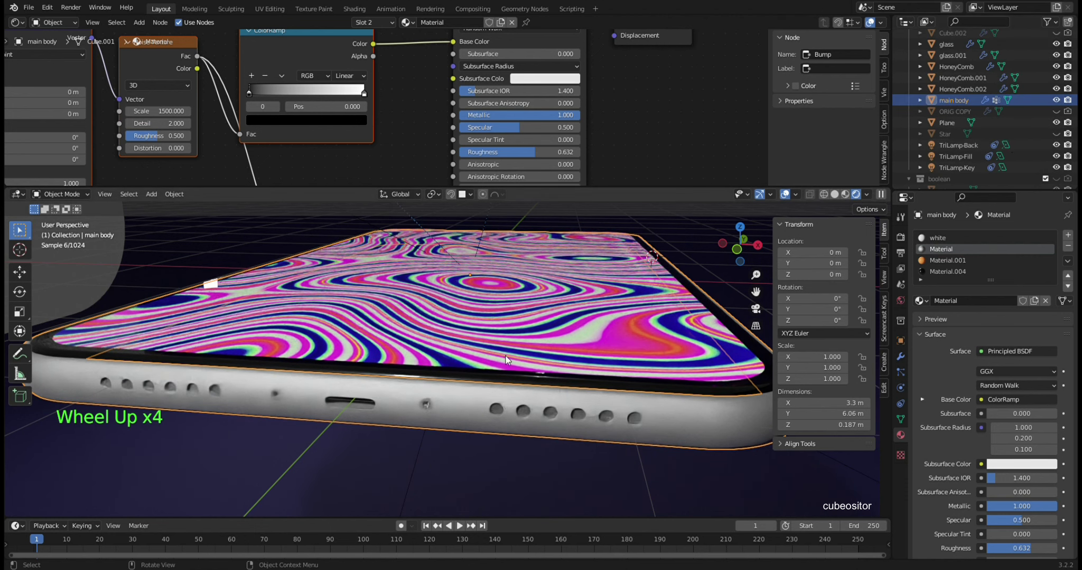
pyautogui.scroll(3)
pyautogui.middleClick(489, 415)
pyautogui.scroll(-3)
pyautogui.click(848, 199)
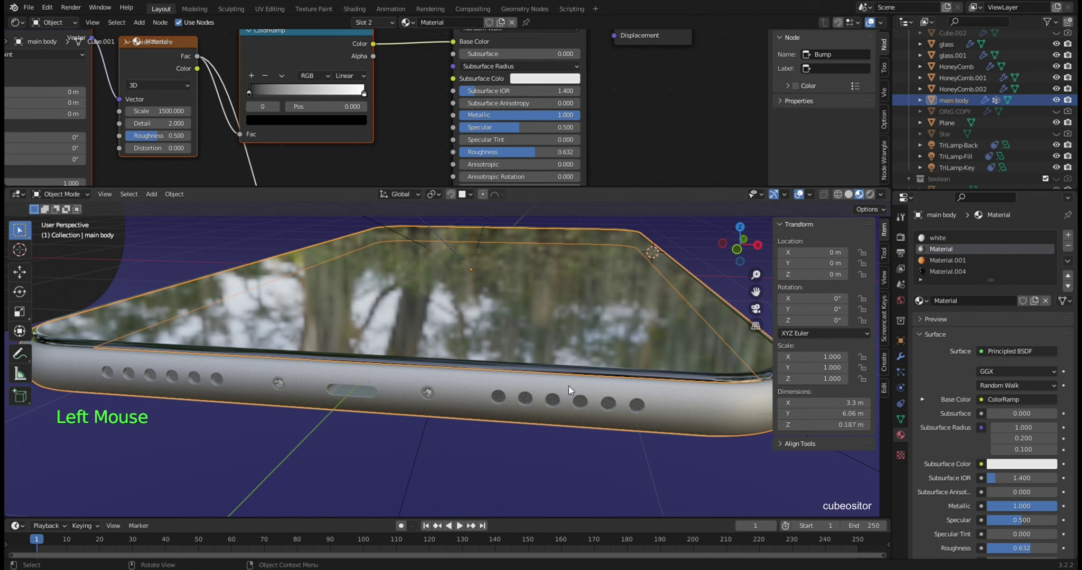
# - Orbit around the phone and select its glass panel
pyautogui.middleClick(600, 319)
pyautogui.scroll(-3)
pyautogui.middleClick(572, 297)
pyautogui.middleClick(600, 334)
pyautogui.middleClick(622, 329)
pyautogui.middleClick(631, 334)
pyautogui.middleClick(592, 351)
pyautogui.click(552, 330)
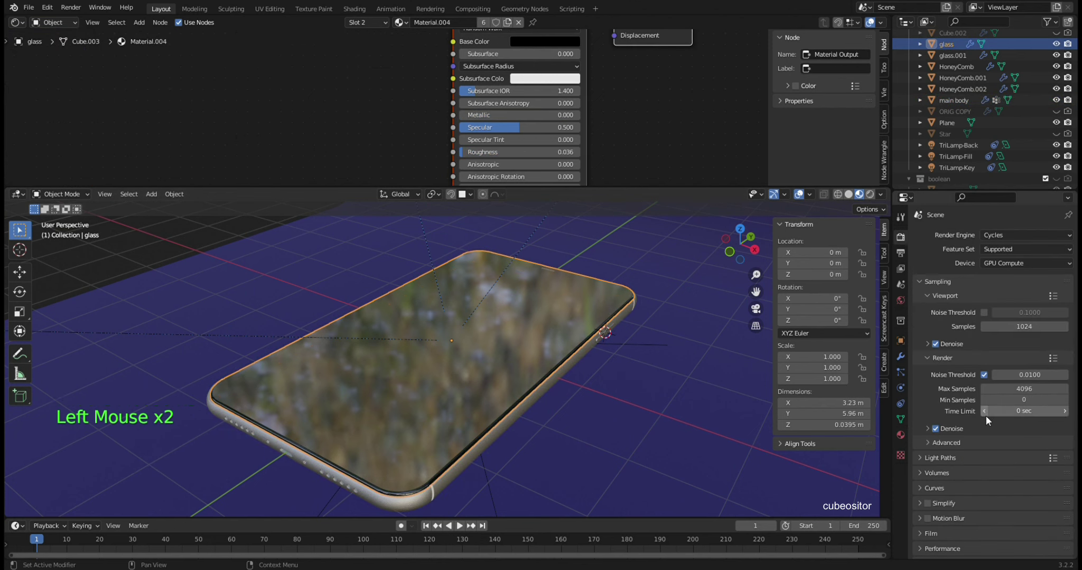
# - Make the 'glass' material the active slot on the glass object
pyautogui.scroll(-3)
pyautogui.scroll(3)
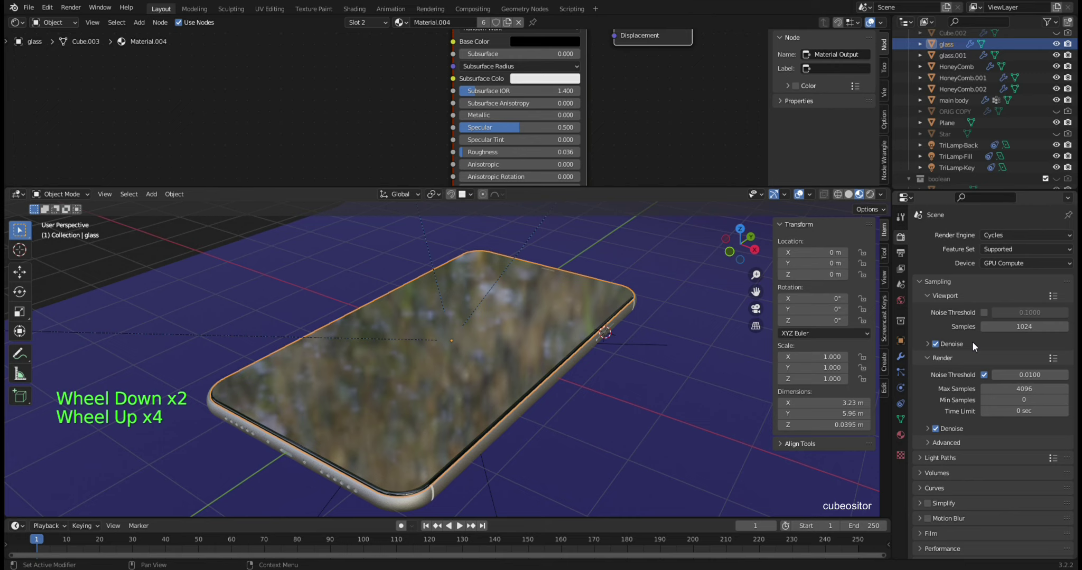
pyautogui.scroll(3)
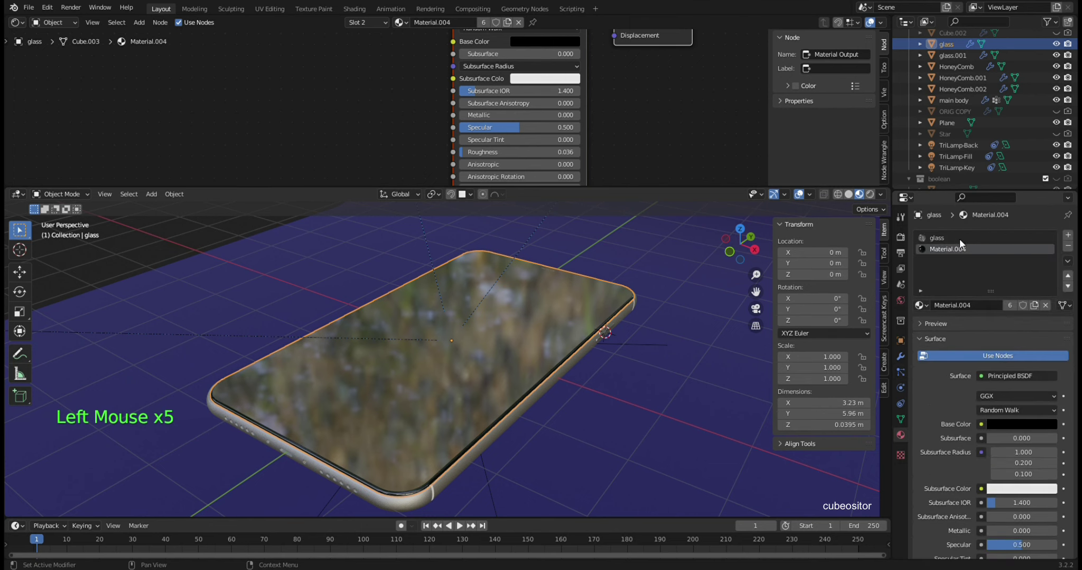
pyautogui.scroll(-3)
pyautogui.click(987, 465)
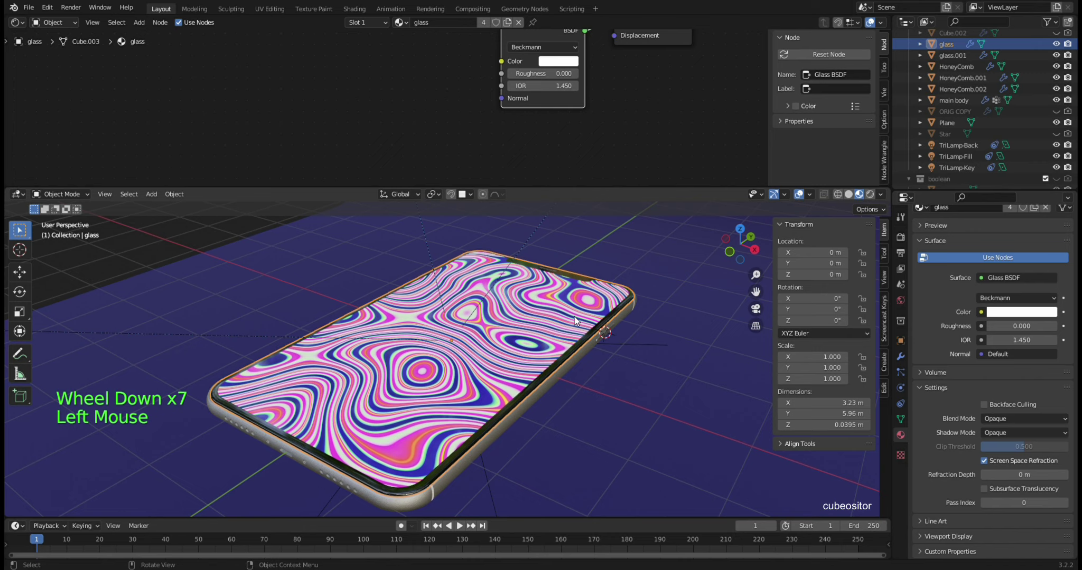
# - Inspect the glass around the model, enable Screen Space Refraction, and select HoneyComb
pyautogui.middleClick(532, 303)
pyautogui.middleClick(566, 302)
pyautogui.middleClick(545, 301)
pyautogui.middleClick(529, 318)
pyautogui.scroll(3)
pyautogui.middleClick(510, 334)
pyautogui.middleClick(482, 354)
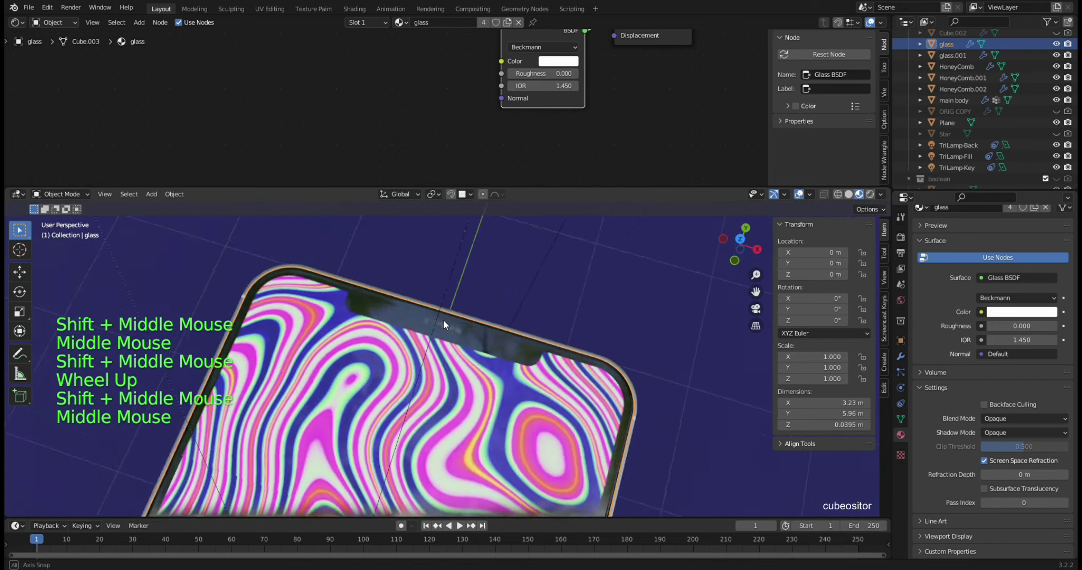
pyautogui.scroll(3)
pyautogui.middleClick(492, 322)
pyautogui.click(447, 321)
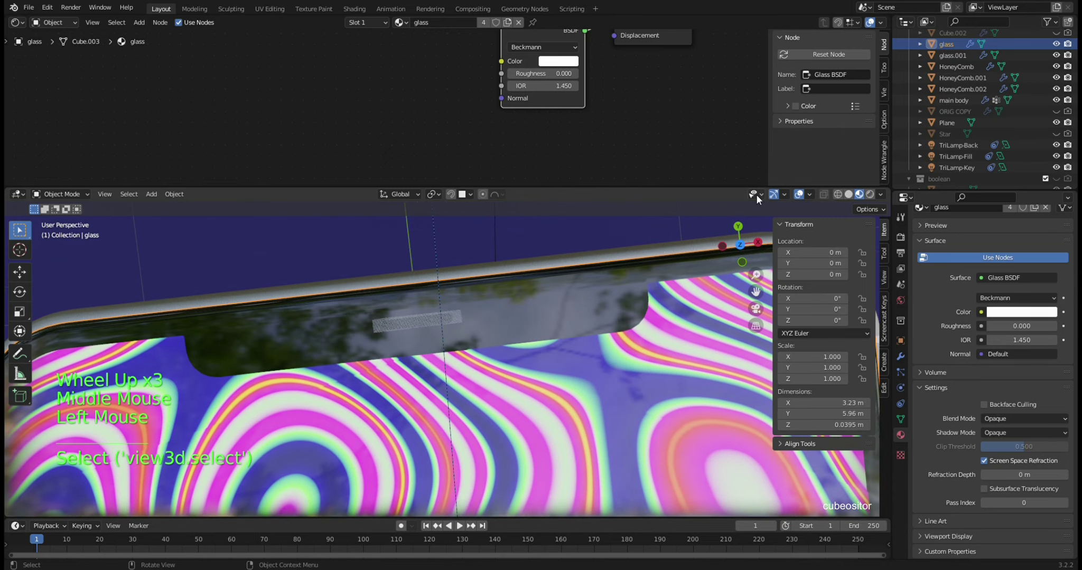
pyautogui.click(851, 197)
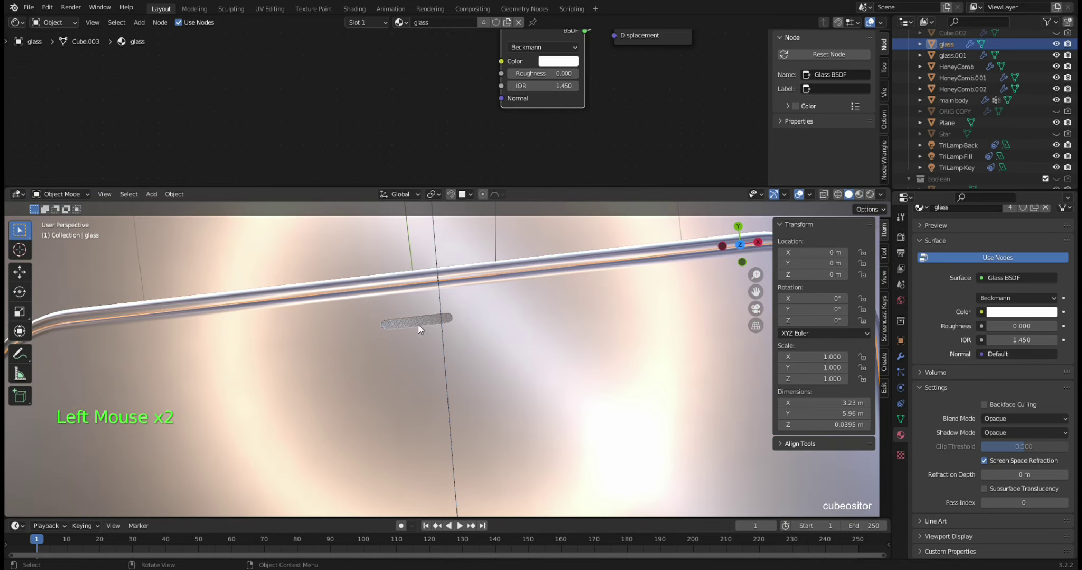
pyautogui.middleClick(555, 302)
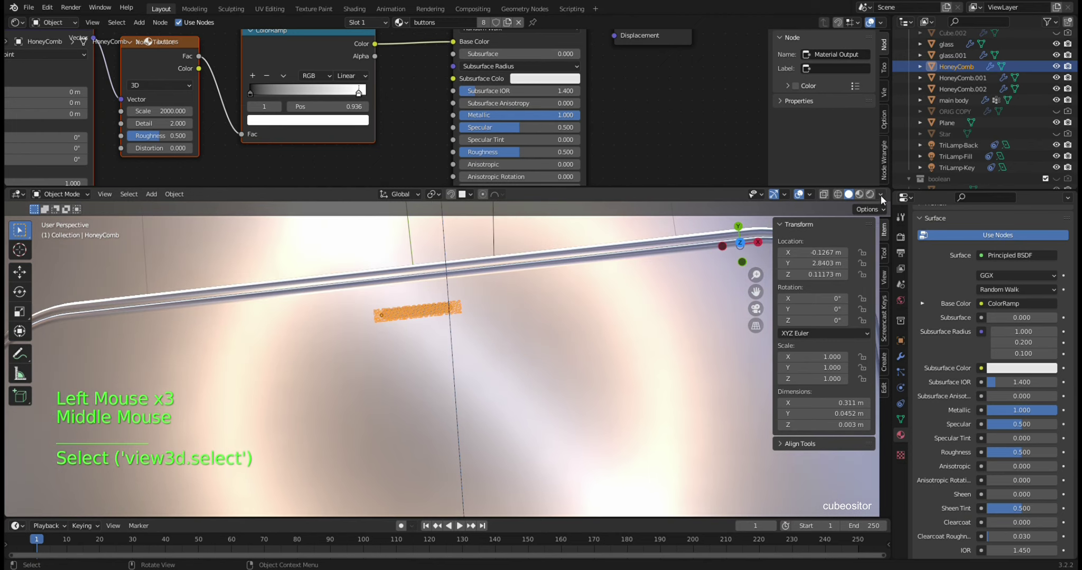
# - Orbit around the HoneyComb to look along the speaker grille
pyautogui.middleClick(536, 353)
pyautogui.middleClick(523, 338)
pyautogui.scroll(3)
pyautogui.middleClick(514, 359)
pyautogui.middleClick(550, 355)
pyautogui.middleClick(507, 338)
pyautogui.scroll(3)
pyautogui.scroll(3)
pyautogui.middleClick(623, 372)
pyautogui.middleClick(605, 383)
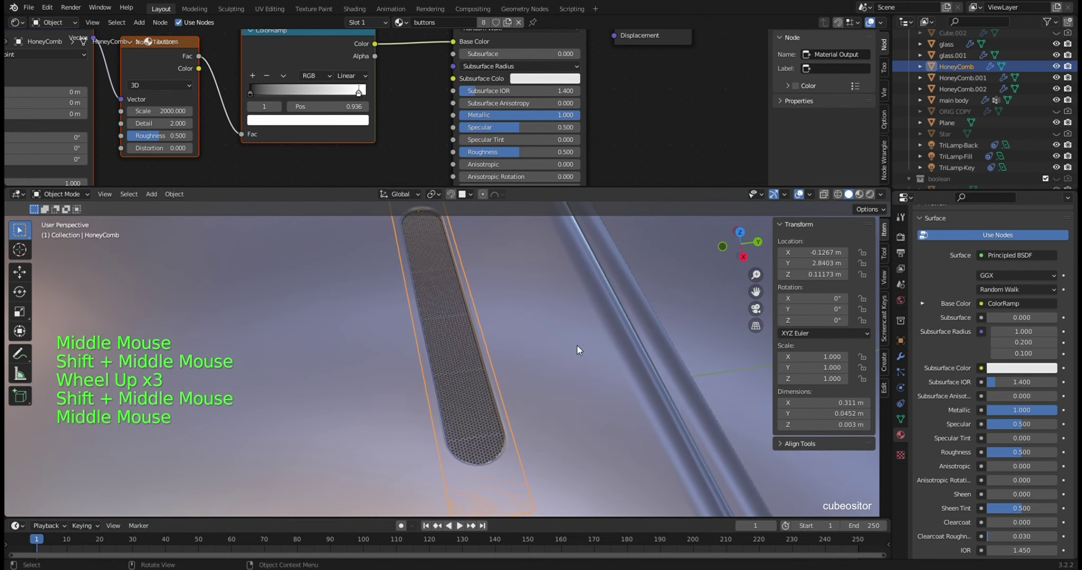
pyautogui.middleClick(585, 366)
pyautogui.middleClick(556, 367)
pyautogui.middleClick(555, 352)
pyautogui.middleClick(518, 331)
pyautogui.scroll(3)
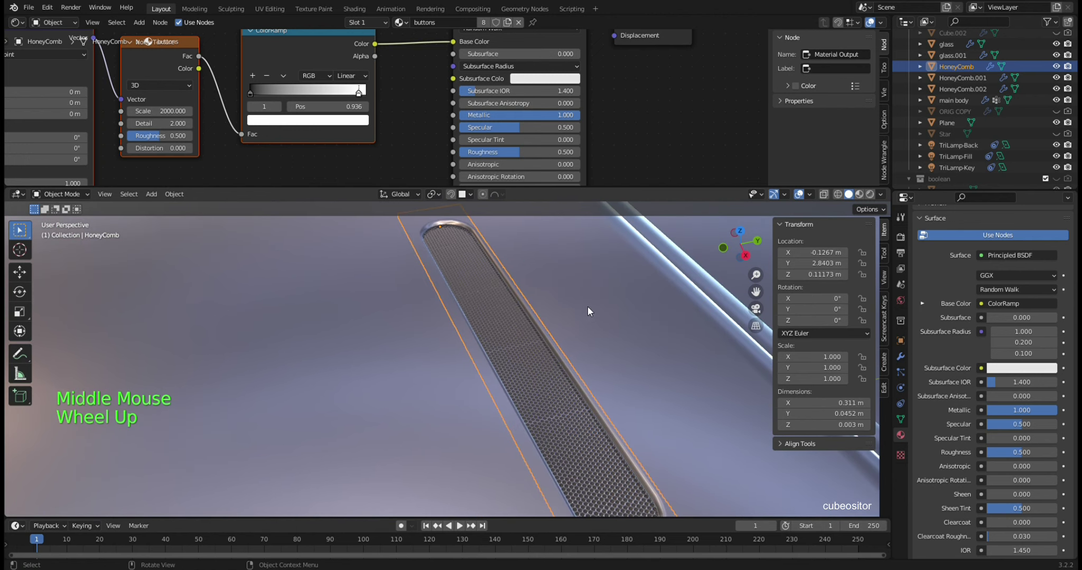
pyautogui.press('Tab')
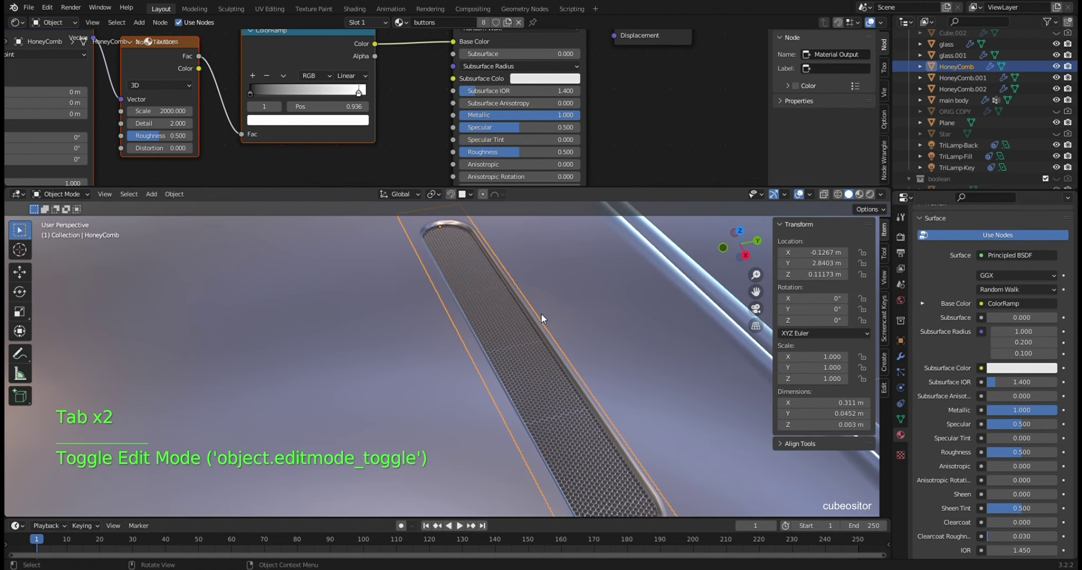
# - Add a Boolean modifier (Difference, Exact) to HoneyComb after its Array and Solidify
pyautogui.click(746, 306)
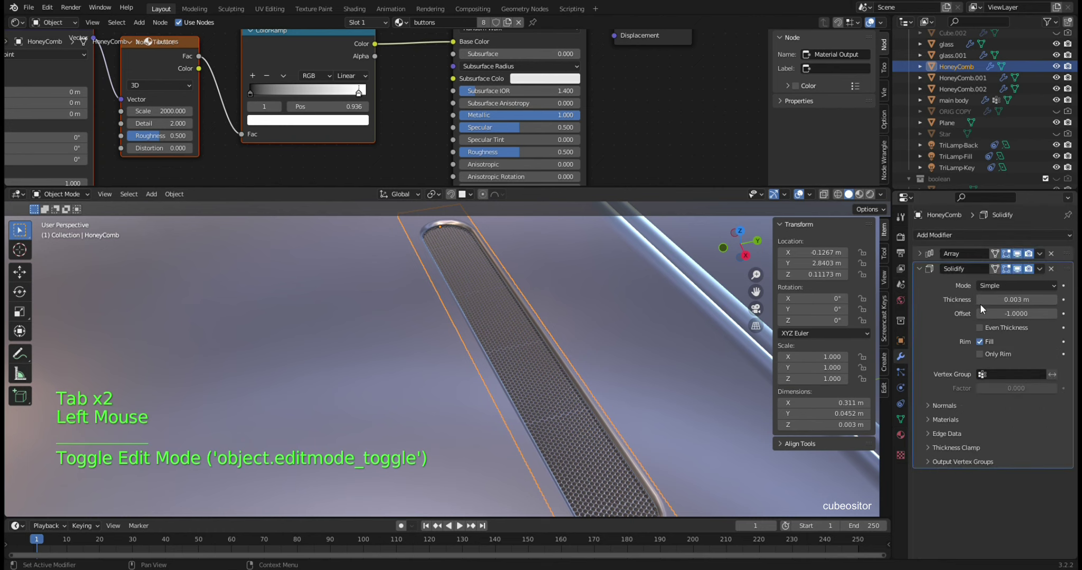
pyautogui.scroll(-3)
pyautogui.click(927, 269)
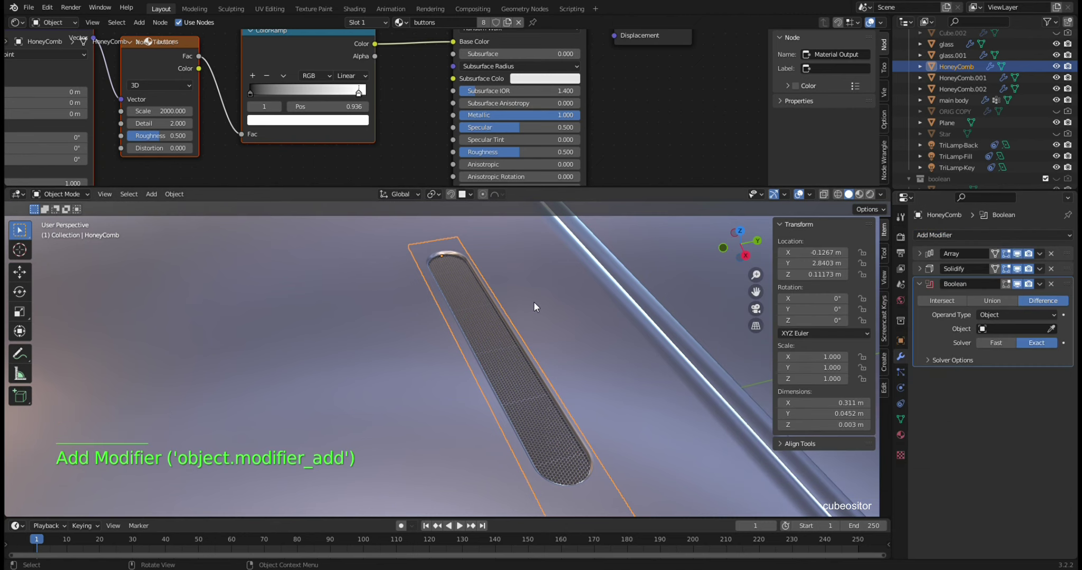
# - Separate the lens outline from the glass mesh into a new glass.002 object
pyautogui.click(535, 289)
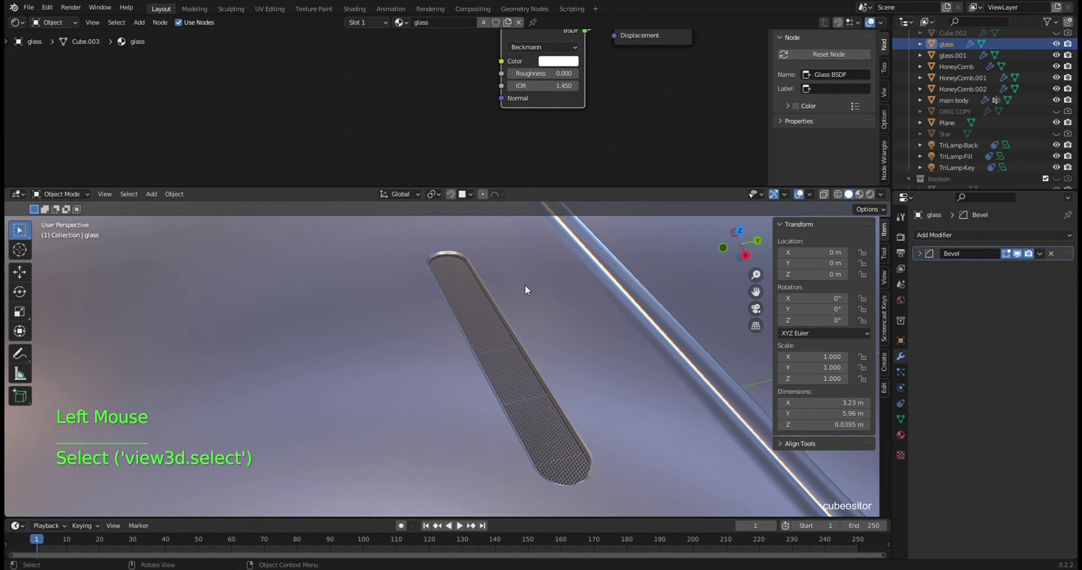
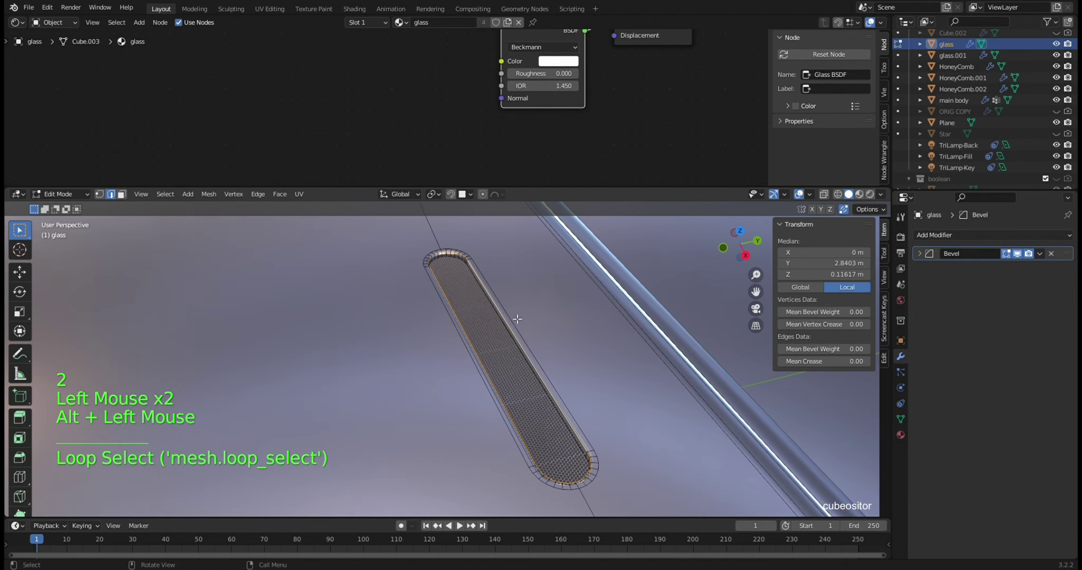
pyautogui.press('shift+d')
pyautogui.press('shift+d')
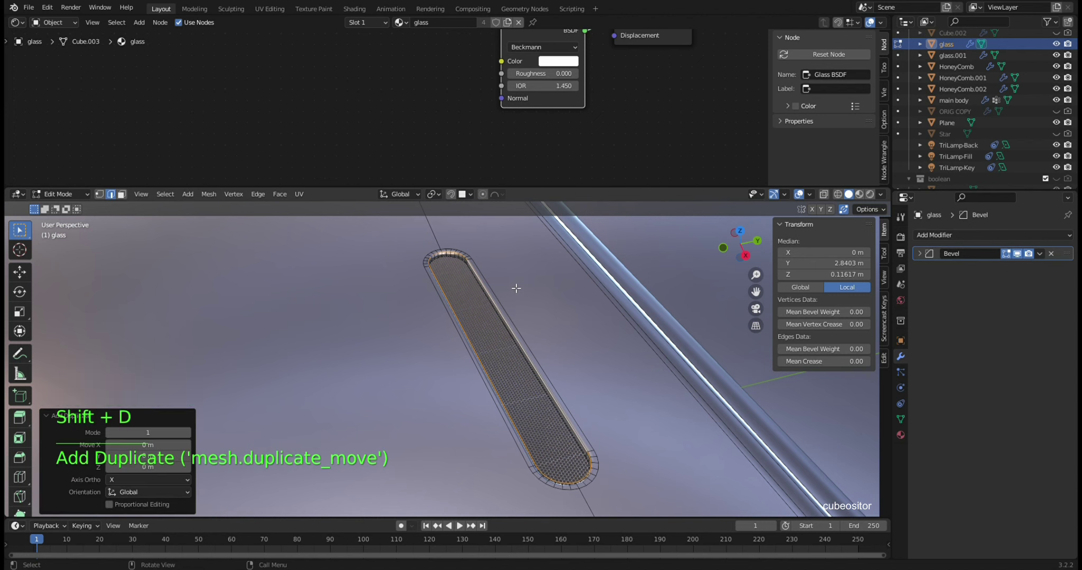
pyautogui.press('g')
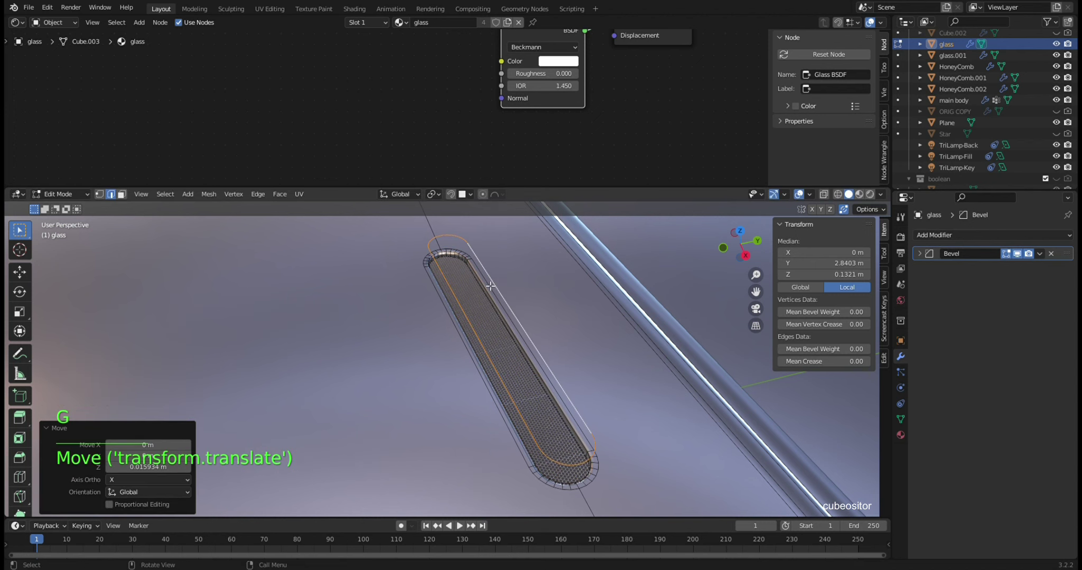
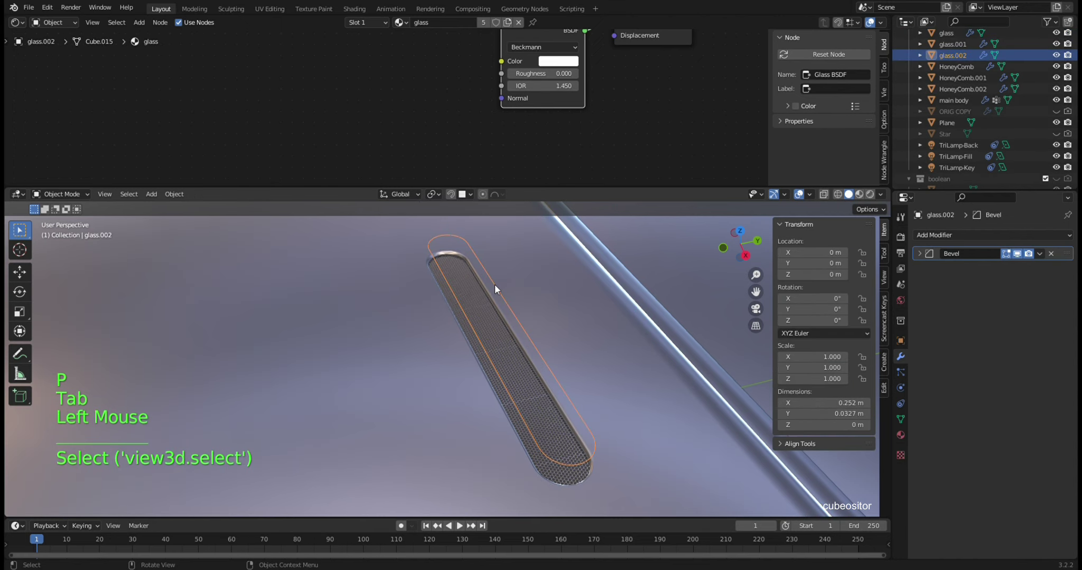
pyautogui.press('Tab')
# - Extrude the glass.002 outline into a tall solid pill shape
pyautogui.press('a')
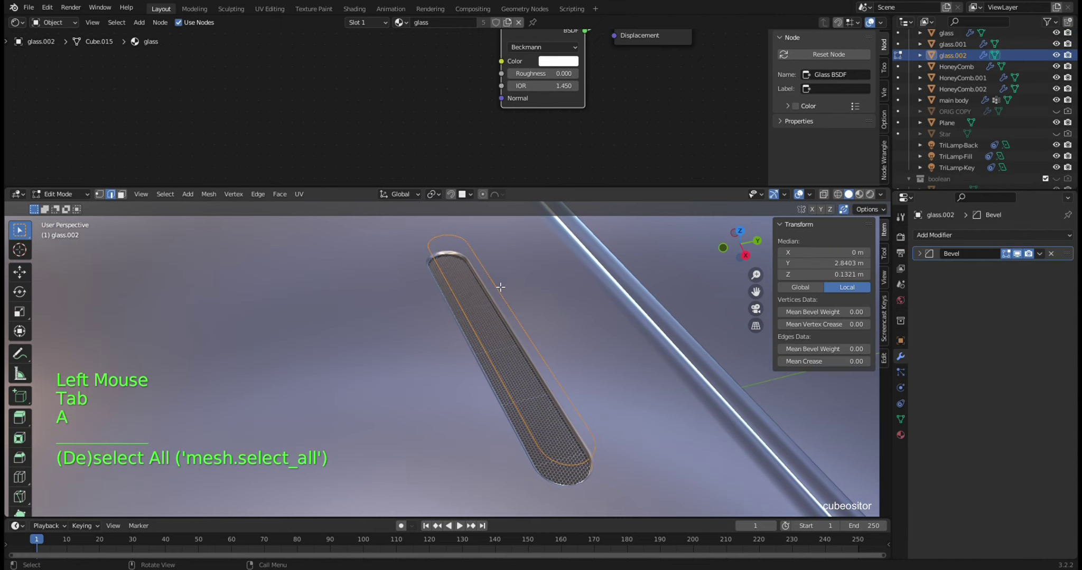
pyautogui.press('f')
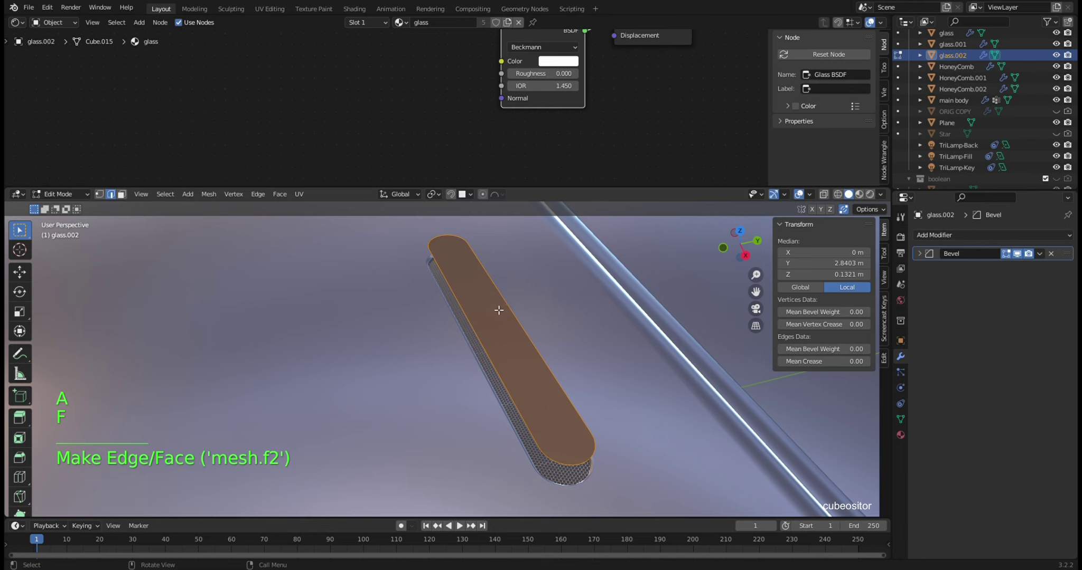
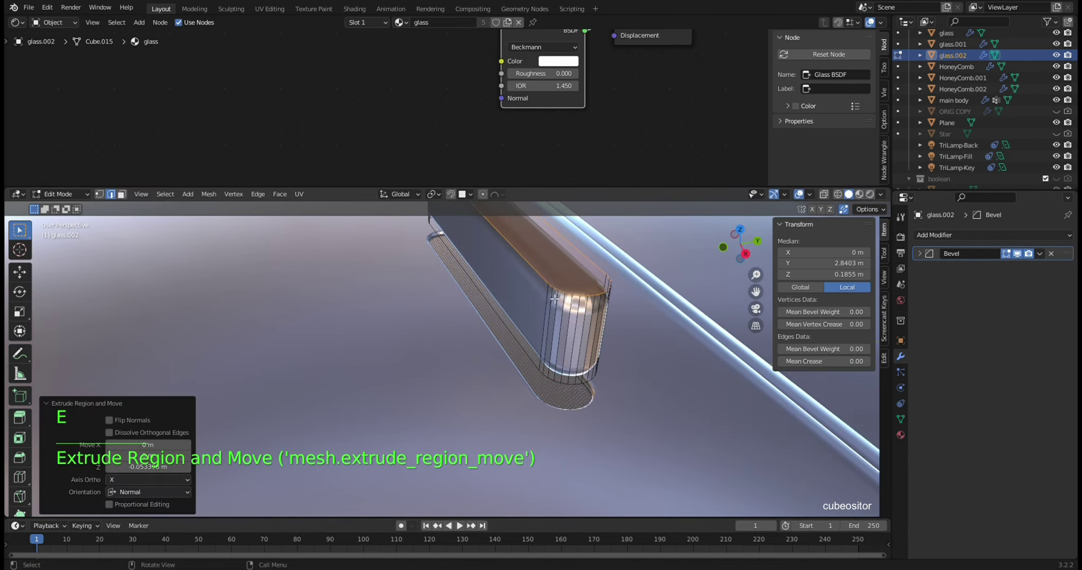
pyautogui.press('Tab')
pyautogui.press('ctrl+a')
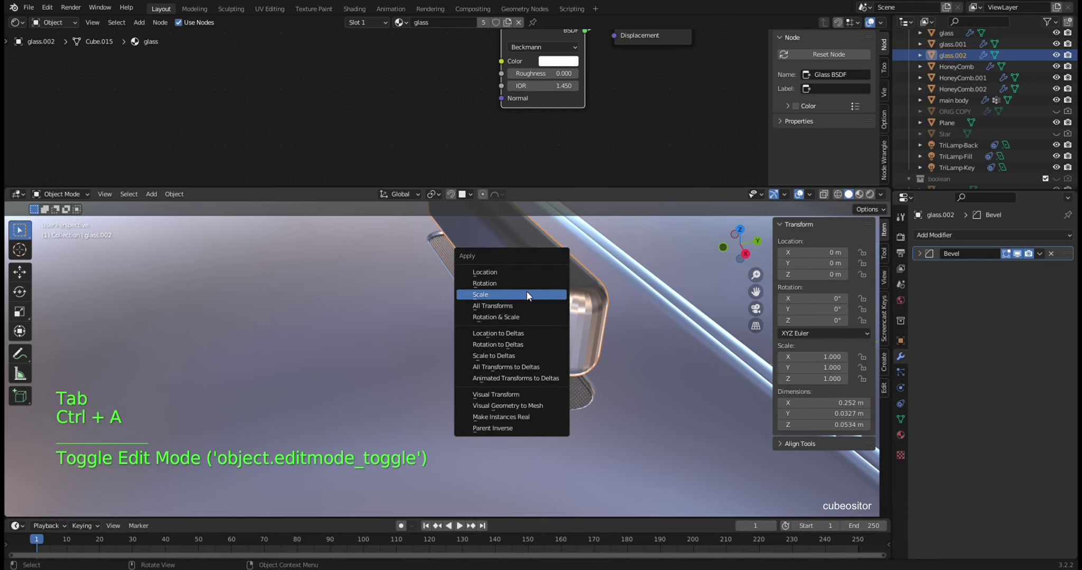
# - Remove glass.002's bevel and lower it along Z to about -0.026 m as the cutter
pyautogui.click(547, 295)
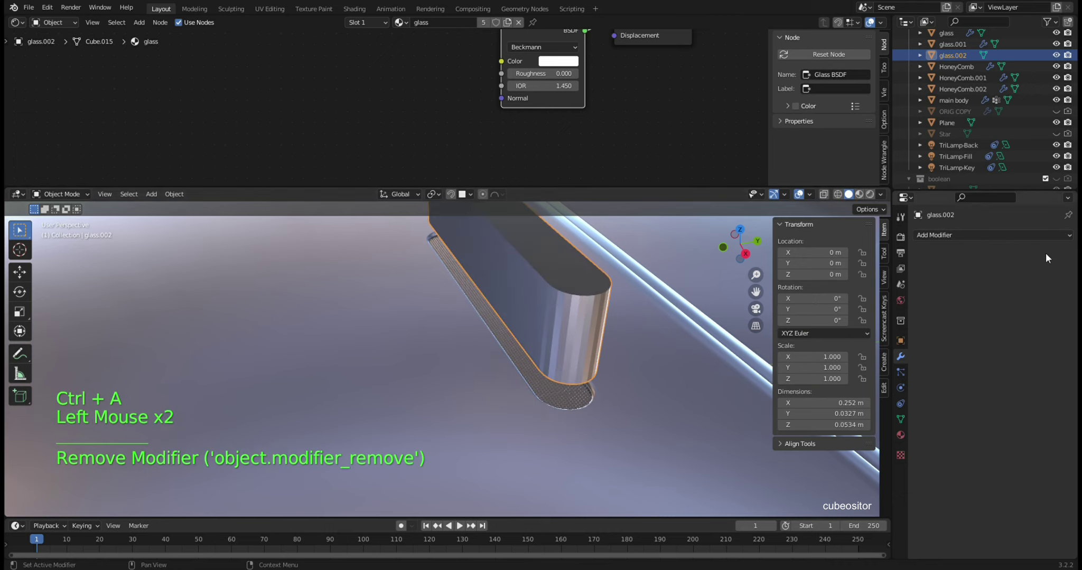
pyautogui.rightClick(589, 303)
pyautogui.click(905, 427)
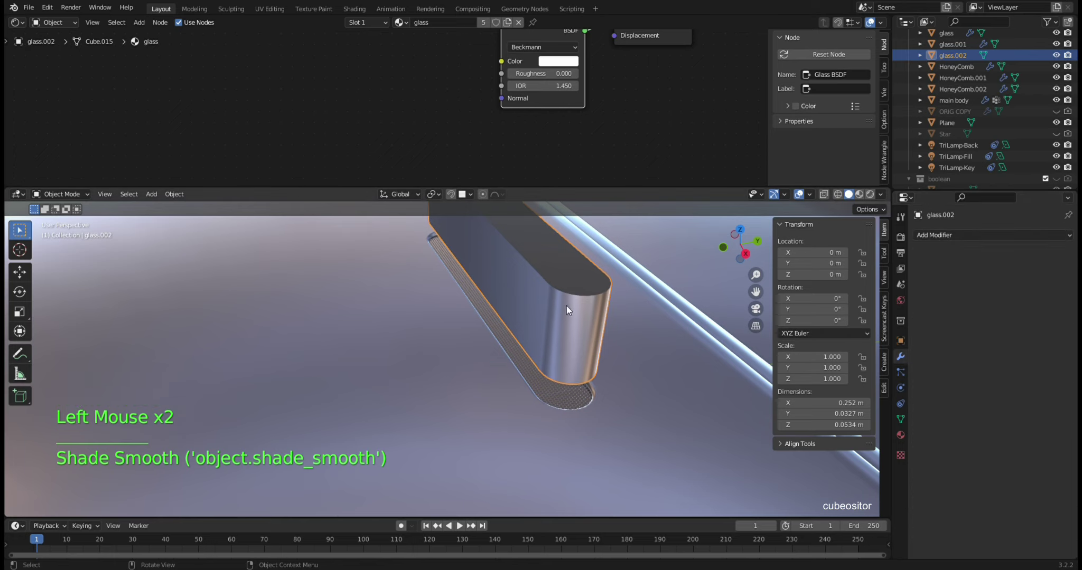
pyautogui.press('g')
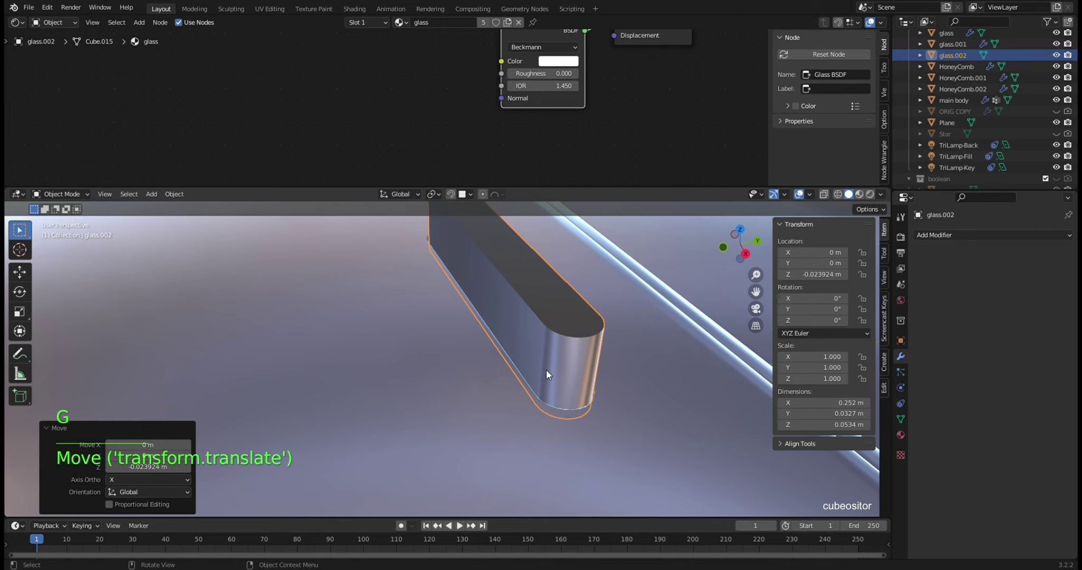
pyautogui.middleClick(577, 371)
pyautogui.middleClick(556, 319)
pyautogui.press('g')
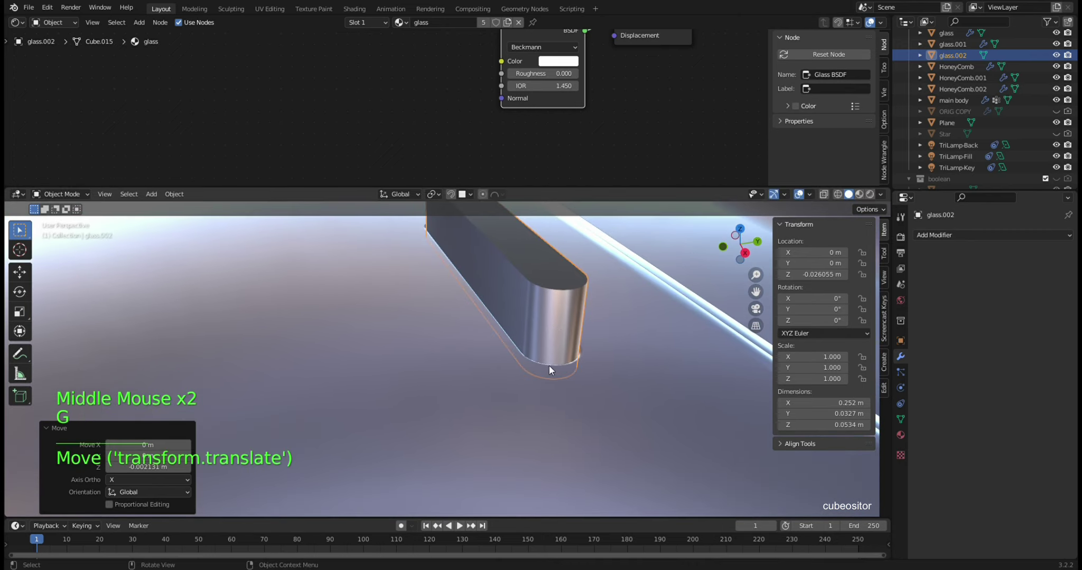
pyautogui.scroll(3)
# - Make glass.002 the HoneyComb Boolean cutter with the Fast solver and inspect the cut
pyautogui.click(969, 137)
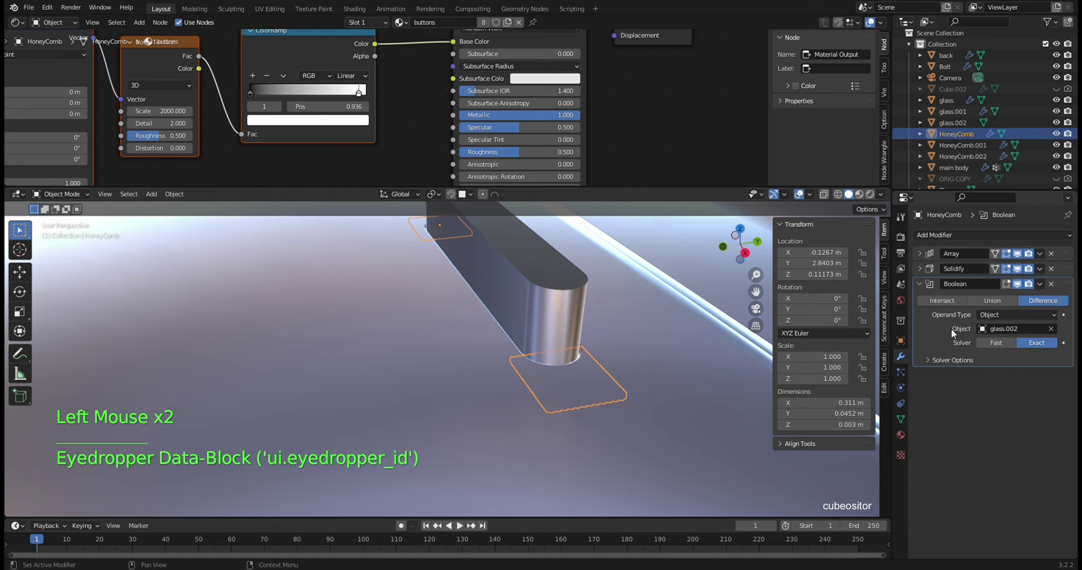
pyautogui.click(1000, 347)
pyautogui.middleClick(536, 343)
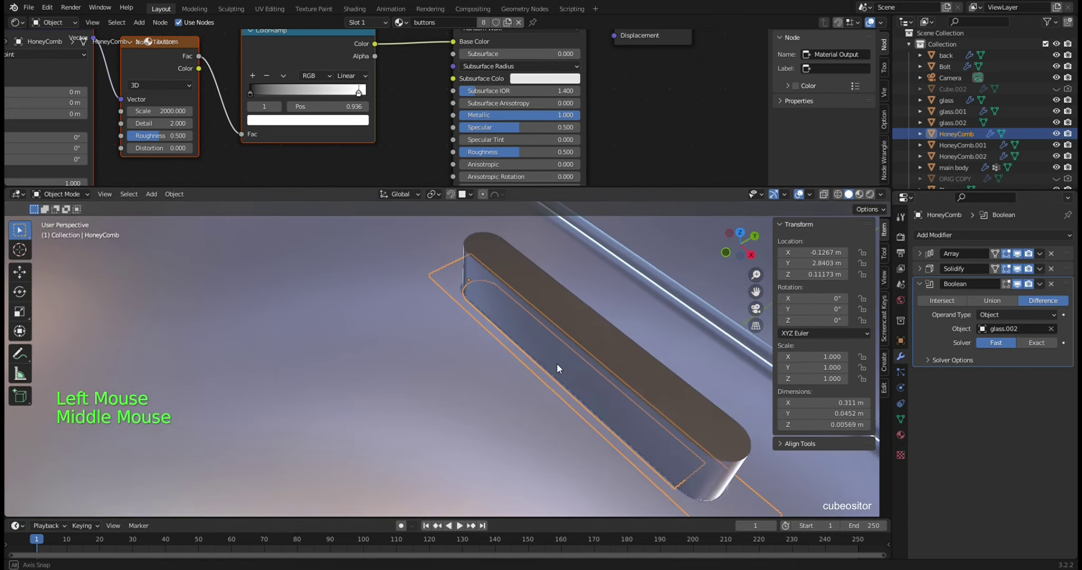
pyautogui.middleClick(607, 376)
pyautogui.middleClick(596, 339)
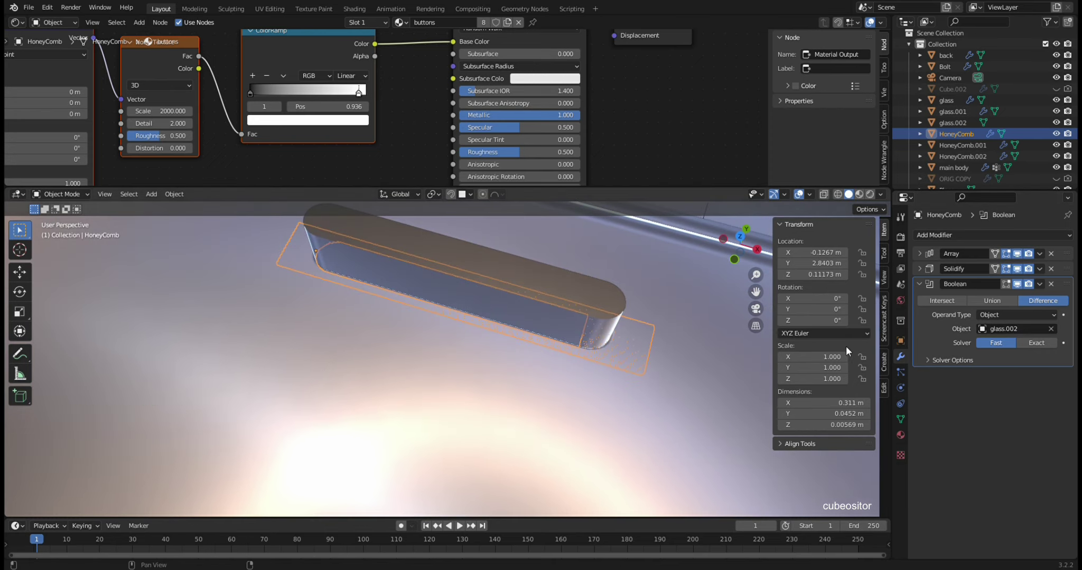
pyautogui.middleClick(549, 339)
pyautogui.middleClick(585, 364)
pyautogui.middleClick(605, 353)
# - Lower the glass.002 cutter along Z to about -0.043 m
pyautogui.click(565, 254)
pyautogui.press('g')
pyautogui.middleClick(616, 286)
pyautogui.middleClick(614, 279)
pyautogui.middleClick(607, 264)
pyautogui.middleClick(597, 360)
pyautogui.scroll(3)
pyautogui.middleClick(586, 372)
pyautogui.scroll(-3)
pyautogui.middleClick(624, 351)
pyautogui.press('g')
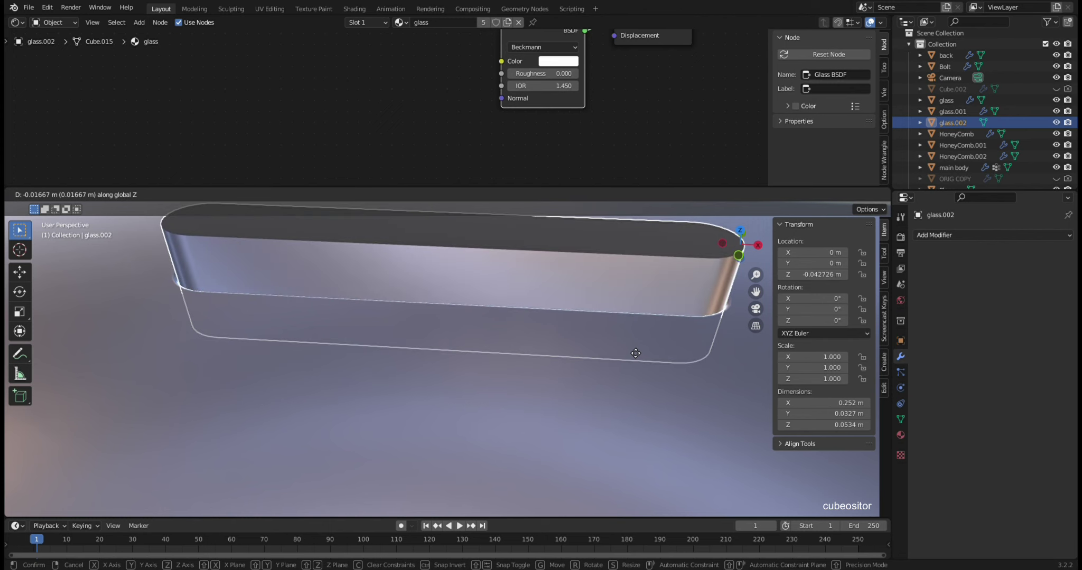
pyautogui.click(964, 136)
pyautogui.middleClick(657, 333)
# - Start renaming glass.002 in the Outliner to speaker boolean
pyautogui.click(718, 280)
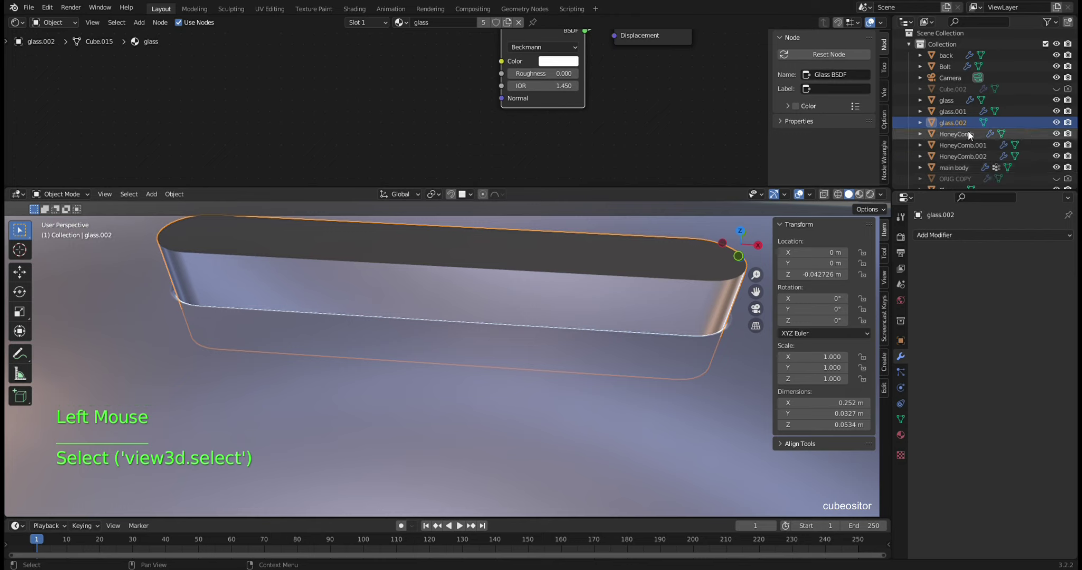
pyautogui.doubleClick(964, 126)
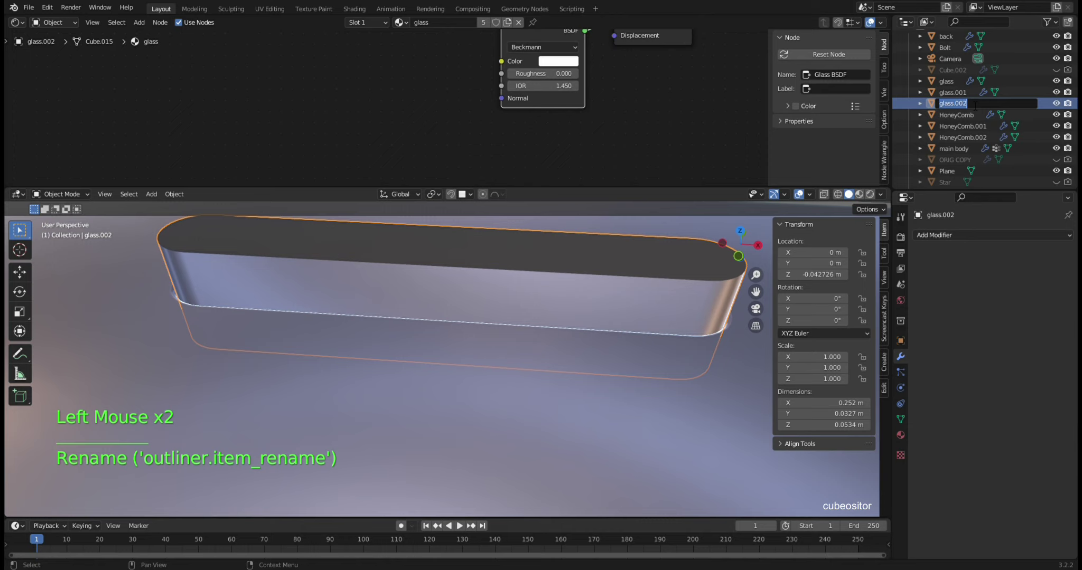
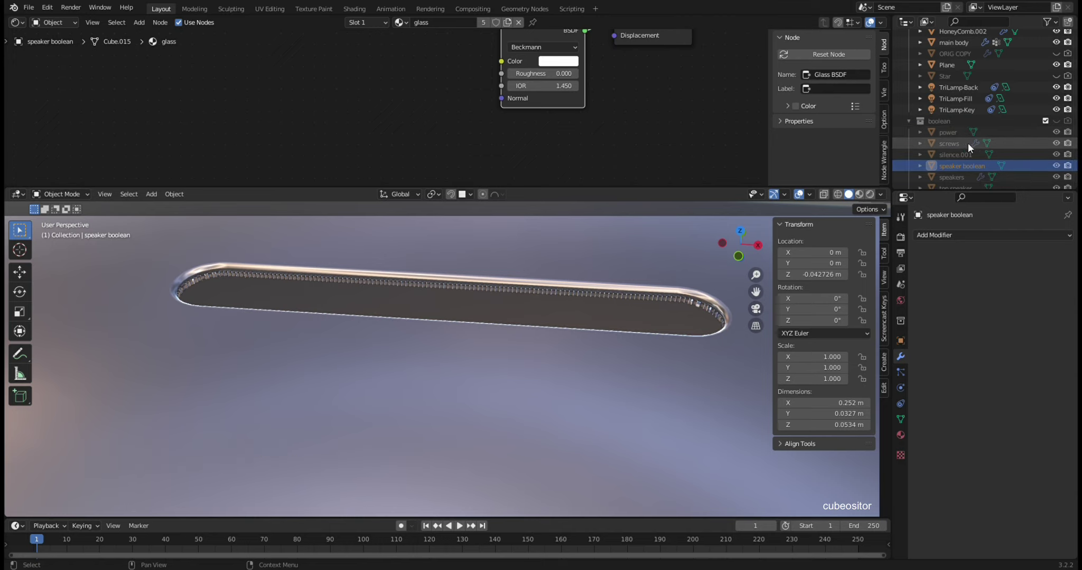
# - Look over the glass, glass.001 and HoneyComb objects around the speaker slot
pyautogui.middleClick(485, 302)
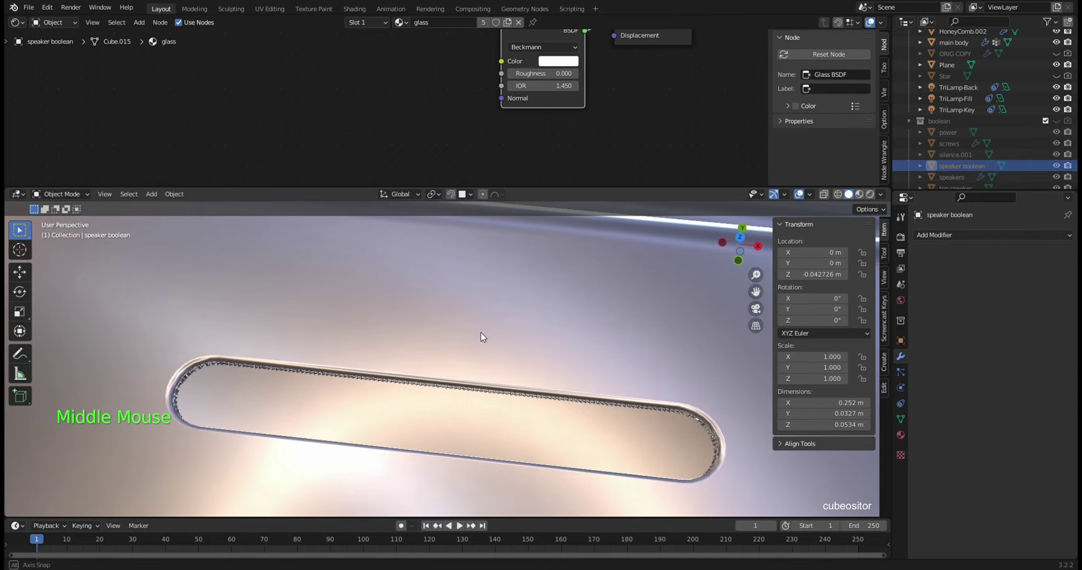
pyautogui.click(539, 442)
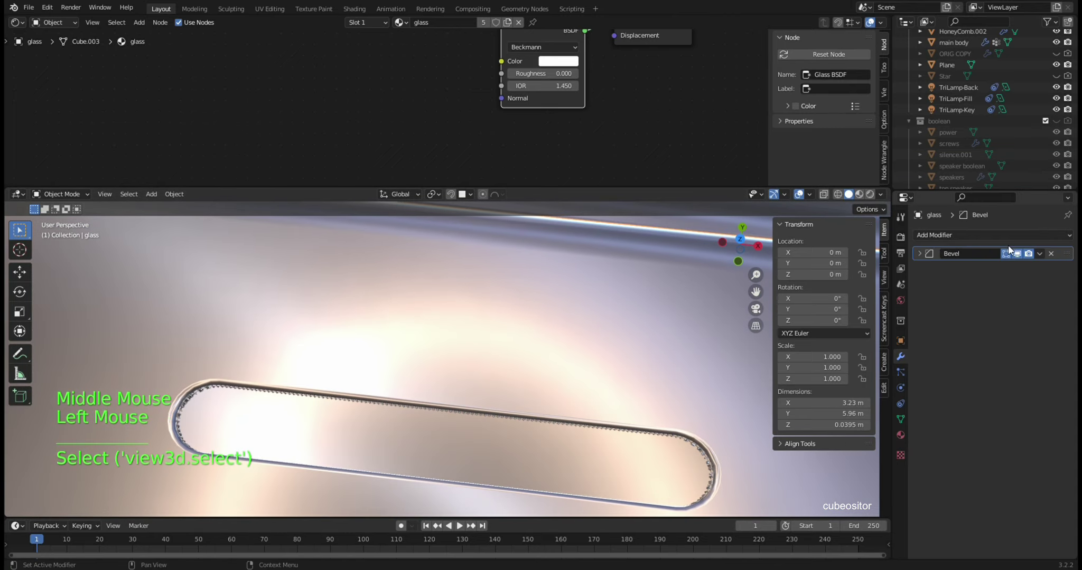
pyautogui.scroll(3)
pyautogui.click(955, 119)
pyautogui.scroll(3)
pyautogui.middleClick(701, 298)
pyautogui.click(926, 399)
pyautogui.scroll(-3)
pyautogui.scroll(-3)
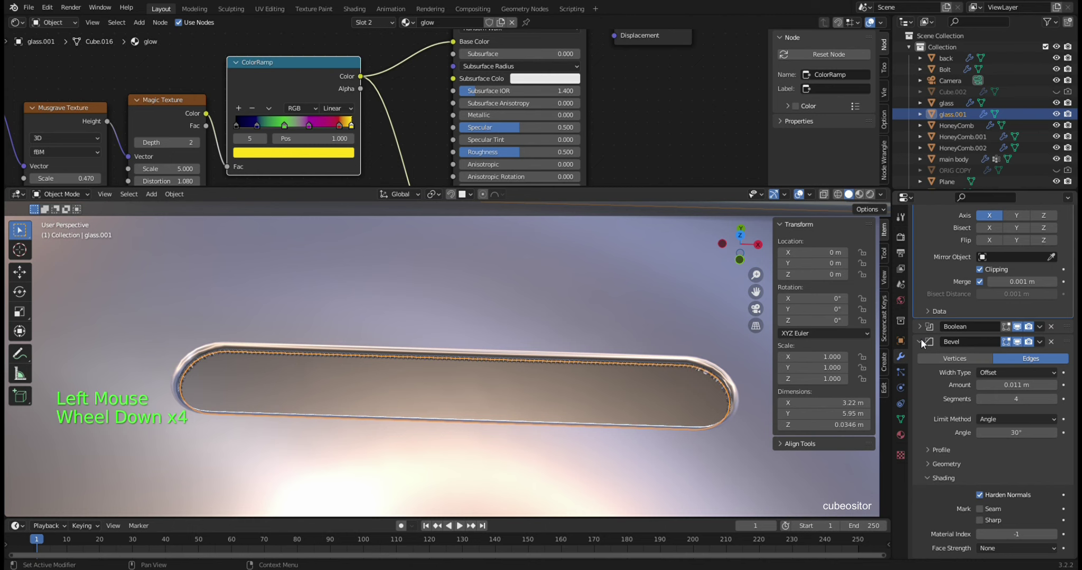
pyautogui.click(960, 108)
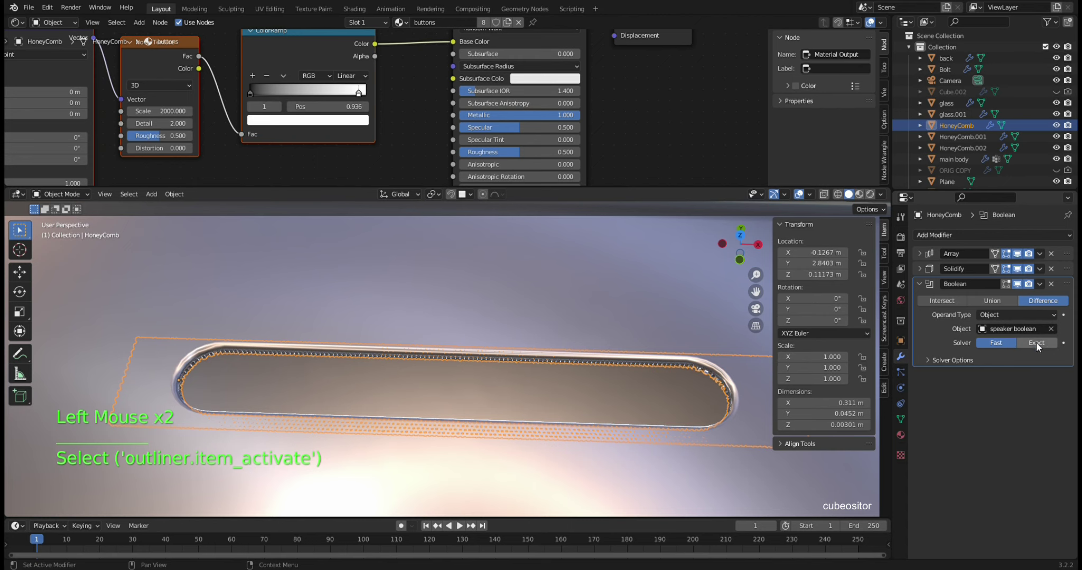
# - Set the HoneyComb speaker-hole Boolean to the Fast solver and select the glass object
pyautogui.middleClick(643, 370)
pyautogui.middleClick(702, 340)
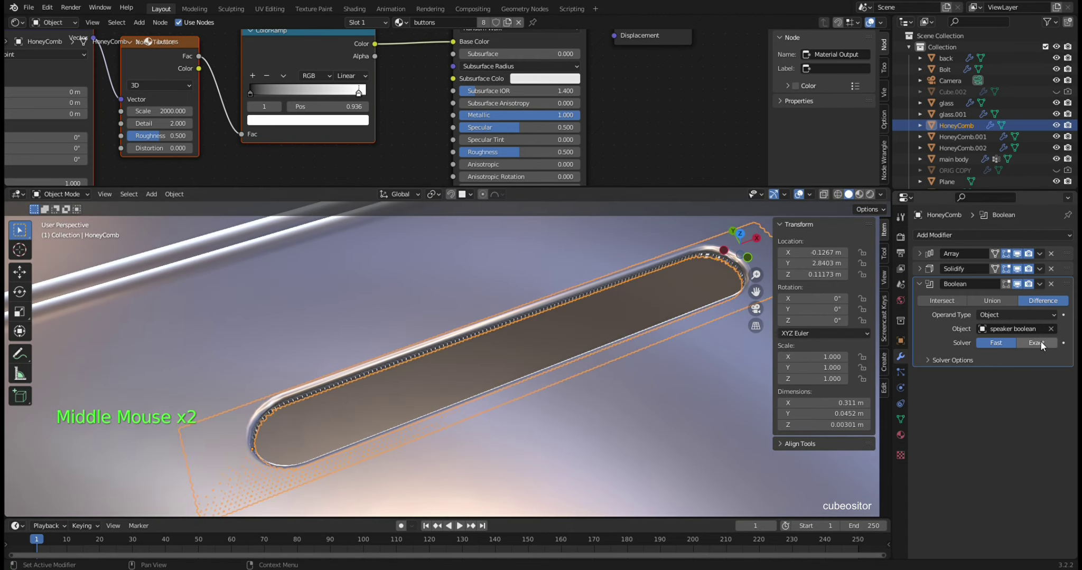
pyautogui.click(1030, 345)
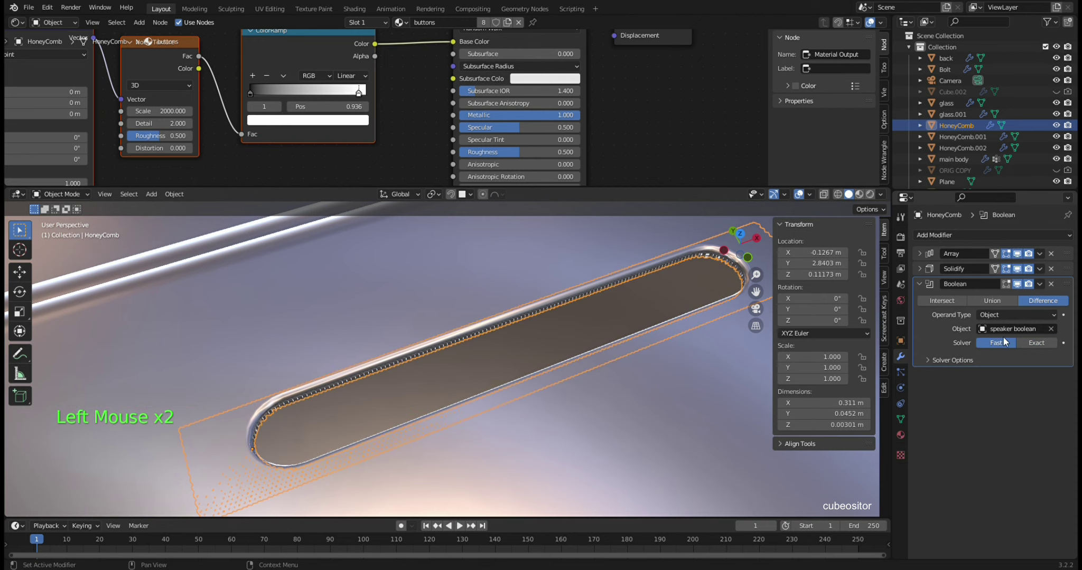
pyautogui.middleClick(643, 321)
pyautogui.click(718, 302)
pyautogui.middleClick(669, 301)
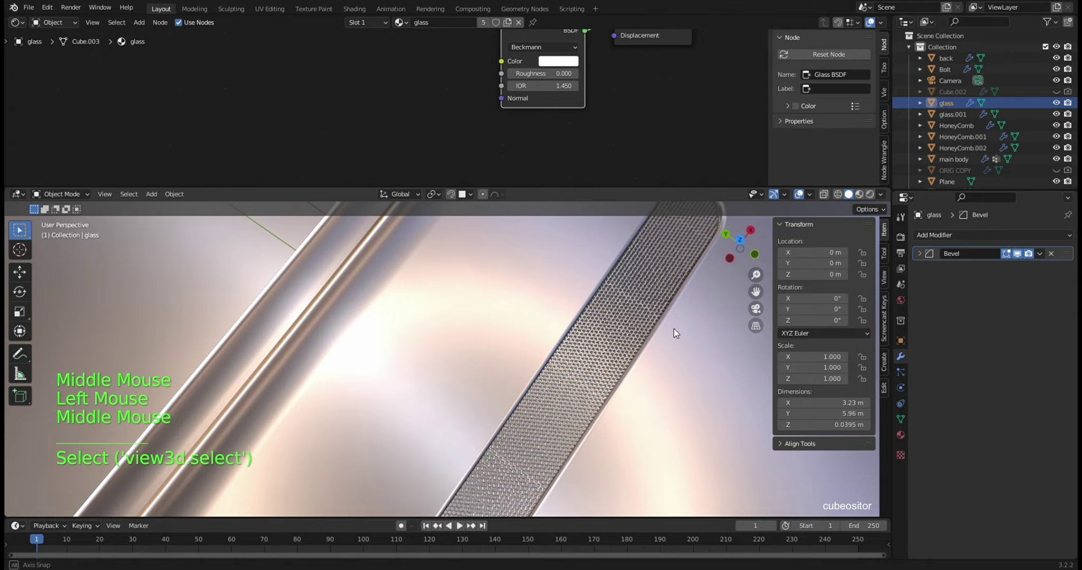
pyautogui.middleClick(690, 304)
pyautogui.middleClick(668, 334)
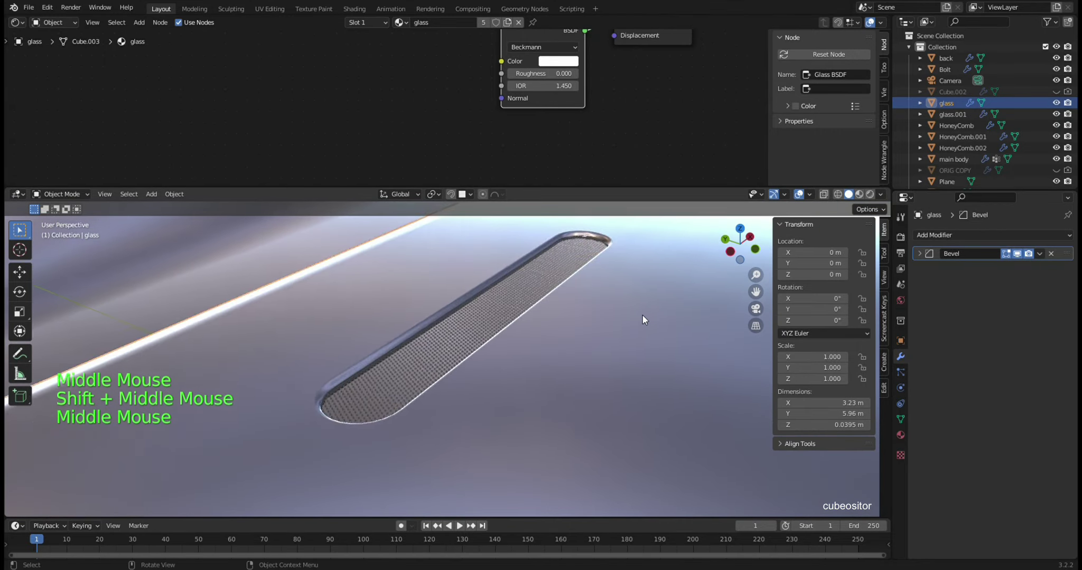
pyautogui.scroll(-3)
pyautogui.middleClick(582, 338)
pyautogui.scroll(-3)
pyautogui.middleClick(582, 319)
pyautogui.middleClick(595, 343)
pyautogui.scroll(-3)
pyautogui.middleClick(586, 352)
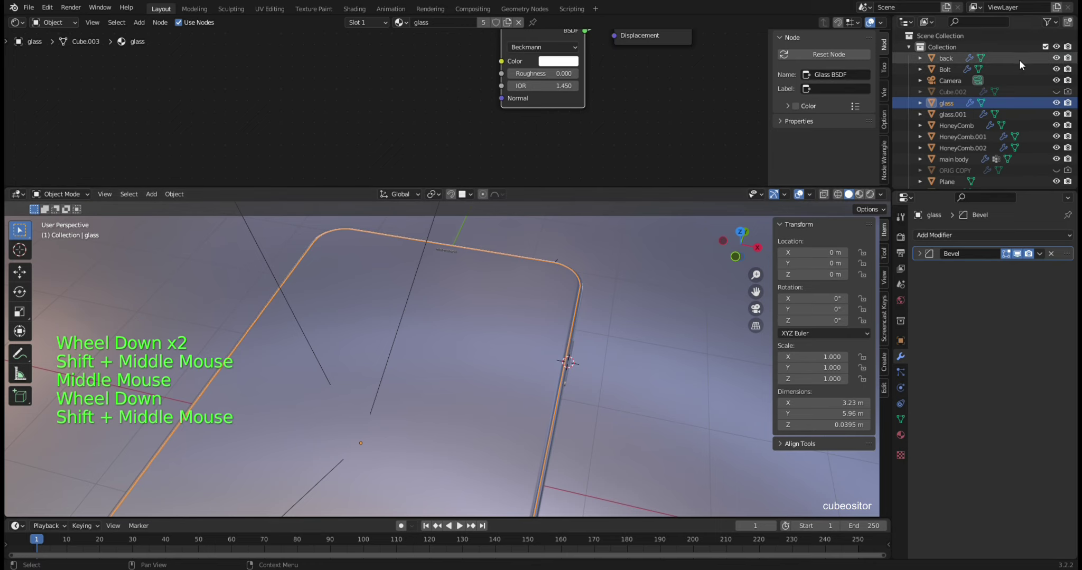
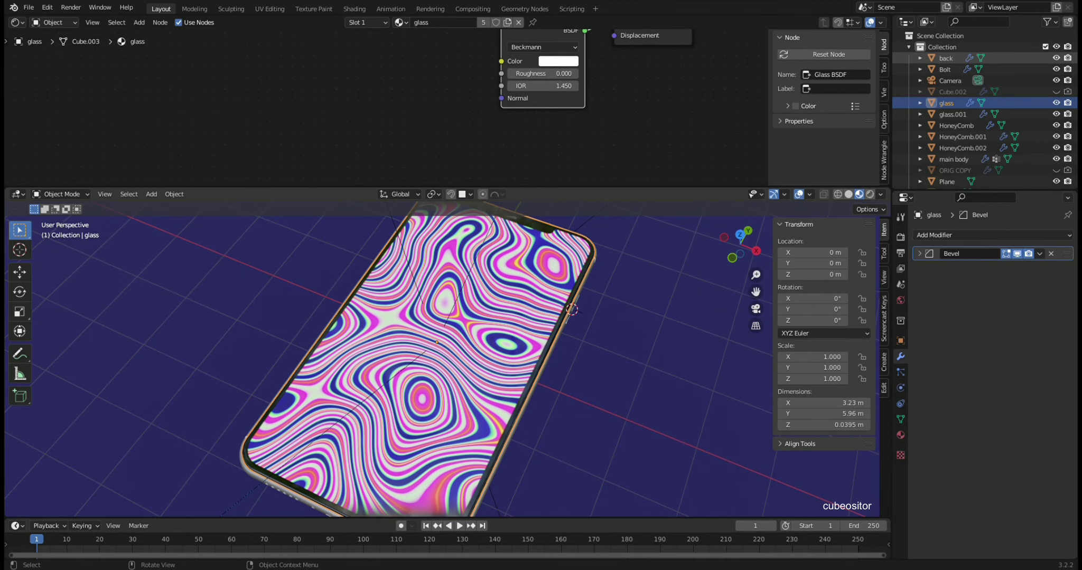
# - Select the power button object and orbit to the button side of the phone
pyautogui.middleClick(625, 399)
pyautogui.middleClick(628, 408)
pyautogui.middleClick(604, 395)
pyautogui.scroll(3)
pyautogui.click(571, 341)
pyautogui.scroll(3)
pyautogui.middleClick(566, 360)
pyautogui.middleClick(593, 376)
pyautogui.scroll(3)
pyautogui.middleClick(597, 358)
pyautogui.scroll(-3)
pyautogui.middleClick(628, 324)
# - Move power.002 along Y to about -1.408 m on the opposite side of the main body
pyautogui.press('shift+d')
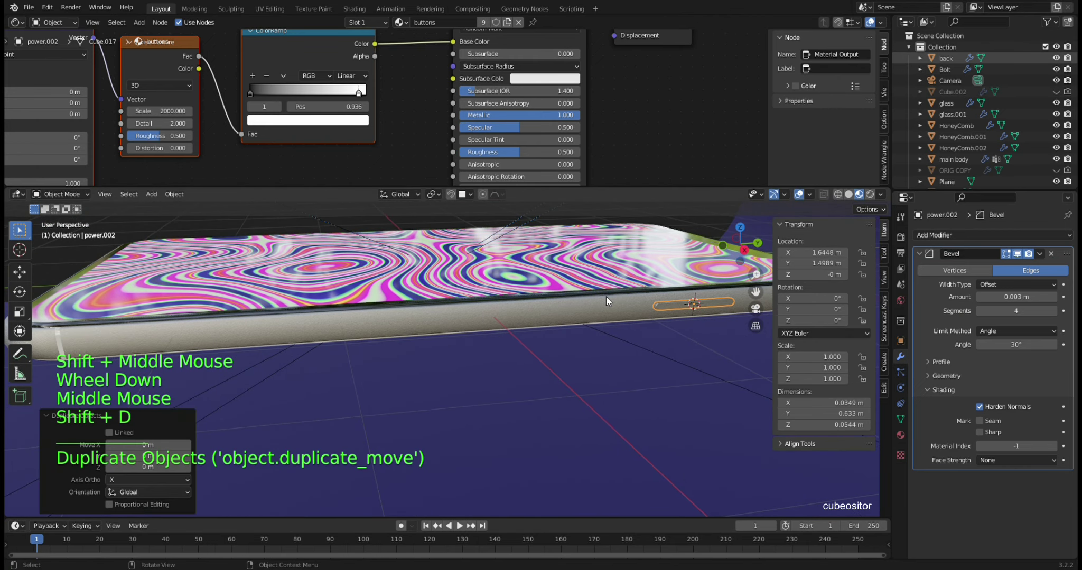
pyautogui.press('g')
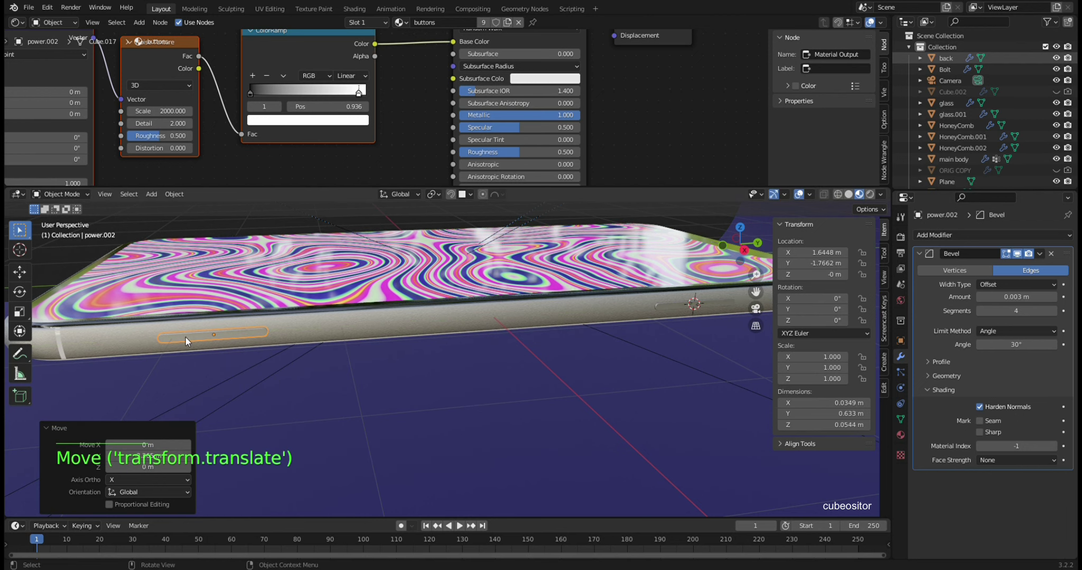
pyautogui.middleClick(441, 328)
pyautogui.scroll(-3)
pyautogui.middleClick(469, 323)
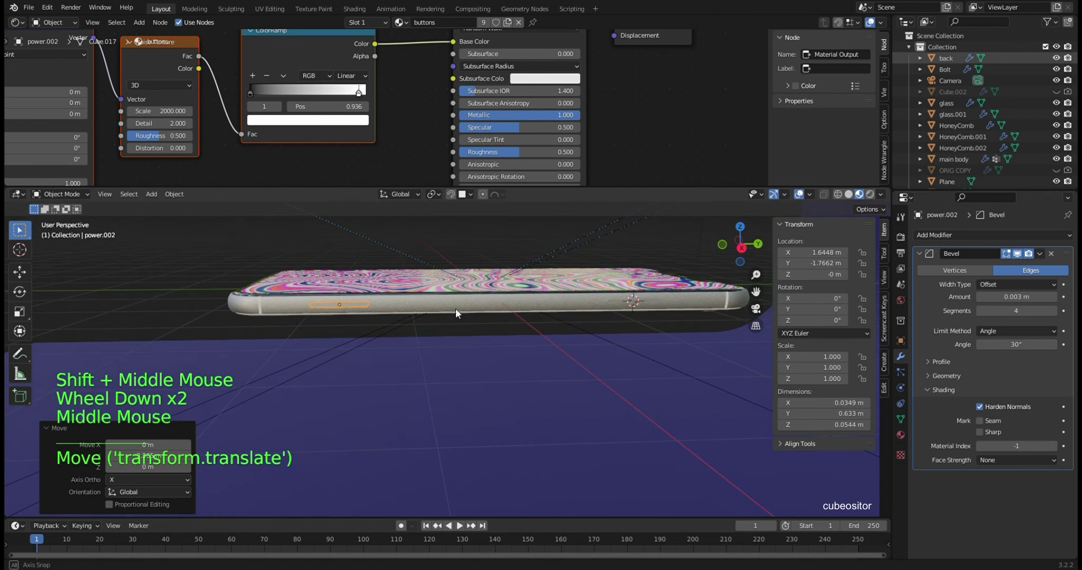
pyautogui.middleClick(501, 328)
pyautogui.press('g')
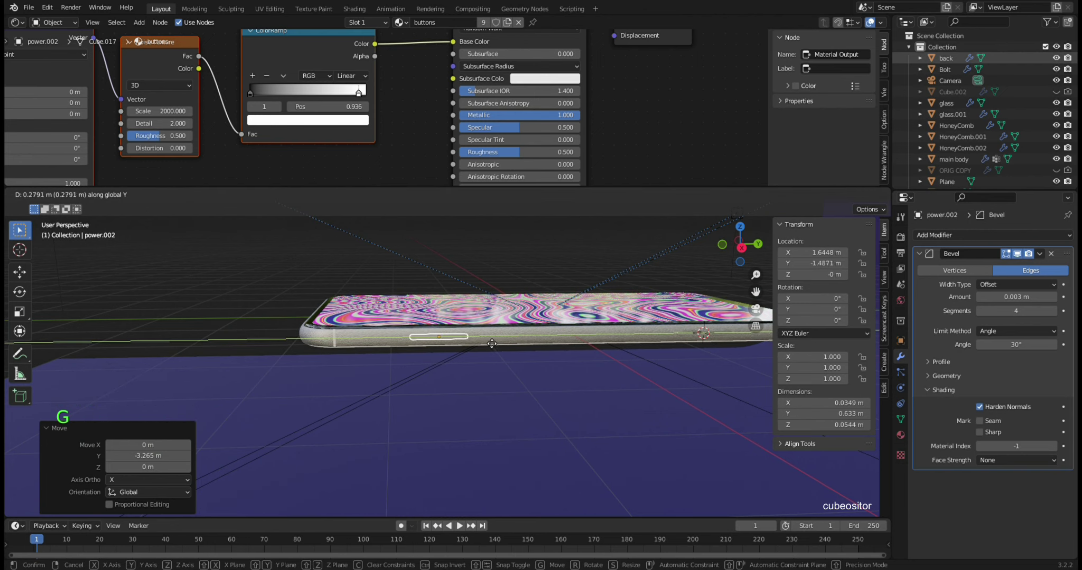
pyautogui.middleClick(515, 353)
pyautogui.scroll(3)
pyautogui.scroll(3)
pyautogui.middleClick(448, 377)
pyautogui.middleClick(482, 381)
pyautogui.middleClick(565, 384)
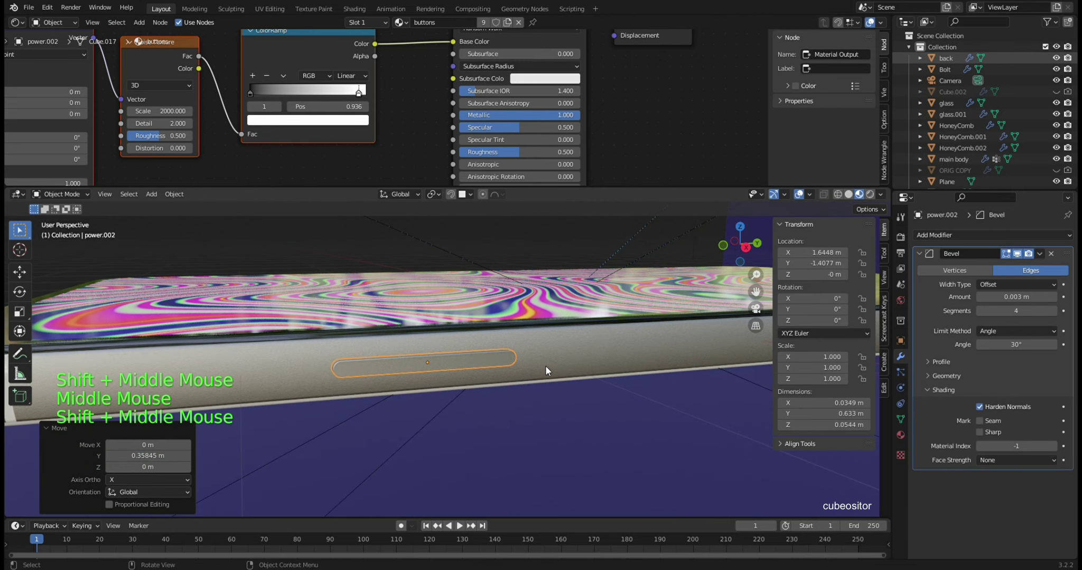
# - Add a Difference Boolean with power.002 to the main body and move it to the top of the stack
pyautogui.click(285, 367)
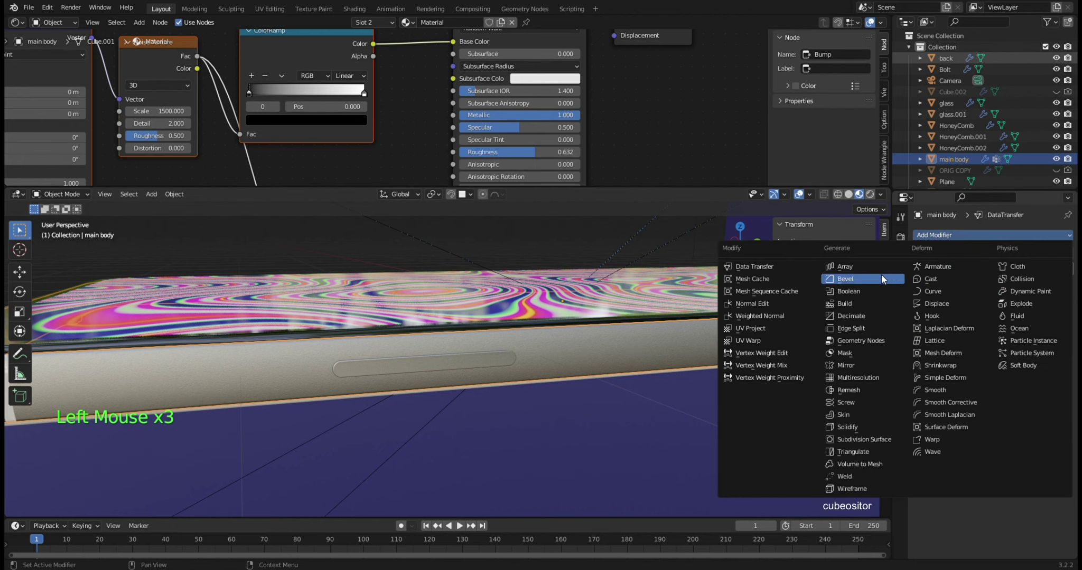
pyautogui.doubleClick(955, 306)
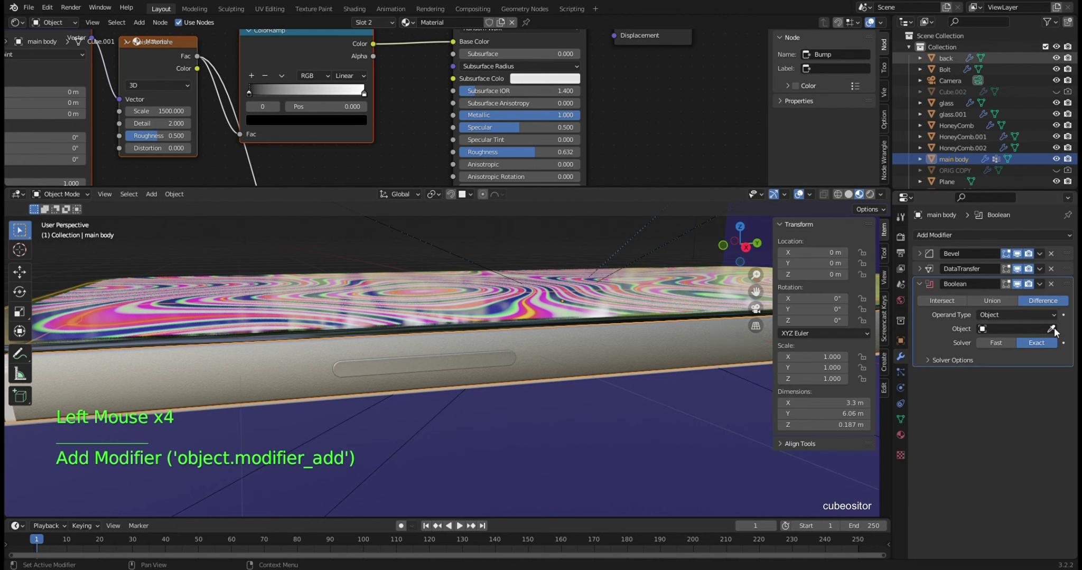
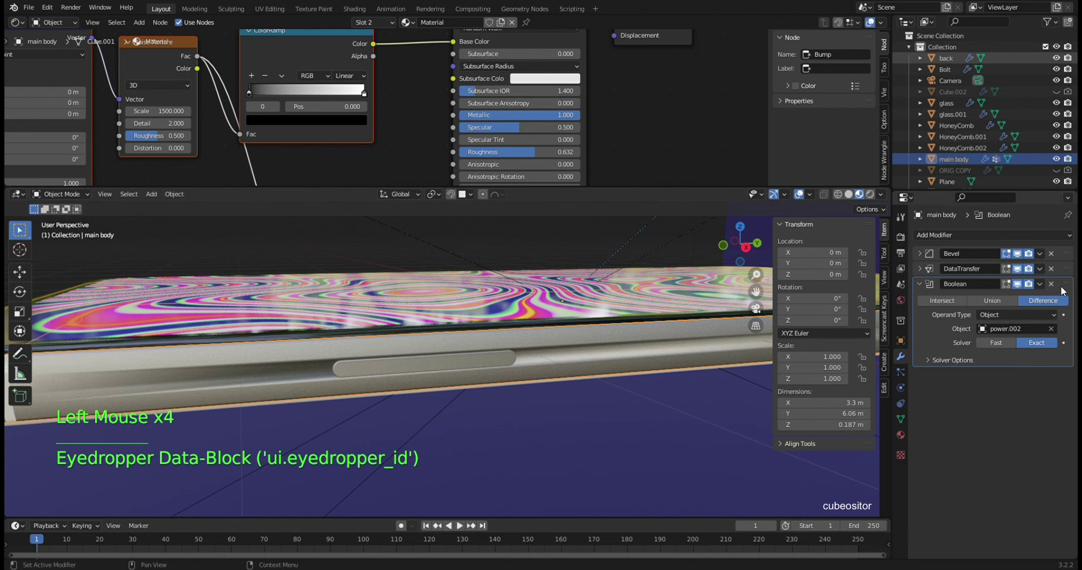
pyautogui.click(1061, 246)
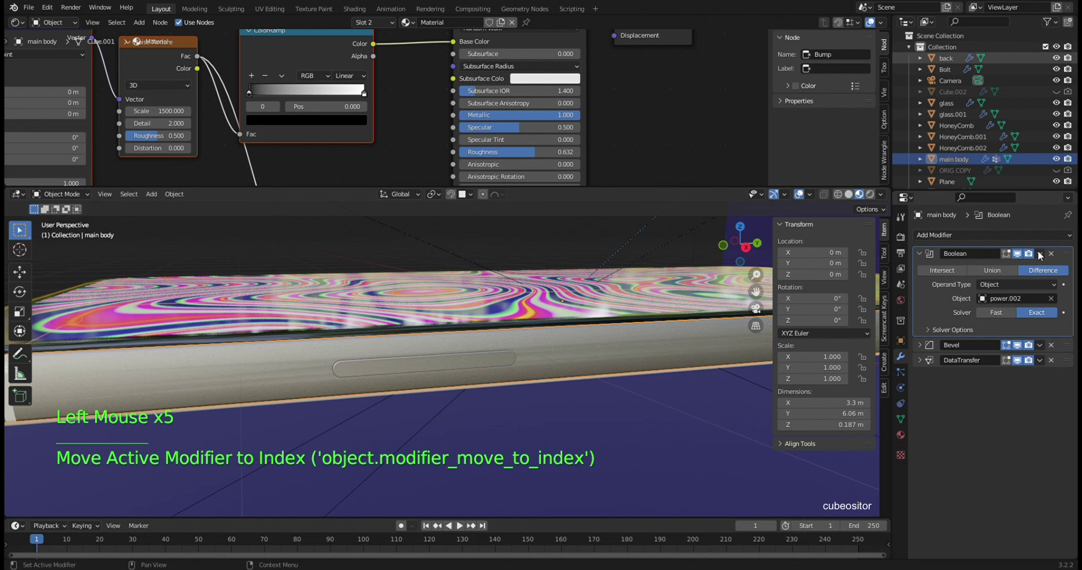
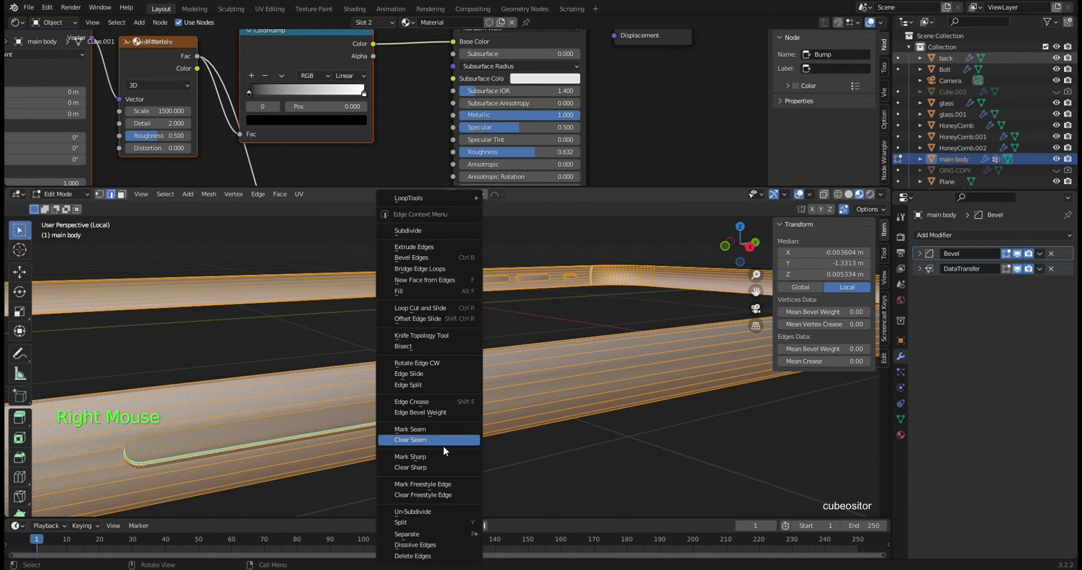
# - In Edit Mode remove the main body's vertices from the Group vertex group and delete the group
pyautogui.press('Tab')
pyautogui.click(530, 416)
pyautogui.middleClick(528, 402)
pyautogui.middleClick(651, 407)
pyautogui.middleClick(438, 398)
pyautogui.middleClick(477, 394)
pyautogui.middleClick(520, 387)
pyautogui.click(549, 312)
pyautogui.click(905, 440)
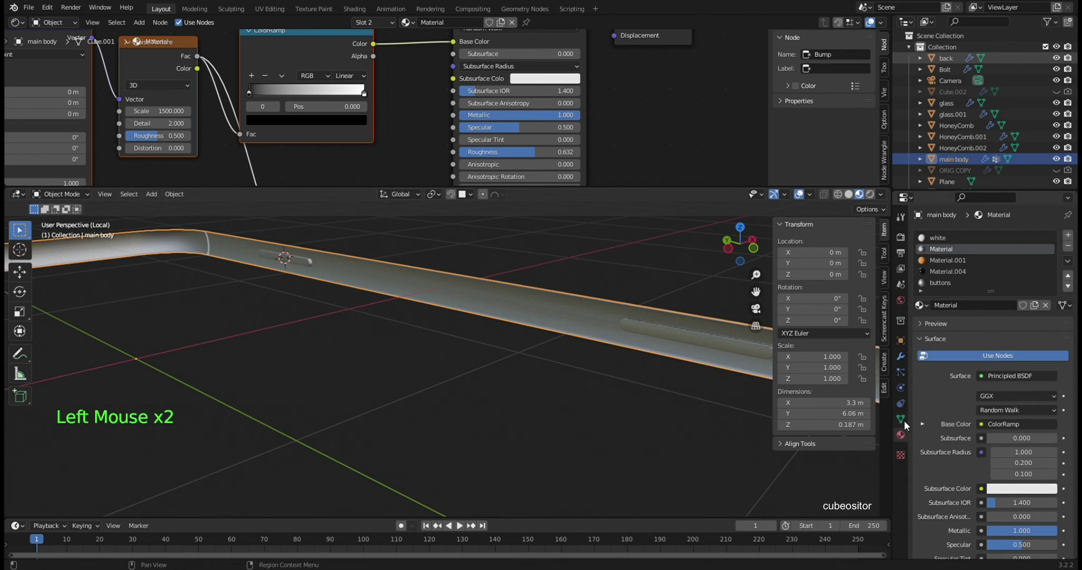
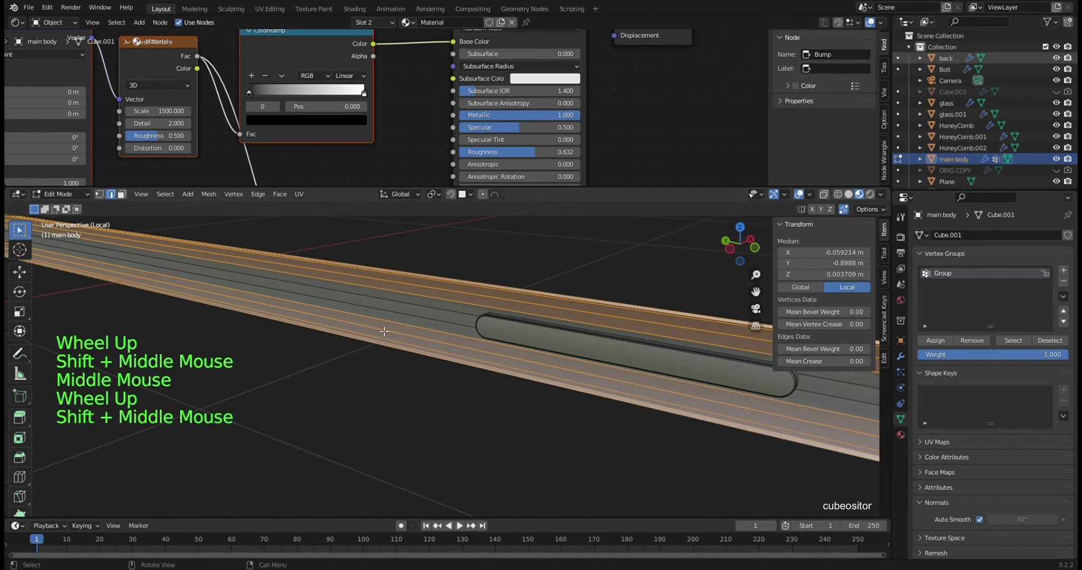
pyautogui.press('3')
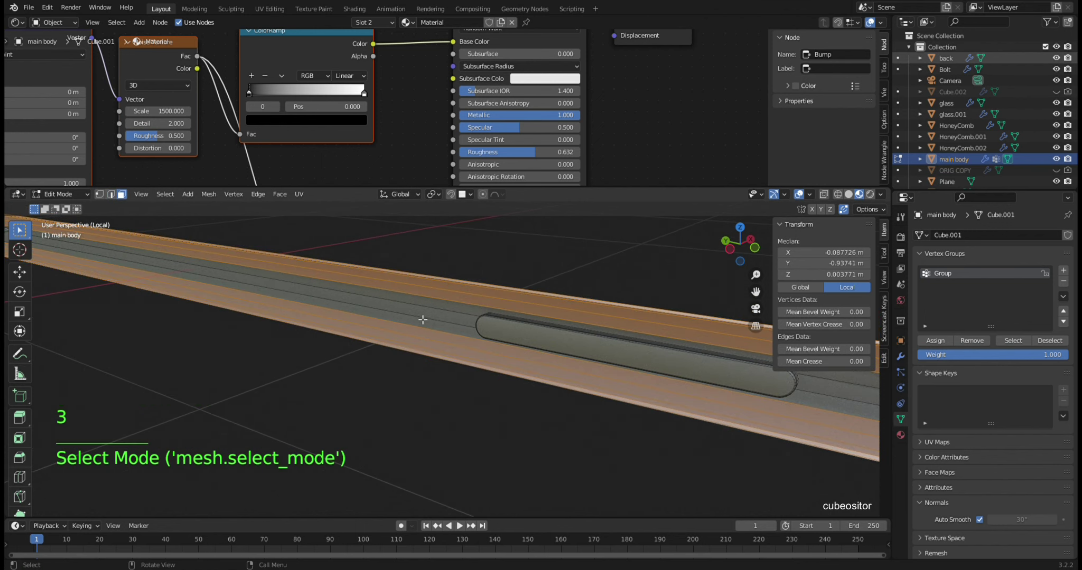
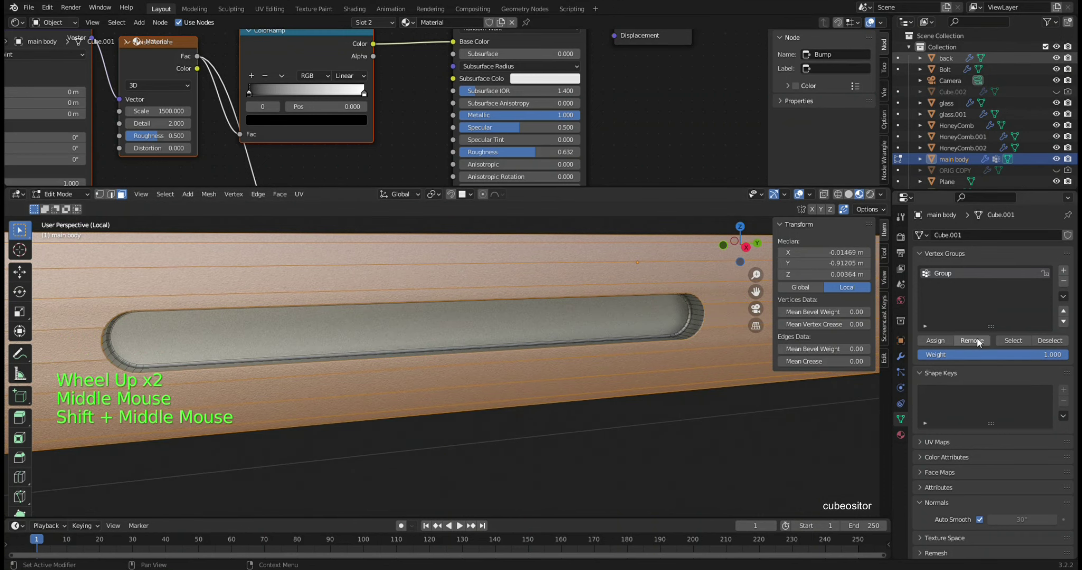
pyautogui.click(987, 338)
pyautogui.click(1065, 286)
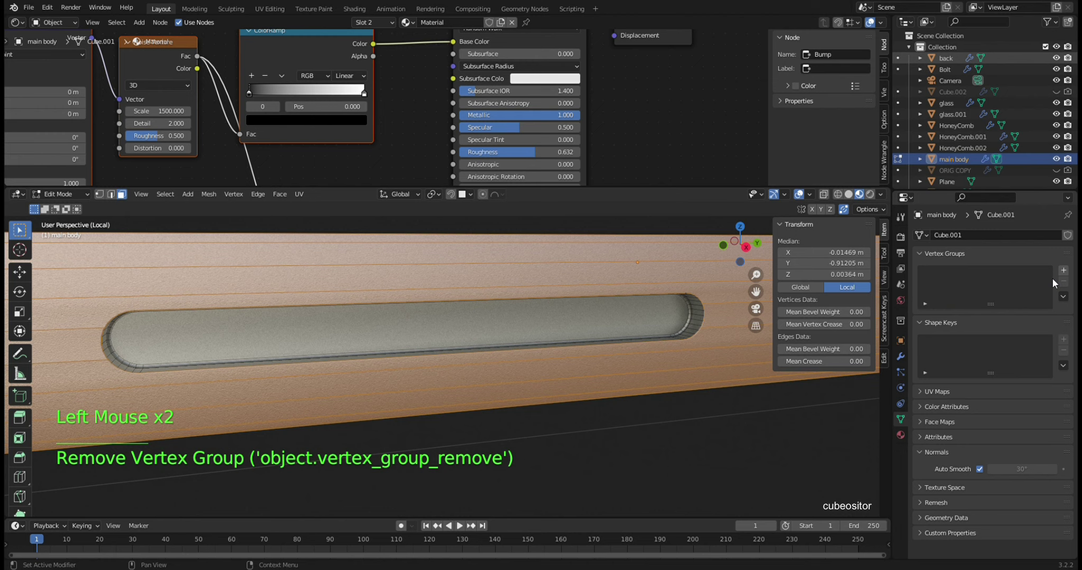
# - Regenerate the DataTransfer modifier's data layers and return to Object Mode
pyautogui.click(1012, 304)
pyautogui.click(938, 343)
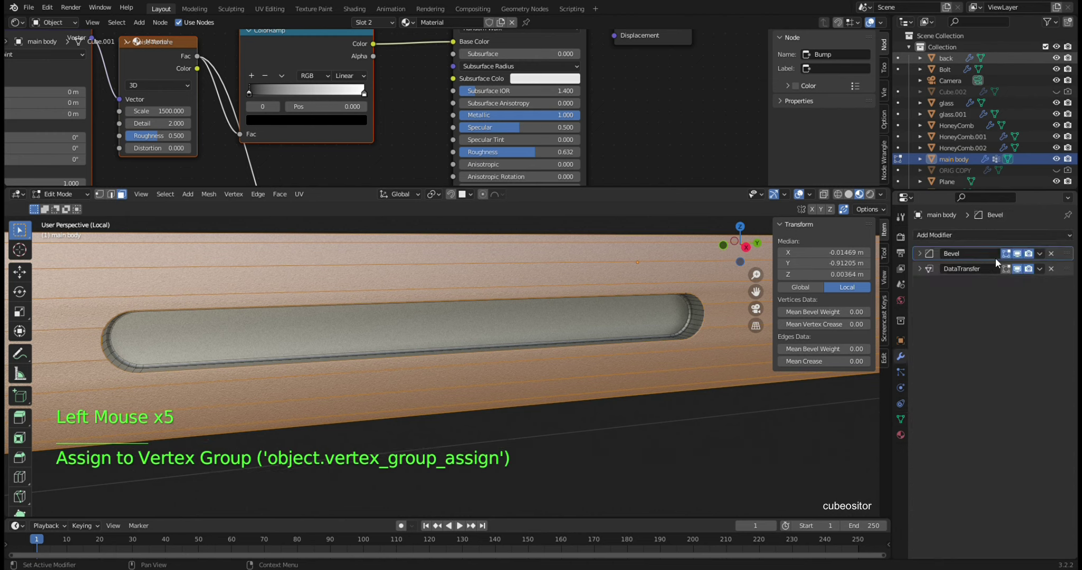
pyautogui.click(927, 271)
pyautogui.press('Tab')
pyautogui.click(549, 295)
pyautogui.press('KP_Divide')
pyautogui.scroll(3)
pyautogui.middleClick(532, 339)
pyautogui.middleClick(561, 344)
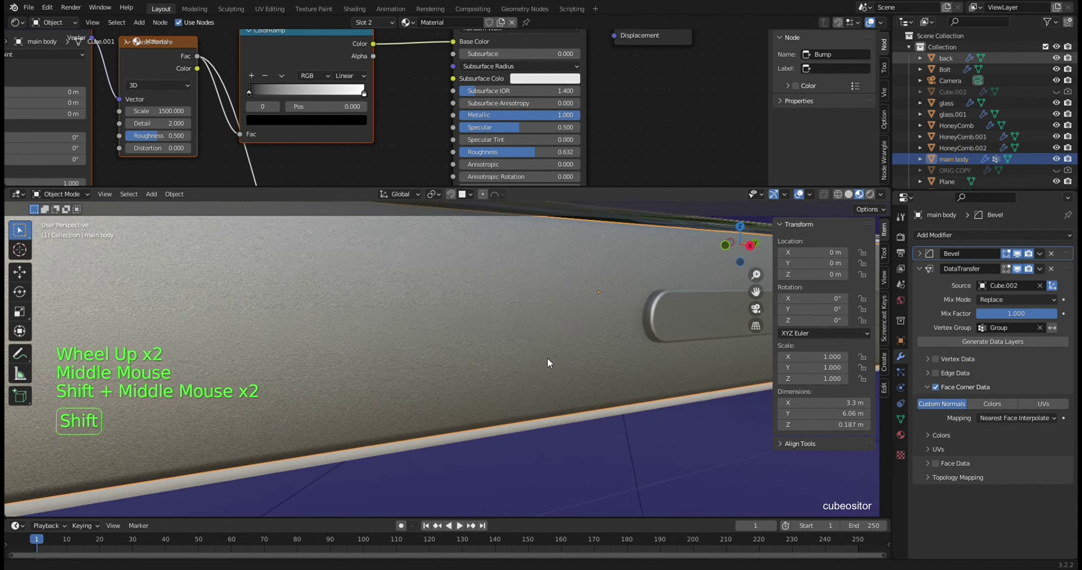
pyautogui.middleClick(376, 331)
pyautogui.click(356, 325)
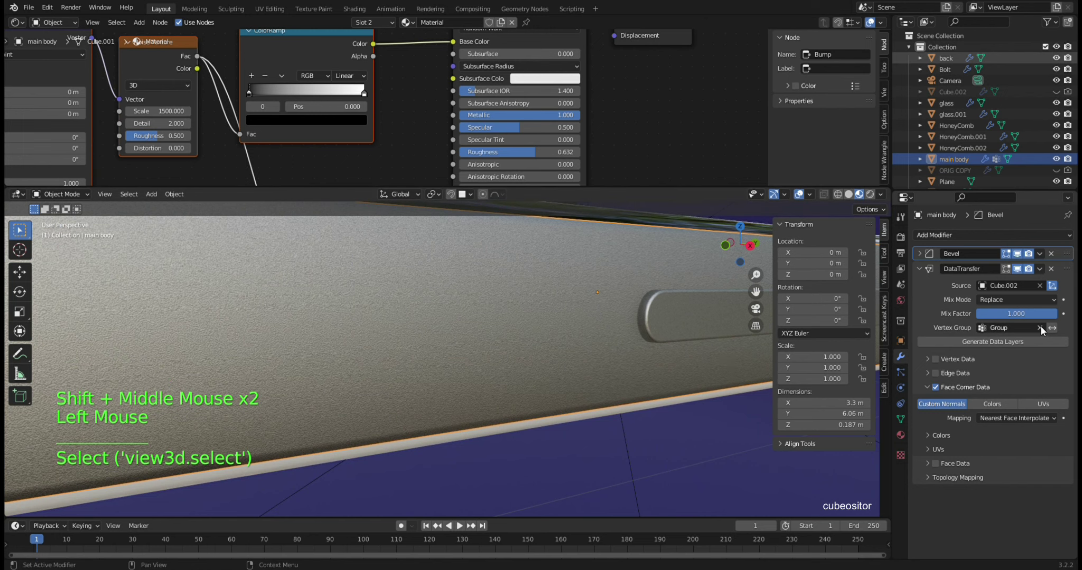
pyautogui.click(1044, 330)
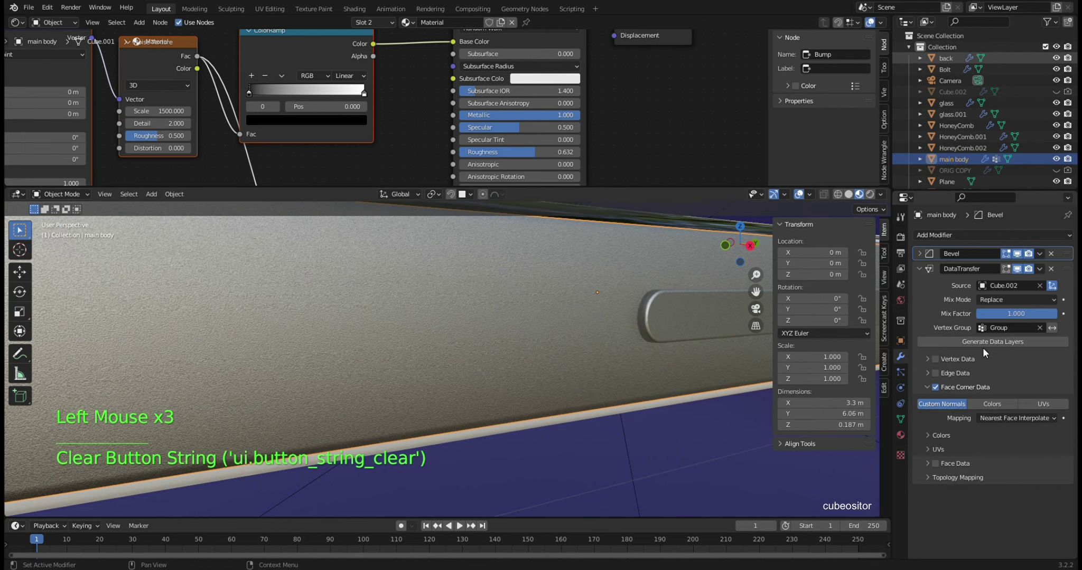
pyautogui.click(655, 315)
pyautogui.scroll(-3)
pyautogui.middleClick(654, 325)
# - Nudge the power.002 button slightly along X on the phone's side edge
pyautogui.middleClick(541, 336)
pyautogui.click(576, 342)
pyautogui.click(588, 330)
pyautogui.scroll(3)
pyautogui.middleClick(493, 331)
pyautogui.click(415, 336)
pyautogui.press('g')
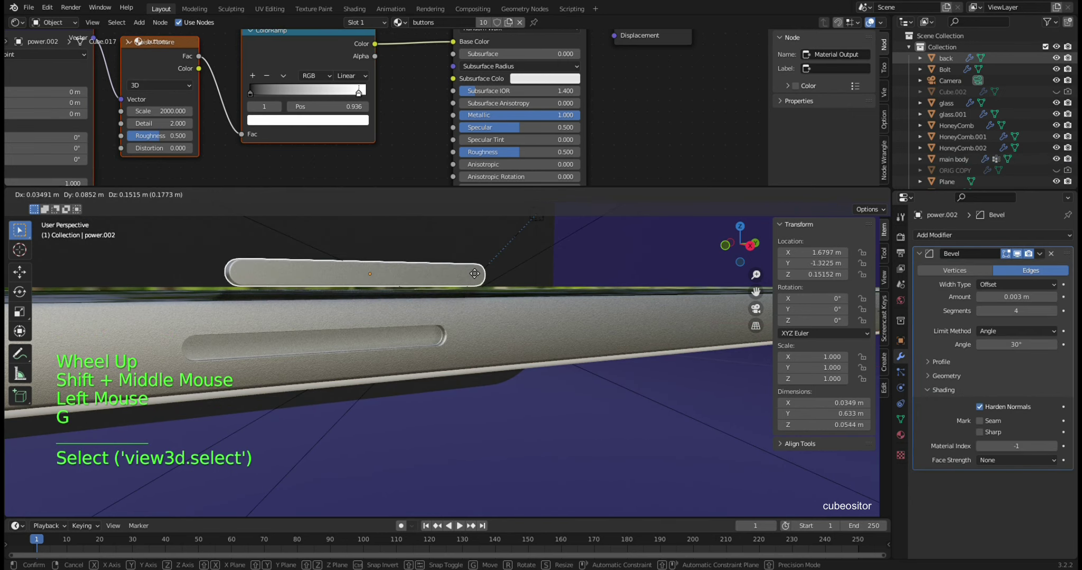
pyautogui.middleClick(524, 293)
pyautogui.scroll(3)
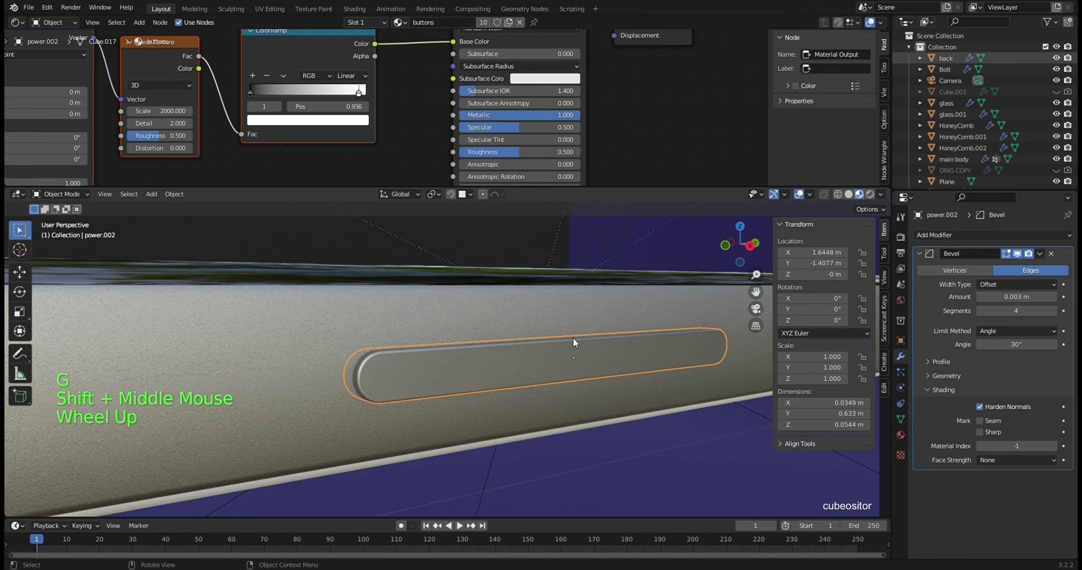
pyautogui.middleClick(581, 343)
pyautogui.press('KP_Decimal')
pyautogui.middleClick(555, 344)
pyautogui.press('KP_3')
pyautogui.scroll(-3)
pyautogui.click(567, 329)
pyautogui.press('r')
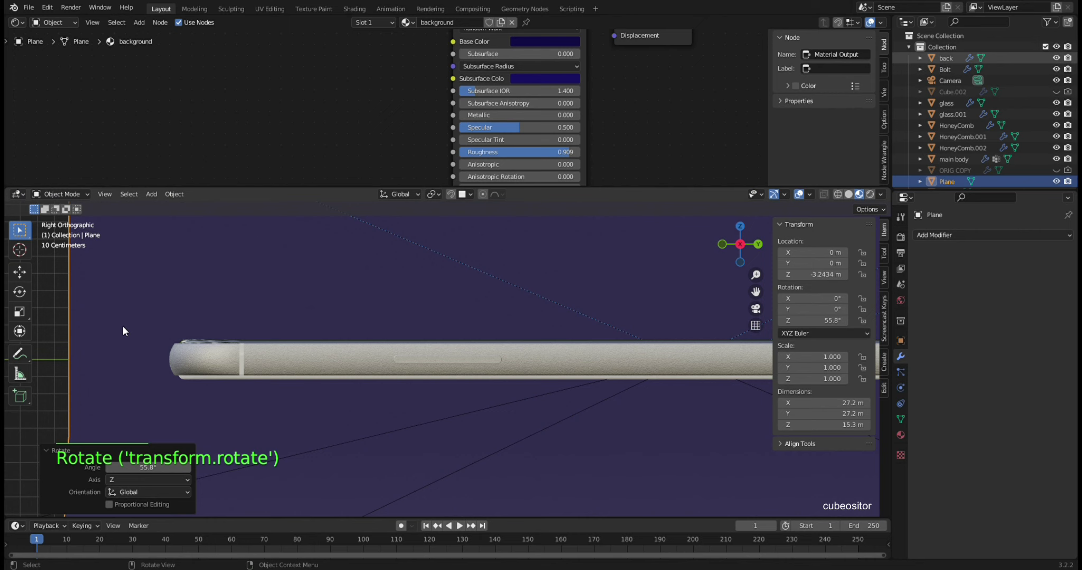
pyautogui.scroll(3)
# - From the side view, scale the power button down slightly and re-seat it along X
pyautogui.click(474, 357)
pyautogui.scroll(3)
pyautogui.middleClick(541, 386)
pyautogui.press('s')
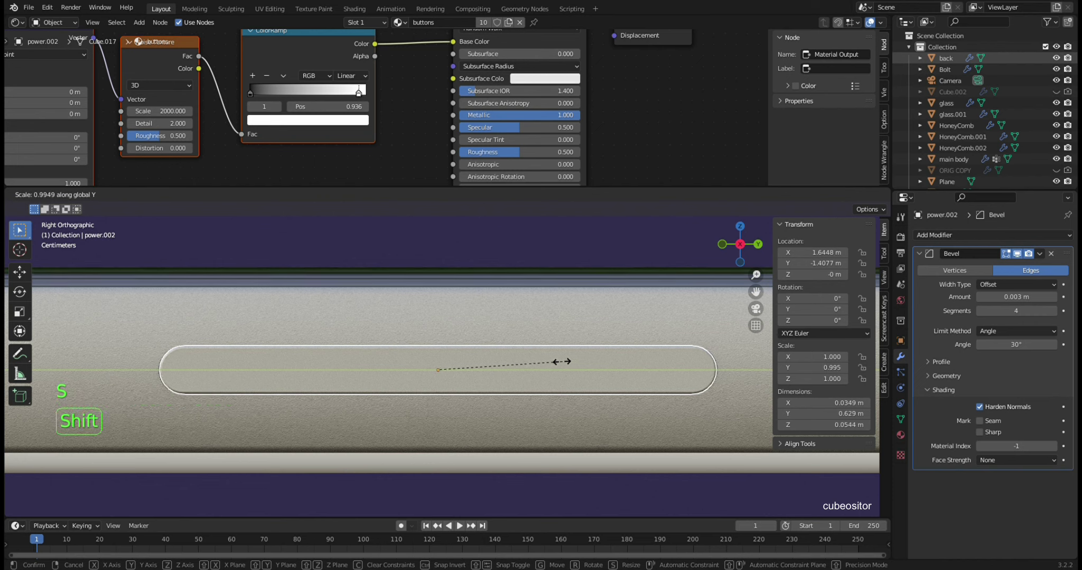
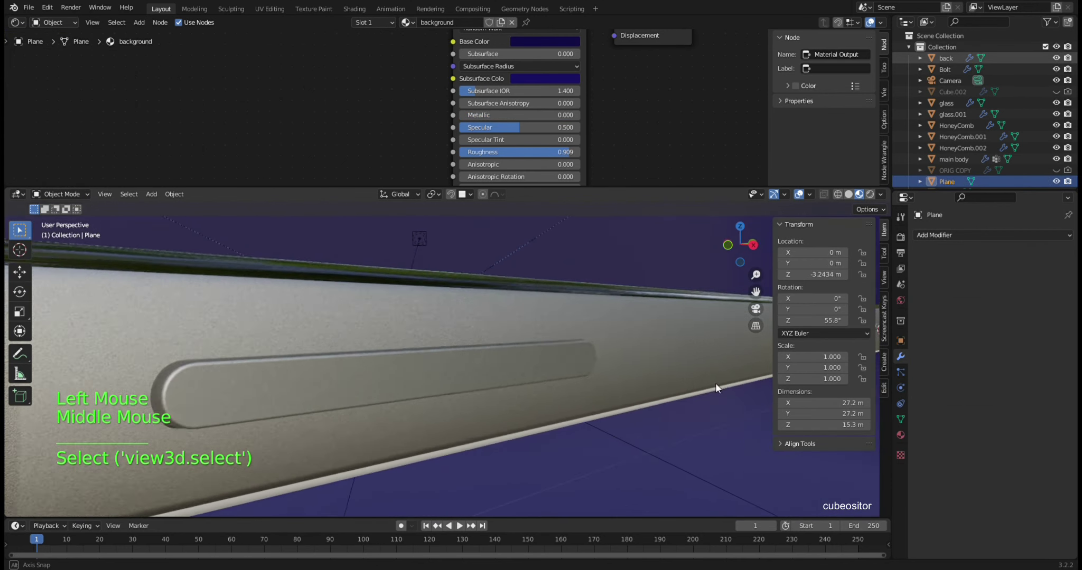
pyautogui.scroll(3)
pyautogui.middleClick(550, 368)
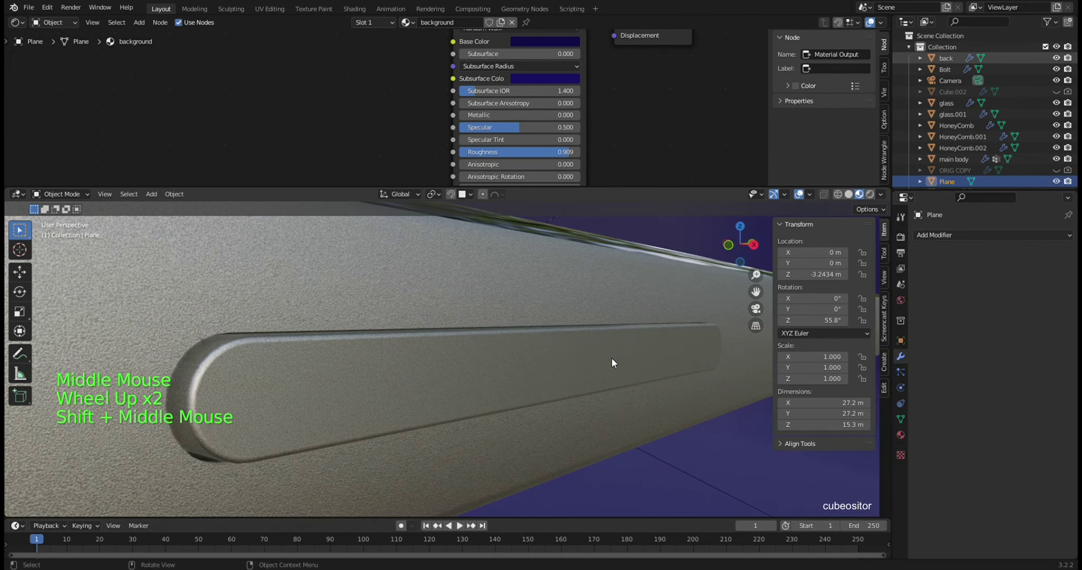
pyautogui.middleClick(609, 361)
pyautogui.press('KP_3')
pyautogui.press('s')
pyautogui.click(547, 366)
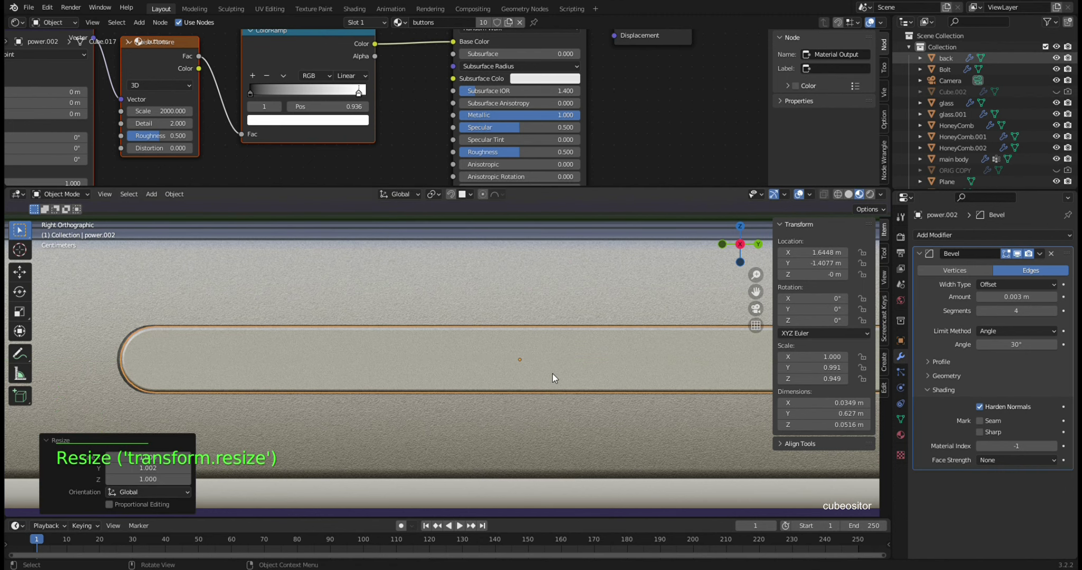
pyautogui.middleClick(569, 374)
pyautogui.middleClick(615, 381)
pyautogui.press('g')
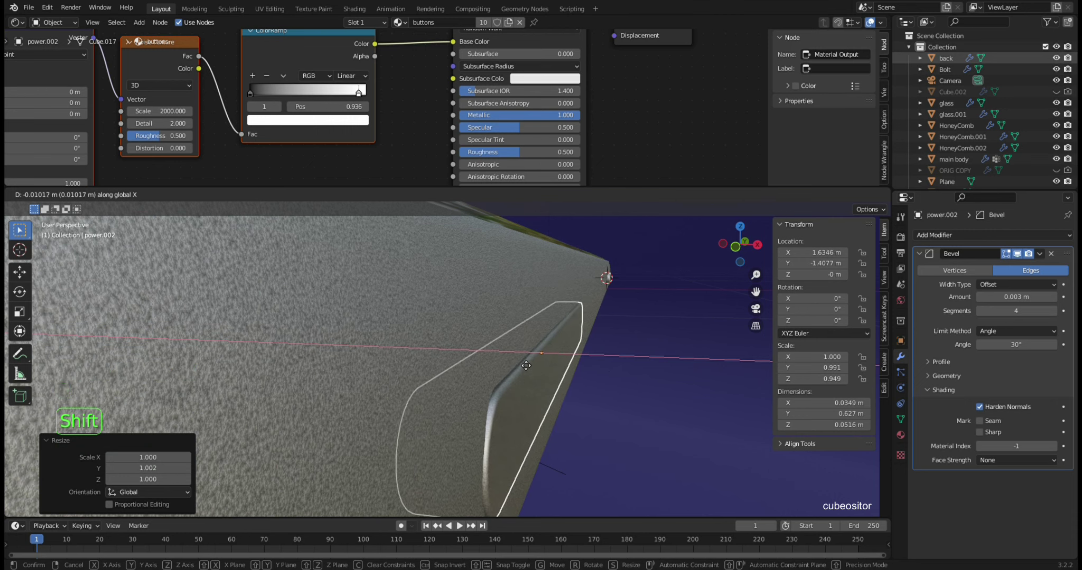
pyautogui.middleClick(621, 366)
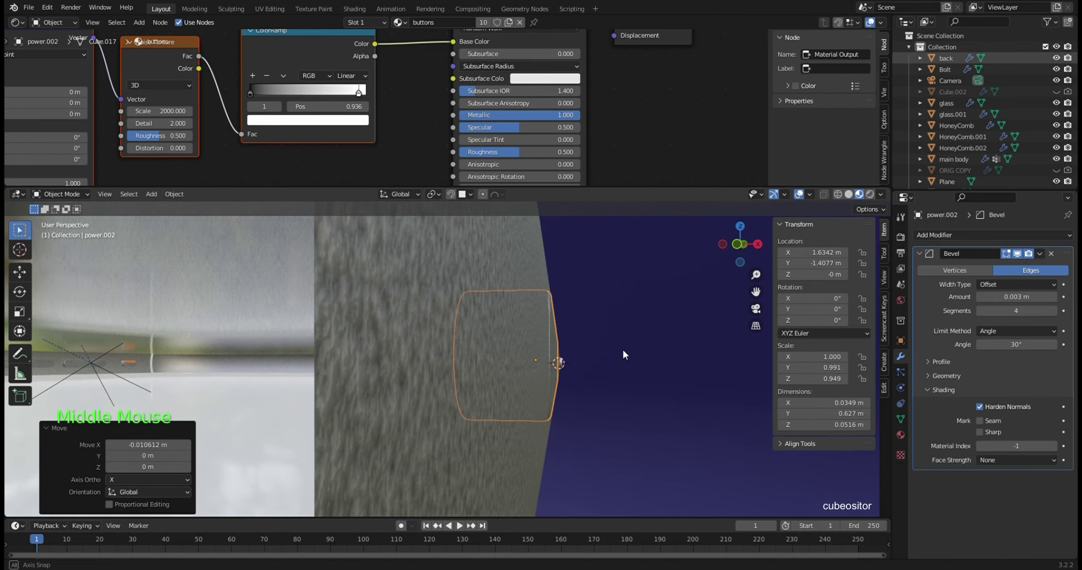
# - Lengthen the power button a touch along Y, ending near Y -1.408 m
pyautogui.click(629, 359)
pyautogui.scroll(-3)
pyautogui.middleClick(626, 370)
pyautogui.scroll(-3)
pyautogui.middleClick(493, 385)
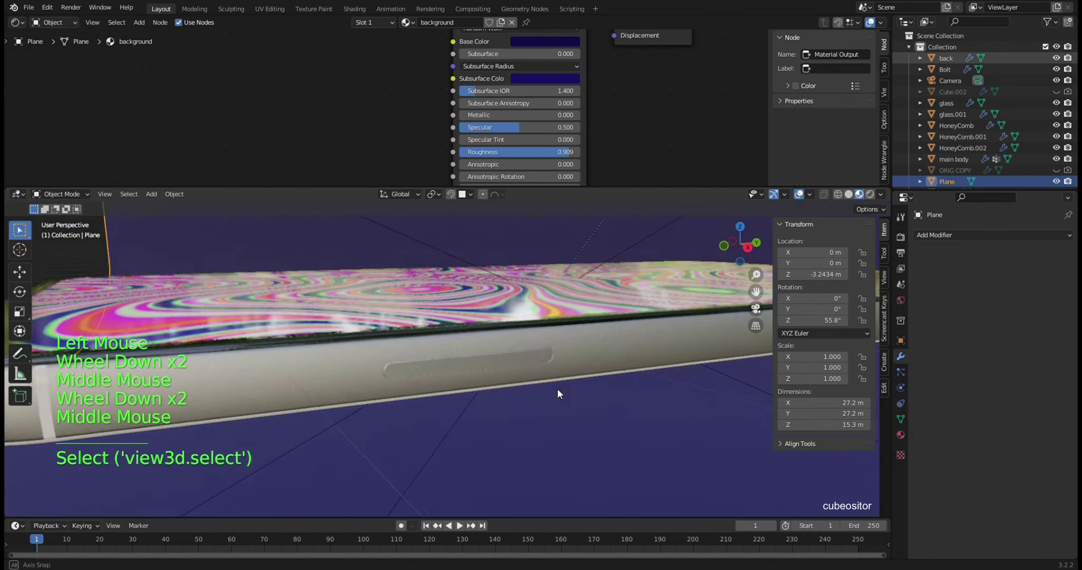
pyautogui.click(439, 367)
pyautogui.scroll(3)
pyautogui.scroll(3)
pyautogui.middleClick(503, 390)
pyautogui.click(467, 406)
pyautogui.press('KP_3')
pyautogui.press('s')
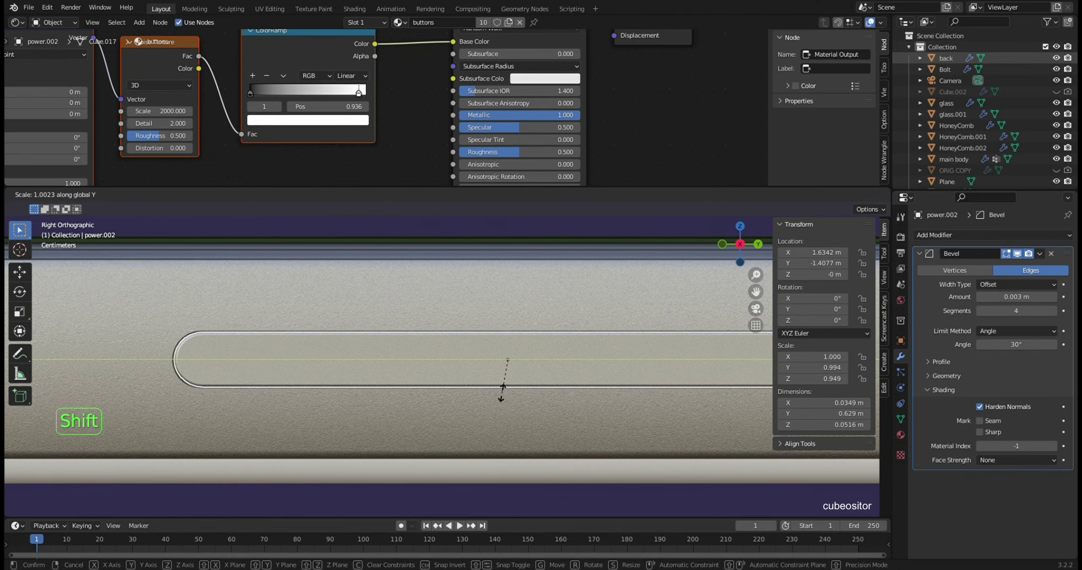
pyautogui.press('Tab')
pyautogui.press('Tab')
pyautogui.scroll(-3)
pyautogui.click(590, 450)
pyautogui.scroll(3)
pyautogui.middleClick(490, 400)
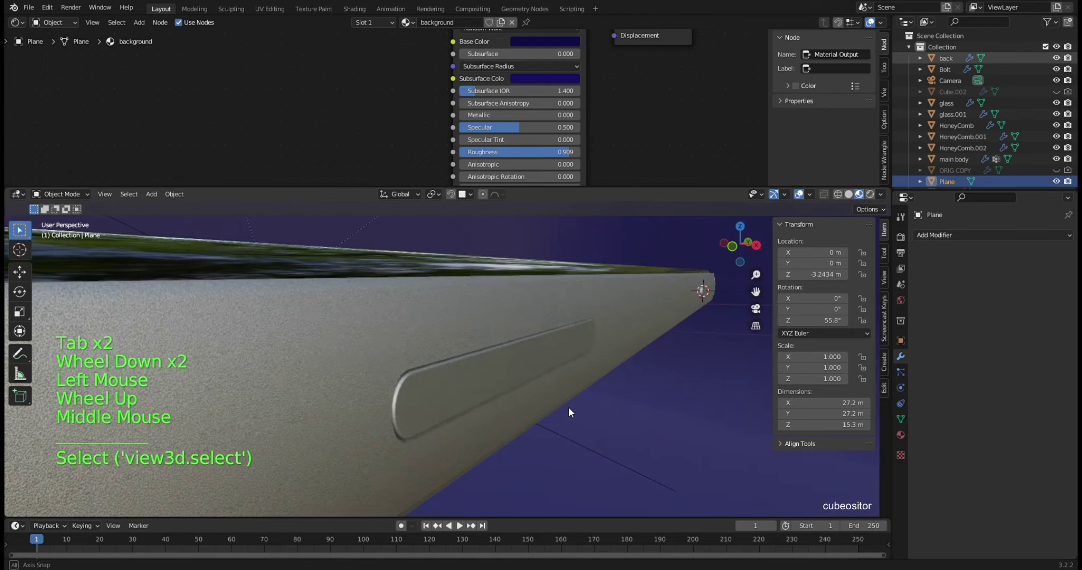
# - Apply the power button's scale and bring up the Add > Mesh menu for a new primitive
pyautogui.scroll(-3)
pyautogui.middleClick(527, 389)
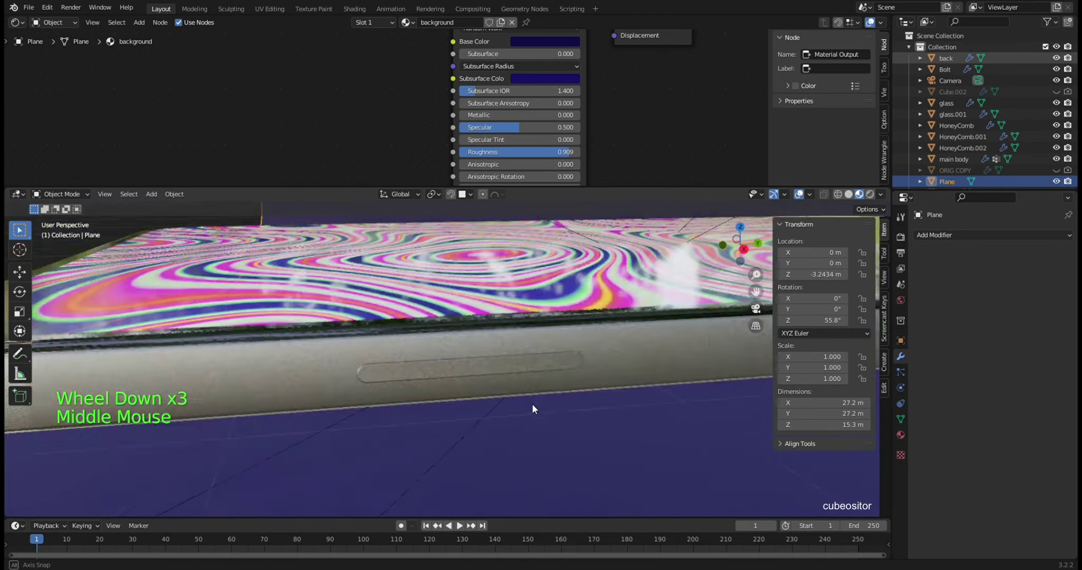
pyautogui.scroll(-3)
pyautogui.middleClick(487, 427)
pyautogui.scroll(3)
pyautogui.middleClick(516, 414)
pyautogui.middleClick(544, 407)
pyautogui.click(496, 391)
pyautogui.press('ctrl+a')
pyautogui.scroll(3)
pyautogui.middleClick(585, 394)
pyautogui.scroll(-3)
pyautogui.press('shift+s')
pyautogui.press('shift+a')
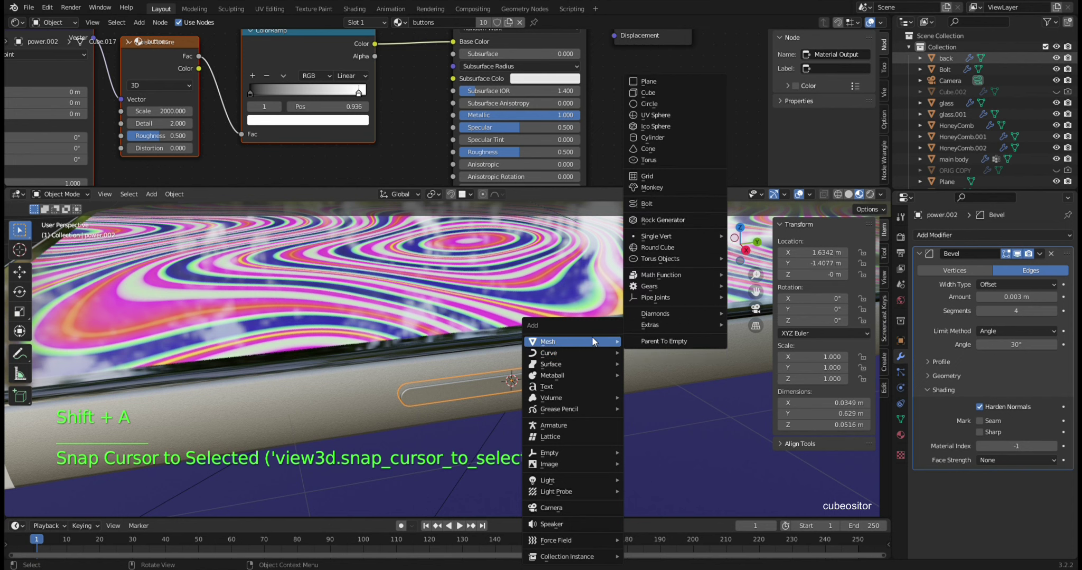
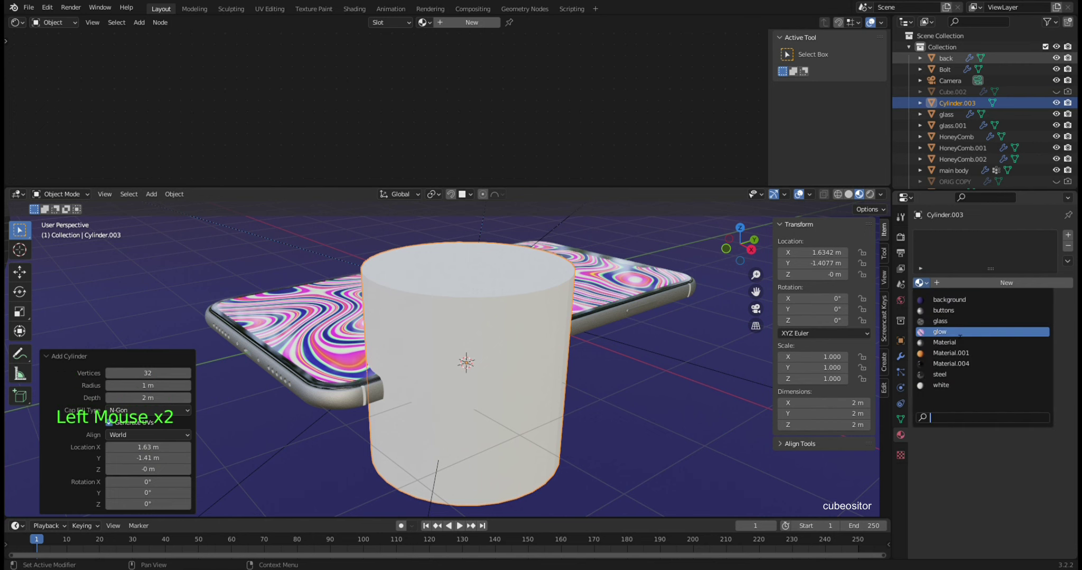
# - Add a cylinder with a material, rotate it 90° on Y and shrink it to about 2 cm
pyautogui.rightClick(515, 330)
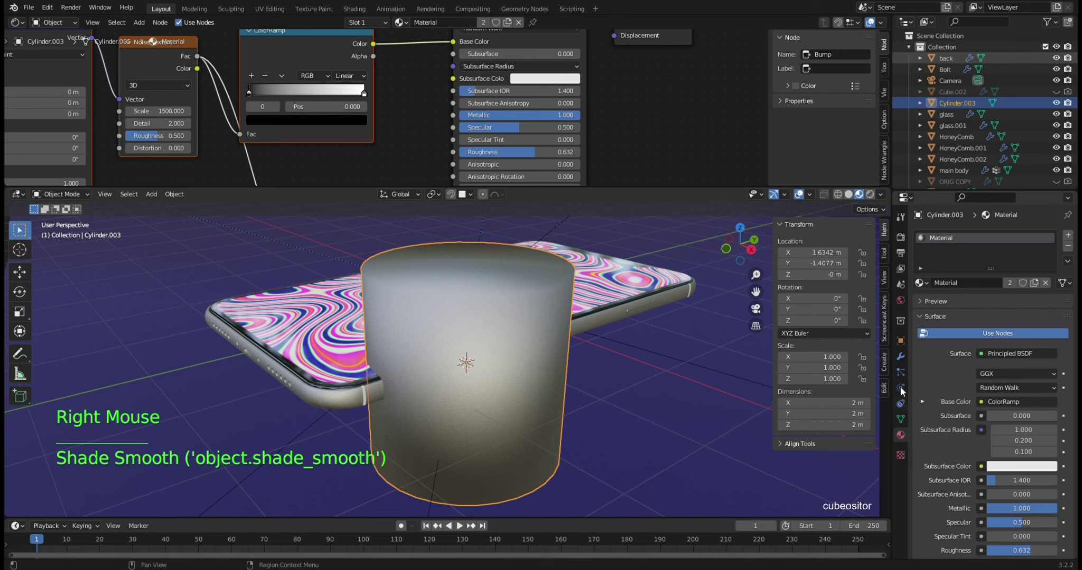
pyautogui.click(904, 360)
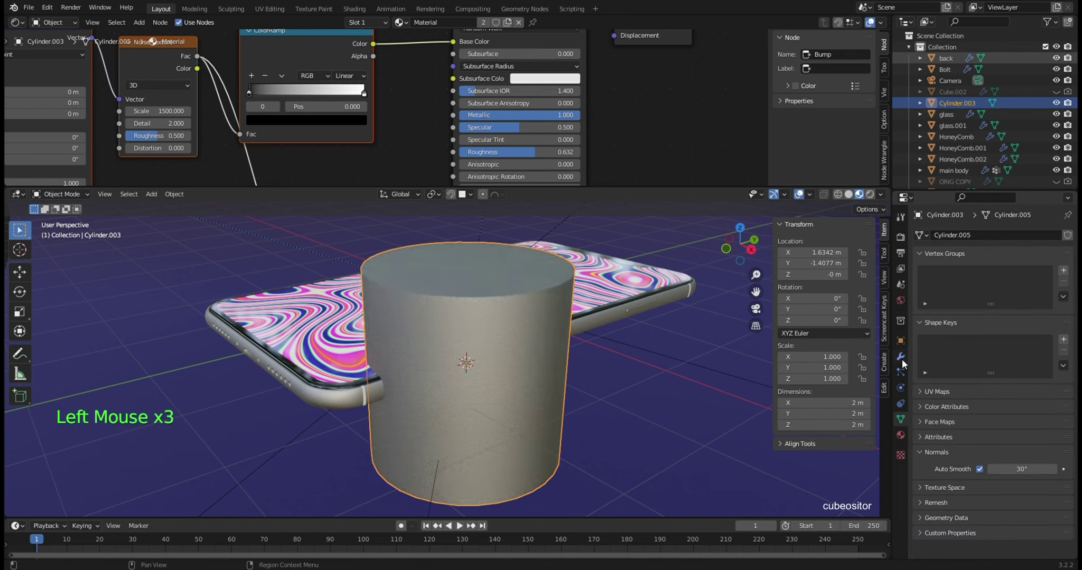
pyautogui.doubleClick(695, 352)
pyautogui.middleClick(695, 352)
pyautogui.press('r')
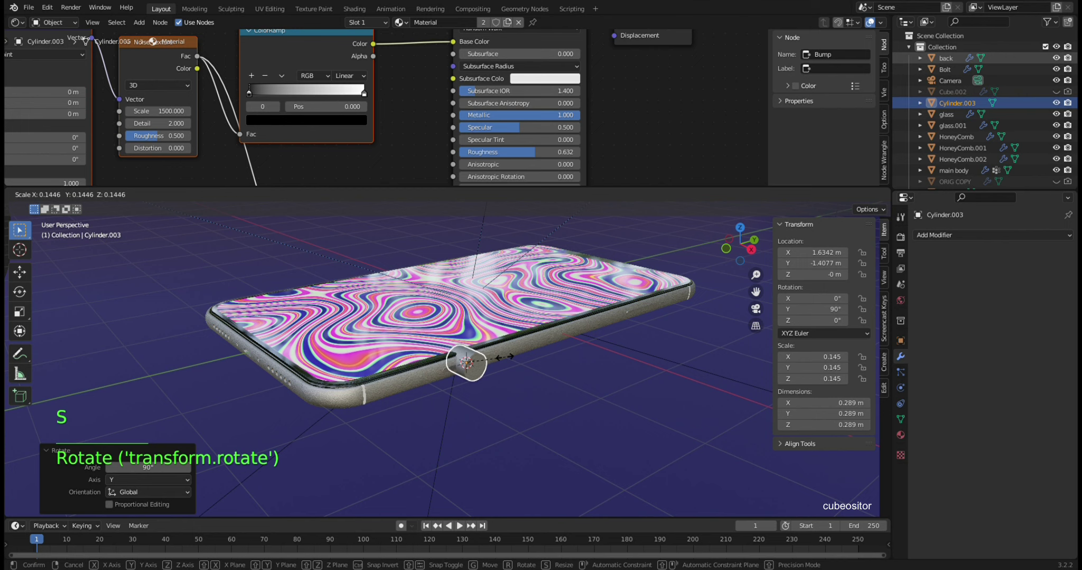
pyautogui.press('s')
pyautogui.scroll(3)
pyautogui.middleClick(557, 363)
pyautogui.press('KP_3')
pyautogui.scroll(3)
pyautogui.press('s')
pyautogui.scroll(3)
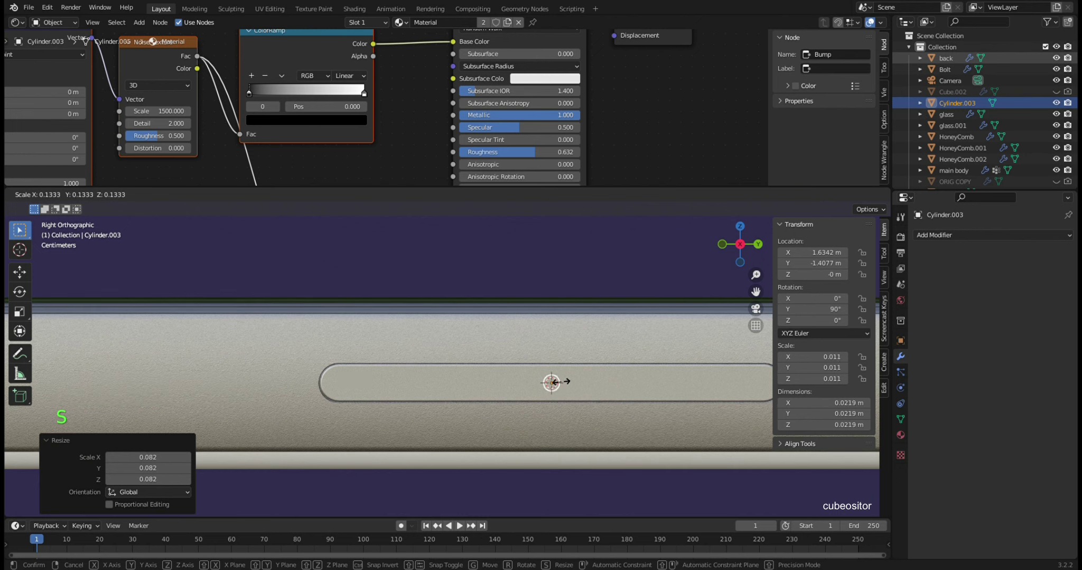
pyautogui.scroll(3)
pyautogui.press('g')
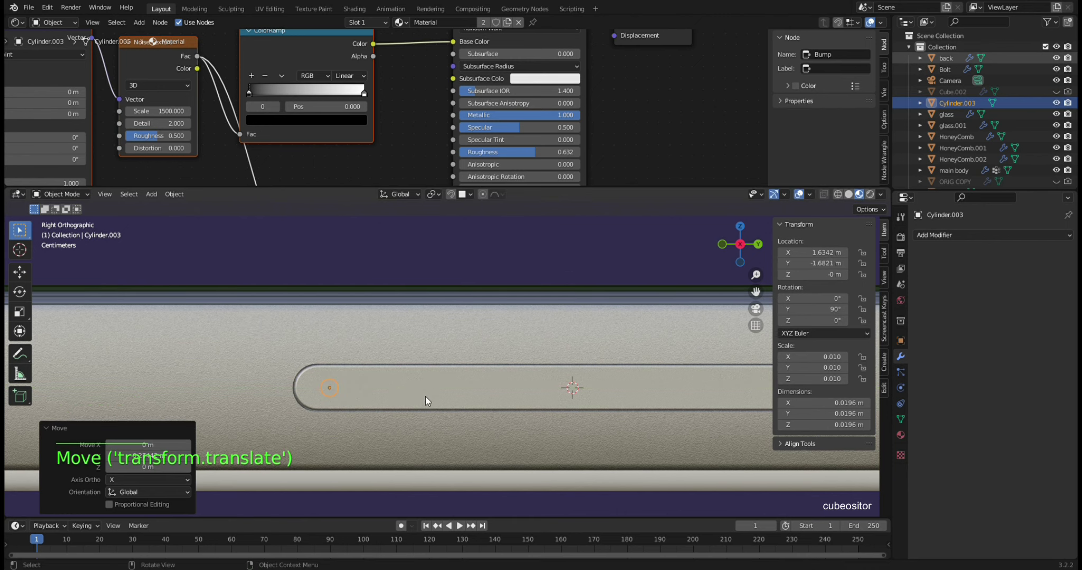
# - Move the cylinder along Y onto the power button, lengthen it along its axis and apply its scale
pyautogui.scroll(-3)
pyautogui.scroll(3)
pyautogui.press('g')
pyautogui.scroll(3)
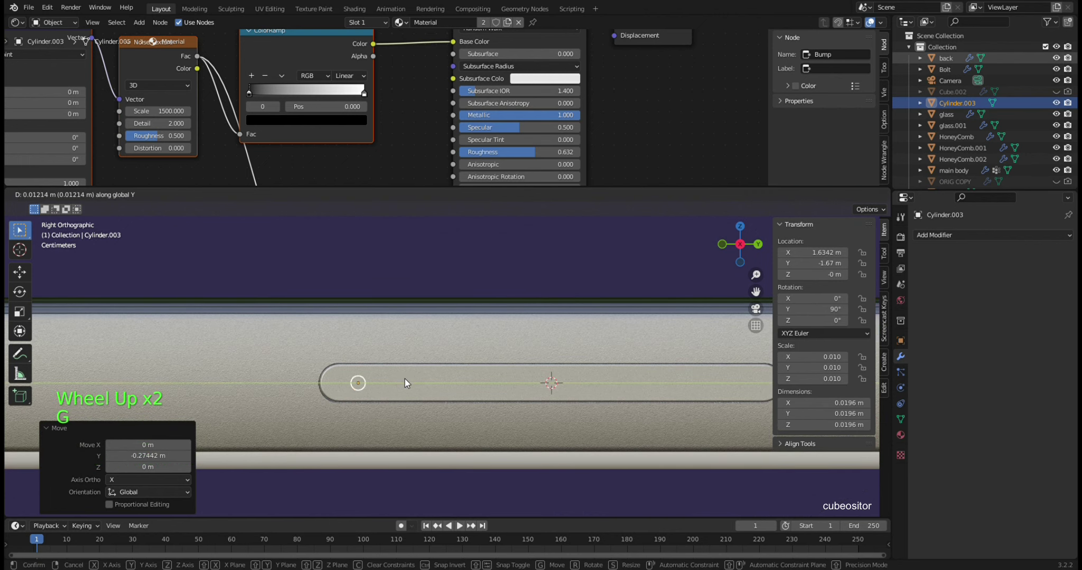
pyautogui.press('ctrl+a')
pyautogui.middleClick(421, 395)
pyautogui.middleClick(505, 419)
pyautogui.press('g')
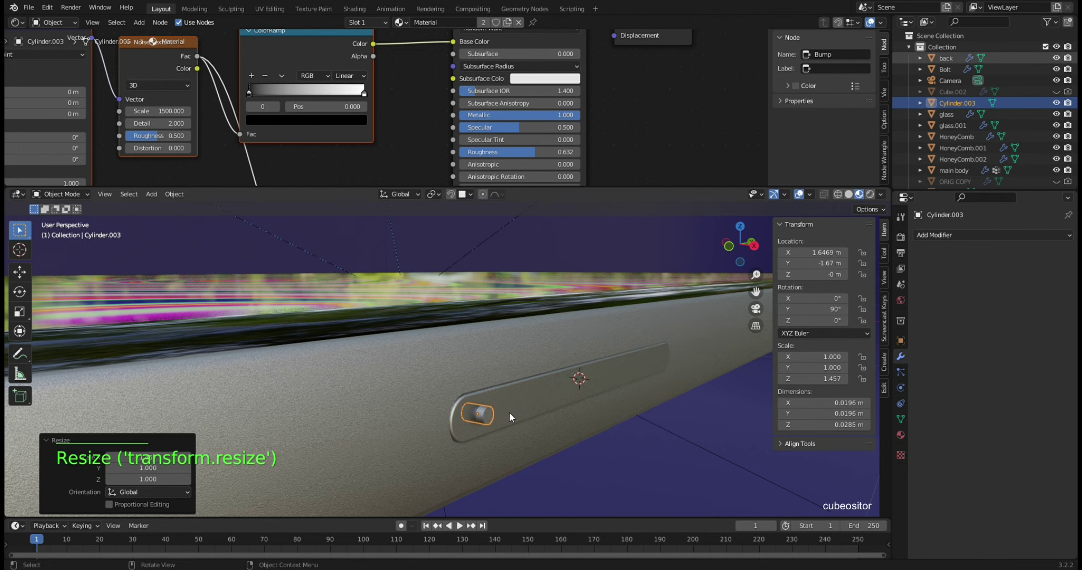
pyautogui.press('ctrl+a')
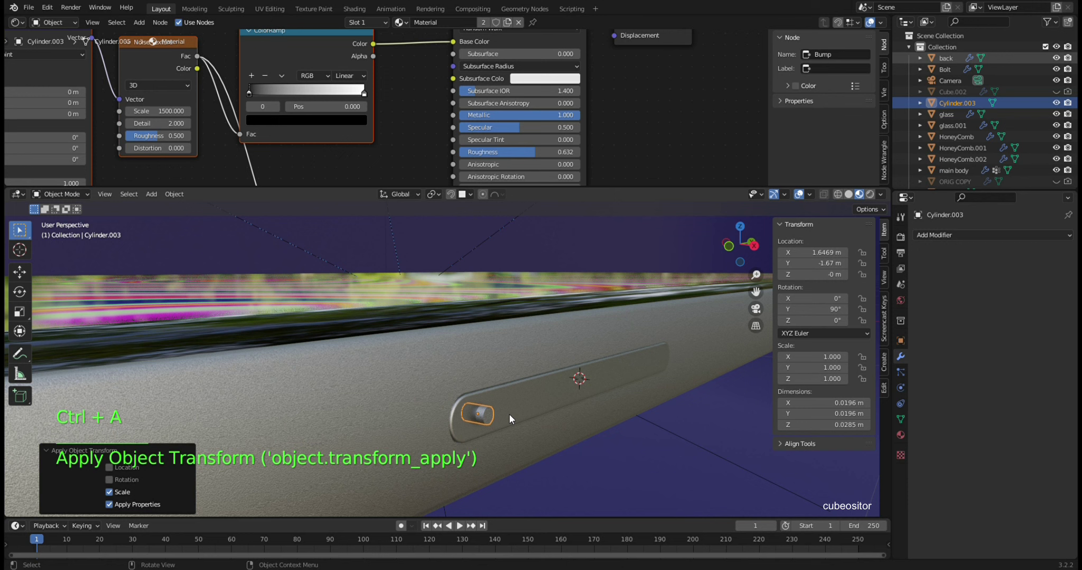
pyautogui.press('g')
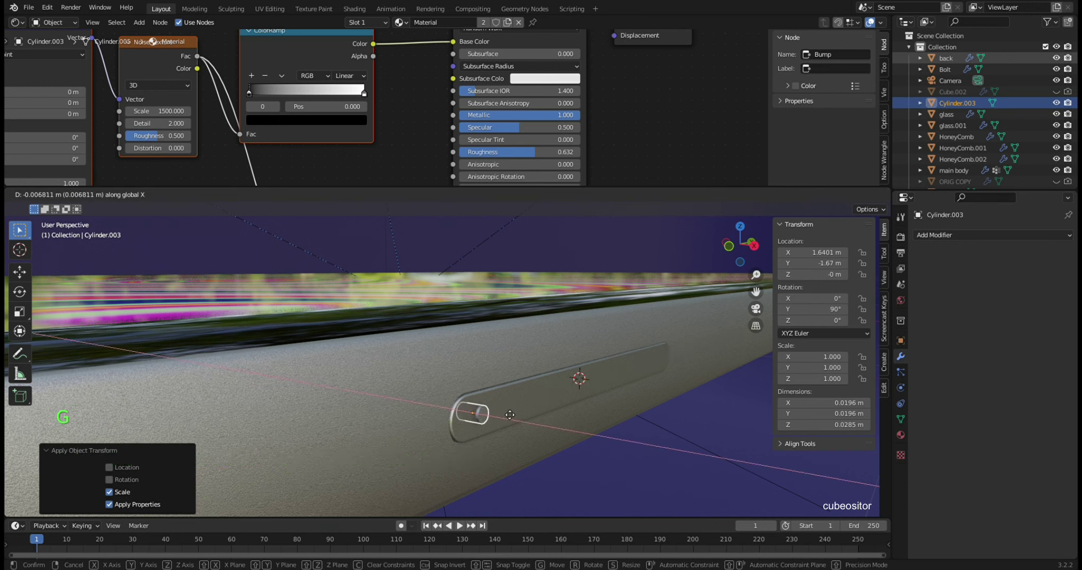
pyautogui.click(532, 401)
# - Check Cylinder.003 beside the button at Y -1.67 m in rendered preview and apply its transforms
pyautogui.click(490, 412)
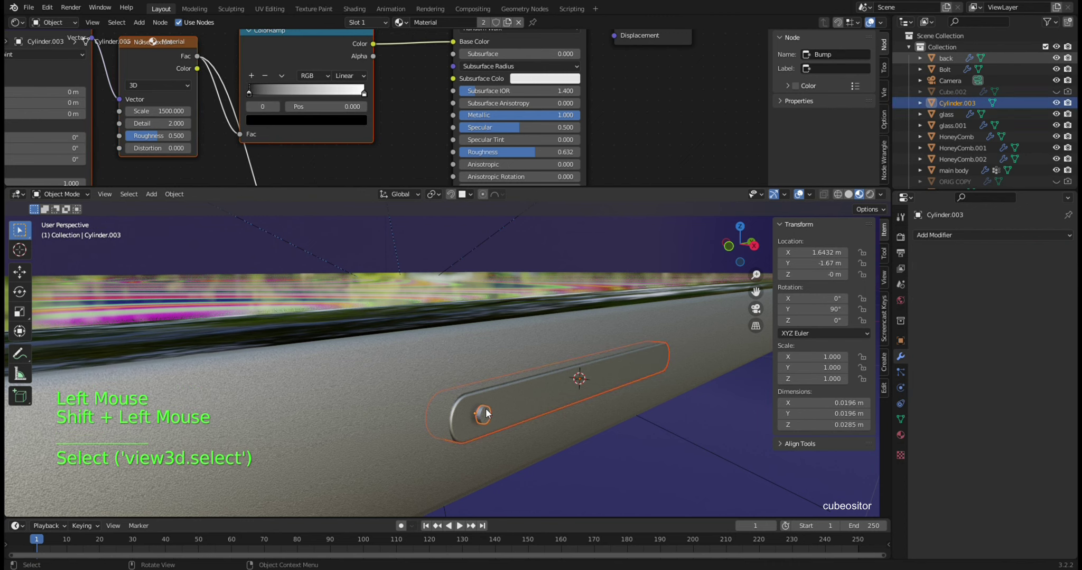
pyautogui.press('KP_Divide')
pyautogui.scroll(3)
pyautogui.middleClick(355, 358)
pyautogui.click(854, 200)
pyautogui.middleClick(513, 349)
pyautogui.press('KP_Divide')
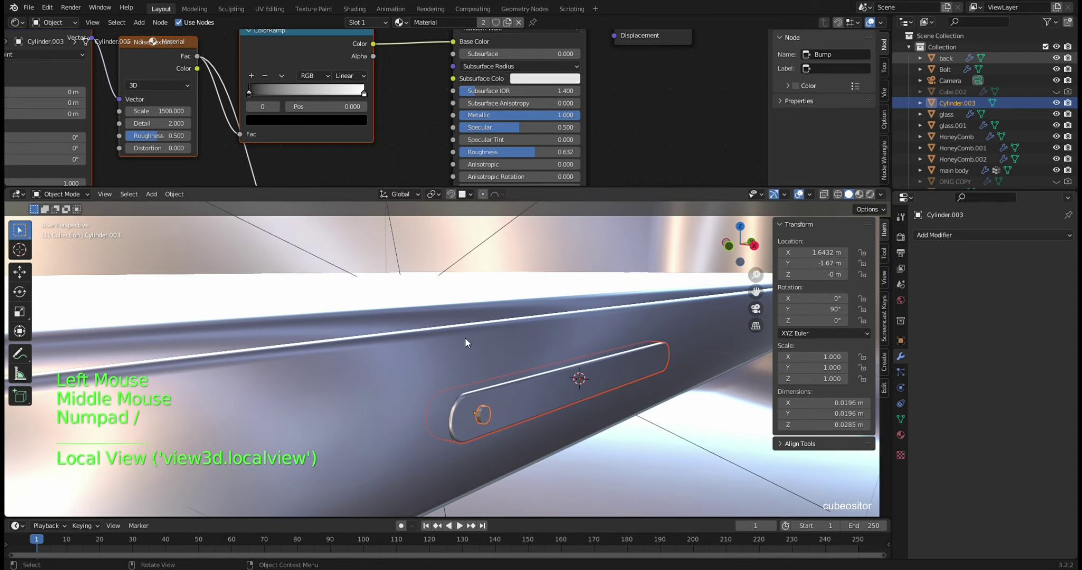
pyautogui.scroll(3)
pyautogui.click(583, 422)
pyautogui.click(514, 452)
pyautogui.press('ctrl+a')
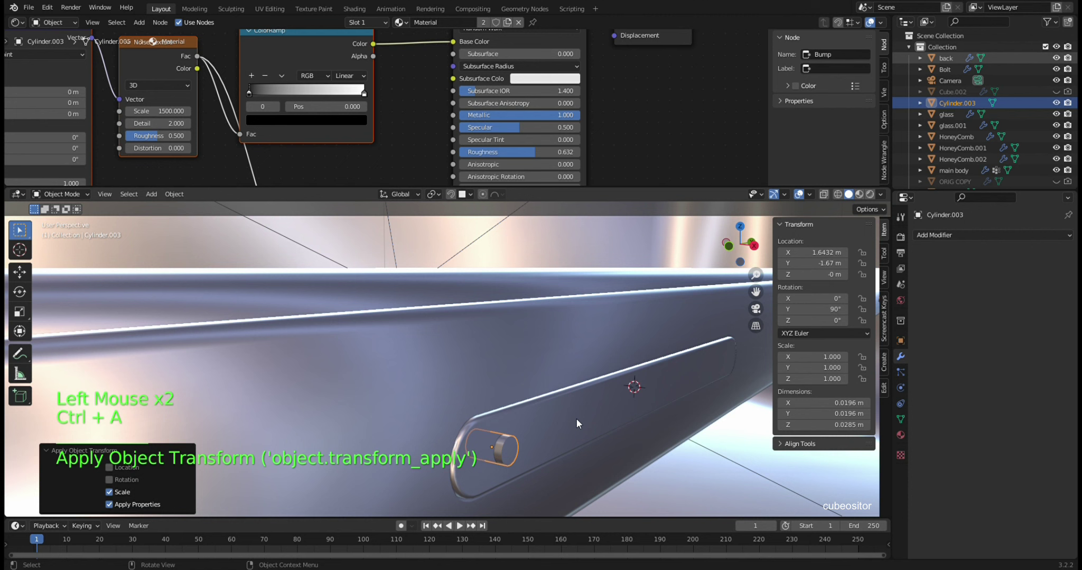
# - Give power.002 a Difference Boolean with Cylinder.003 above its Bevel, then hide the cutter
pyautogui.click(590, 408)
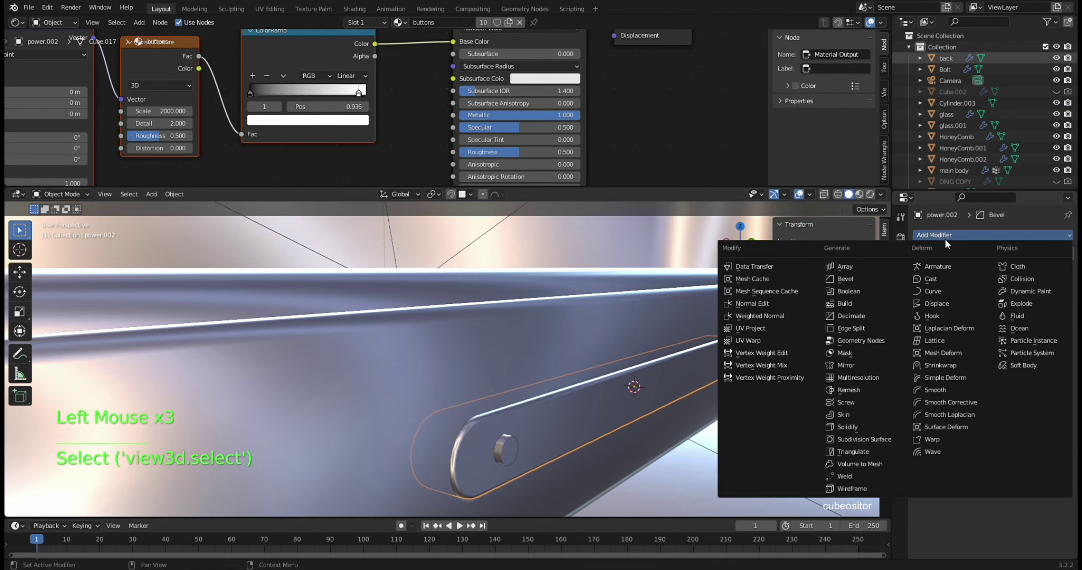
pyautogui.doubleClick(856, 293)
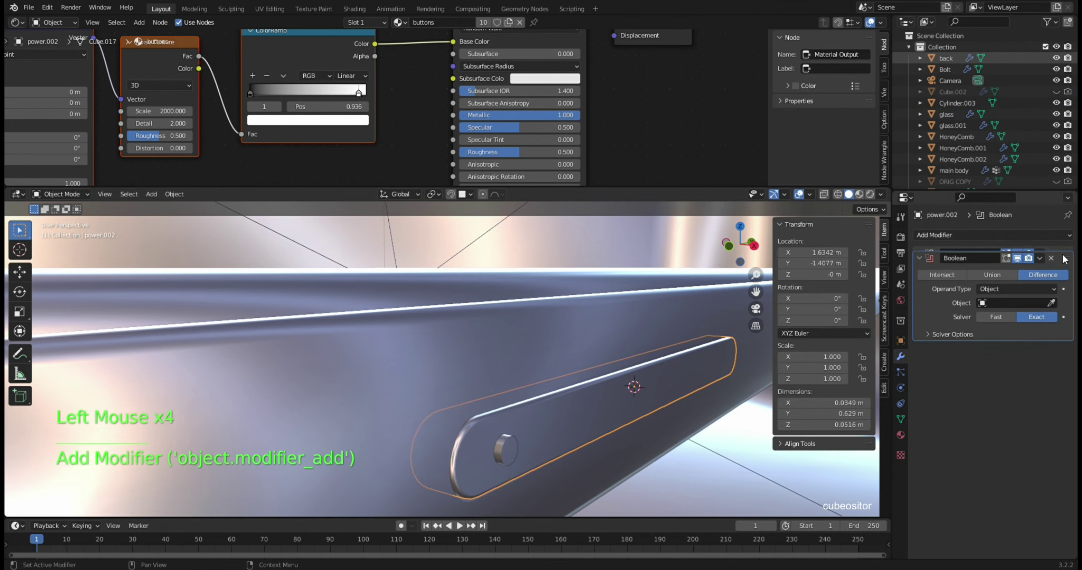
pyautogui.click(1063, 283)
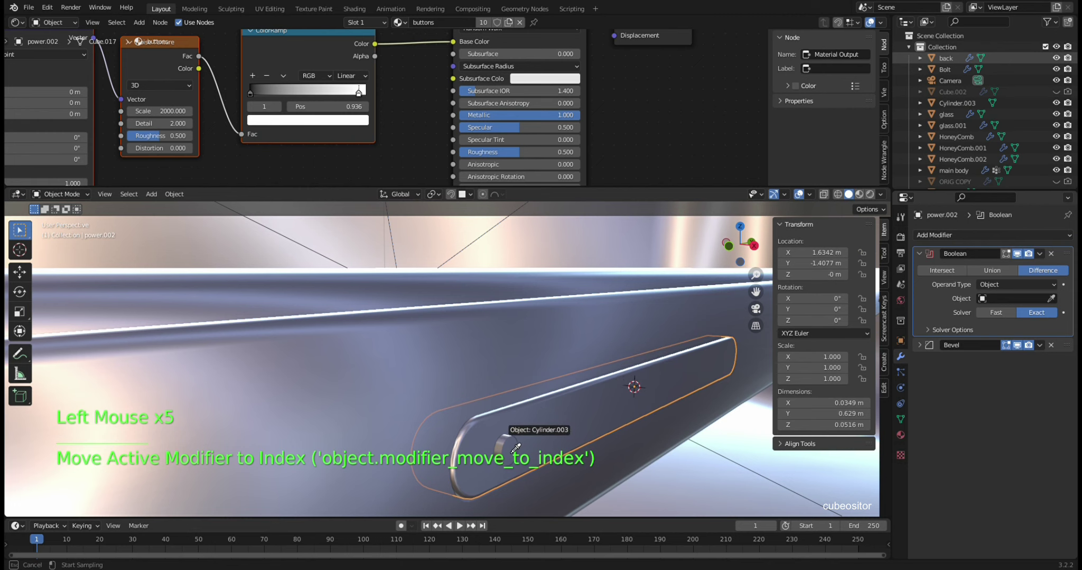
pyautogui.click(515, 447)
pyautogui.middleClick(568, 405)
pyautogui.click(448, 457)
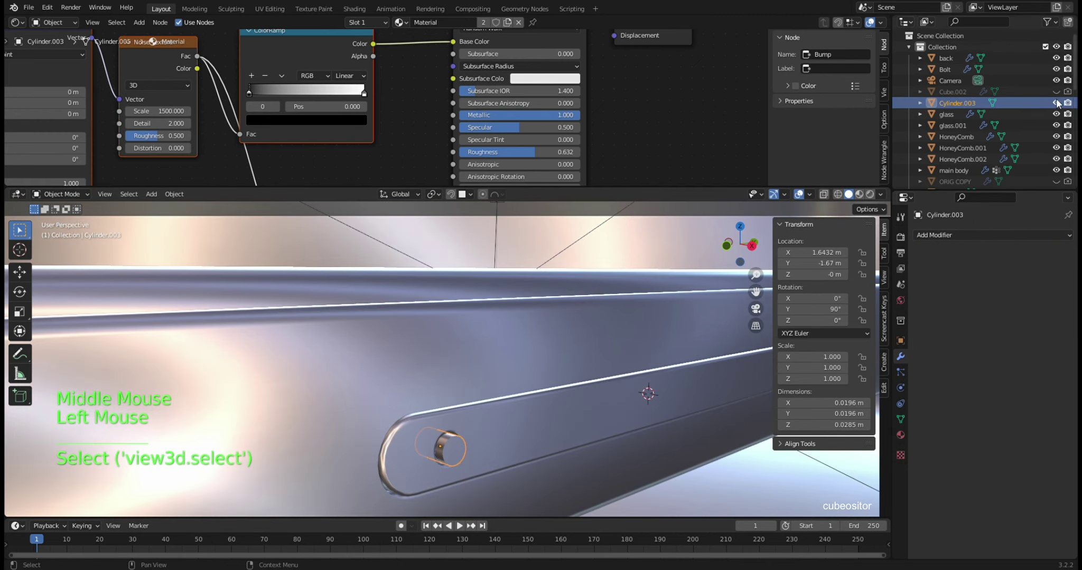
pyautogui.click(616, 404)
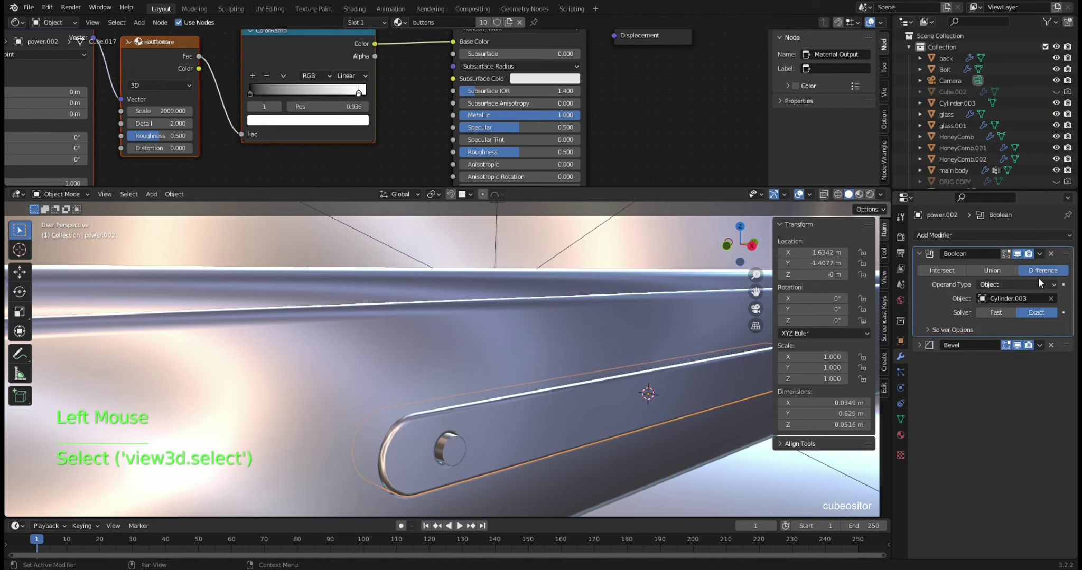
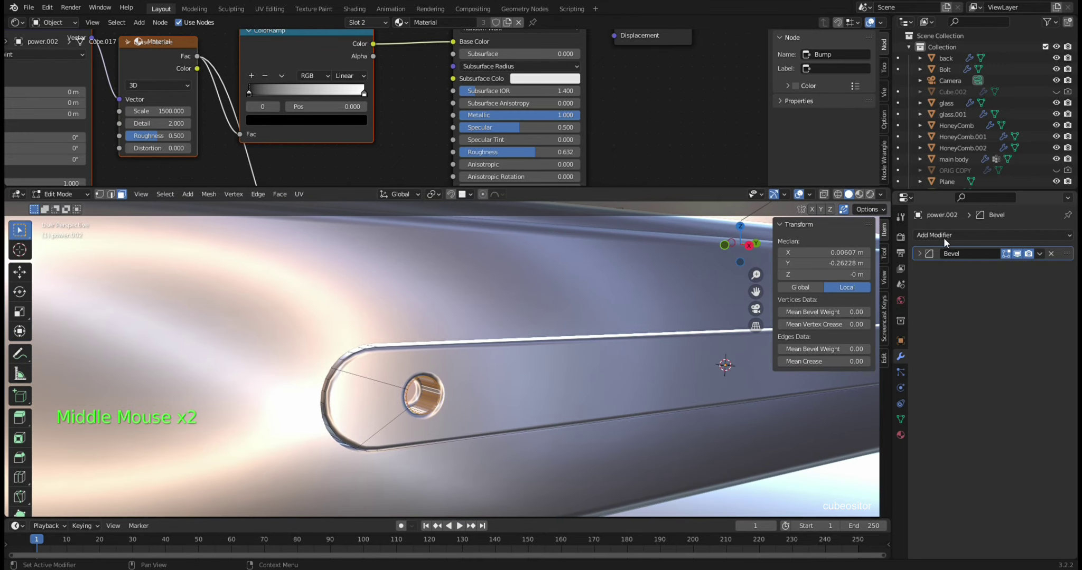
# - Replace the button's material slot with black Material.004 and assign it to all faces
pyautogui.click(906, 439)
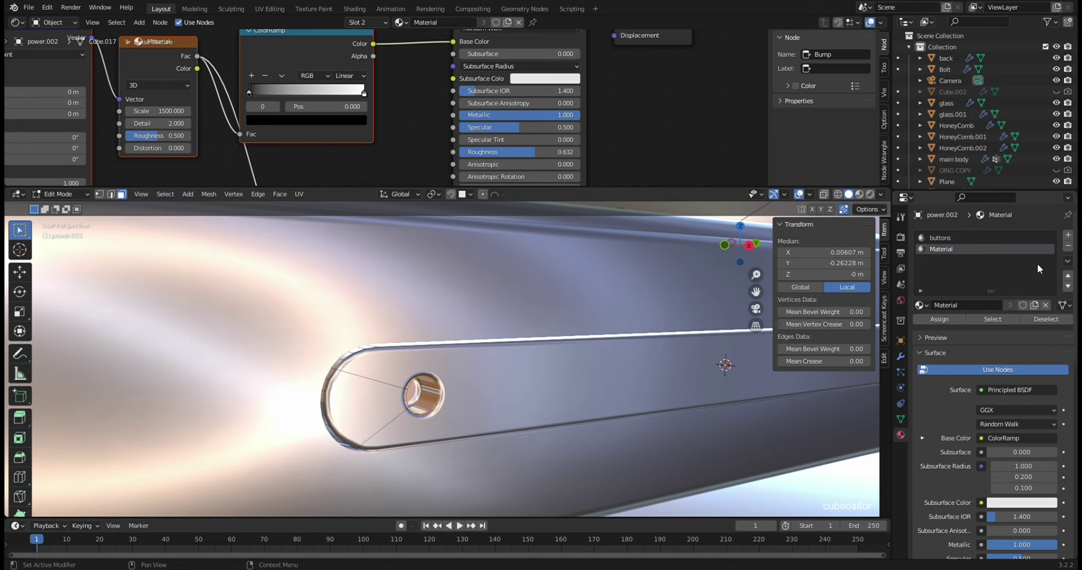
pyautogui.press('Tab')
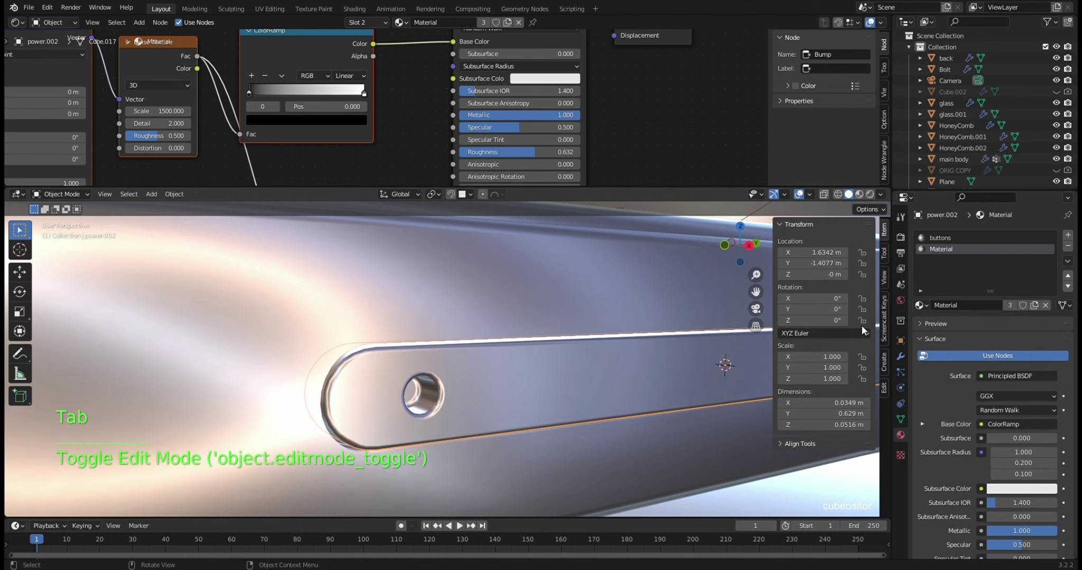
pyautogui.click(1008, 244)
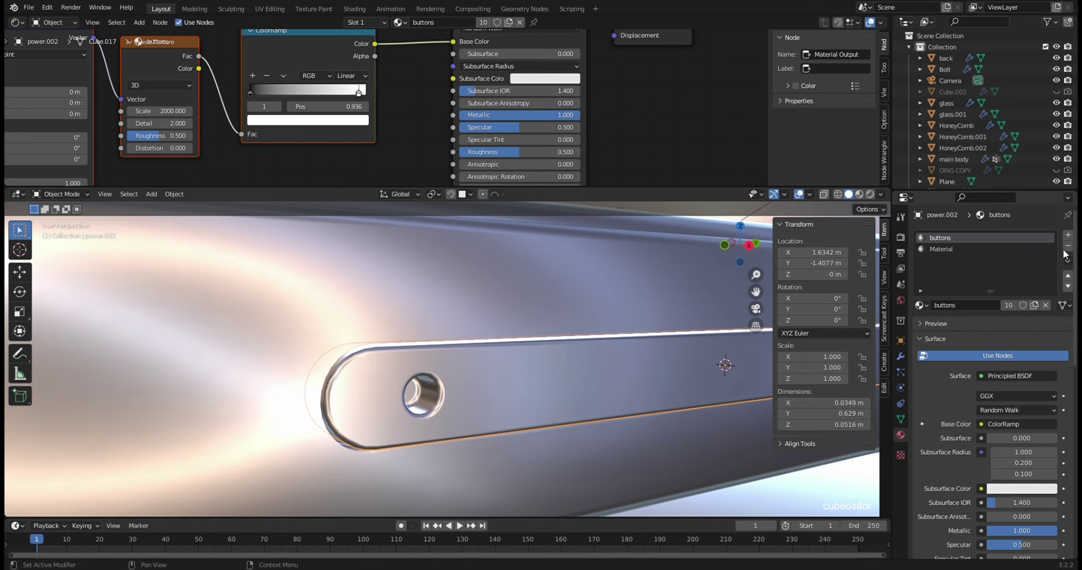
pyautogui.click(1073, 250)
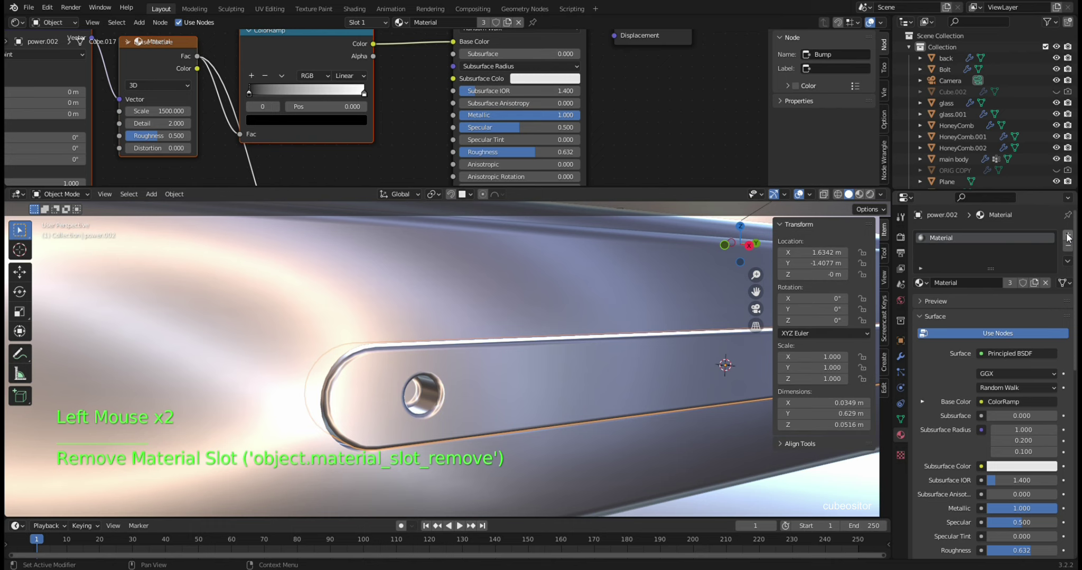
pyautogui.doubleClick(1075, 234)
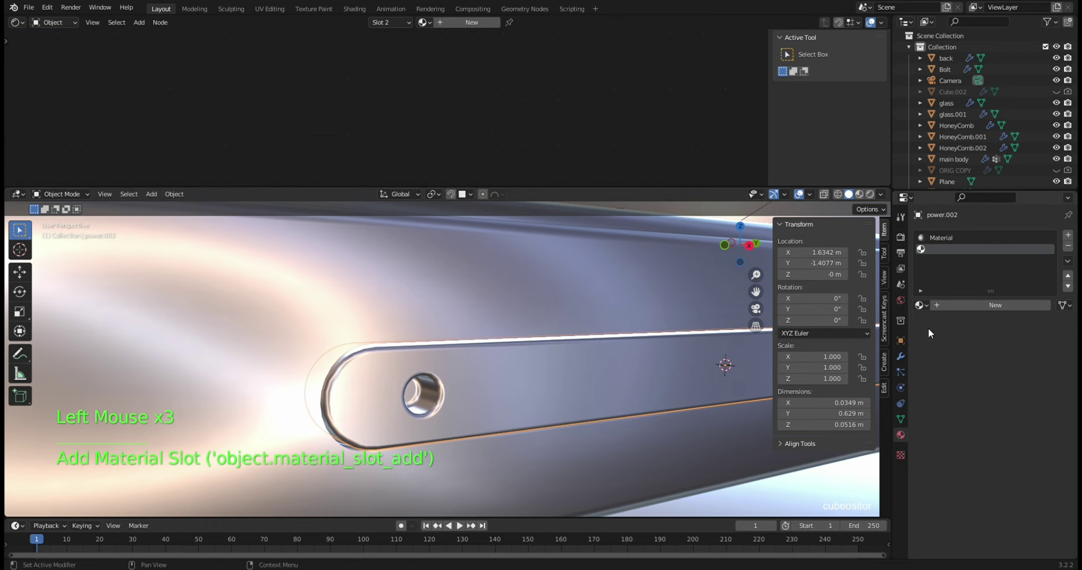
pyautogui.press('Tab')
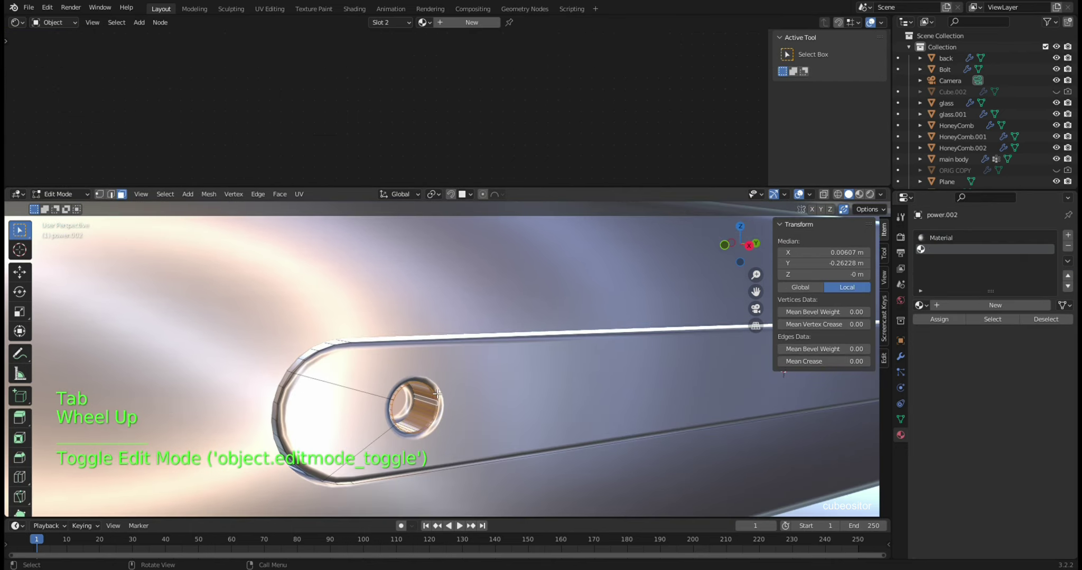
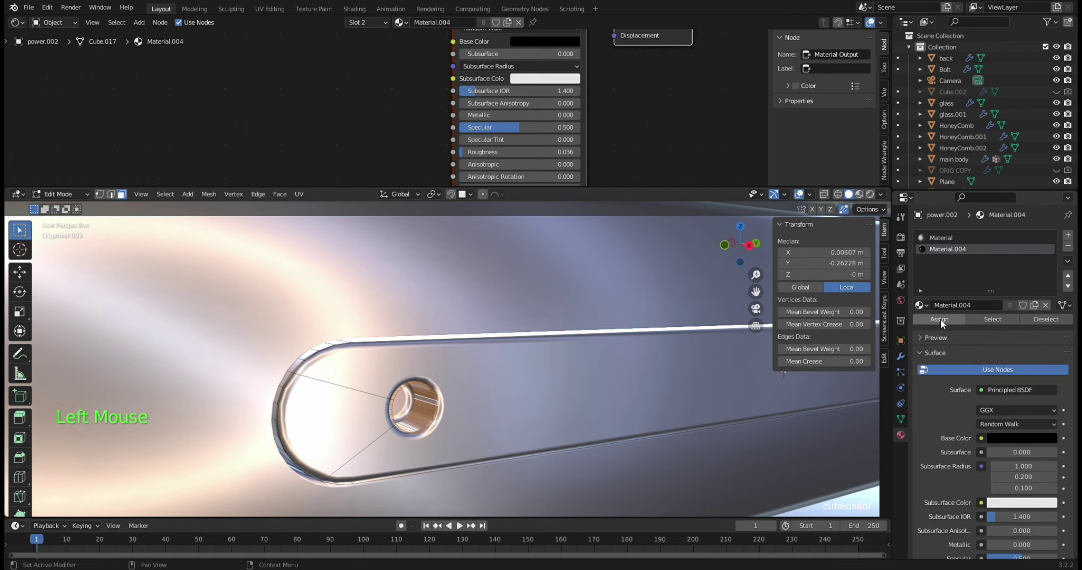
pyautogui.click(944, 324)
pyautogui.press('Tab')
pyautogui.click(865, 199)
# - Inspect the black button in rendered preview and make the background plane the active object
pyautogui.middleClick(548, 388)
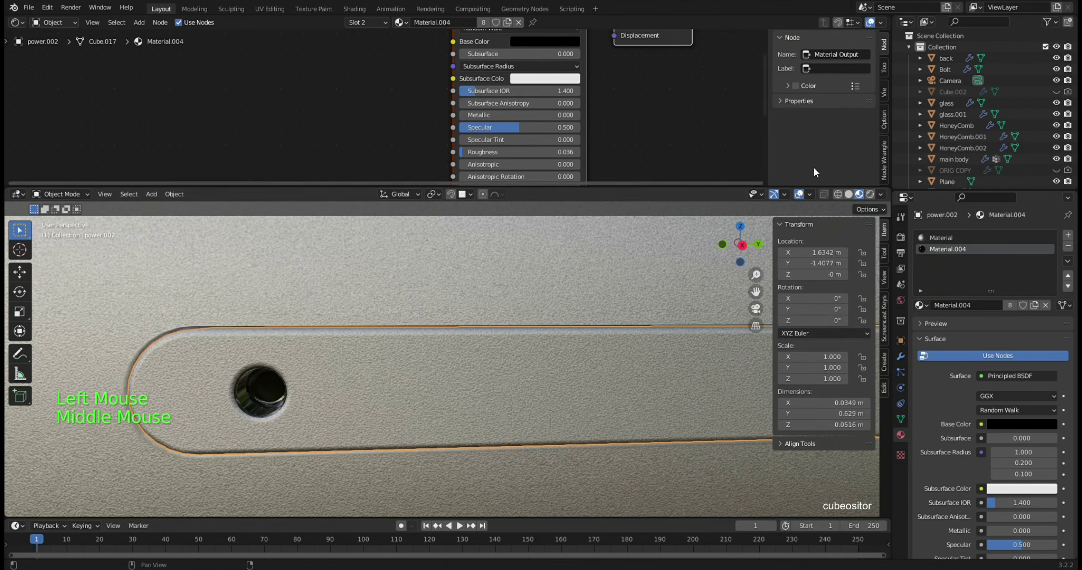
pyautogui.click(719, 299)
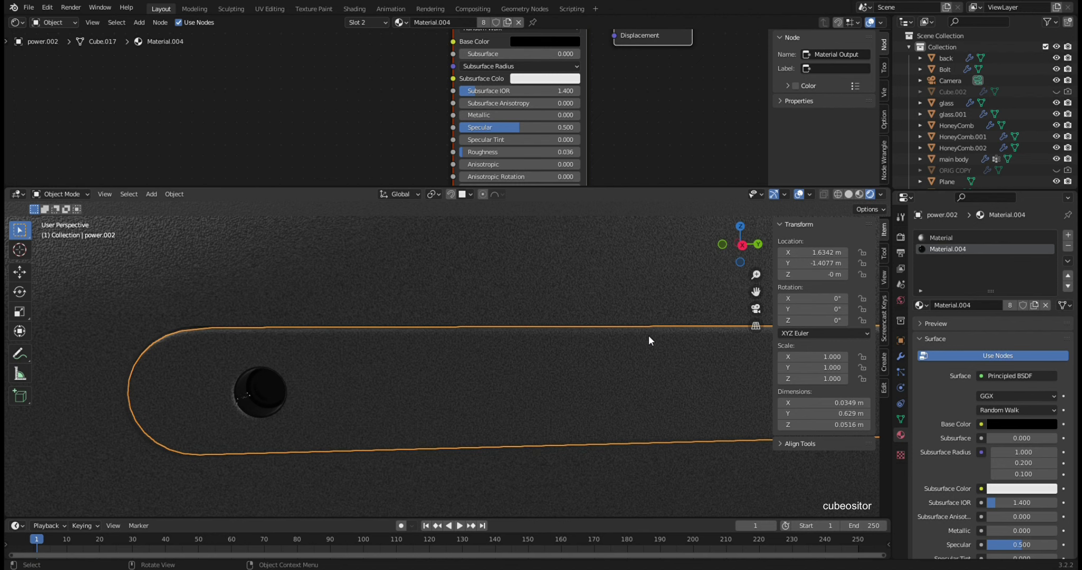
pyautogui.click(863, 196)
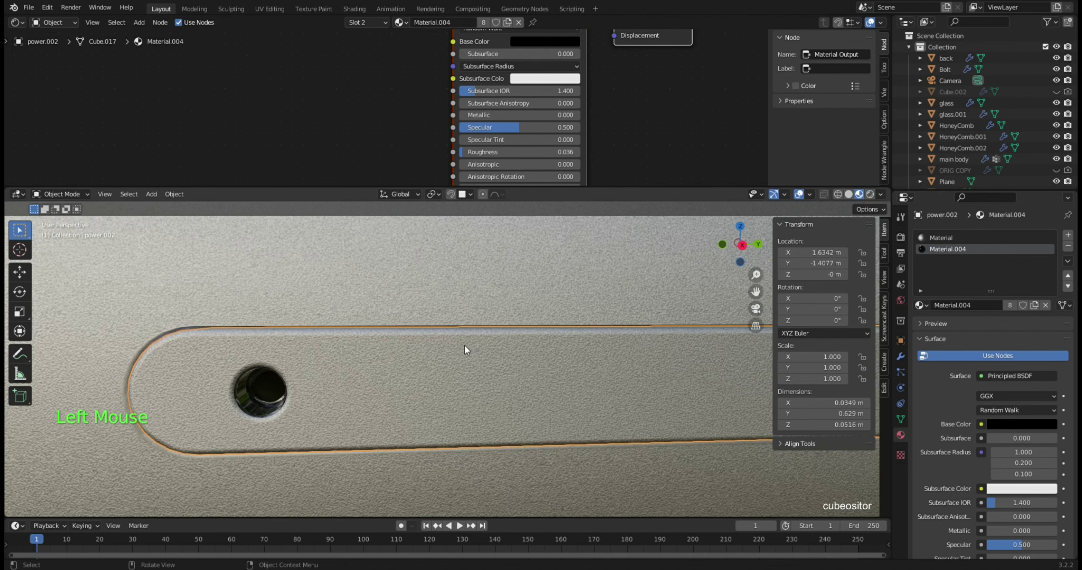
pyautogui.middleClick(461, 362)
pyautogui.scroll(-3)
pyautogui.middleClick(488, 361)
pyautogui.click(621, 440)
pyautogui.scroll(3)
pyautogui.middleClick(622, 394)
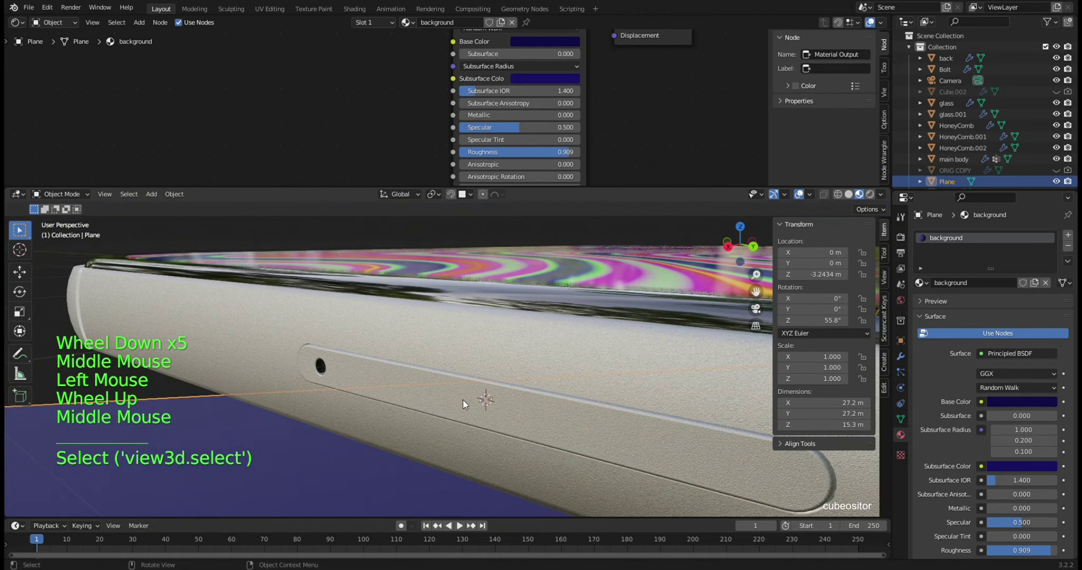
pyautogui.scroll(-3)
pyautogui.middleClick(379, 409)
pyautogui.scroll(-3)
pyautogui.middleClick(429, 400)
pyautogui.middleClick(424, 395)
pyautogui.scroll(-3)
pyautogui.middleClick(542, 395)
# - Orbit and zoom around the phone to inspect the speaker grille area
pyautogui.scroll(-3)
pyautogui.middleClick(519, 391)
pyautogui.middleClick(488, 397)
pyautogui.middleClick(501, 402)
pyautogui.middleClick(549, 397)
pyautogui.middleClick(498, 411)
pyautogui.middleClick(578, 393)
pyautogui.middleClick(592, 386)
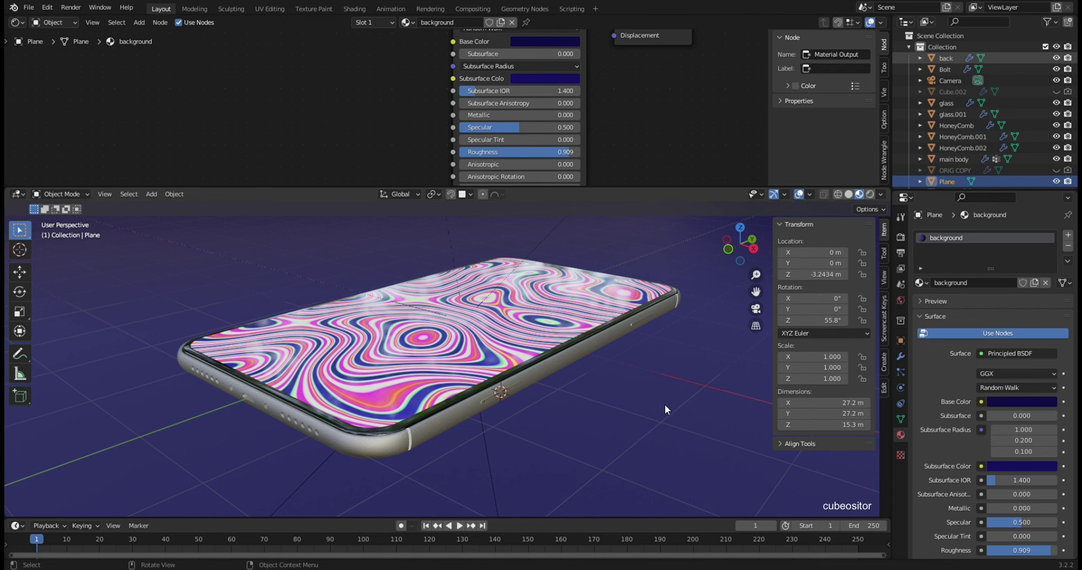
pyautogui.click(635, 393)
pyautogui.middleClick(635, 393)
pyautogui.scroll(-3)
pyautogui.middleClick(617, 342)
pyautogui.middleClick(540, 321)
pyautogui.middleClick(480, 294)
pyautogui.middleClick(513, 303)
pyautogui.middleClick(493, 322)
pyautogui.scroll(3)
pyautogui.middleClick(483, 313)
pyautogui.scroll(3)
pyautogui.scroll(3)
pyautogui.click(598, 333)
pyautogui.click(600, 327)
pyautogui.scroll(3)
# - Apply the HoneyComb grille's Array, Solidify and Boolean modifiers permanently to its mesh
pyautogui.click(974, 123)
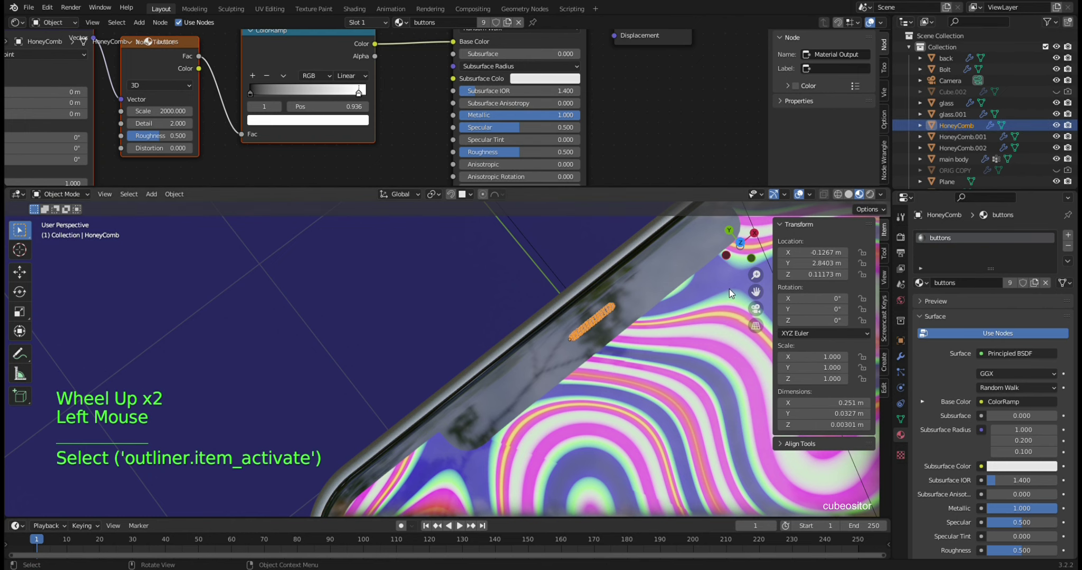
pyautogui.middleClick(596, 306)
pyautogui.middleClick(580, 333)
pyautogui.click(906, 360)
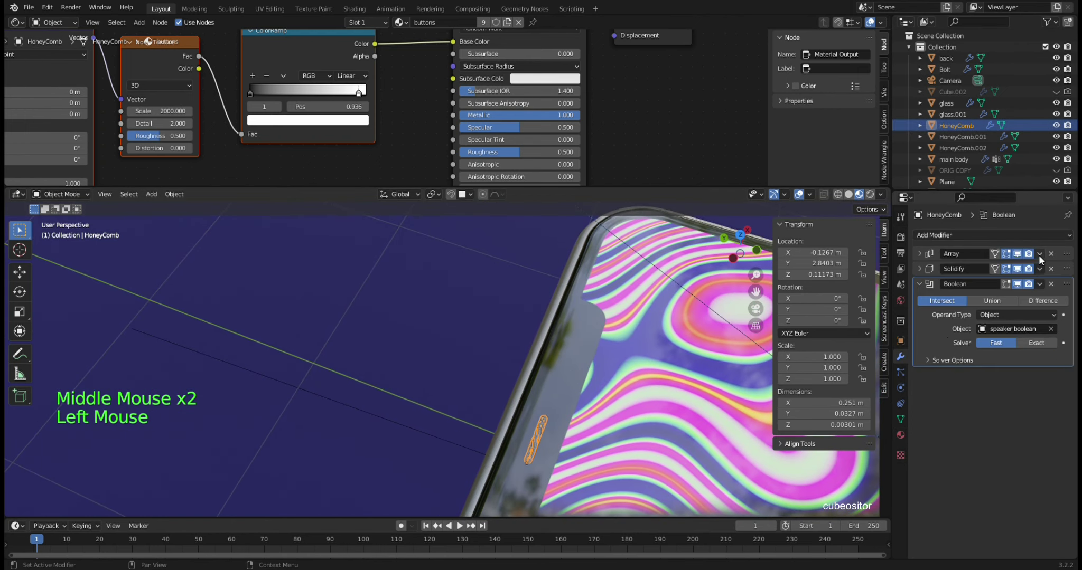
pyautogui.click(1035, 271)
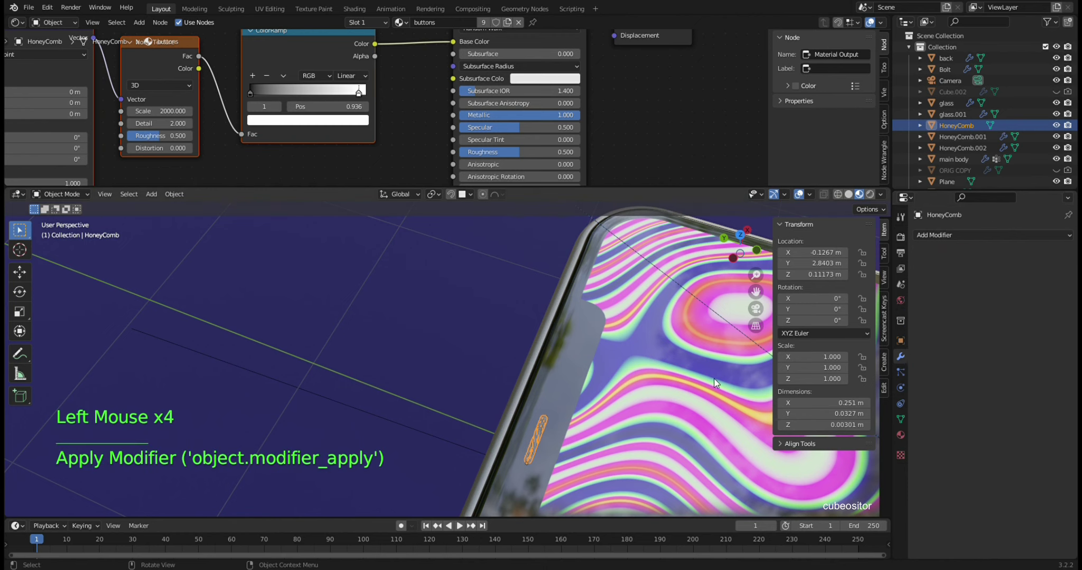
pyautogui.doubleClick(511, 366)
pyautogui.scroll(3)
# - Frame the background plane and the HoneyComb grille in turn to review the assembly
pyautogui.middleClick(518, 343)
pyautogui.middleClick(633, 359)
pyautogui.middleClick(629, 360)
pyautogui.click(612, 341)
pyautogui.press('KP_Decimal')
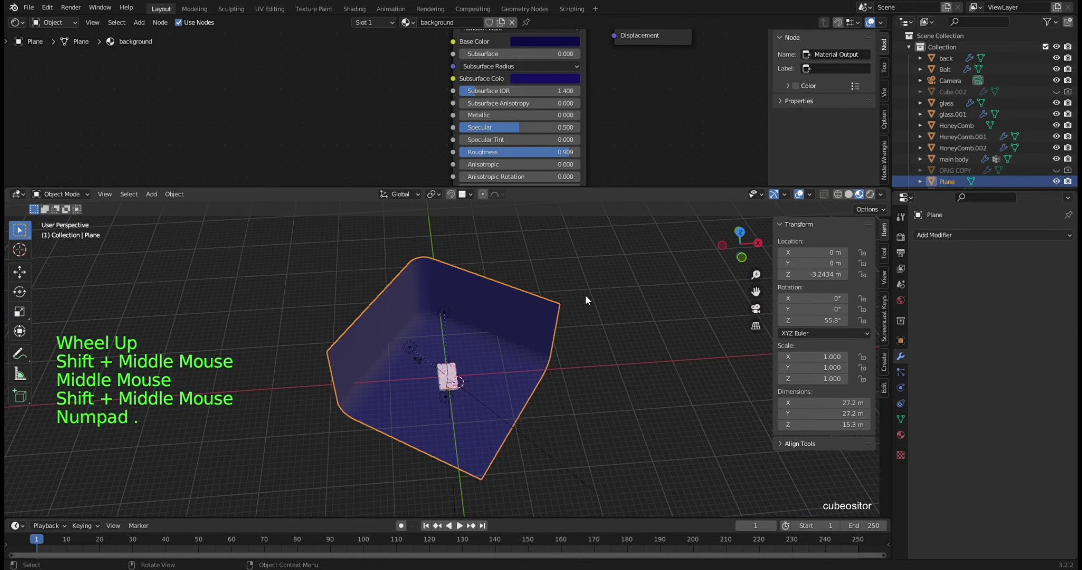
pyautogui.scroll(3)
pyautogui.scroll(3)
pyautogui.click(462, 414)
pyautogui.press('KP_Decimal')
pyautogui.scroll(3)
pyautogui.click(958, 128)
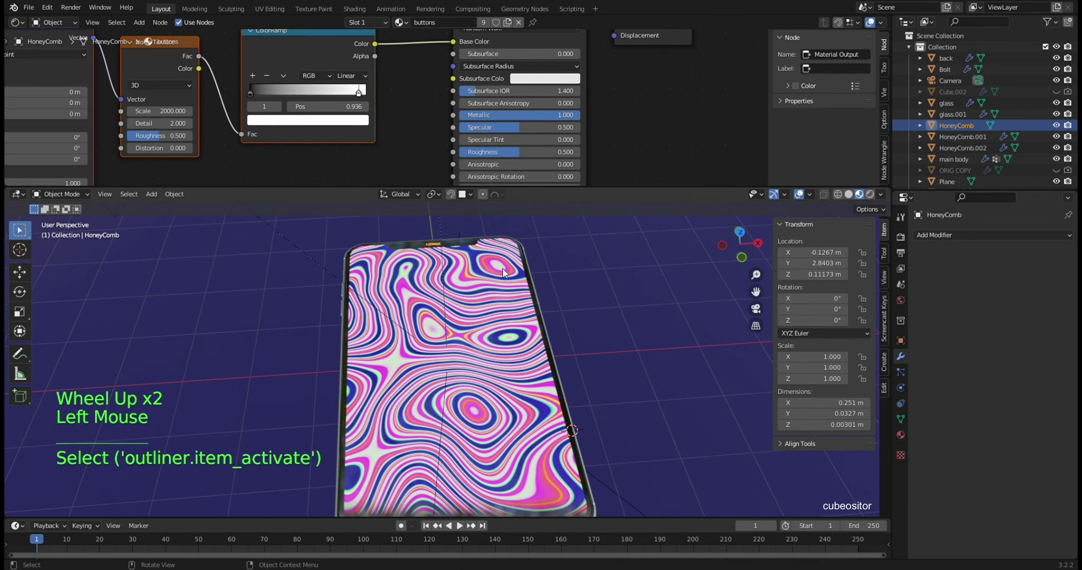
pyautogui.press('KP_Decimal')
pyautogui.scroll(-3)
pyautogui.middleClick(608, 354)
pyautogui.scroll(-3)
pyautogui.middleClick(591, 360)
pyautogui.press('KP_Decimal')
pyautogui.middleClick(556, 338)
# - Isolate the glass.001 lens plate in Local View
pyautogui.click(519, 297)
pyautogui.click(961, 120)
pyautogui.press('KP_Divide')
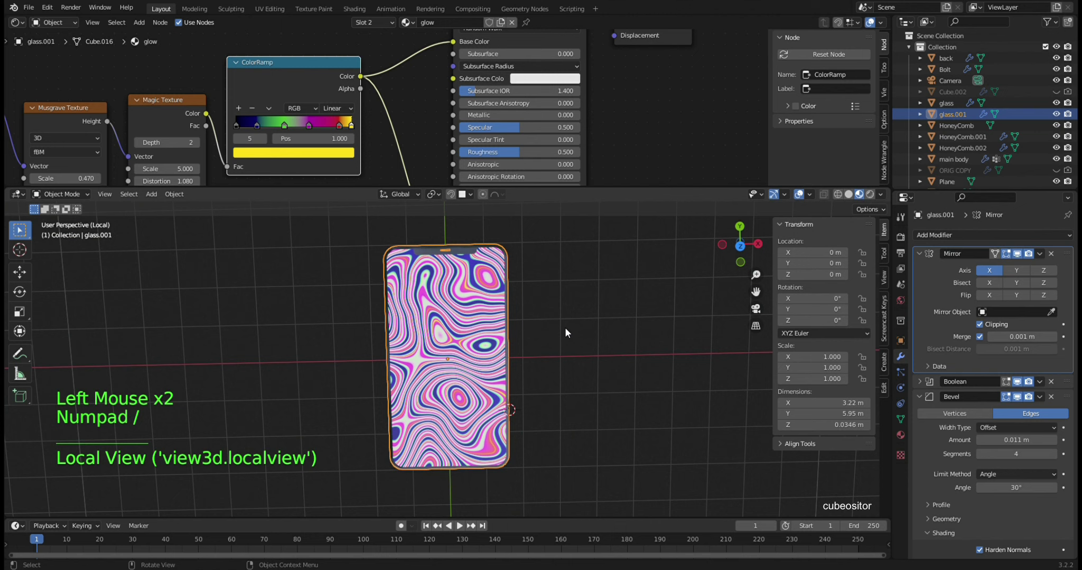
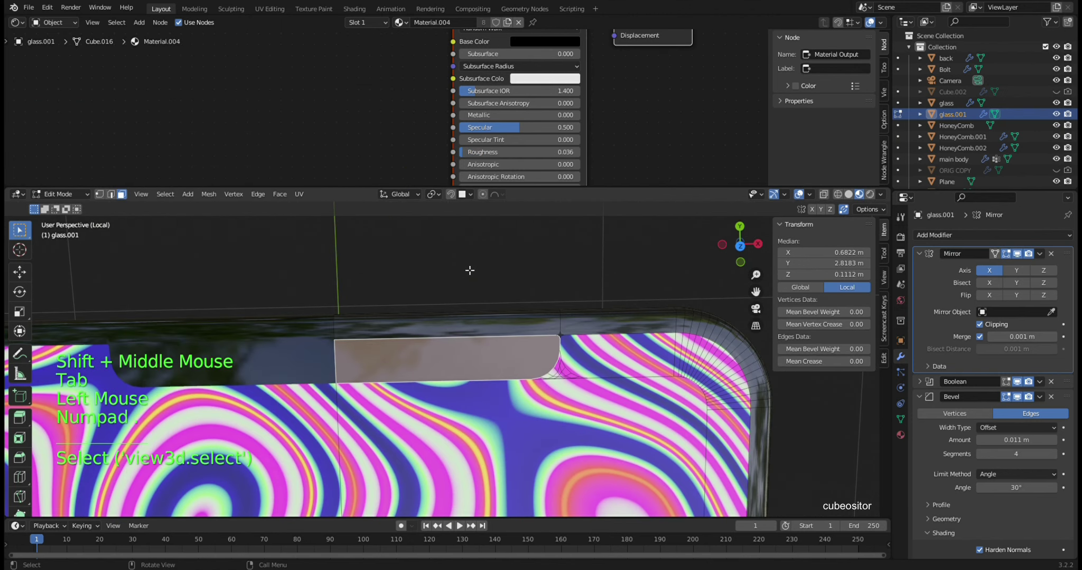
# - Add Cylinder.003 at the lens-plate corner vertex, shrink it, slide it along X and apply its scale
pyautogui.press('KP_7')
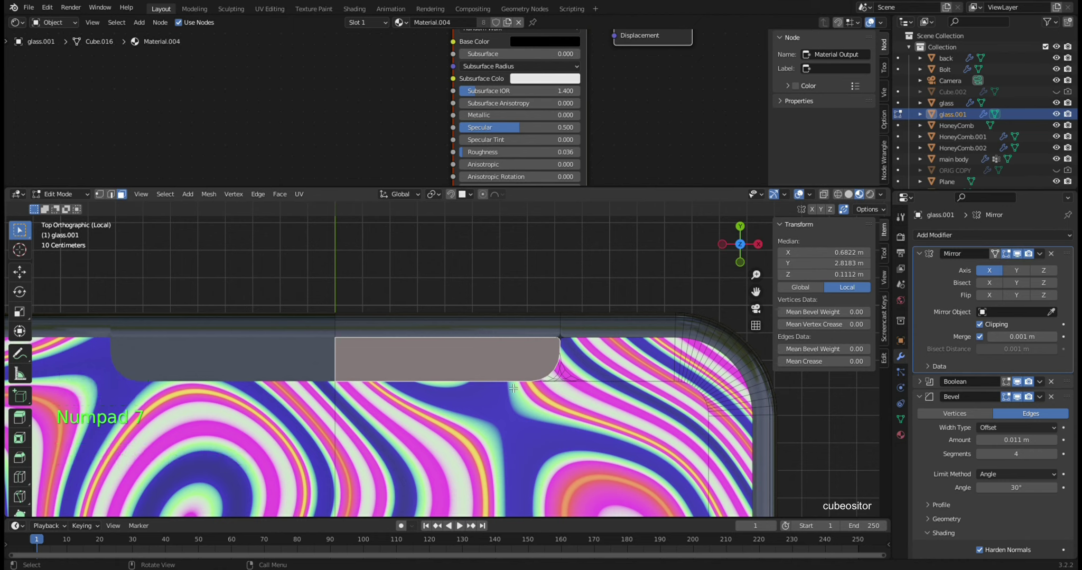
pyautogui.press('shift+s')
pyautogui.press('Tab')
pyautogui.press('shift+a')
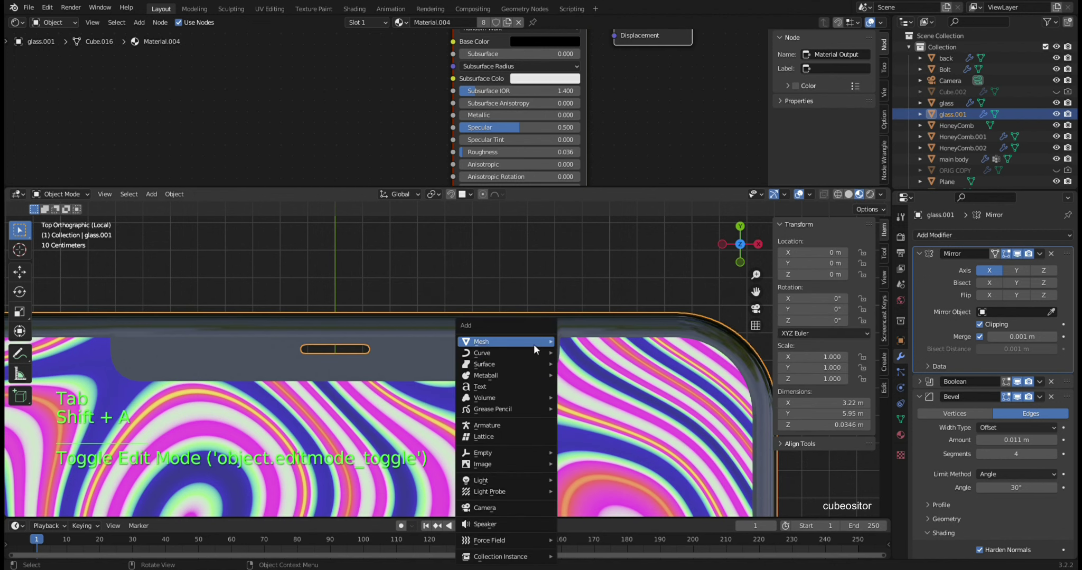
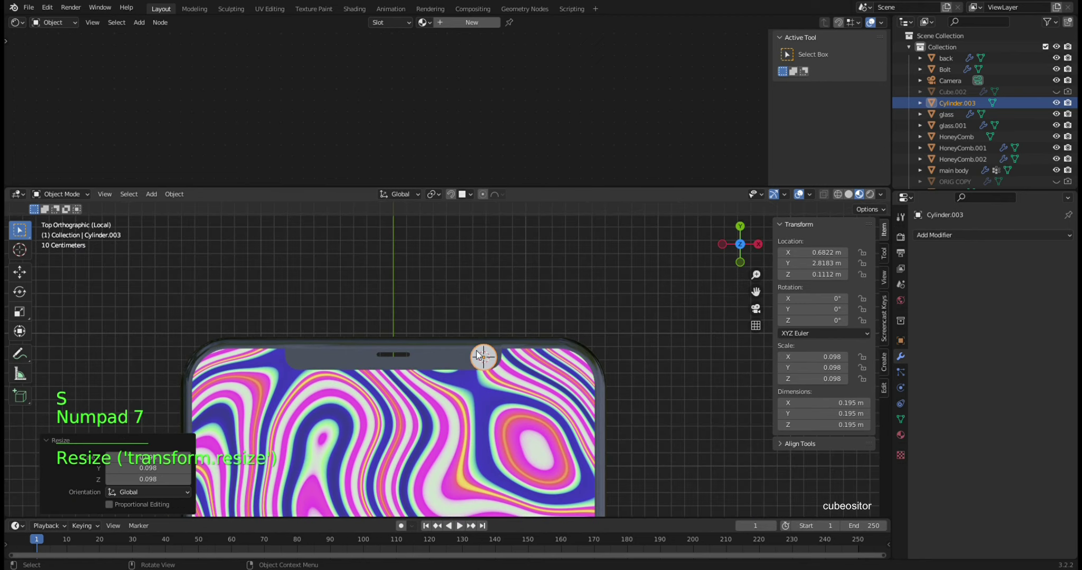
pyautogui.scroll(3)
pyautogui.press('s')
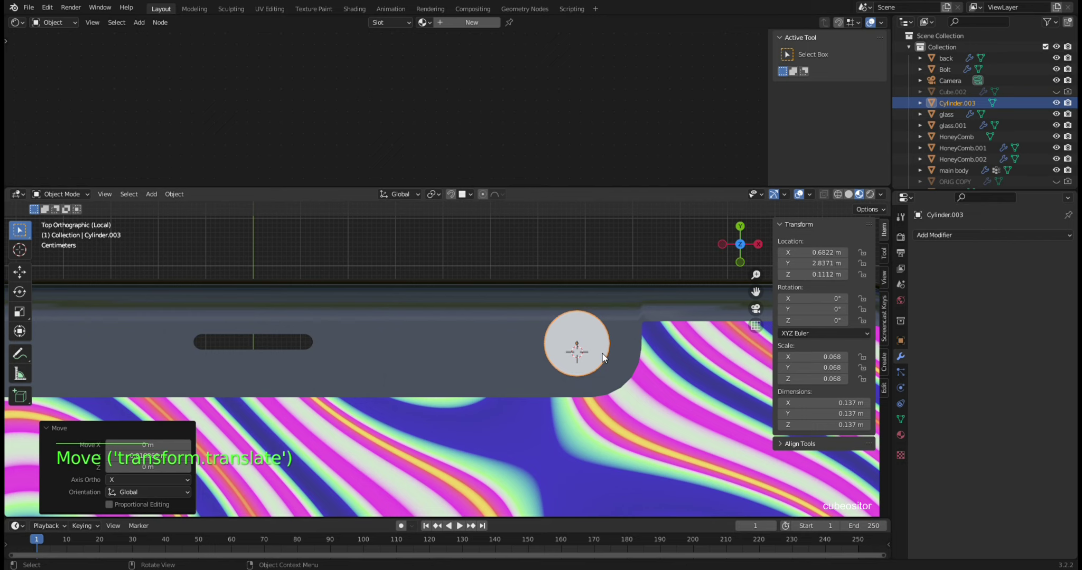
pyautogui.press('g')
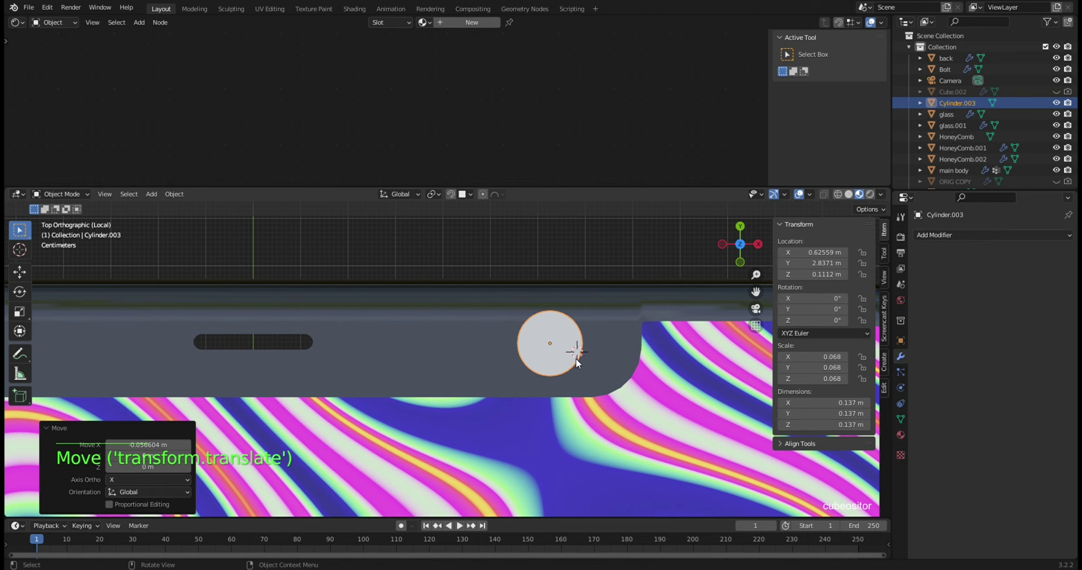
pyautogui.press('ctrl+a')
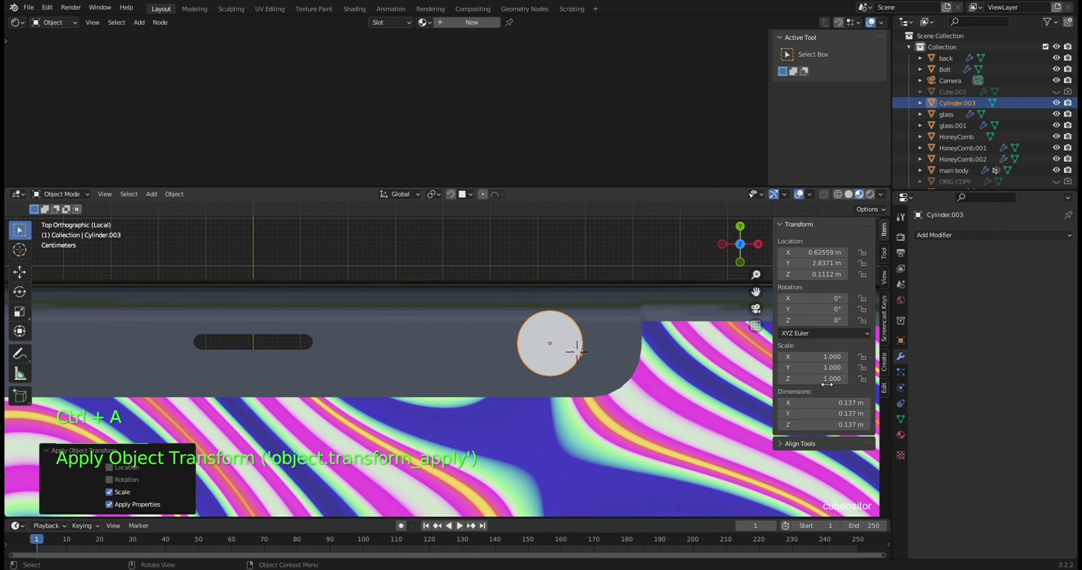
pyautogui.click(904, 425)
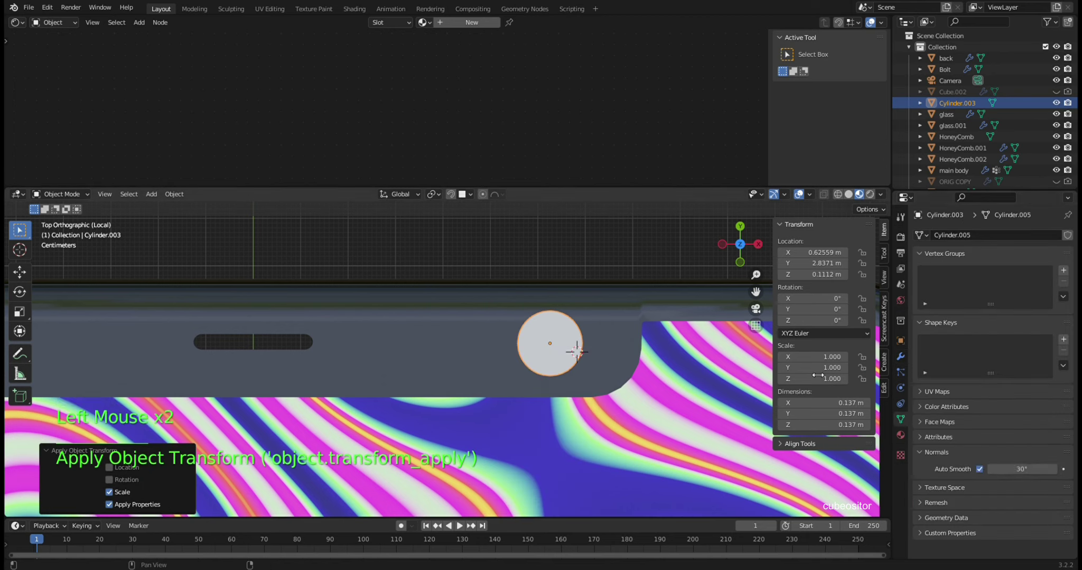
# - Duplicate it as Cylinder.004 about 0.085 m across, moved along X to about 0.311 m, scale applied
pyautogui.click(562, 333)
pyautogui.rightClick(561, 333)
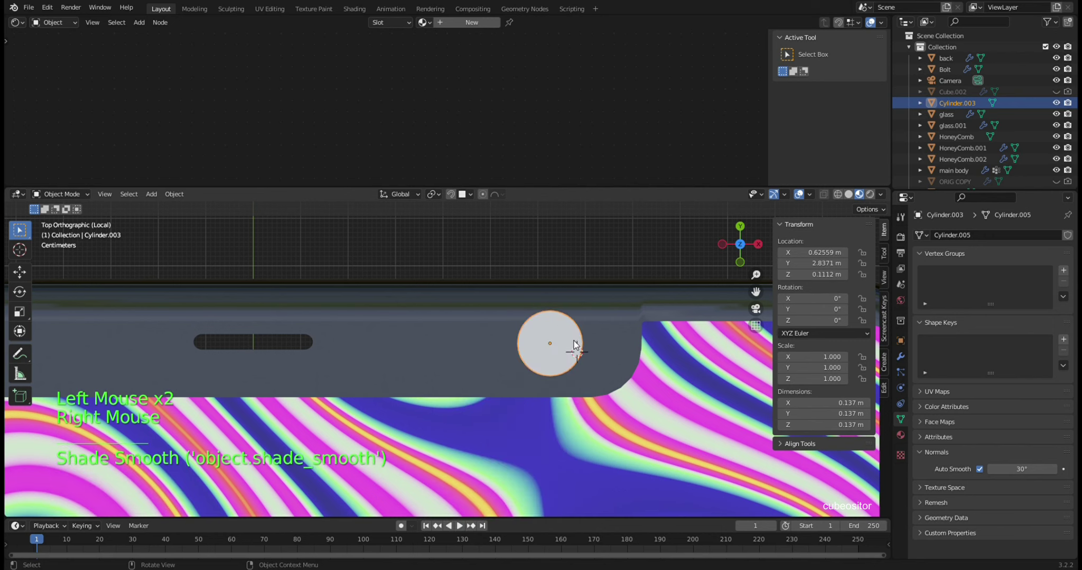
pyautogui.press('shift+d')
pyautogui.press('g')
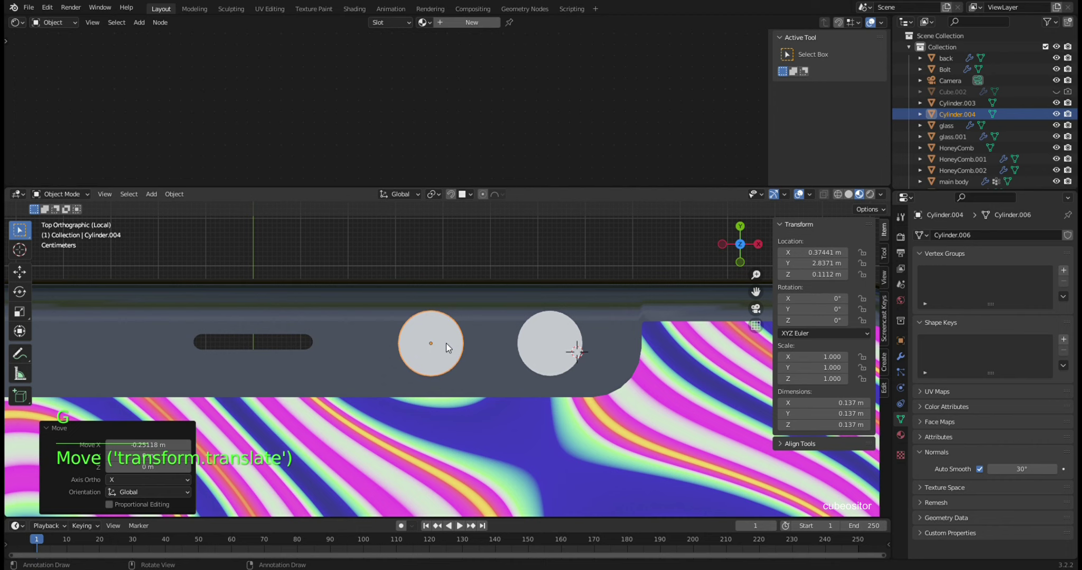
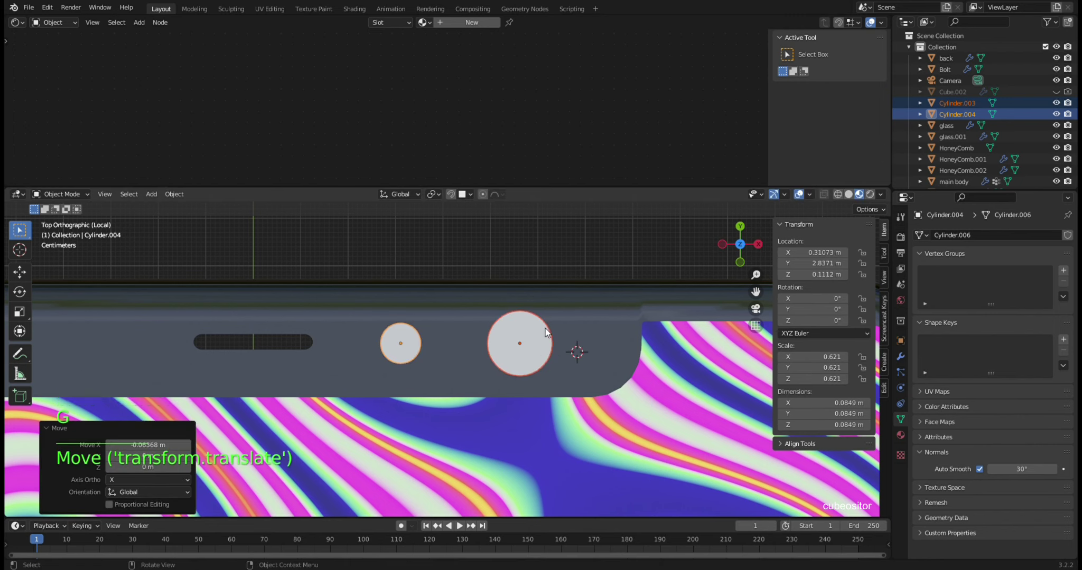
pyautogui.press('ctrl+a')
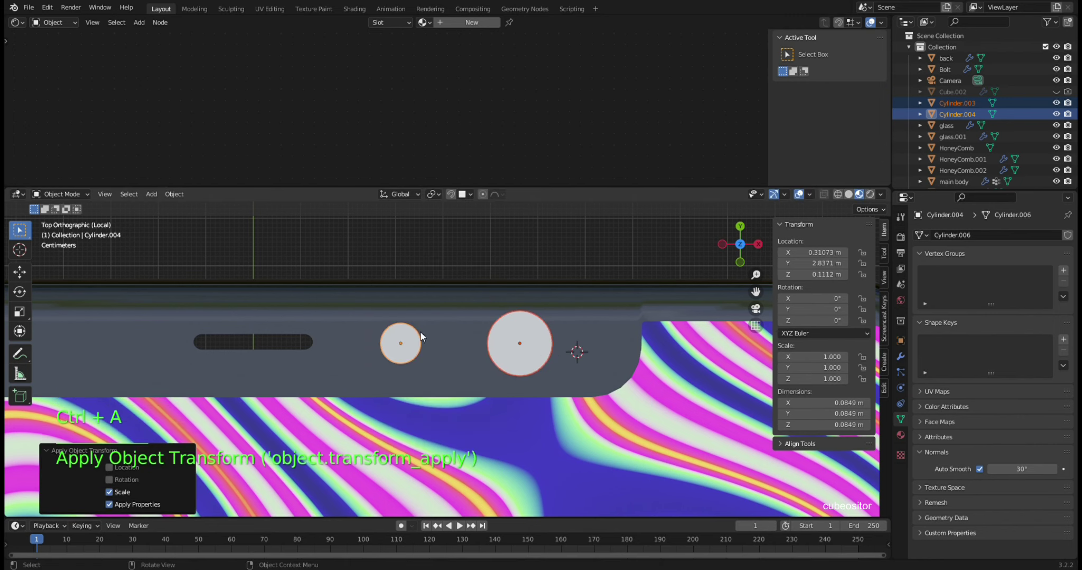
pyautogui.click(416, 347)
pyautogui.middleClick(441, 350)
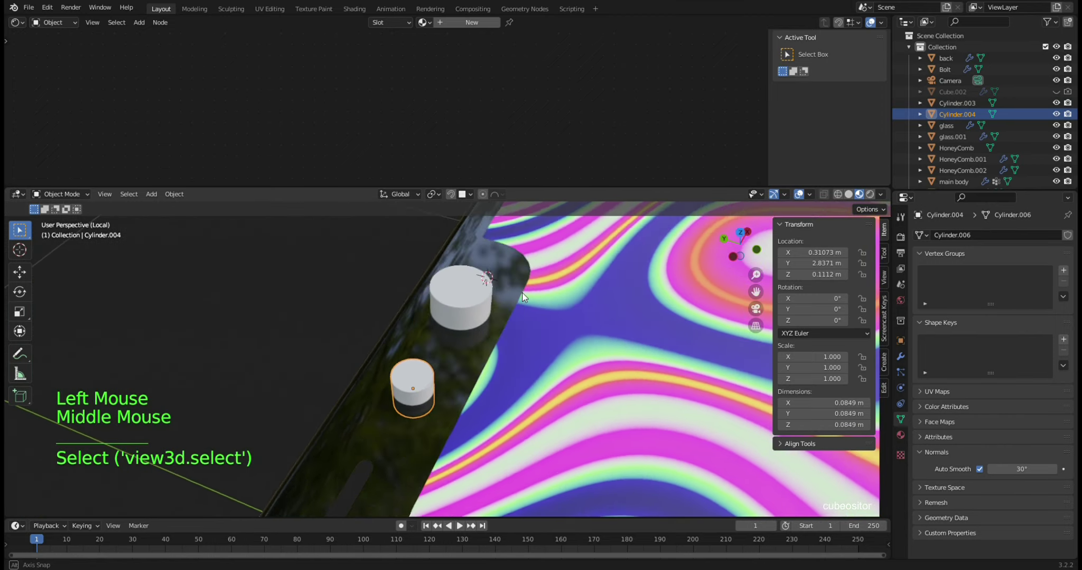
# - Boolean-cut glass.001 with Cylinder.003, then duplicate the cut with Cylinder.004 as its object
pyautogui.click(463, 337)
pyautogui.click(906, 360)
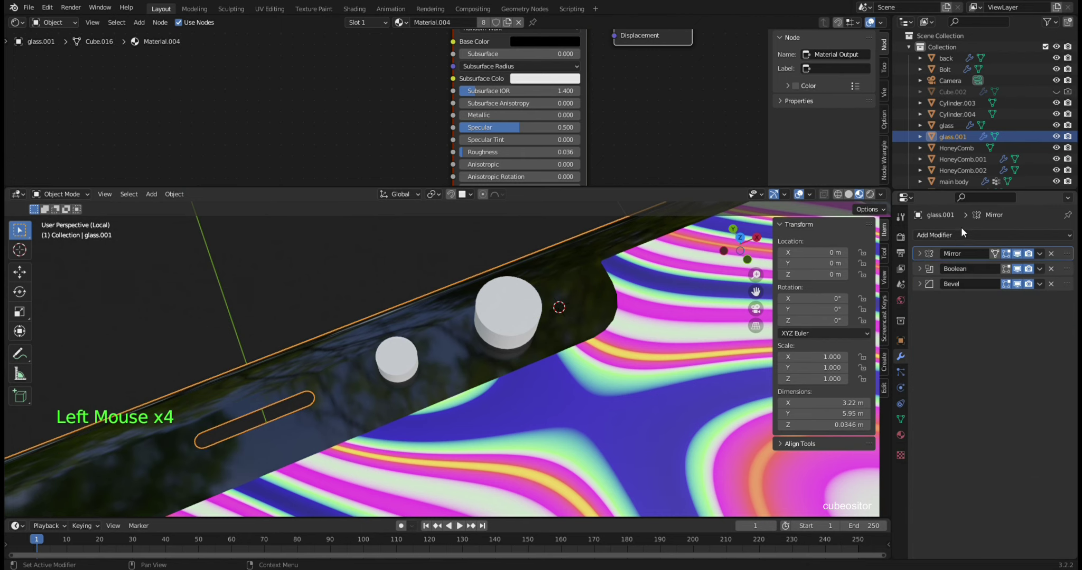
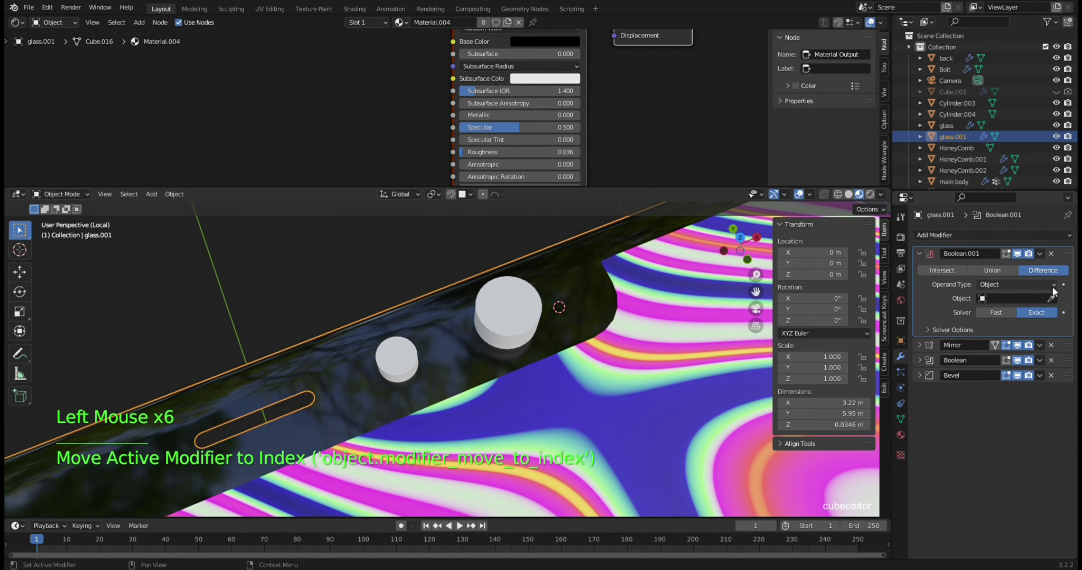
pyautogui.click(514, 314)
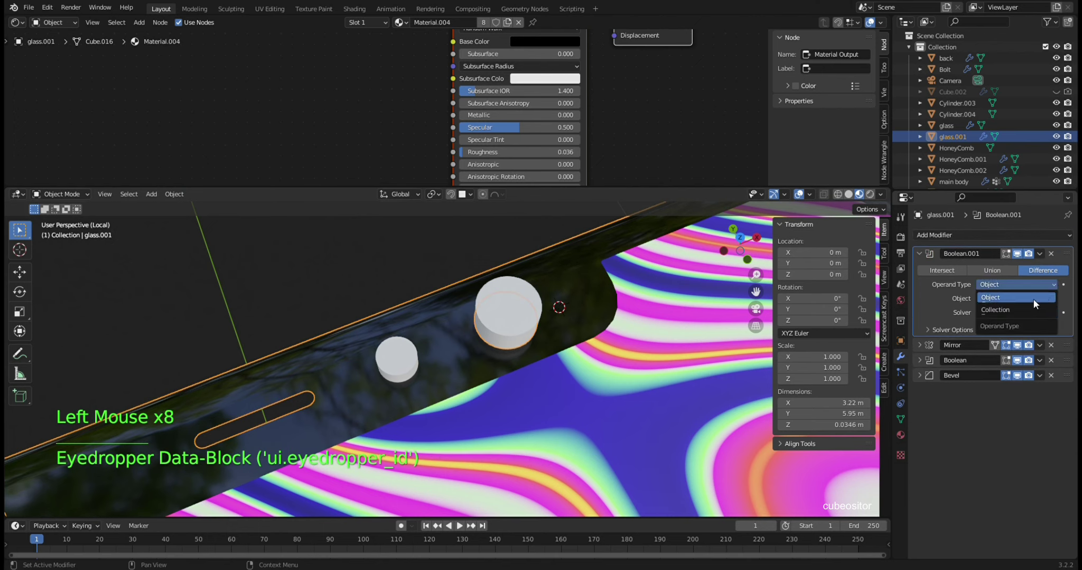
pyautogui.click(1035, 288)
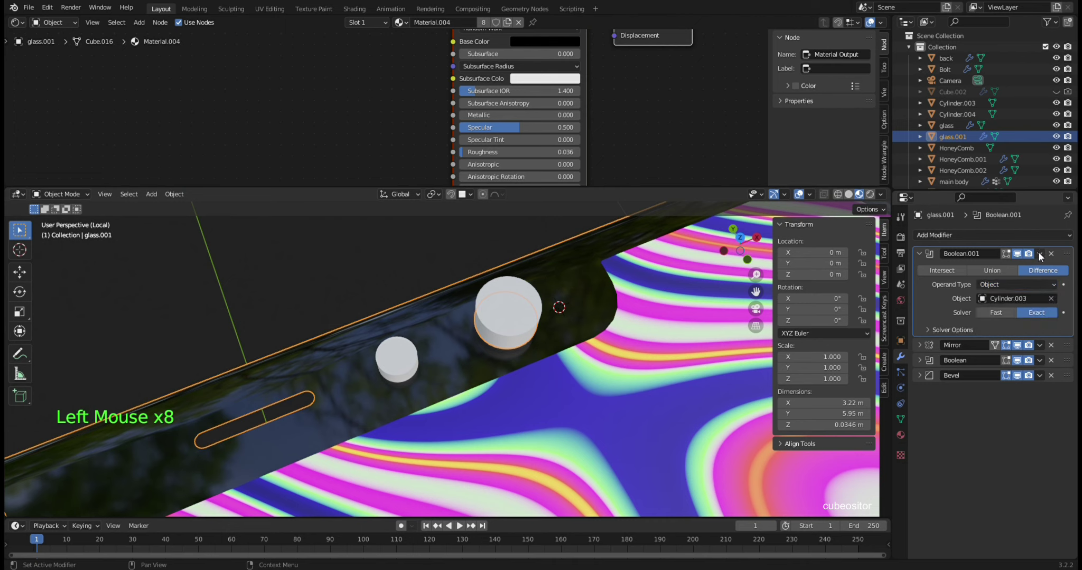
pyautogui.click(998, 281)
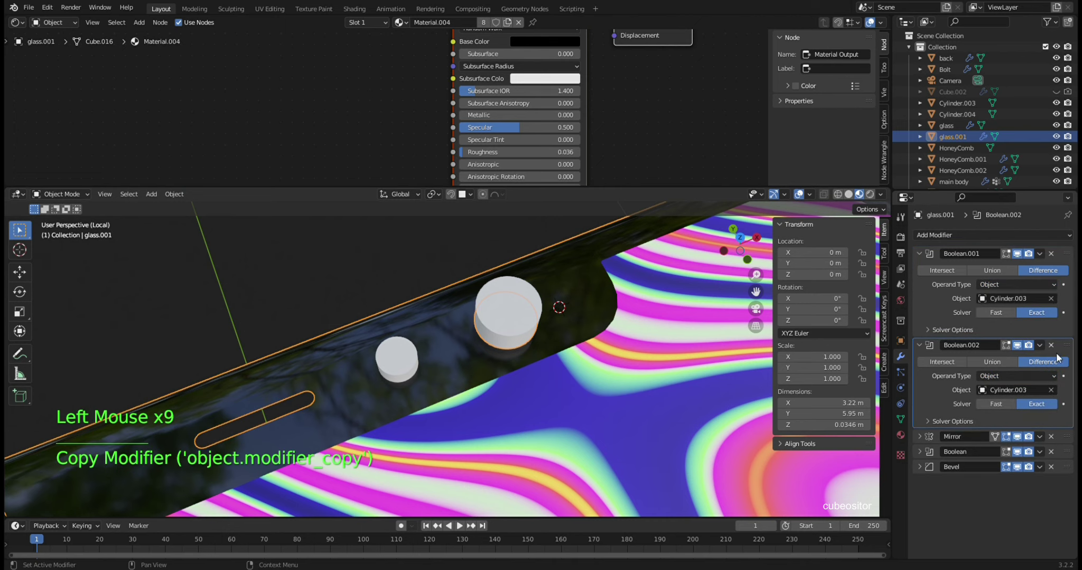
pyautogui.doubleClick(1057, 392)
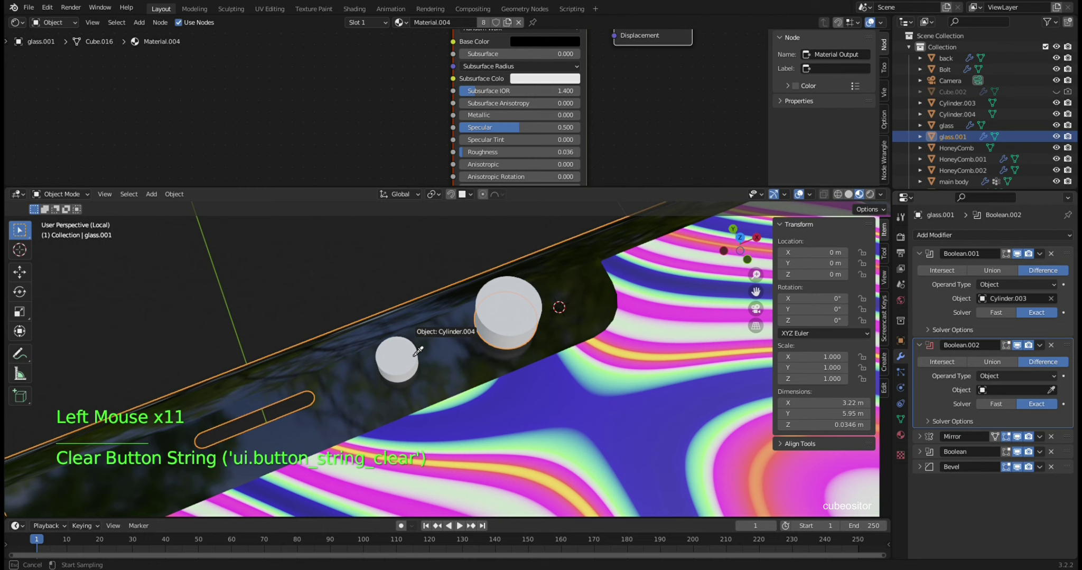
# - Inspect the lens holes, then apply both Boolean modifiers on glass.001
pyautogui.middleClick(533, 304)
pyautogui.middleClick(520, 326)
pyautogui.middleClick(548, 297)
pyautogui.middleClick(620, 235)
pyautogui.middleClick(503, 303)
pyautogui.middleClick(550, 289)
pyautogui.middleClick(567, 307)
pyautogui.middleClick(575, 327)
pyautogui.middleClick(541, 332)
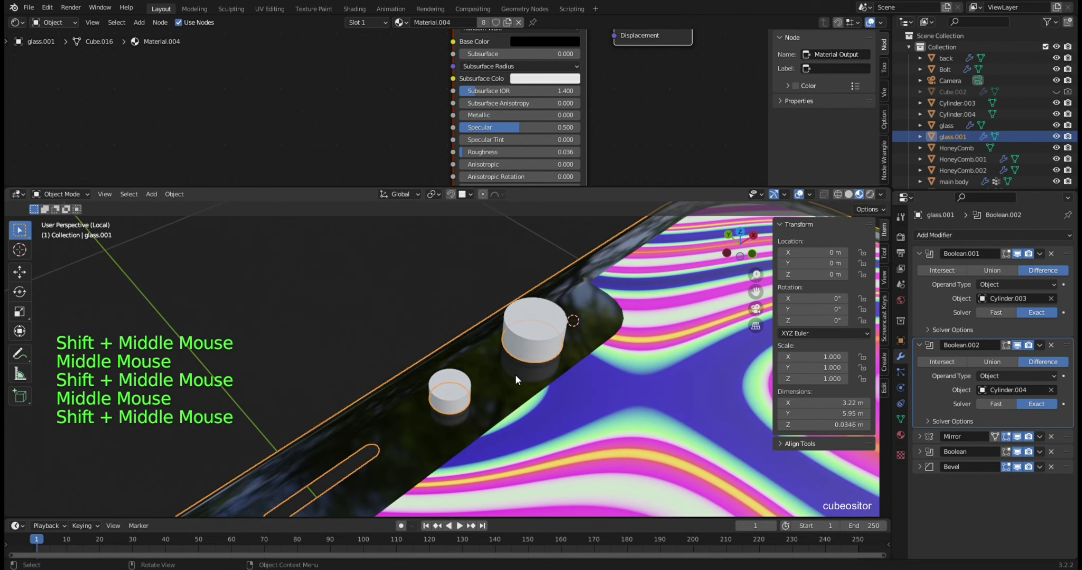
pyautogui.click(534, 334)
pyautogui.middleClick(601, 321)
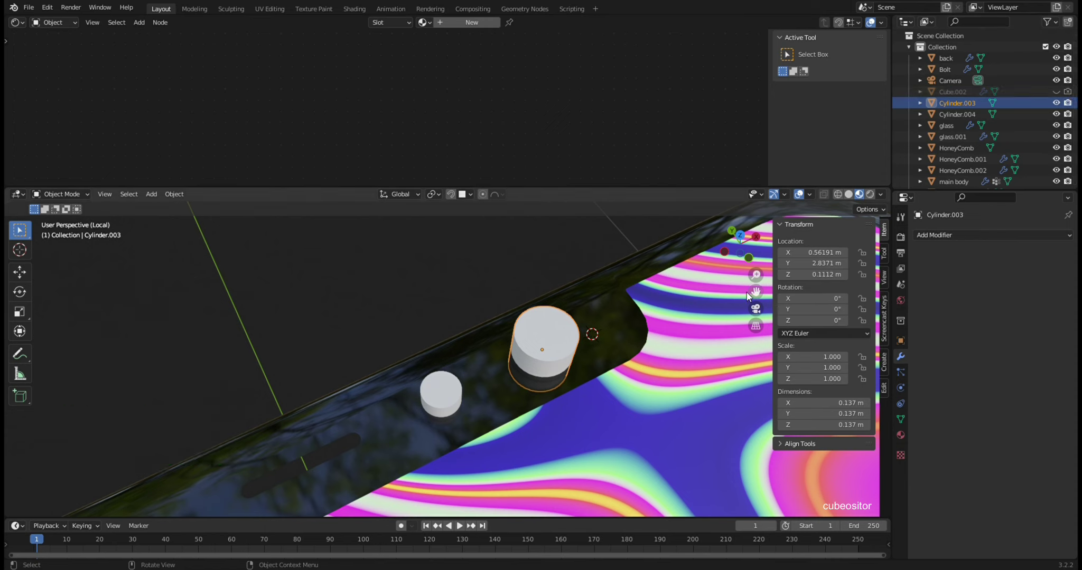
pyautogui.click(600, 291)
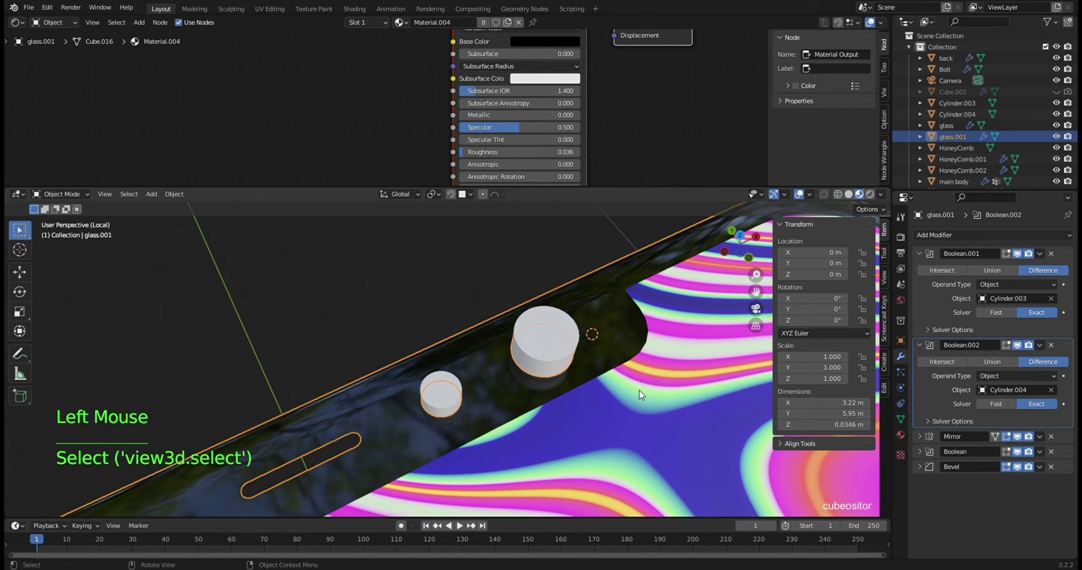
pyautogui.middleClick(537, 366)
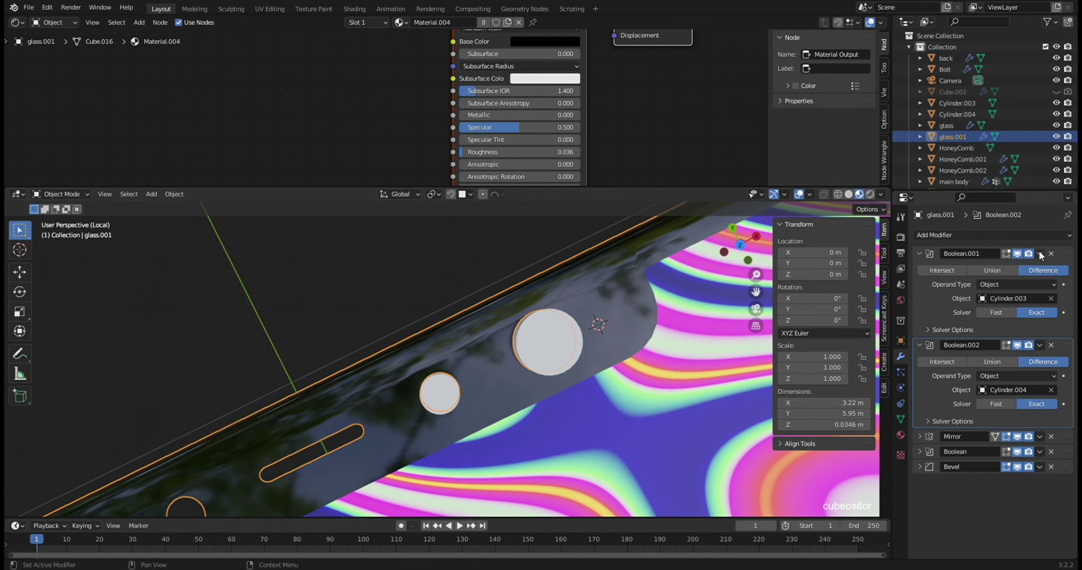
pyautogui.click(1044, 255)
pyautogui.click(1045, 258)
pyautogui.click(532, 353)
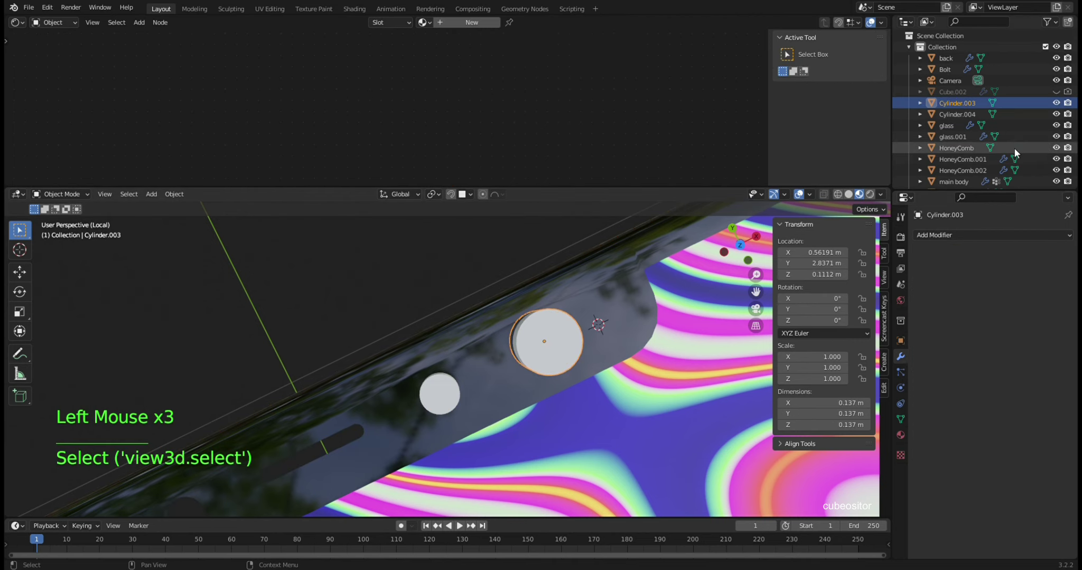
# - Delete the Cylinder.003 and Cylinder.004 cutters and select glass.001 for editing
pyautogui.click(975, 110)
pyautogui.click(959, 118)
pyautogui.doubleClick(959, 118)
pyautogui.press('x')
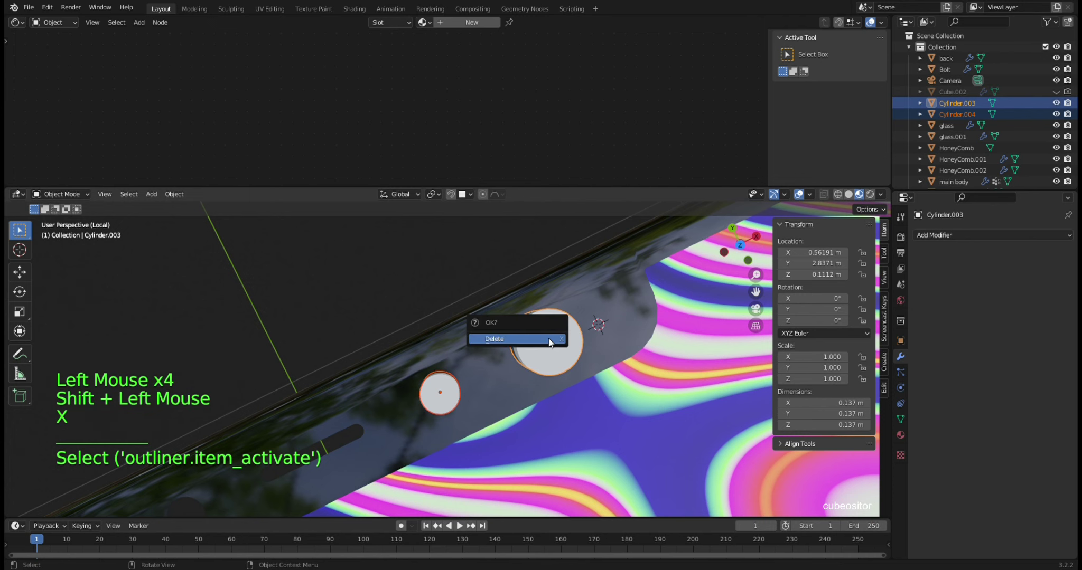
pyautogui.middleClick(606, 326)
pyautogui.click(592, 334)
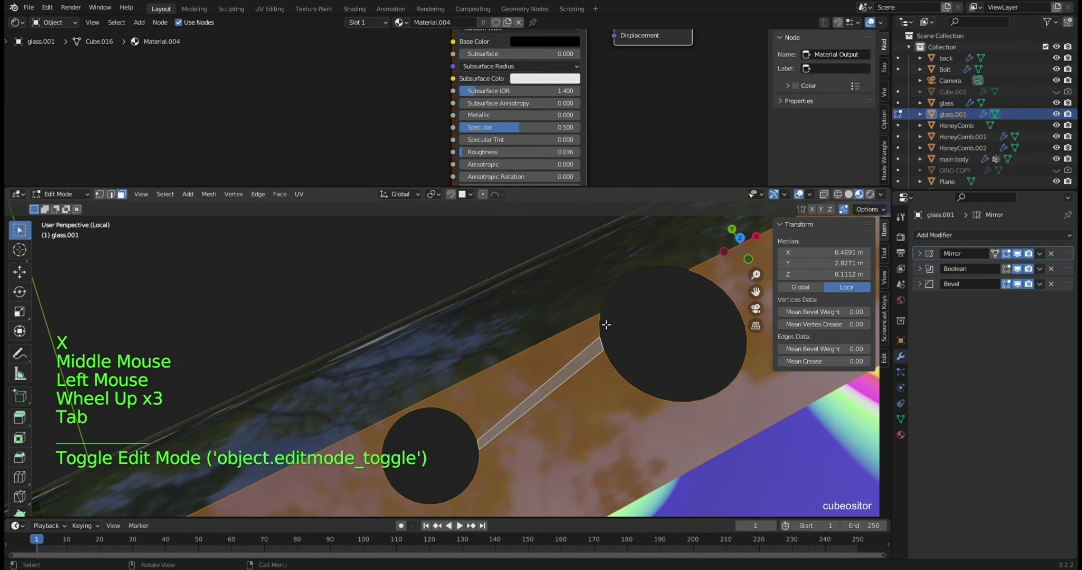
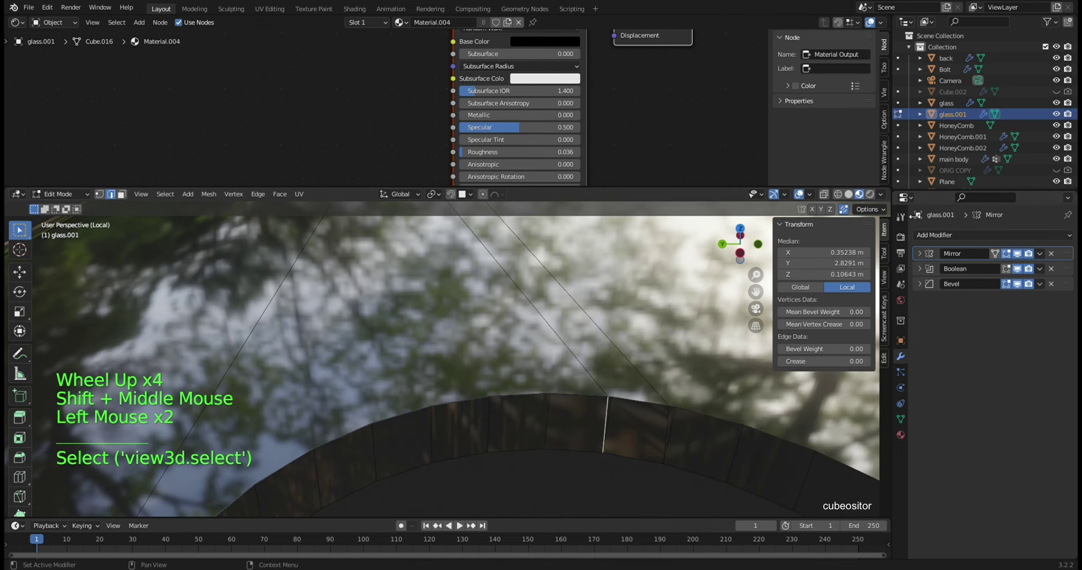
# - Edge-slide the rim loop around the lens hole to about X 0.350 m, Y 2.821 m
pyautogui.doubleClick(903, 218)
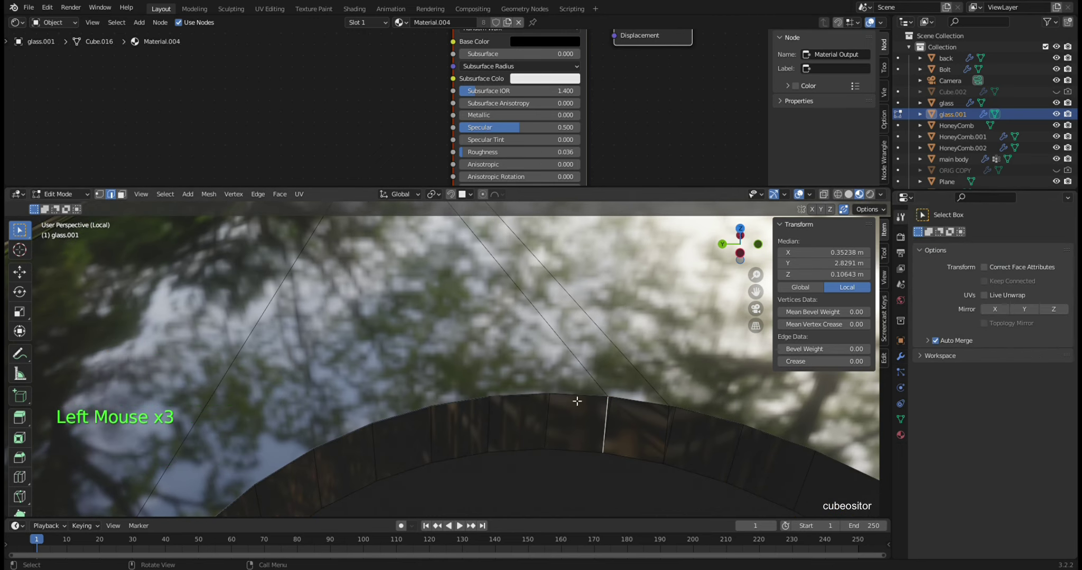
pyautogui.press('g')
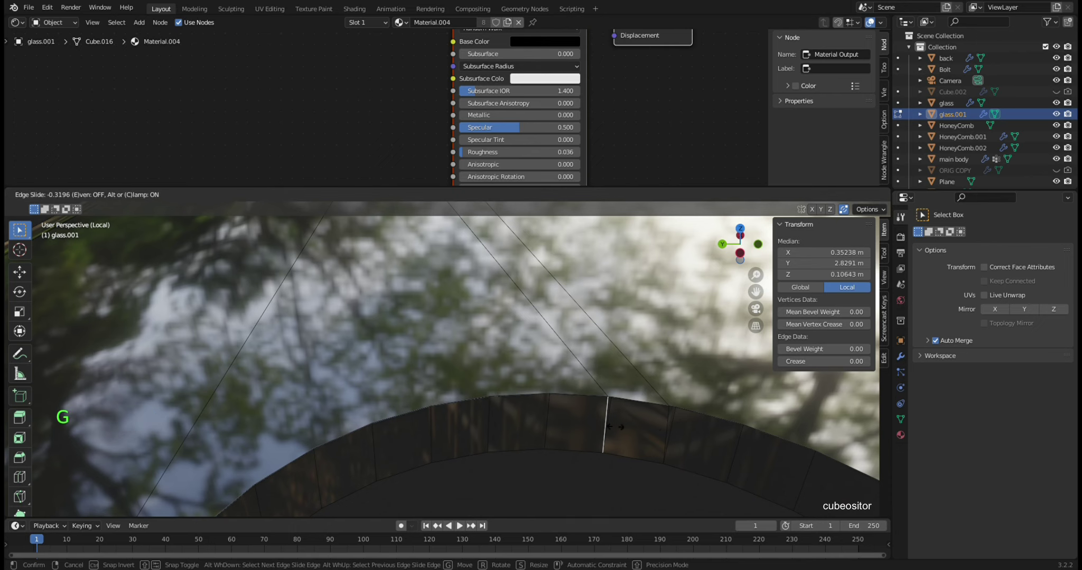
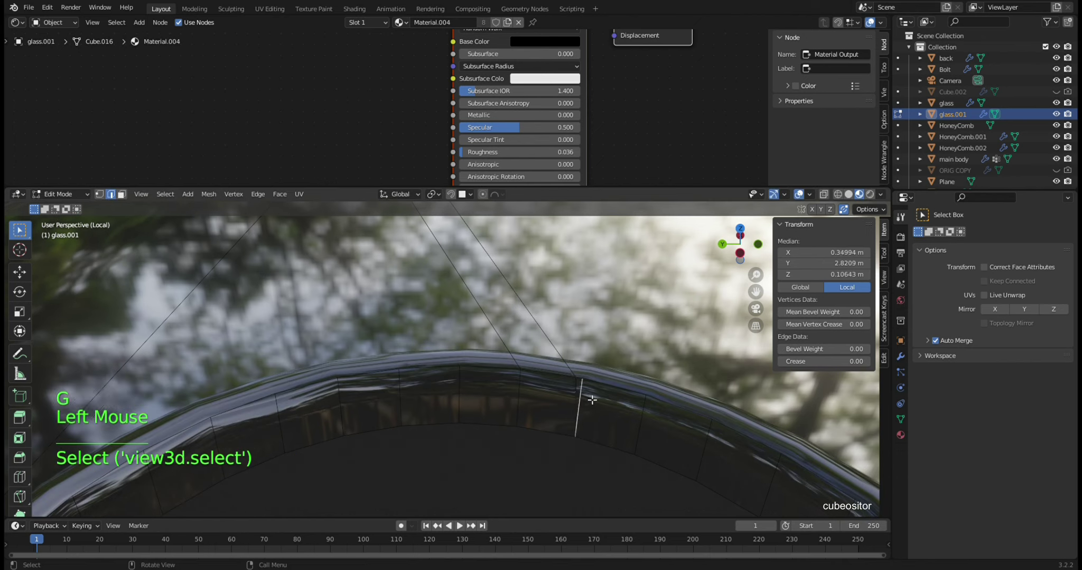
pyautogui.press('g')
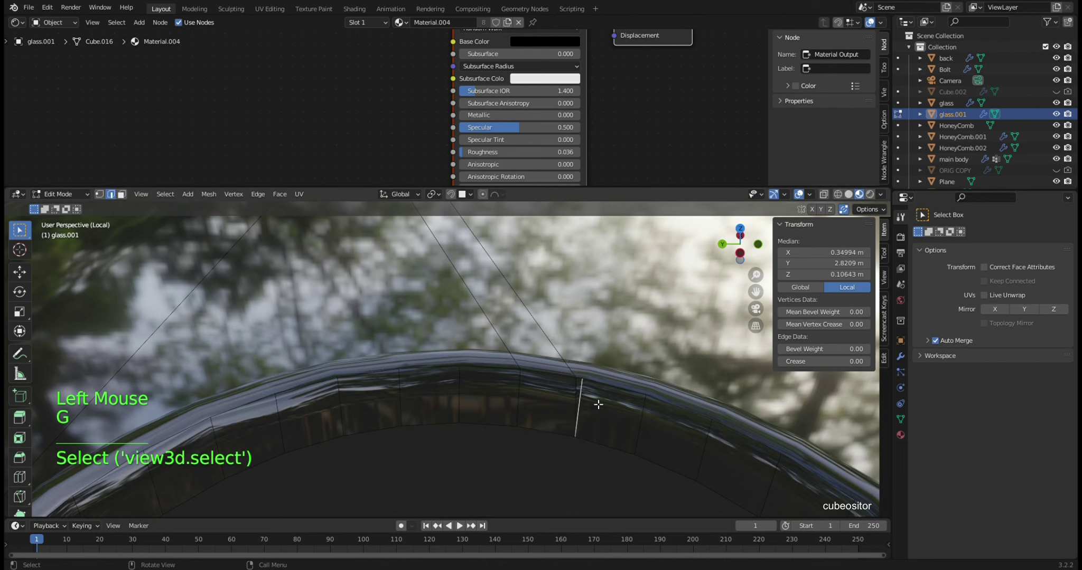
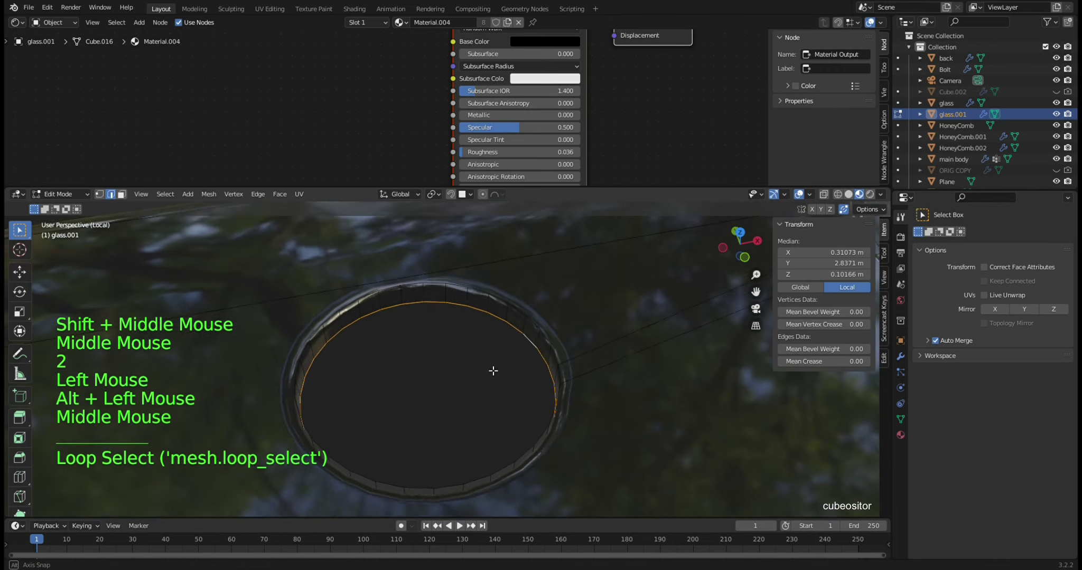
# - Scale the rim vertex ring down then back up around the lens hole, and return to Object Mode
pyautogui.press('e')
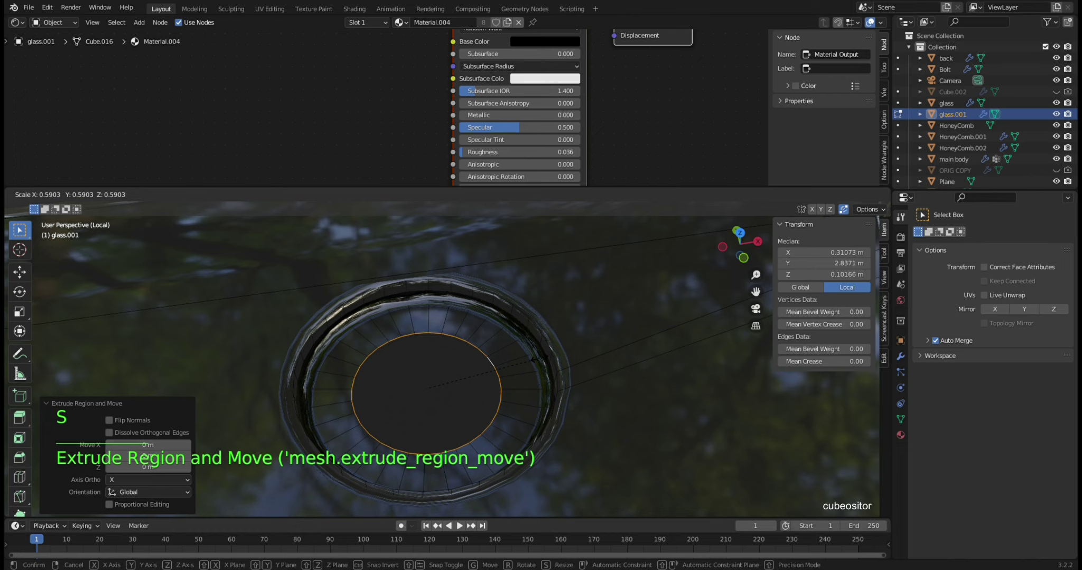
pyautogui.press('s')
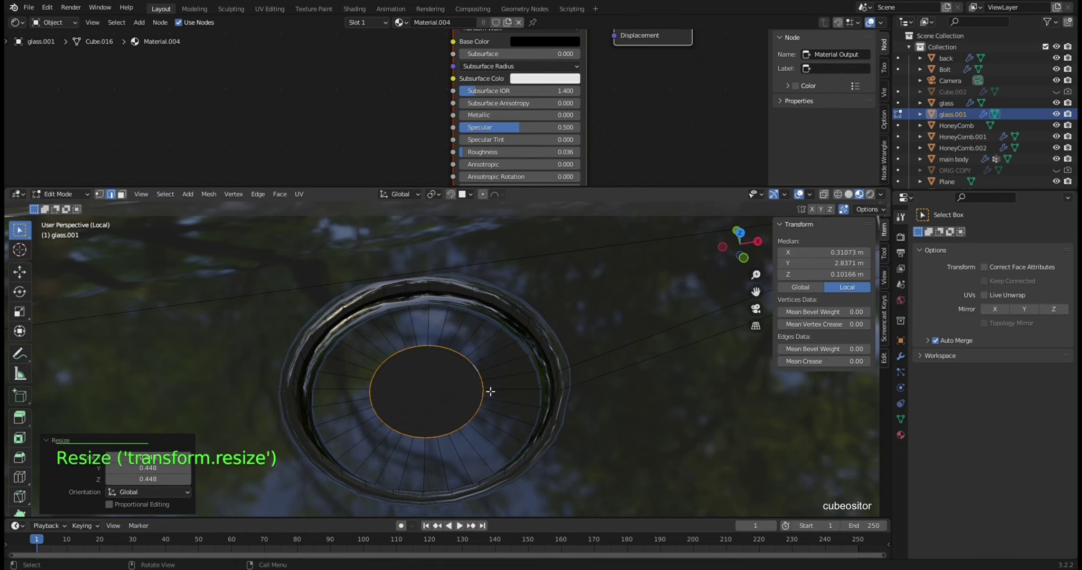
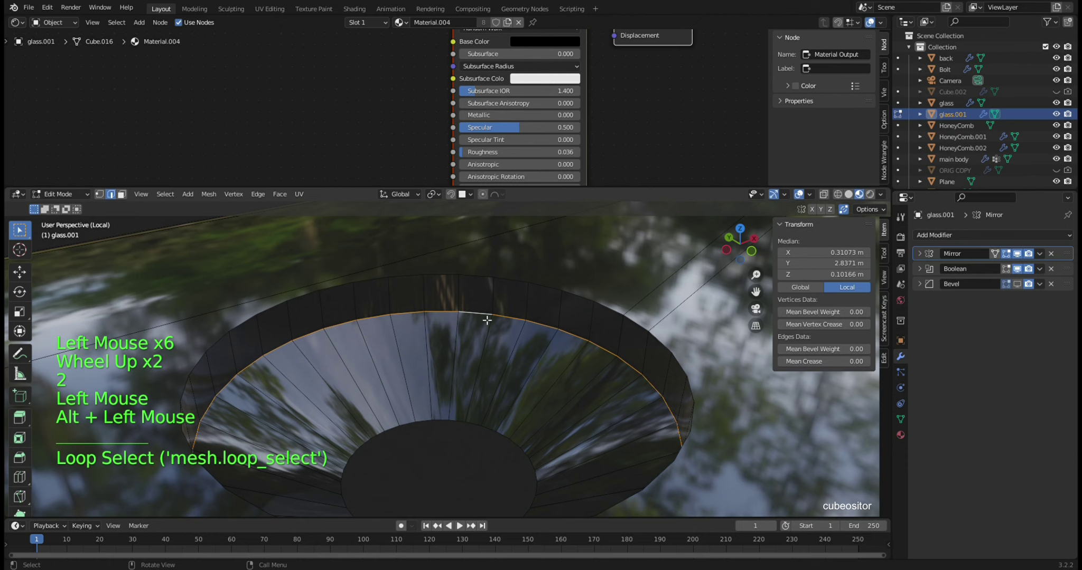
pyautogui.press('s')
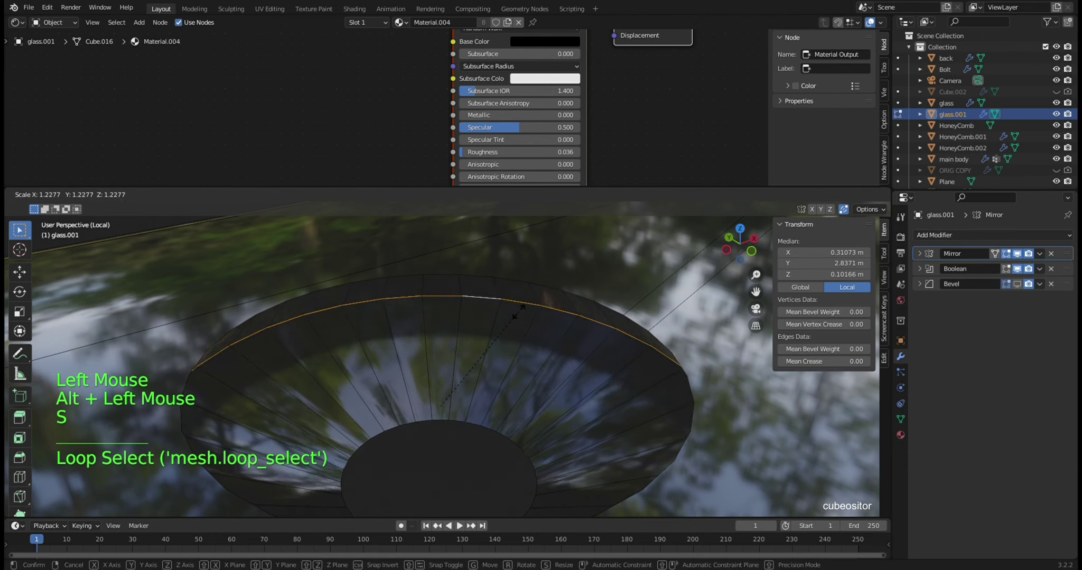
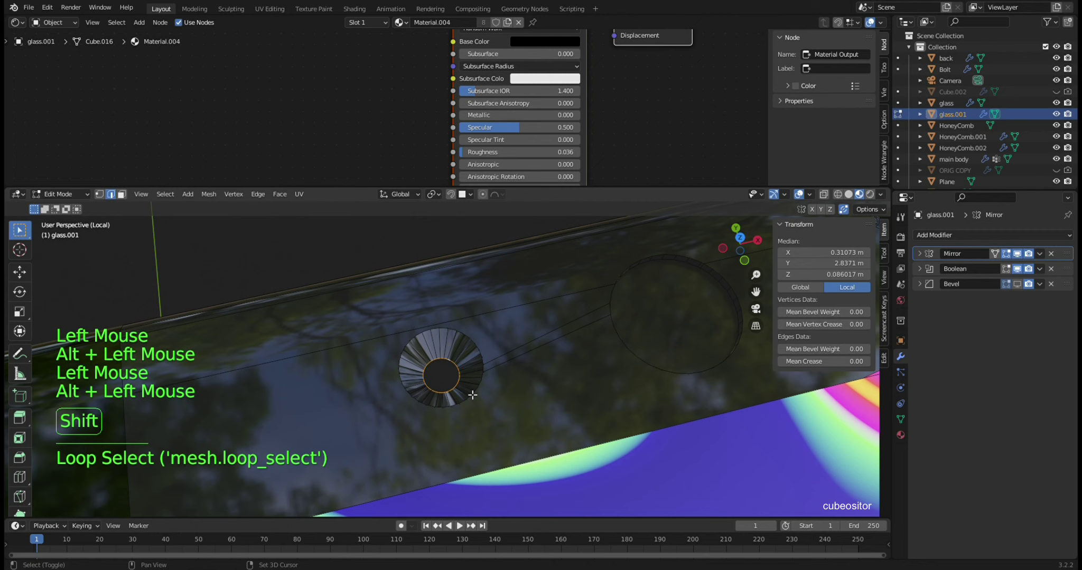
pyautogui.press('shift+s')
pyautogui.press('Tab')
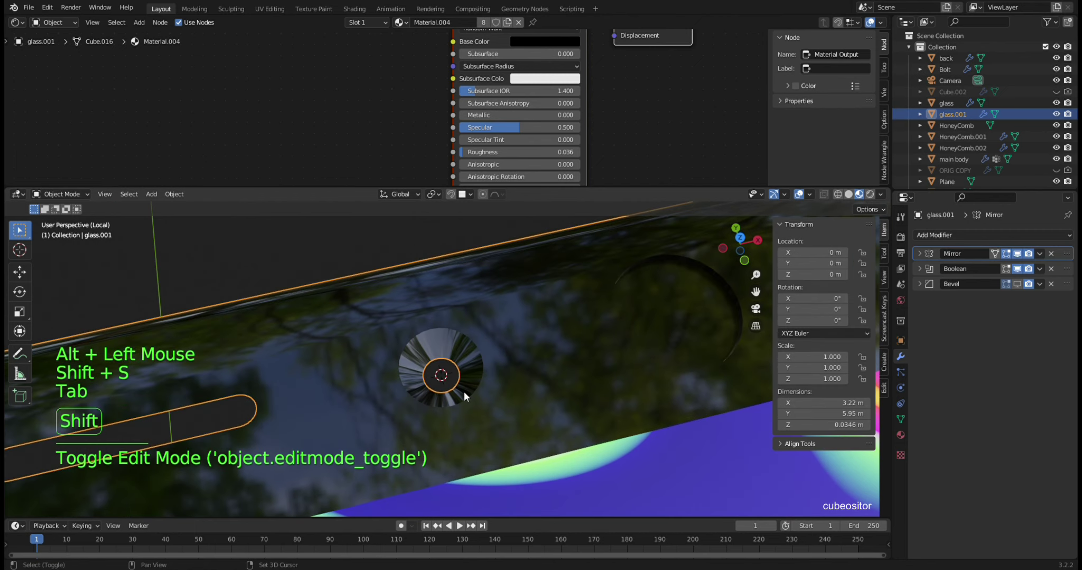
# - Add an Icosphere at the lens and shrink it to a first rough size
pyautogui.press('shift+a')
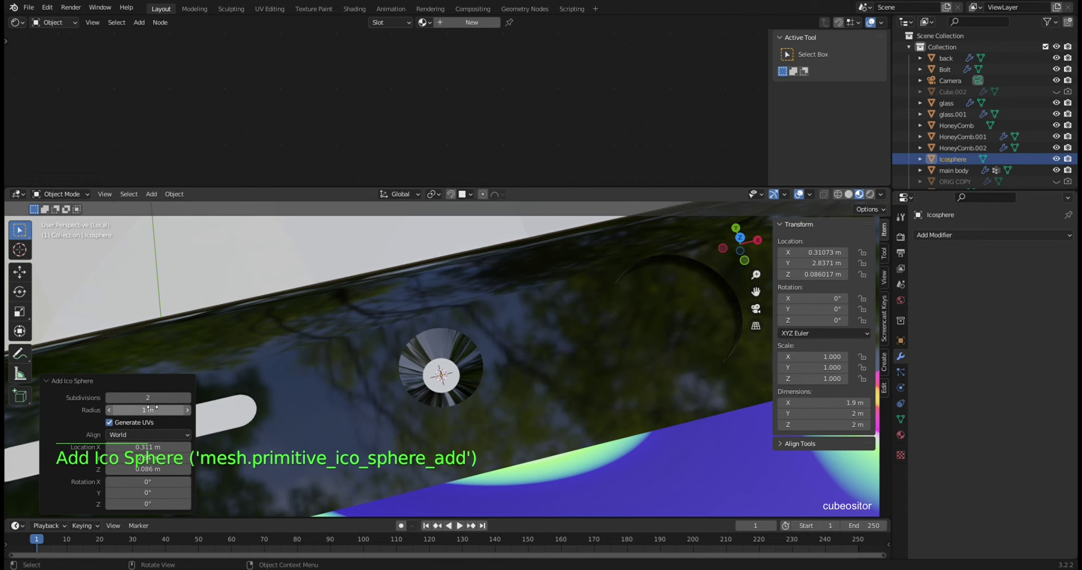
pyautogui.doubleClick(194, 399)
pyautogui.scroll(-3)
pyautogui.press('Tab')
pyautogui.press('Tab')
pyautogui.rightClick(472, 282)
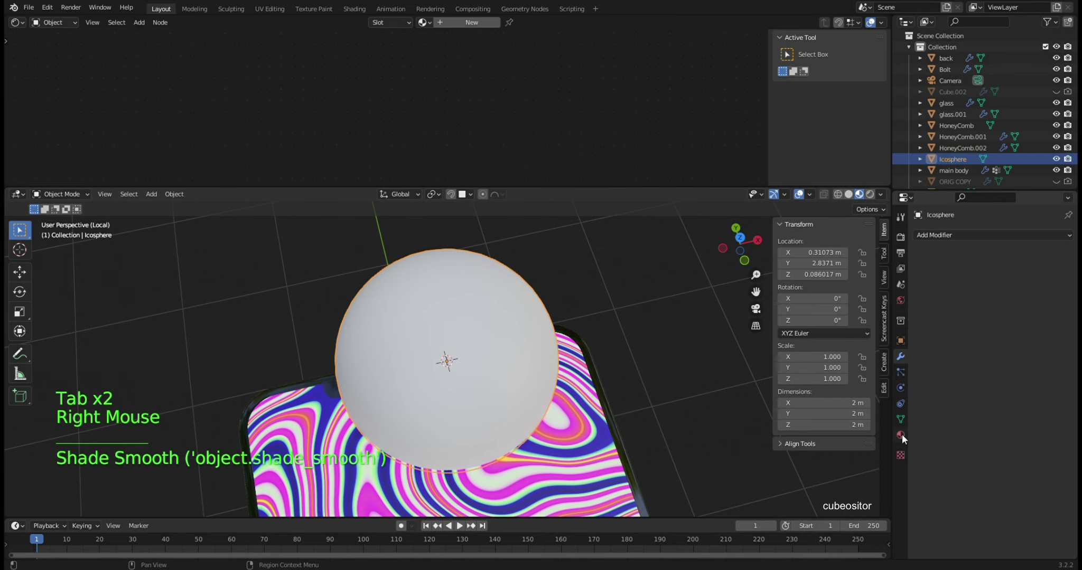
pyautogui.press('s')
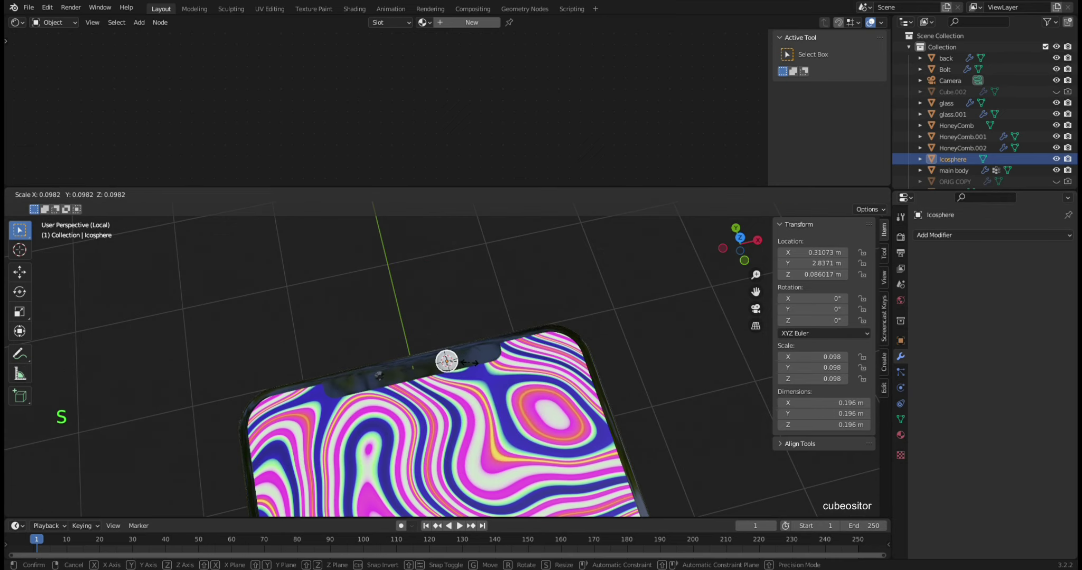
pyautogui.press('KP_Decimal')
pyautogui.scroll(3)
# - Shrink the Icosphere to about 0.038 m across in the lens hole and apply its scale
pyautogui.press('s')
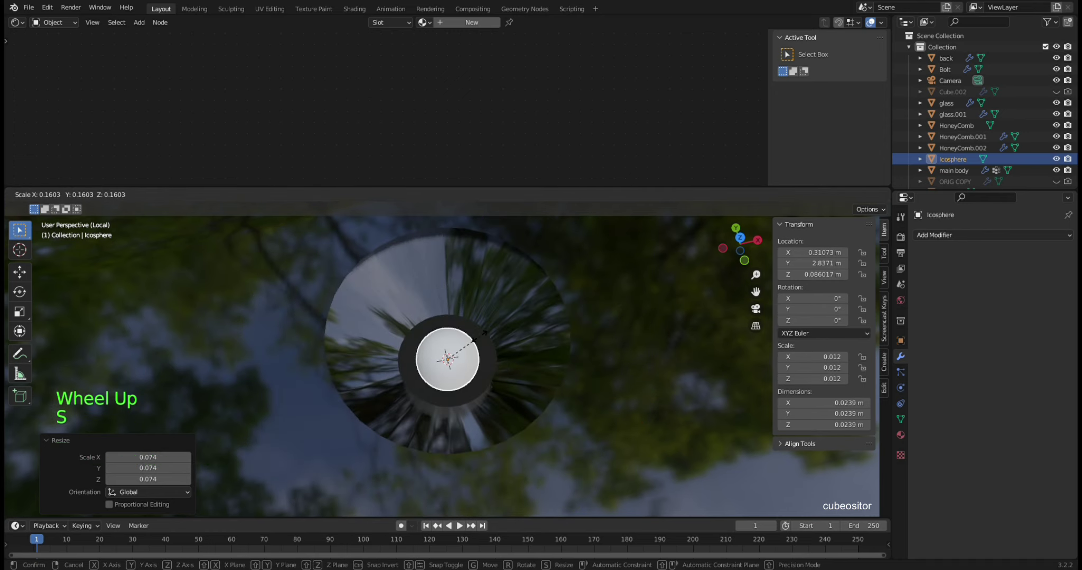
pyautogui.middleClick(486, 321)
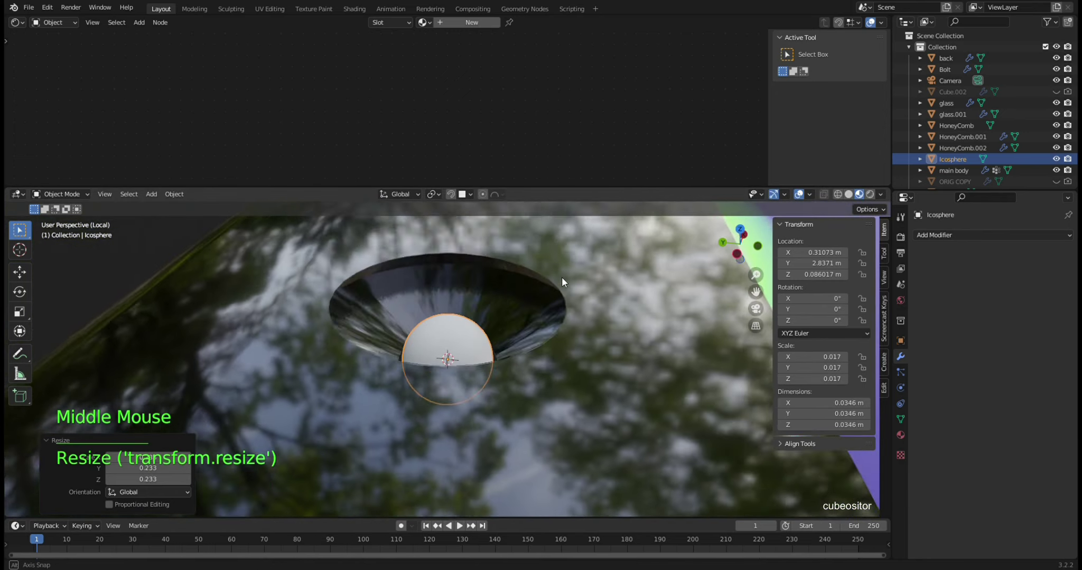
pyautogui.press('KP_7')
pyautogui.scroll(3)
pyautogui.press('s')
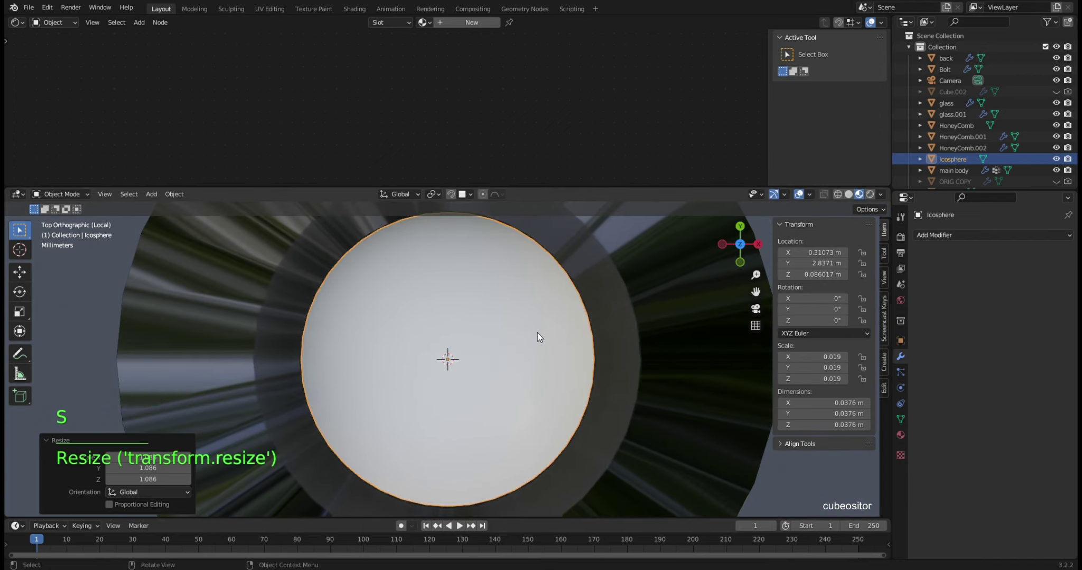
pyautogui.scroll(-3)
pyautogui.press('ctrl+a')
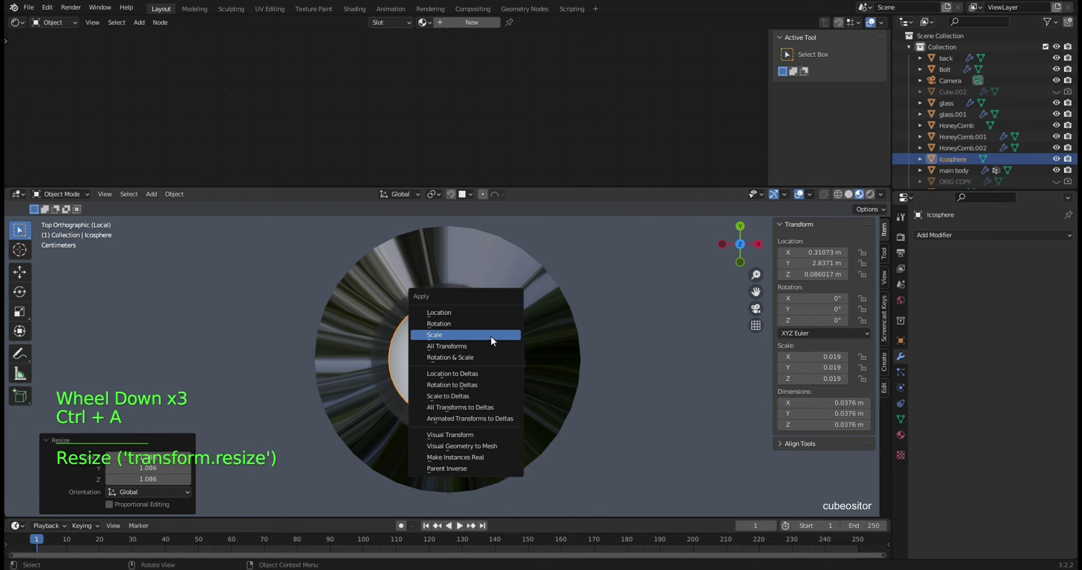
pyautogui.middleClick(481, 342)
pyautogui.middleClick(514, 301)
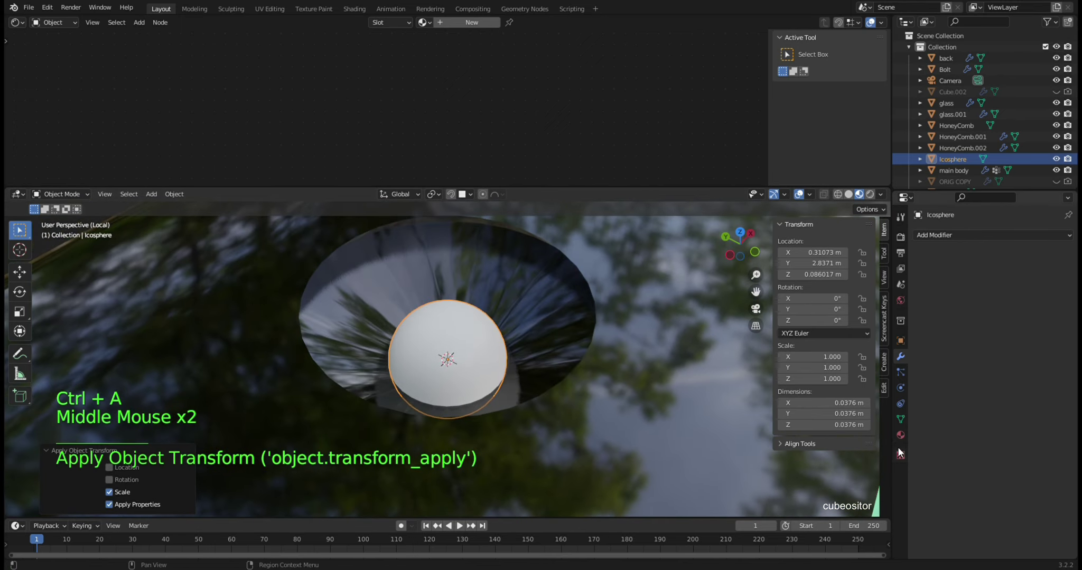
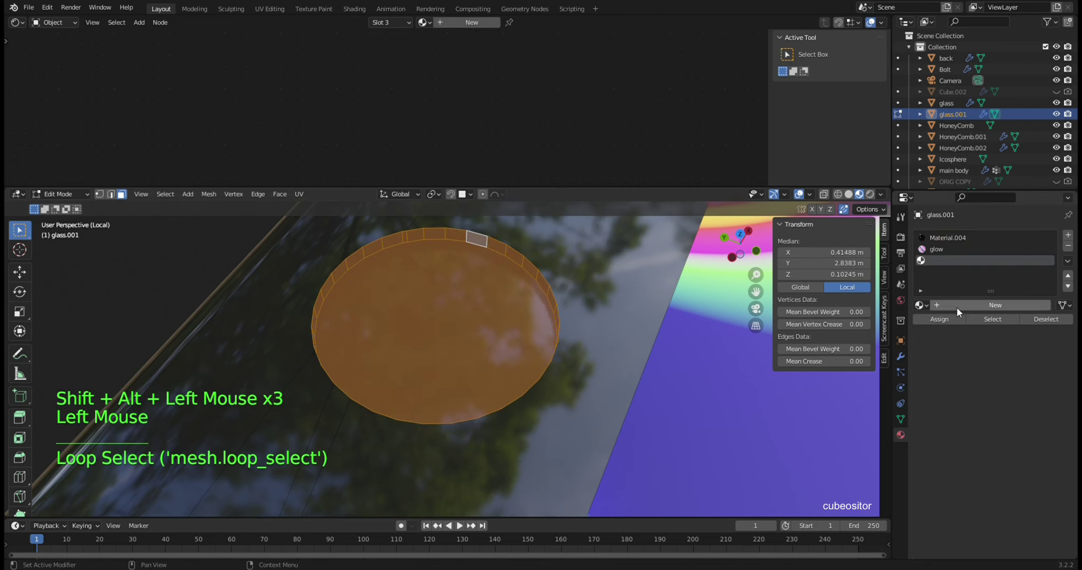
# - Give glass.001 a new material and adjust its base colour
pyautogui.click(962, 308)
pyautogui.middleClick(640, 52)
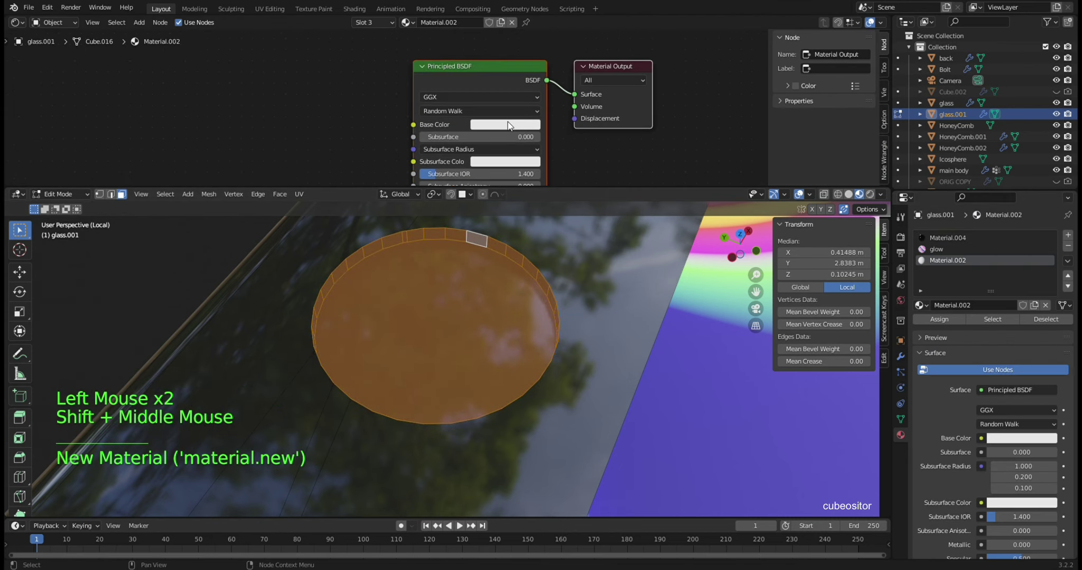
pyautogui.click(511, 130)
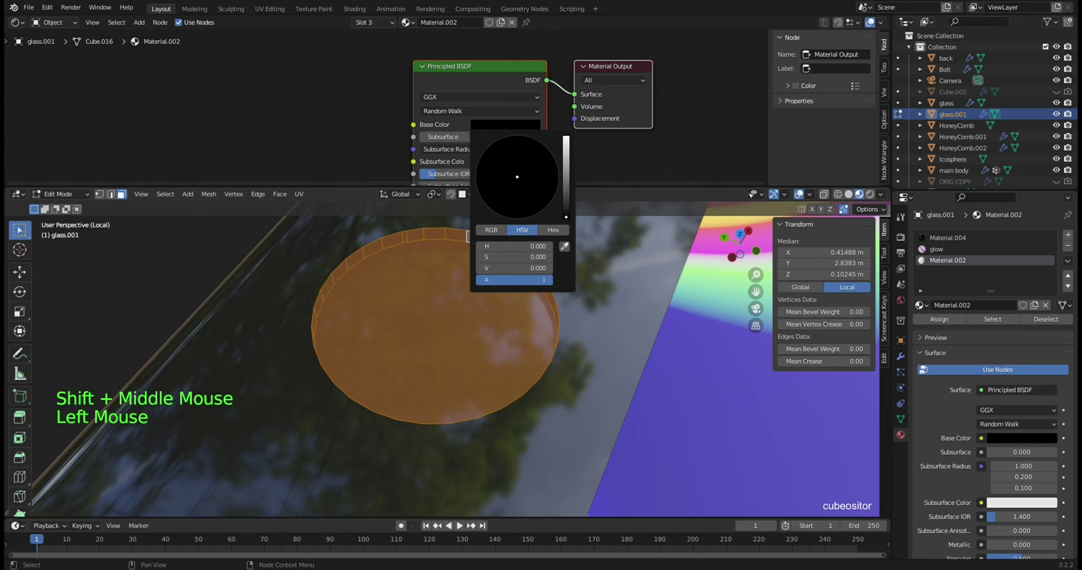
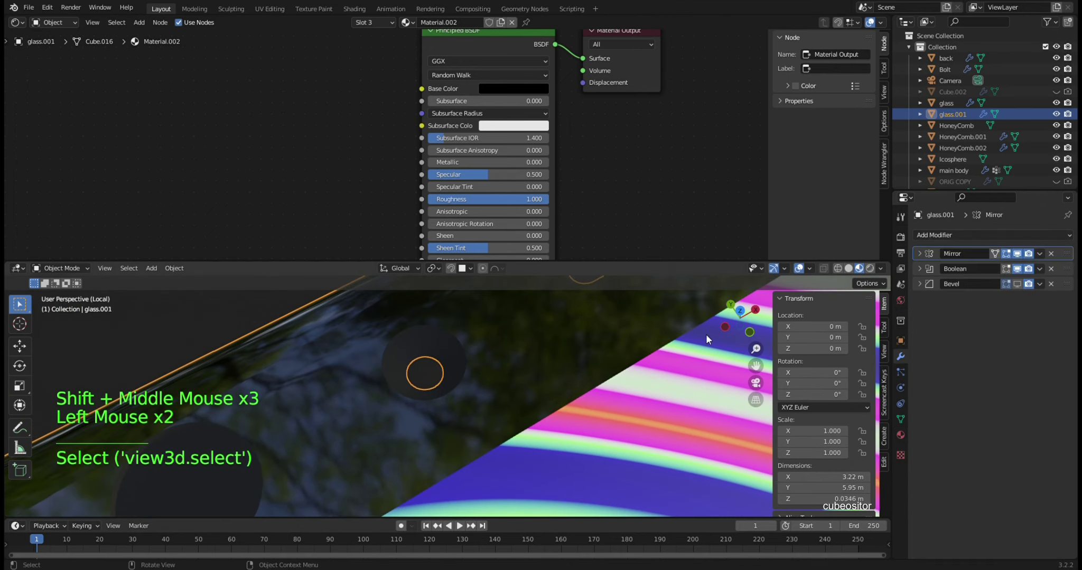
pyautogui.click(1045, 251)
pyautogui.scroll(-3)
pyautogui.press('Tab')
pyautogui.press('Tab')
# - Apply glass.001's Mirror modifier, leaving Boolean and Bevel, and enter Edit Mode with nothing selected
pyautogui.scroll(-3)
pyautogui.middleClick(554, 391)
pyautogui.scroll(3)
pyautogui.middleClick(502, 374)
pyautogui.click(1043, 256)
pyautogui.press('Tab')
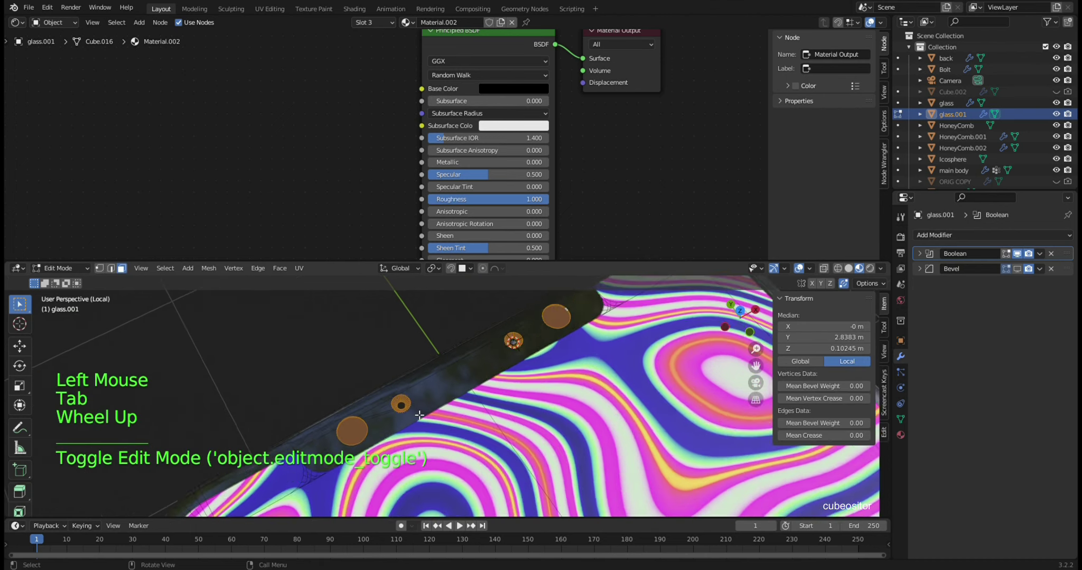
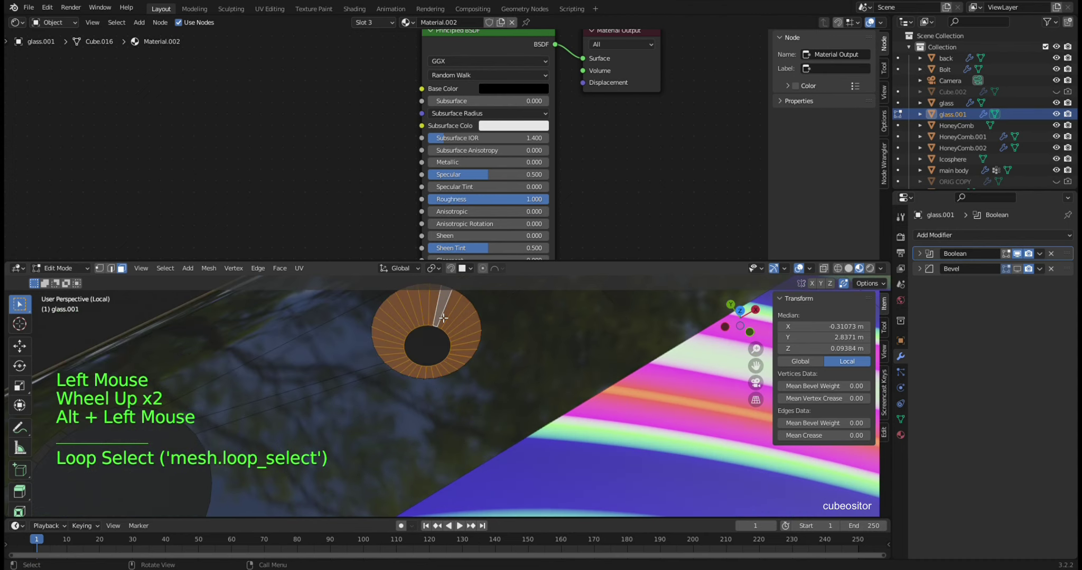
pyautogui.press('x')
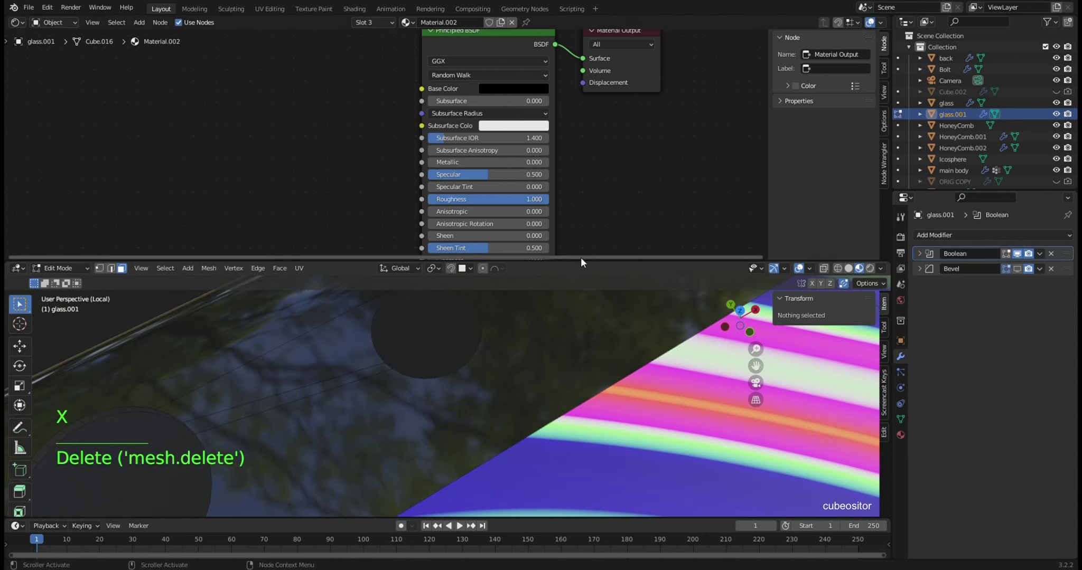
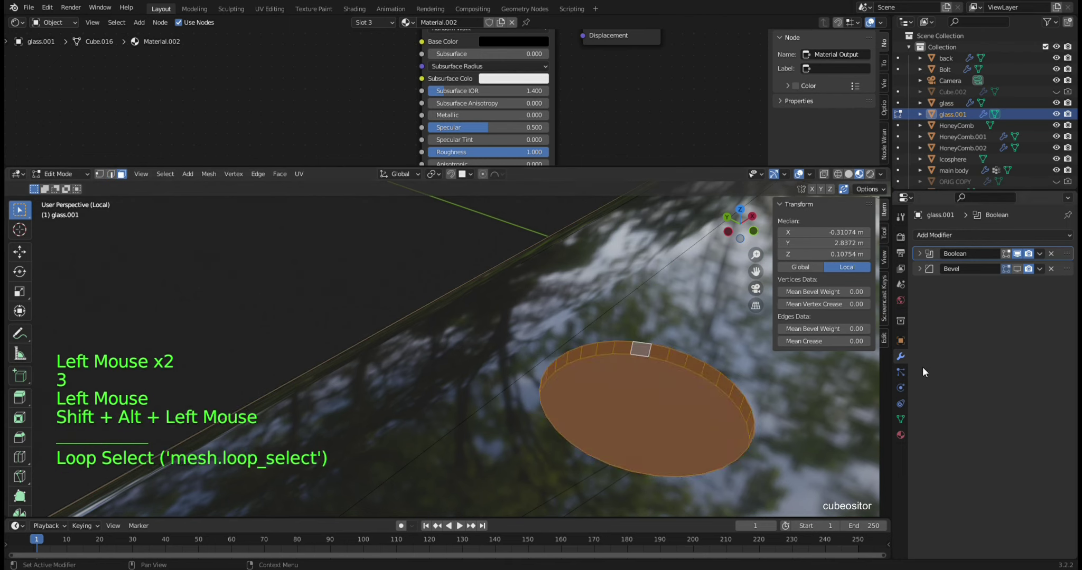
# - Leave Edit Mode on the lens and drop out of local view to see the whole scene
pyautogui.click(906, 436)
pyautogui.doubleClick(953, 326)
pyautogui.scroll(-3)
pyautogui.press('Tab')
pyautogui.middleClick(621, 331)
pyautogui.middleClick(610, 341)
pyautogui.press('KP_Divide')
pyautogui.press('KP_Divide')
# - Select the background Plane and orbit around it to look it over
pyautogui.click(591, 256)
pyautogui.scroll(3)
pyautogui.middleClick(556, 259)
pyautogui.press('shift+KP_Divide')
pyautogui.middleClick(498, 330)
pyautogui.middleClick(451, 288)
pyautogui.middleClick(455, 286)
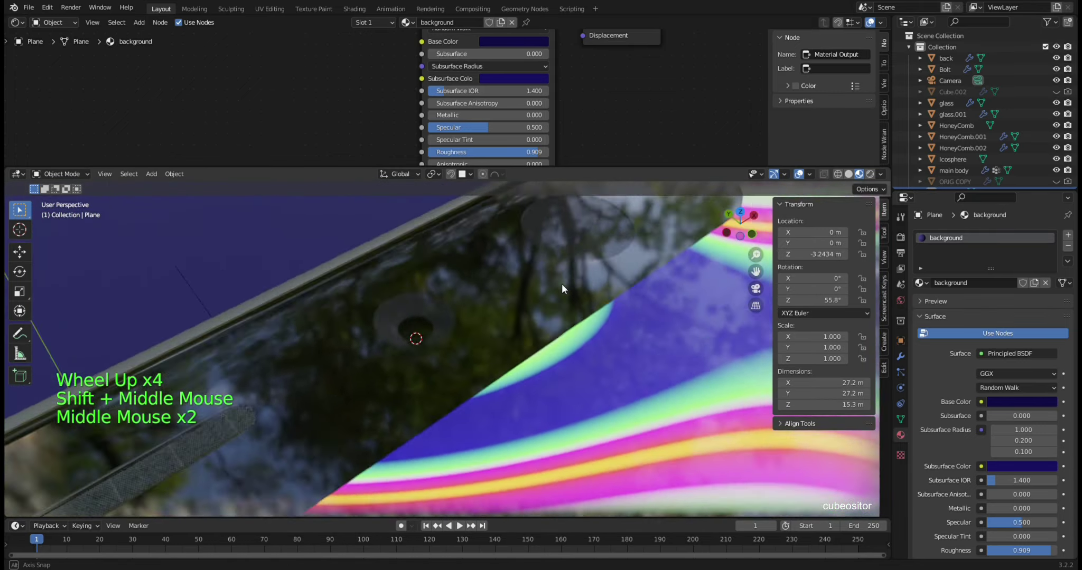
pyautogui.middleClick(437, 309)
pyautogui.scroll(3)
# - Select the glass Icosphere and orbit closely around it to inspect its Glass BSDF look
pyautogui.click(966, 164)
pyautogui.middleClick(355, 378)
pyautogui.scroll(3)
pyautogui.middleClick(453, 348)
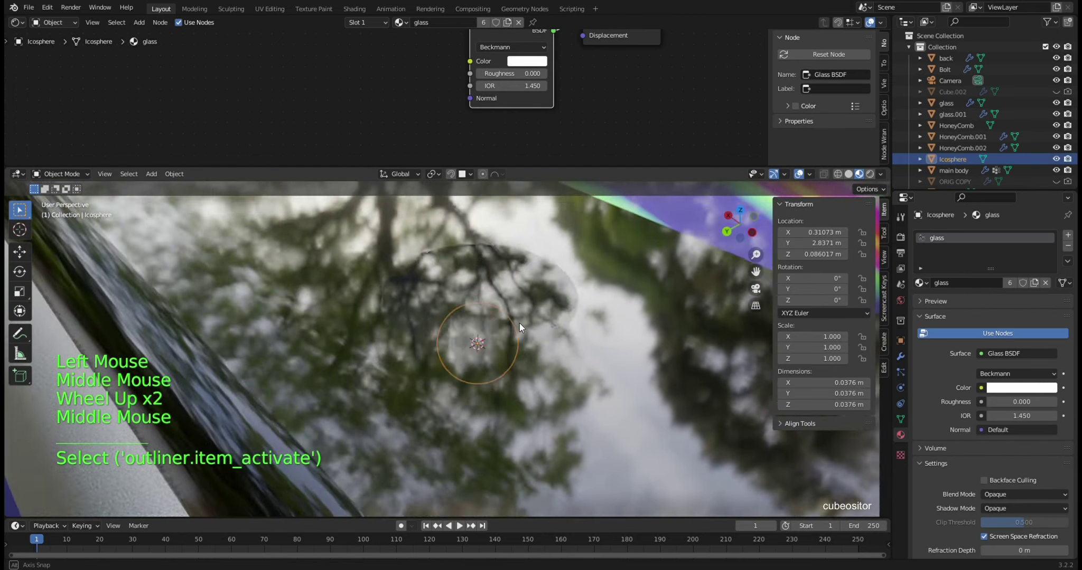
pyautogui.middleClick(511, 321)
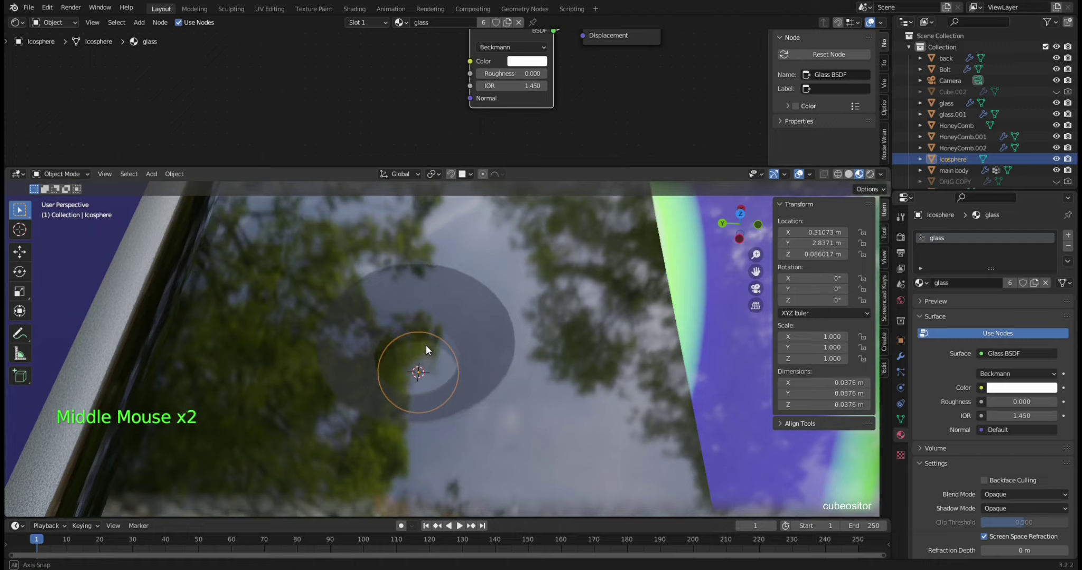
pyautogui.middleClick(466, 340)
pyautogui.middleClick(471, 349)
pyautogui.middleClick(480, 342)
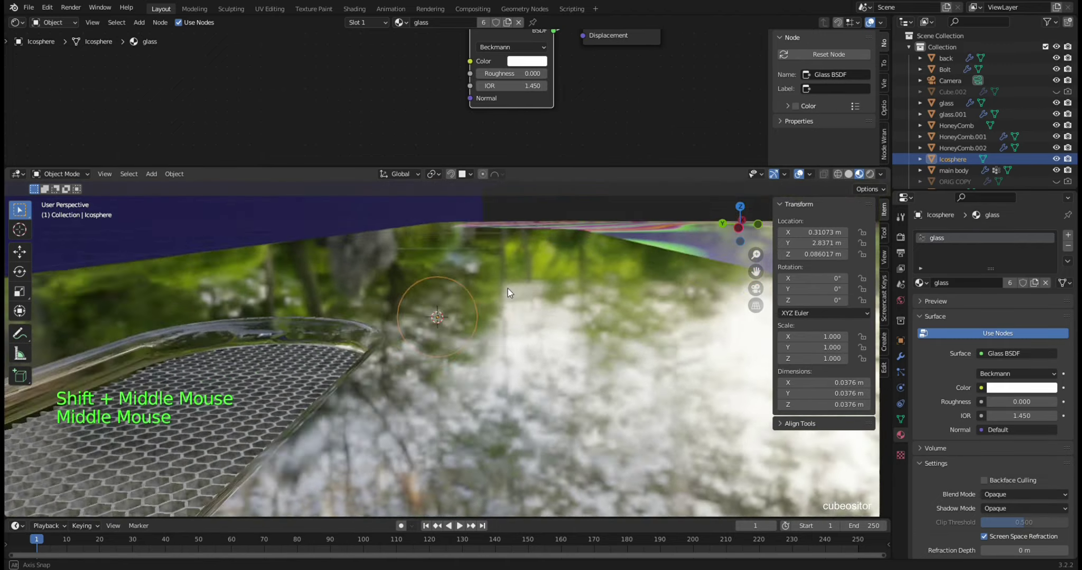
pyautogui.scroll(3)
pyautogui.scroll(3)
pyautogui.middleClick(534, 282)
pyautogui.middleClick(509, 307)
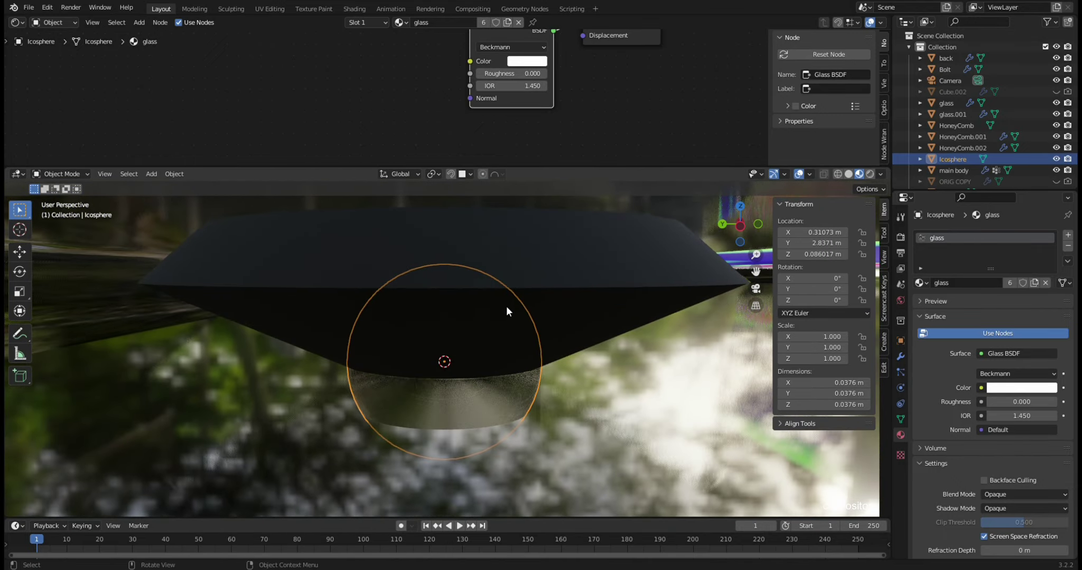
pyautogui.scroll(-3)
pyautogui.middleClick(540, 319)
pyautogui.scroll(-3)
pyautogui.click(395, 290)
pyautogui.middleClick(566, 327)
pyautogui.scroll(-3)
pyautogui.middleClick(537, 361)
pyautogui.middleClick(497, 356)
# - Check the Plane once more from several angles, then make the phone back the active object
pyautogui.click(484, 321)
pyautogui.scroll(-3)
pyautogui.middleClick(595, 343)
pyautogui.middleClick(611, 334)
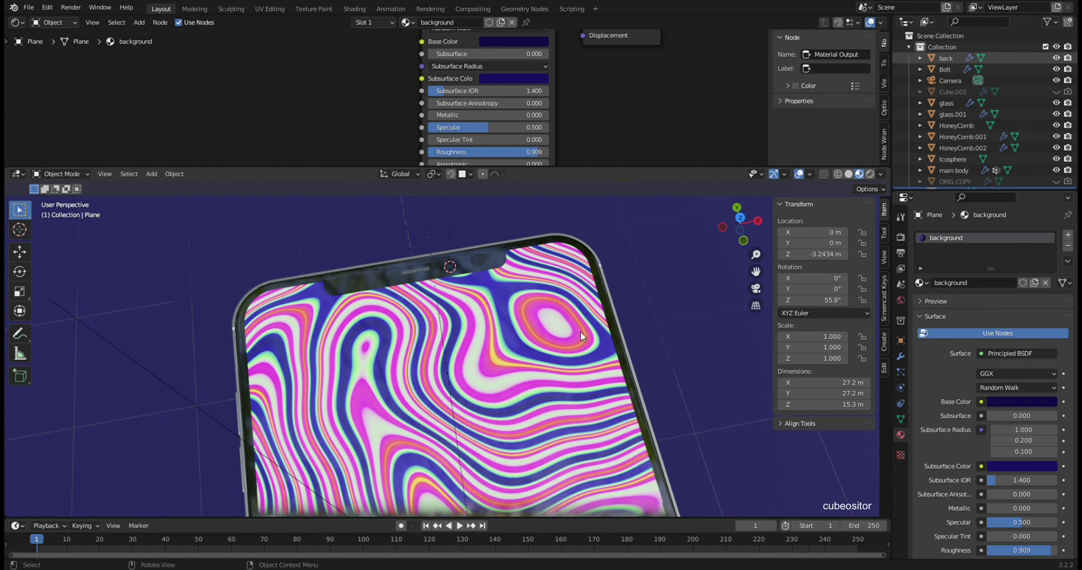
pyautogui.middleClick(652, 313)
pyautogui.middleClick(575, 320)
pyautogui.middleClick(554, 337)
pyautogui.scroll(3)
pyautogui.middleClick(540, 334)
pyautogui.middleClick(509, 291)
pyautogui.middleClick(506, 319)
pyautogui.click(404, 346)
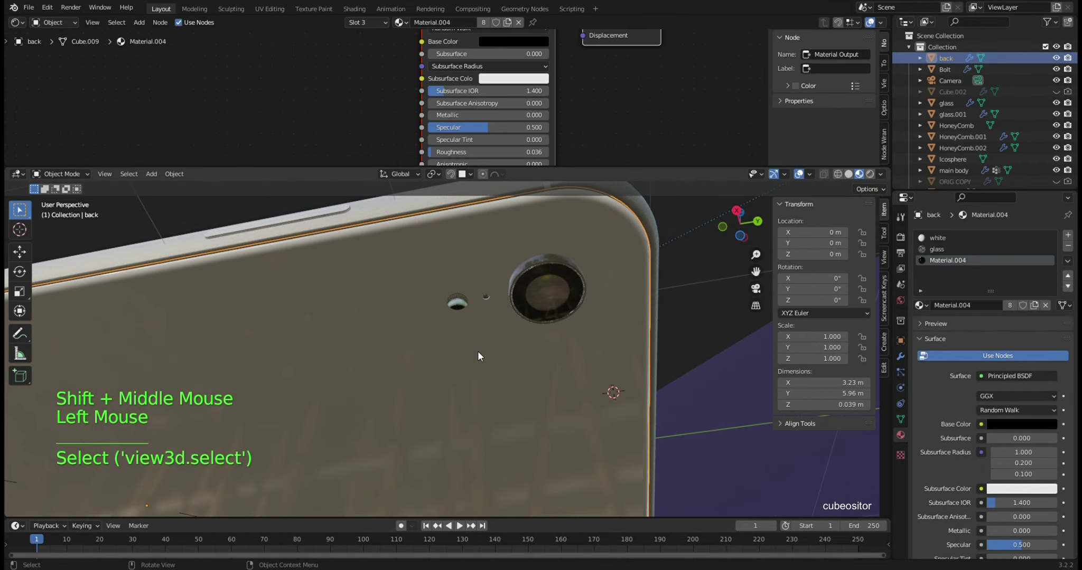
# - Isolate the phone back in local view and orbit underneath it for a close look
pyautogui.press('KP_Divide')
pyautogui.middleClick(493, 338)
pyautogui.middleClick(592, 386)
pyautogui.scroll(3)
pyautogui.middleClick(548, 372)
pyautogui.middleClick(458, 347)
pyautogui.scroll(3)
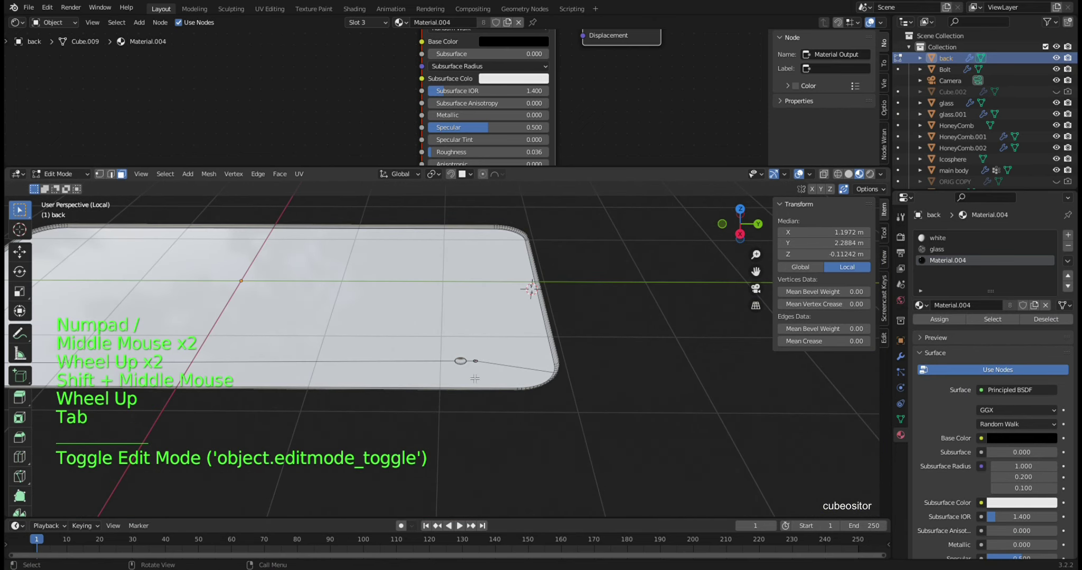
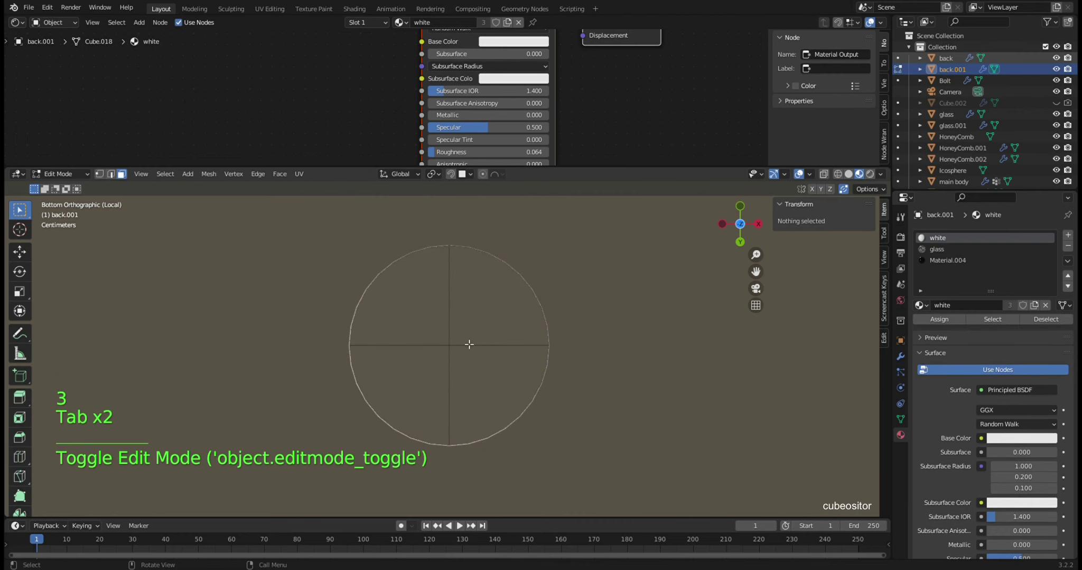
# - Snap the cursor to the ring and add a Circle mesh there, scaled down to a tiny size
pyautogui.press('Tab')
pyautogui.rightClick(473, 340)
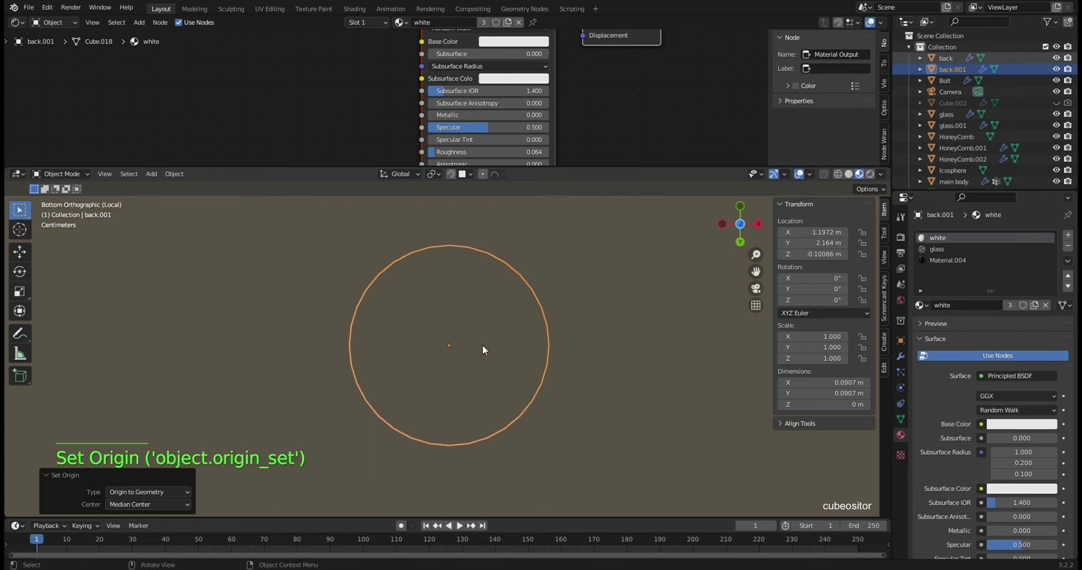
pyautogui.press('shift+a')
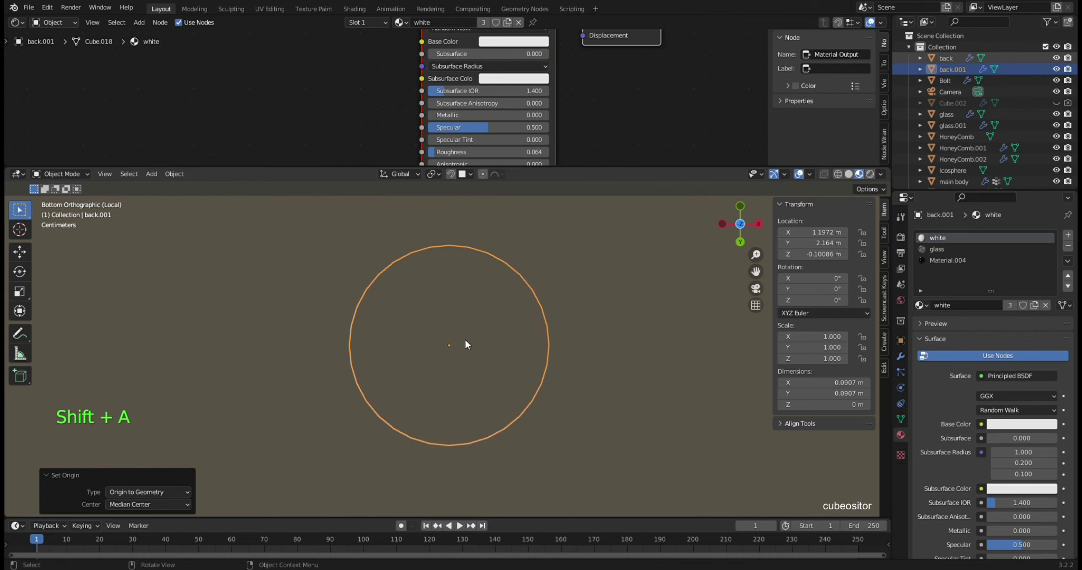
pyautogui.press('shift+s')
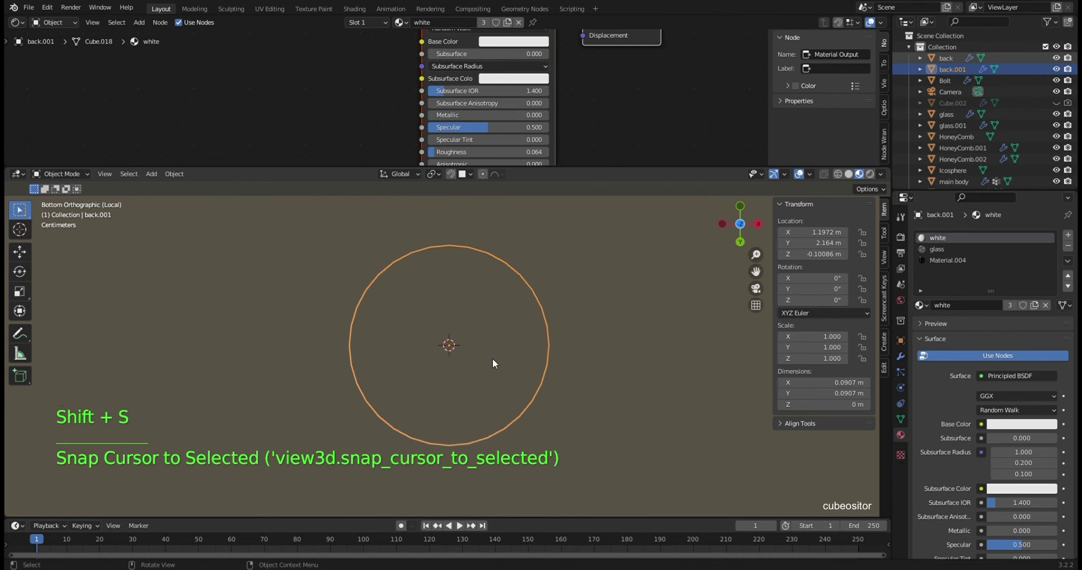
pyautogui.press('shift+a')
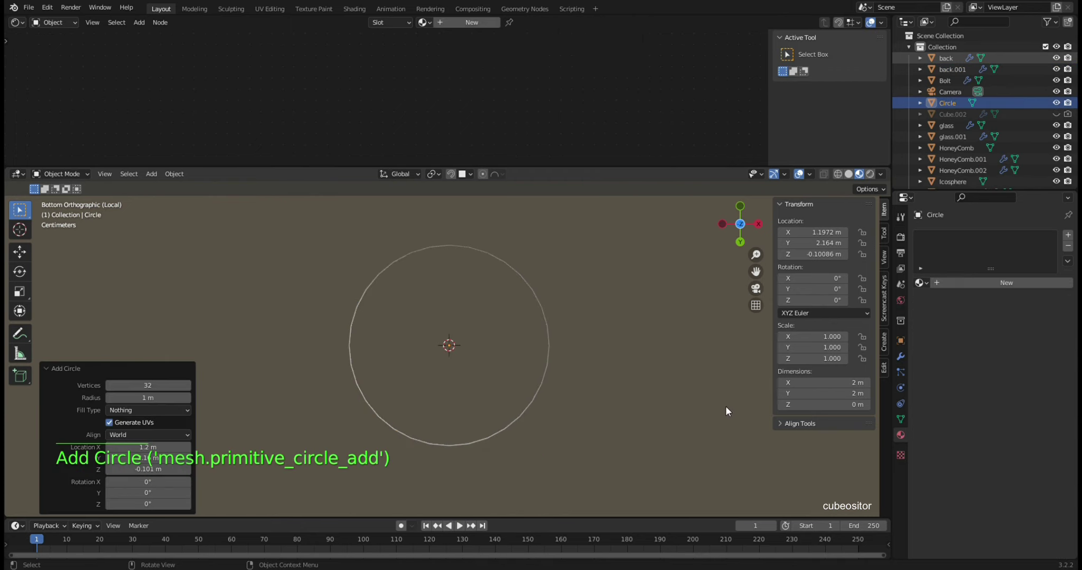
pyautogui.press('s')
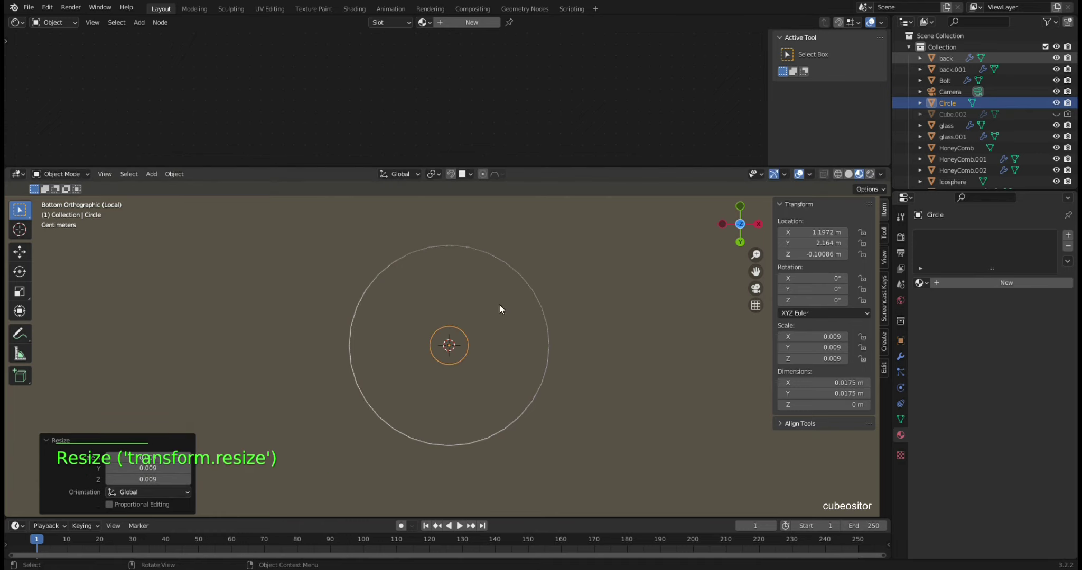
pyautogui.middleClick(500, 306)
# - Select the back.001 ring and check its mesh in and out of Edit Mode
pyautogui.click(501, 335)
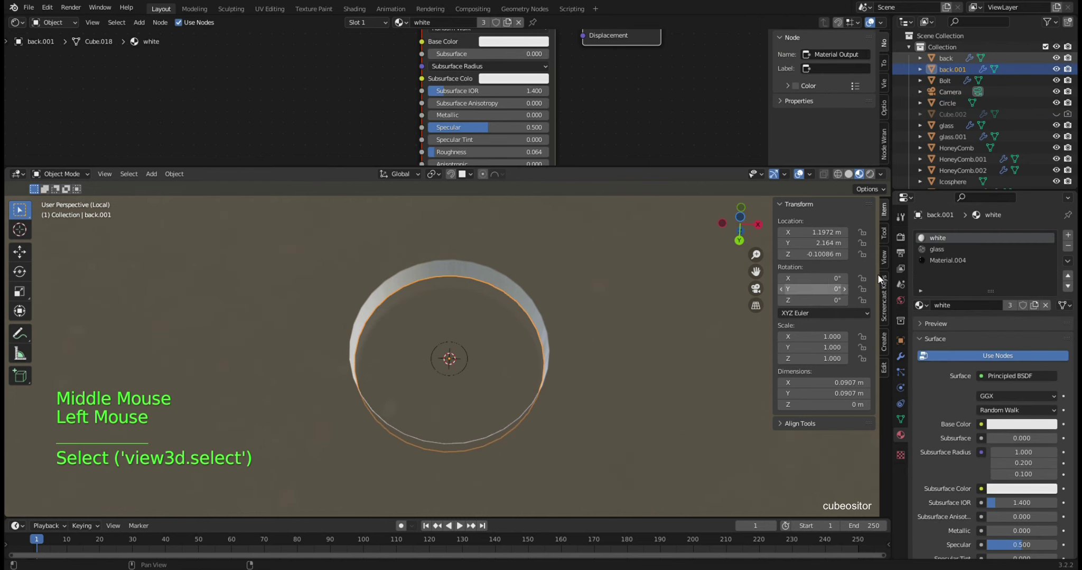
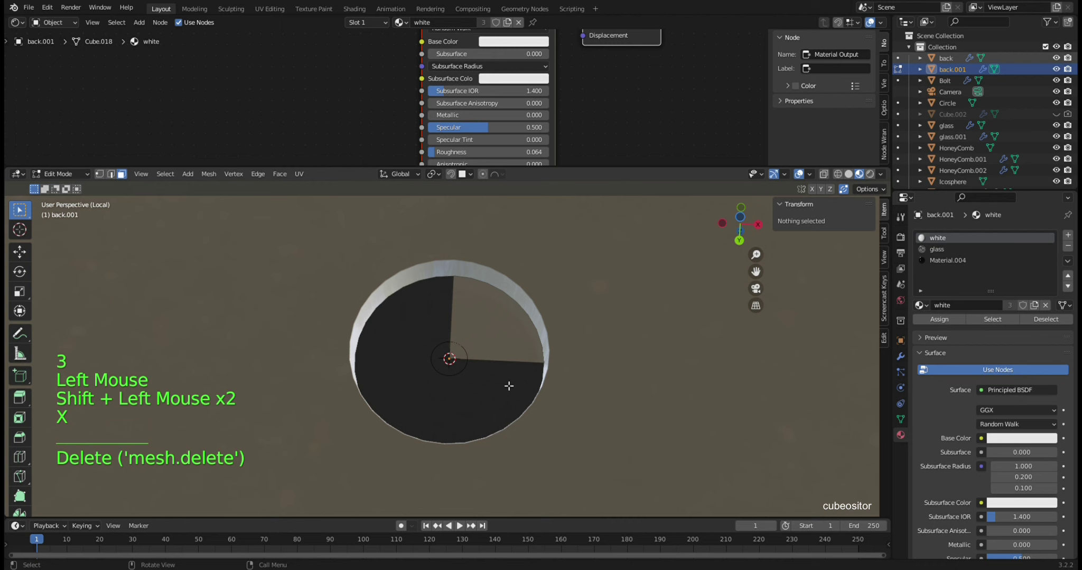
pyautogui.scroll(3)
pyautogui.press('Tab')
pyautogui.scroll(3)
pyautogui.click(481, 356)
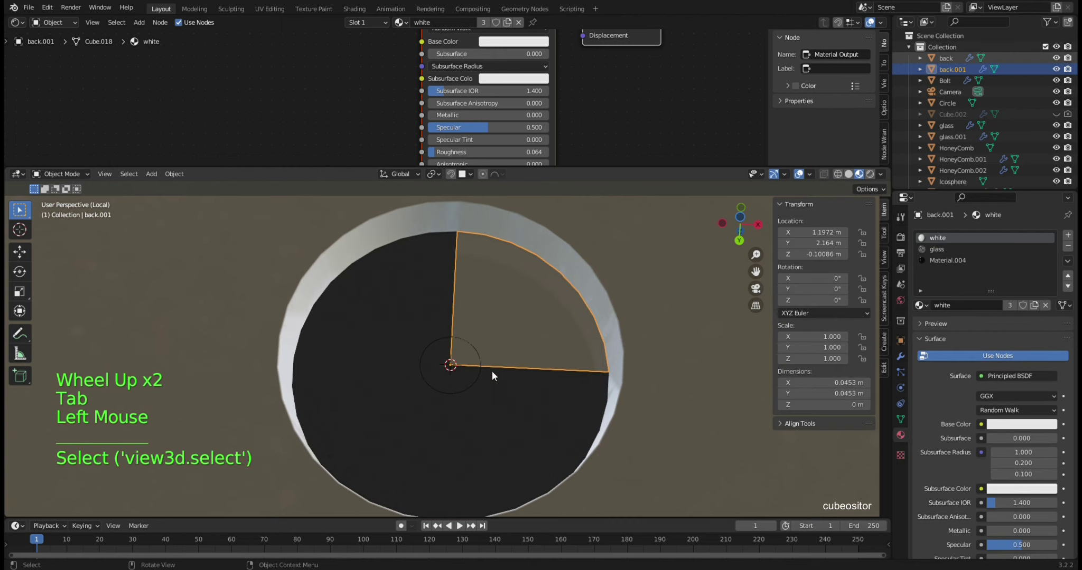
pyautogui.press('Tab')
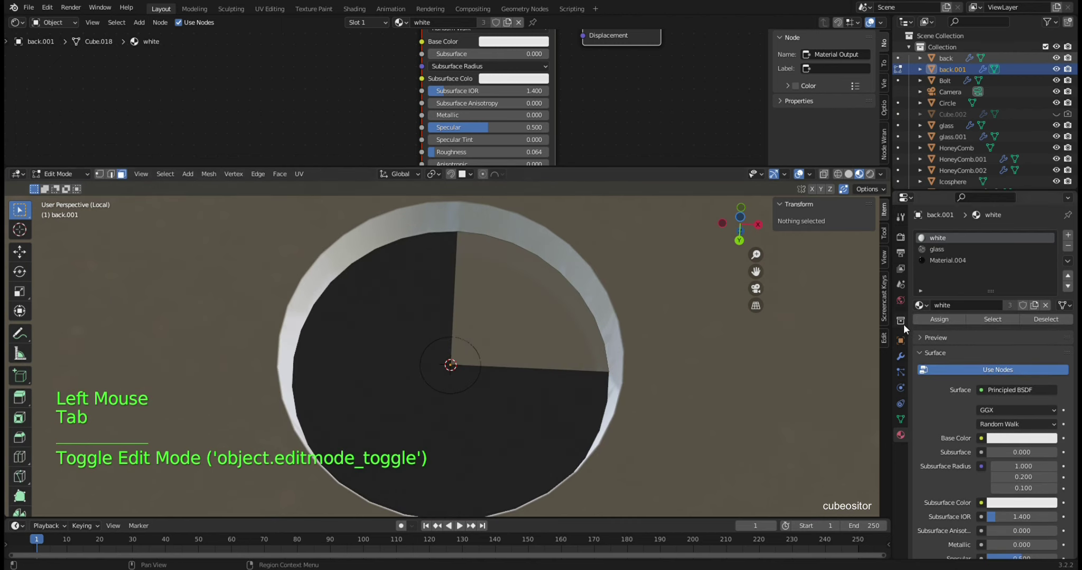
pyautogui.press('Tab')
# - Give back.001 a Mirror modifier across X and Y above its Bevel
pyautogui.click(900, 362)
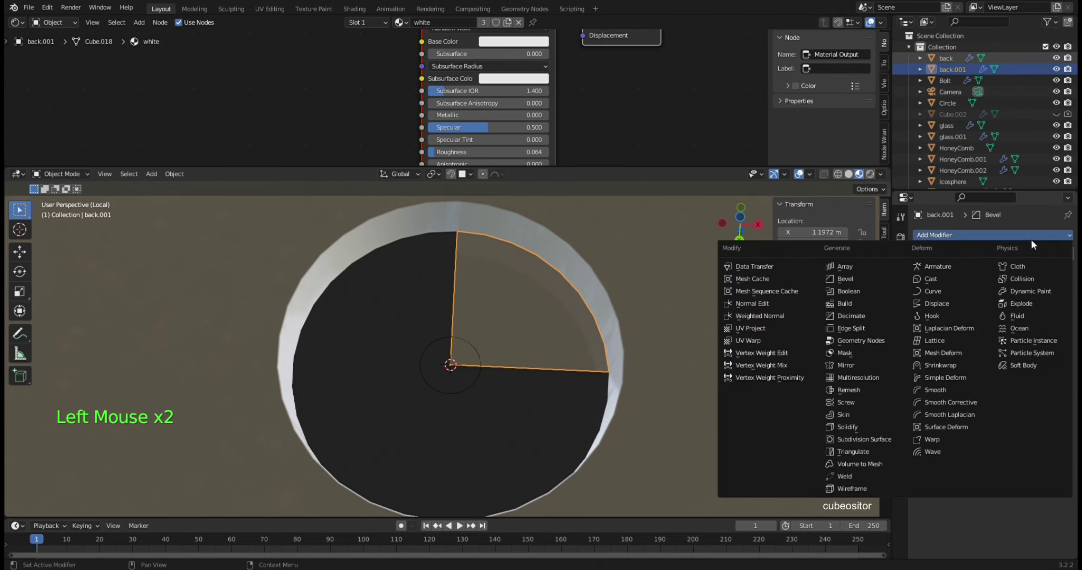
pyautogui.click(880, 365)
pyautogui.click(1052, 259)
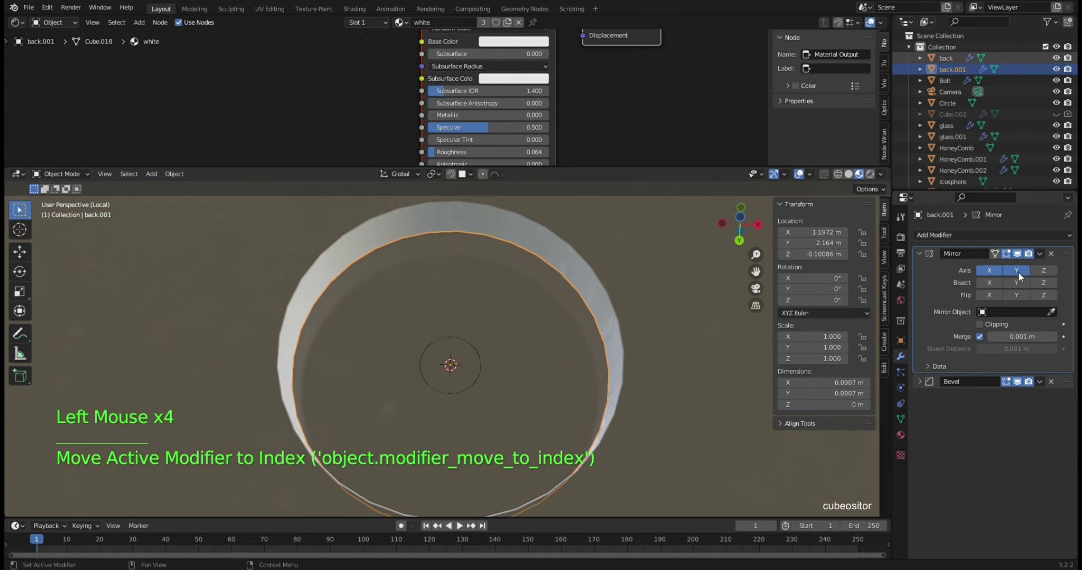
pyautogui.click(587, 329)
pyautogui.scroll(3)
pyautogui.click(489, 353)
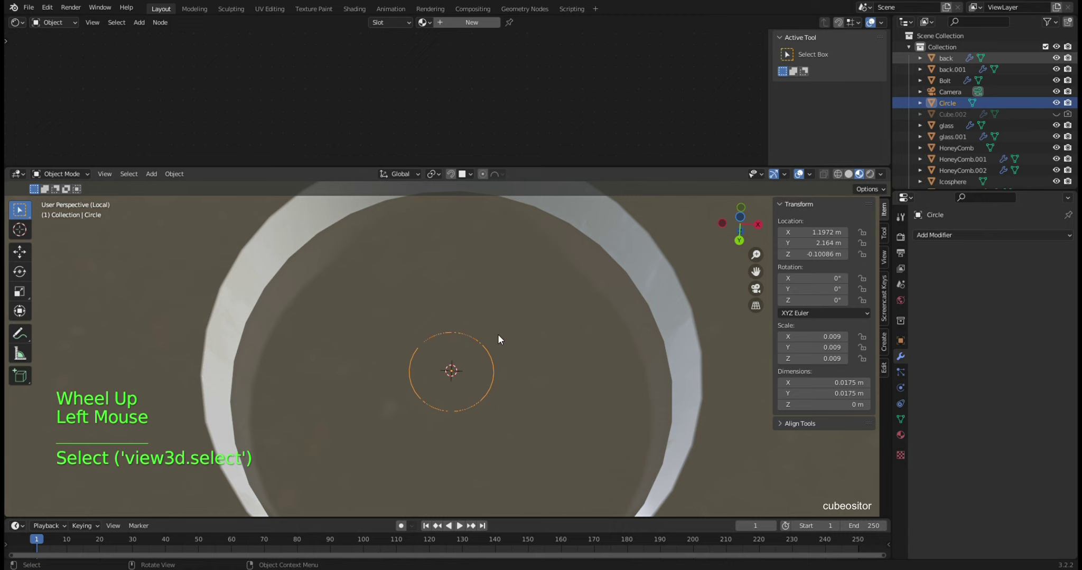
# - View the Circle from below, nudge its mesh, then delete the small Circle object
pyautogui.press('KP_7')
pyautogui.press('ctrl+KP_7')
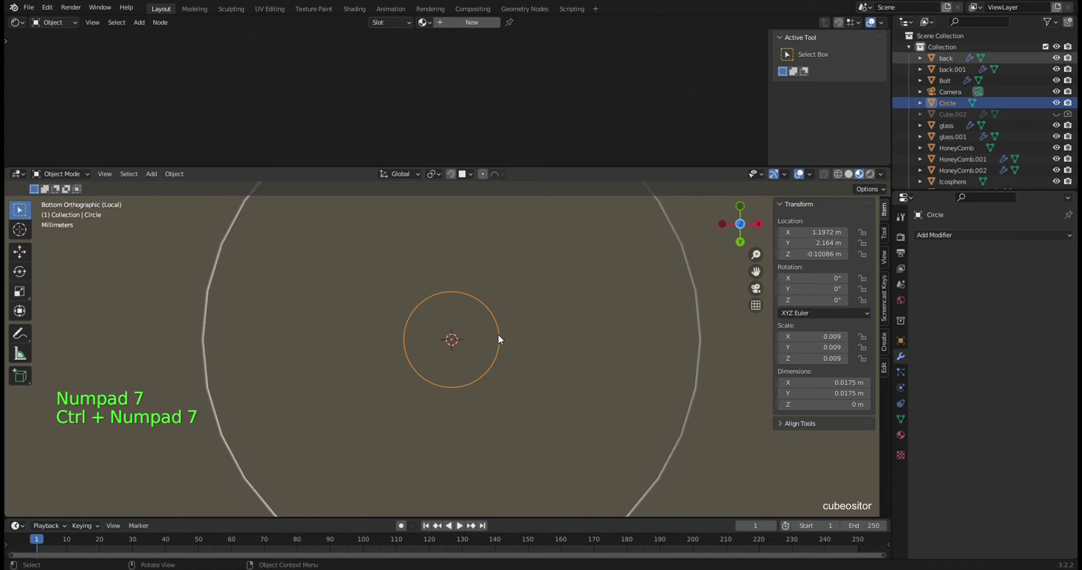
pyautogui.middleClick(477, 368)
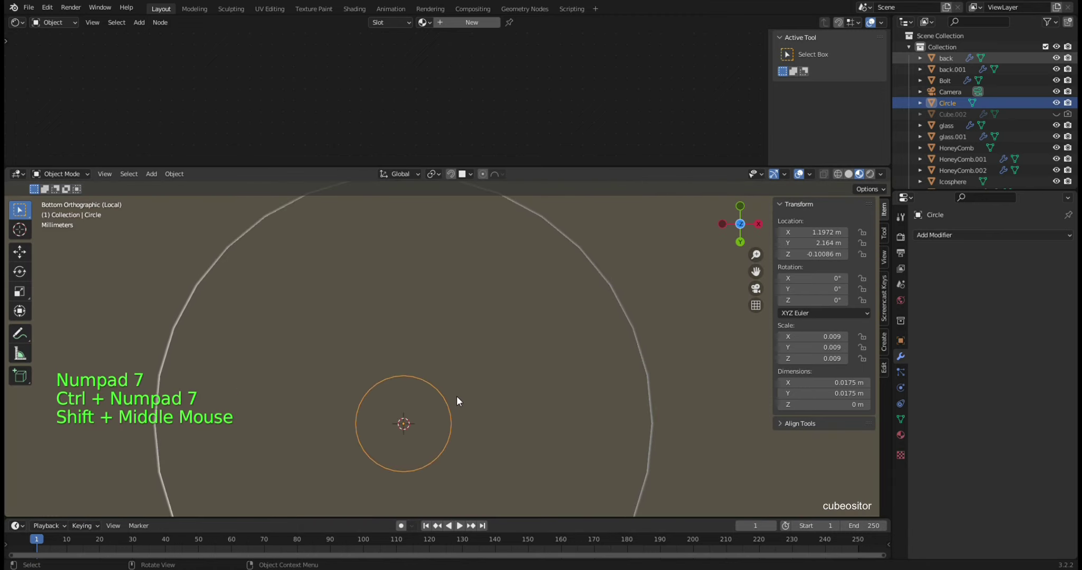
pyautogui.press('Tab')
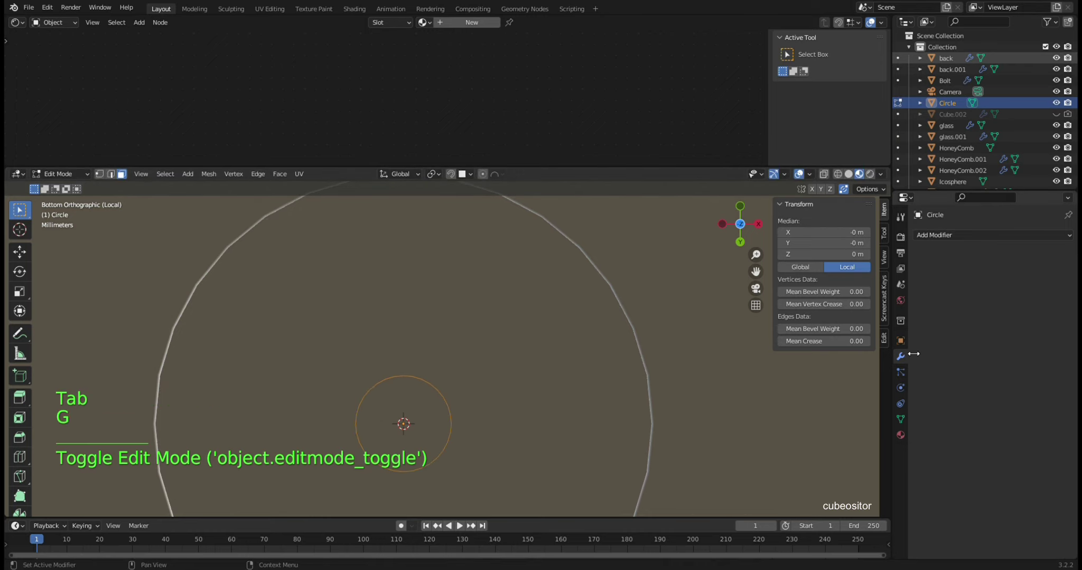
pyautogui.press('g')
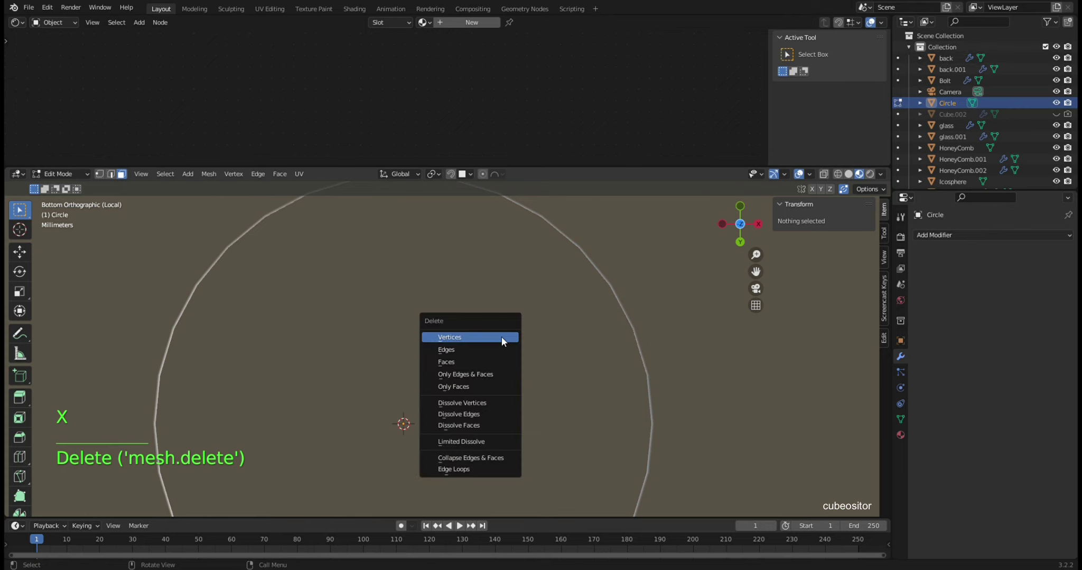
pyautogui.press('x')
pyautogui.press('Tab')
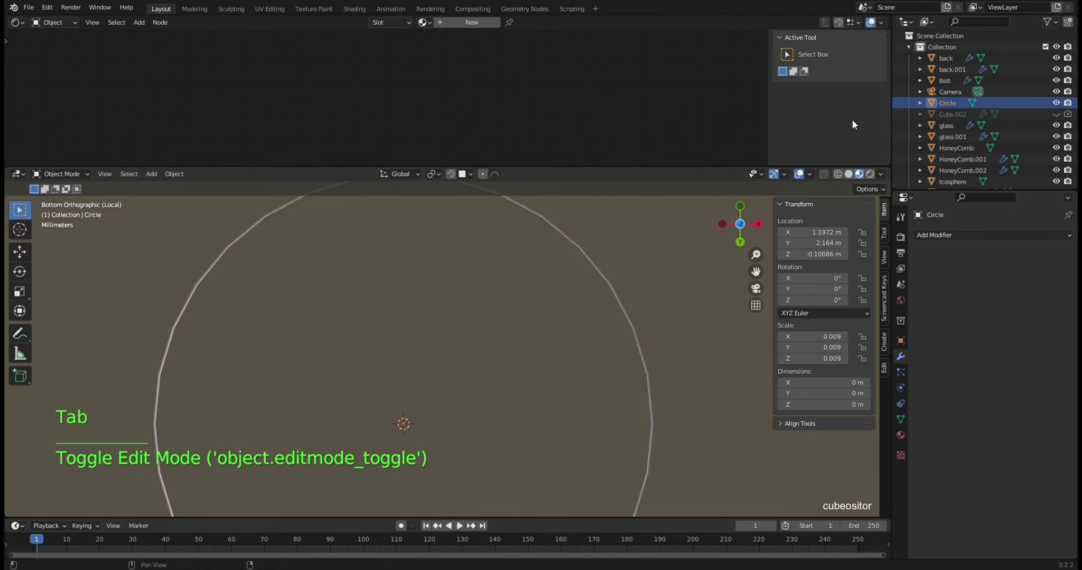
pyautogui.click(957, 119)
pyautogui.press('x')
# - Pick back.001 and enter Edit Mode on its mesh
pyautogui.click(454, 305)
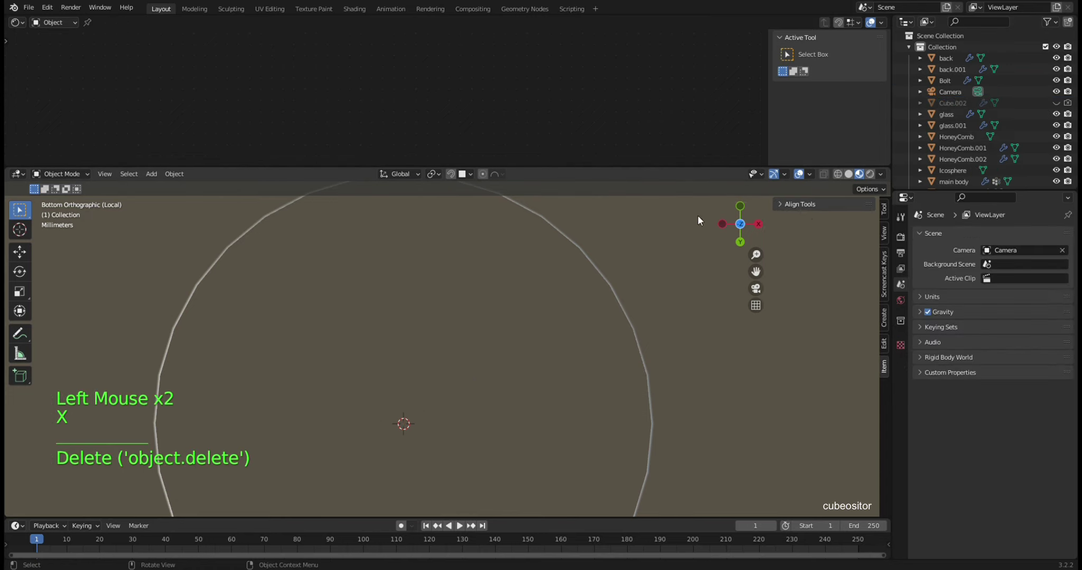
pyautogui.click(499, 317)
pyautogui.press('Tab')
pyautogui.press('shift+a')
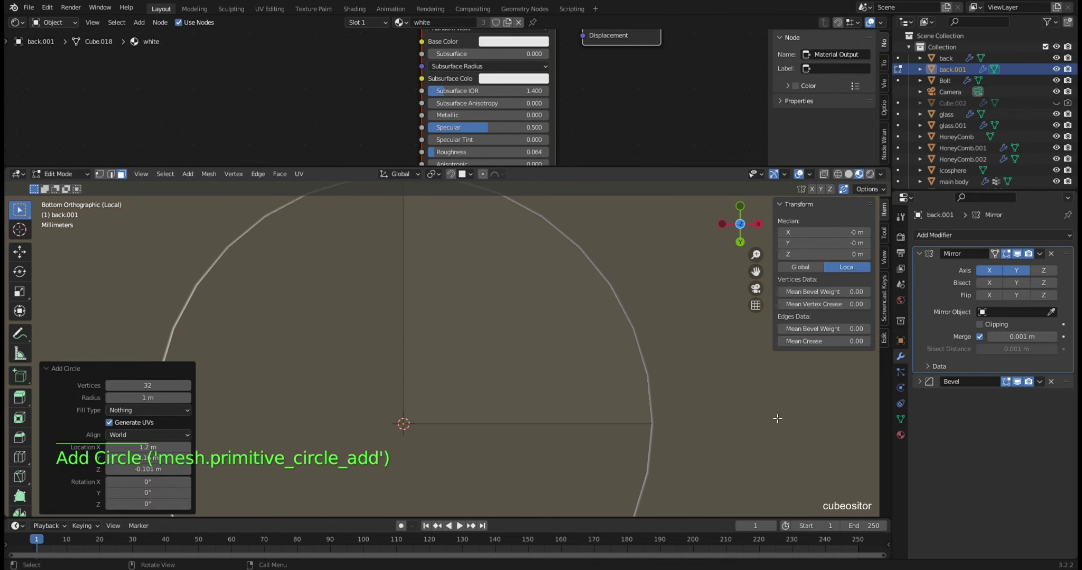
# - Fill and inset the circular faces of back.001 repeatedly into many concentric rings
pyautogui.press('s')
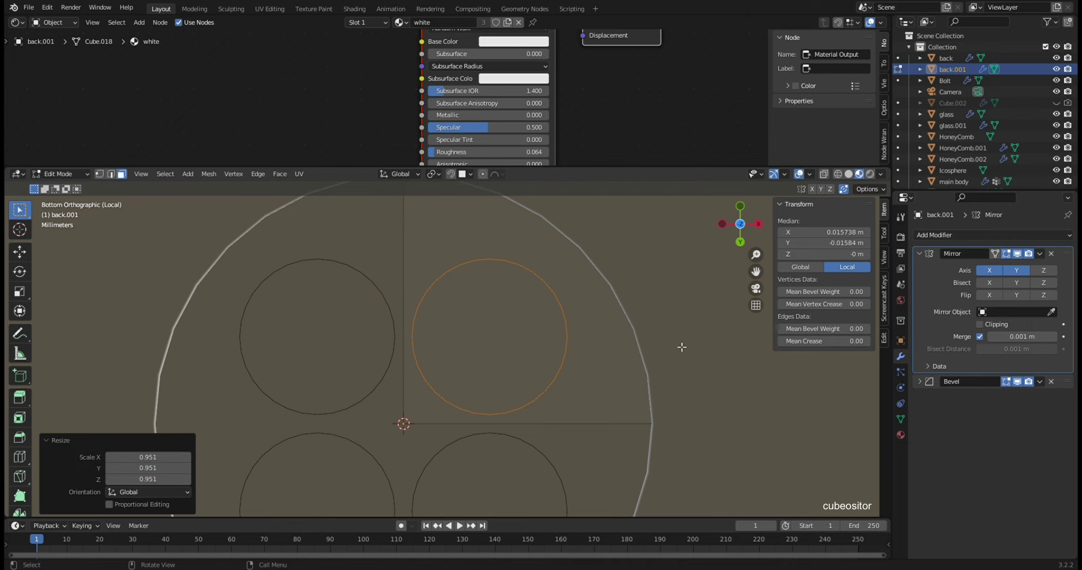
pyautogui.press('Tab')
pyautogui.press('Tab')
pyautogui.press('f')
pyautogui.press('i')
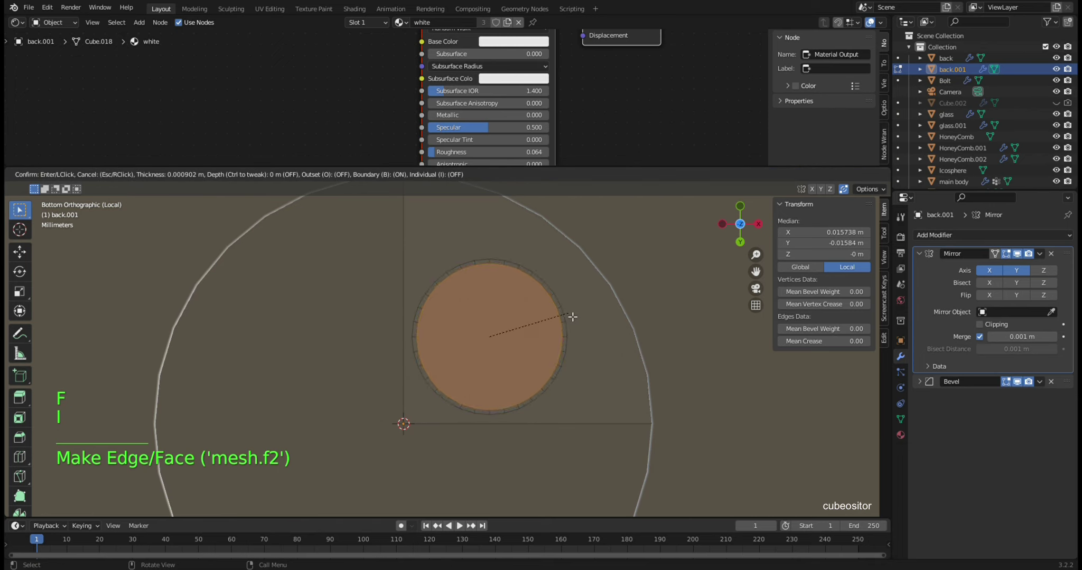
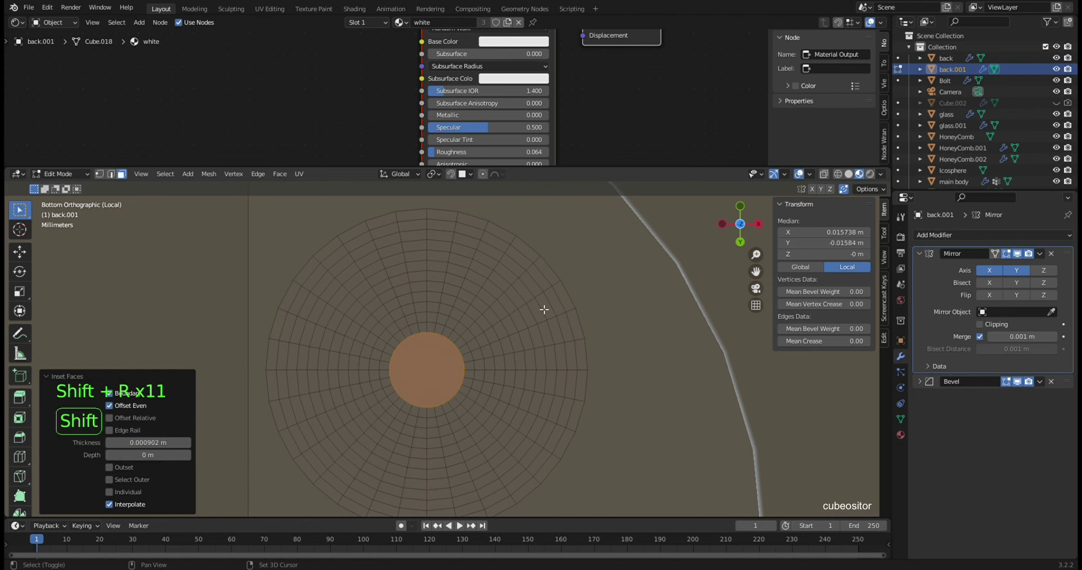
pyautogui.press('shift+r')
pyautogui.press('2')
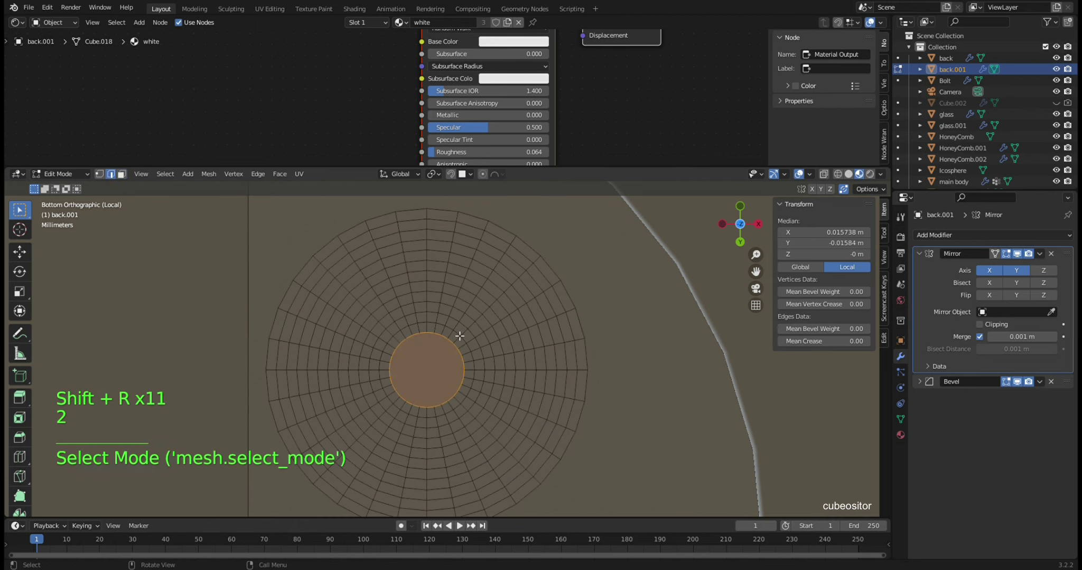
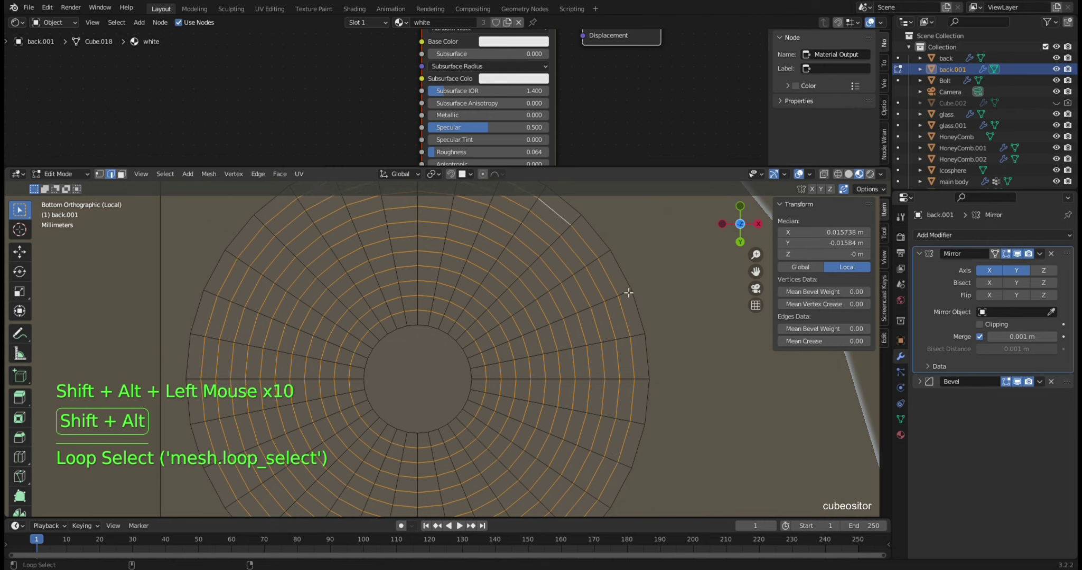
# - Add a vertex group named Group in Object Data and assign the selected rings to it
pyautogui.click(904, 439)
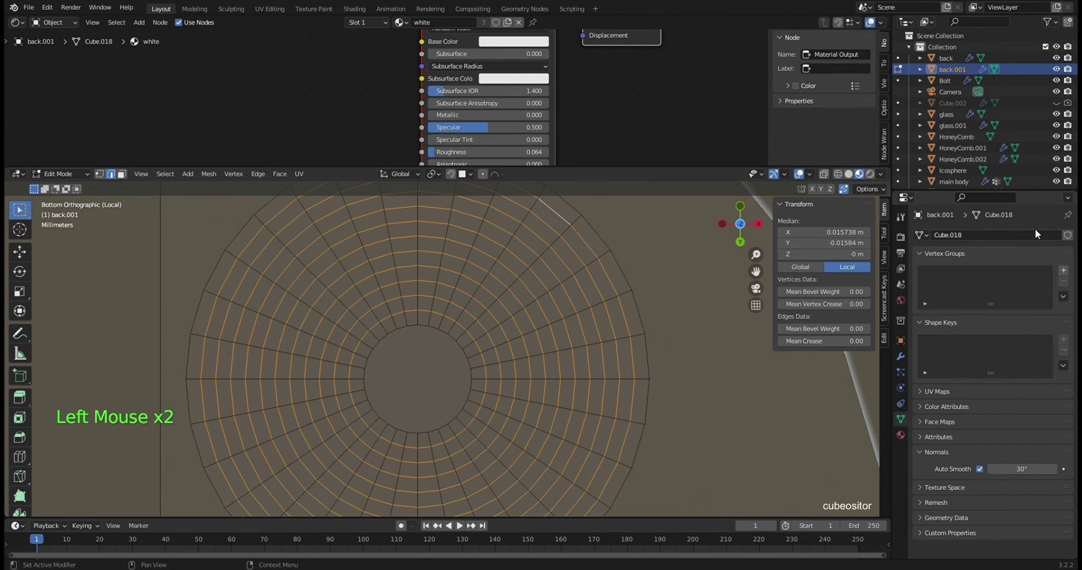
pyautogui.doubleClick(1049, 284)
pyautogui.click(942, 342)
pyautogui.middleClick(527, 324)
pyautogui.rightClick(499, 348)
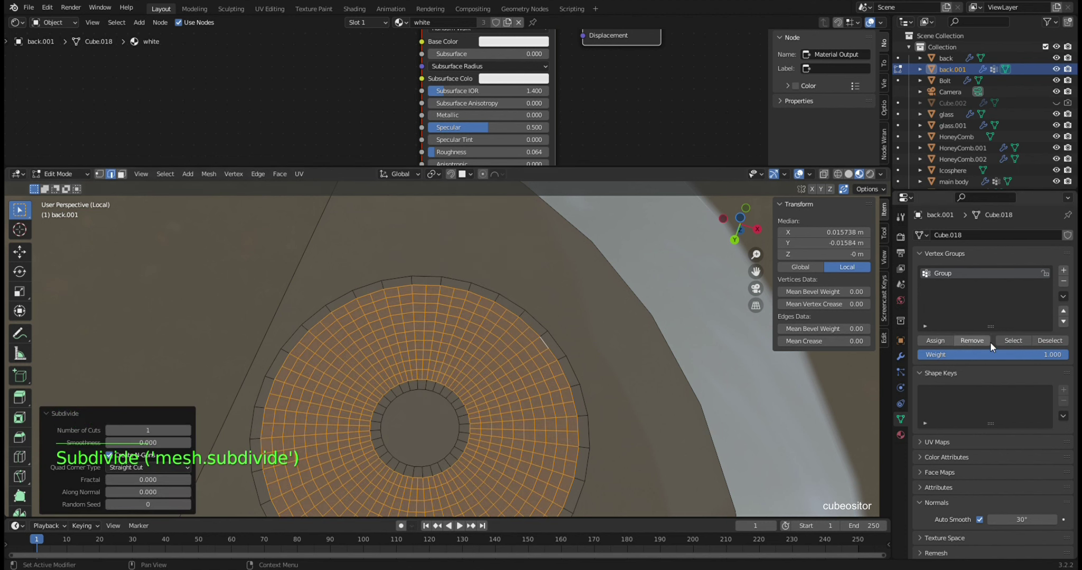
pyautogui.click(1060, 342)
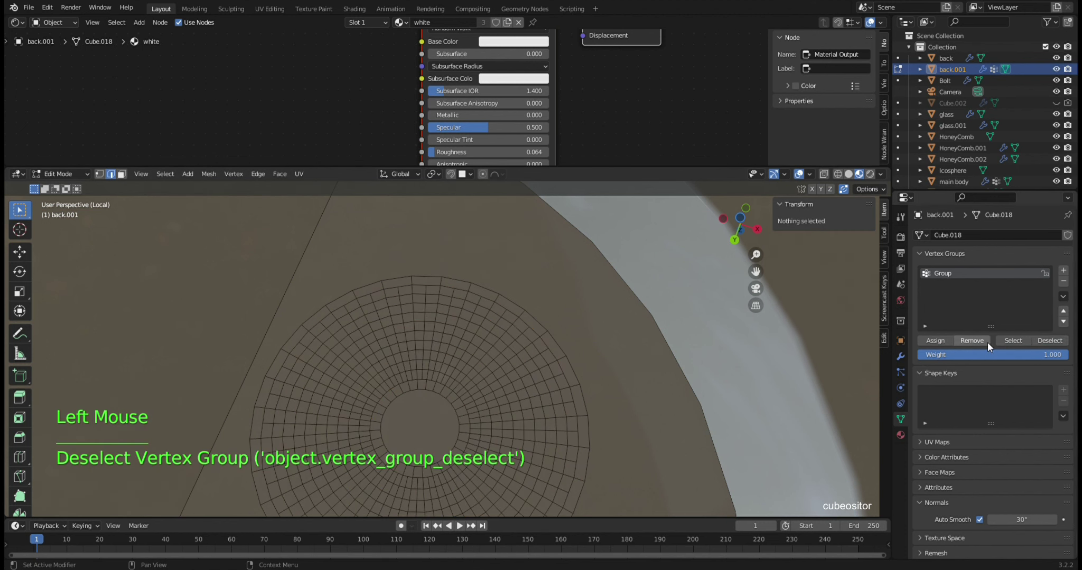
pyautogui.click(1008, 342)
# - Undo the ring subdivision and reselect loops of the circular area, every other ring
pyautogui.middleClick(516, 350)
pyautogui.middleClick(582, 352)
pyautogui.press('ctrl+z')
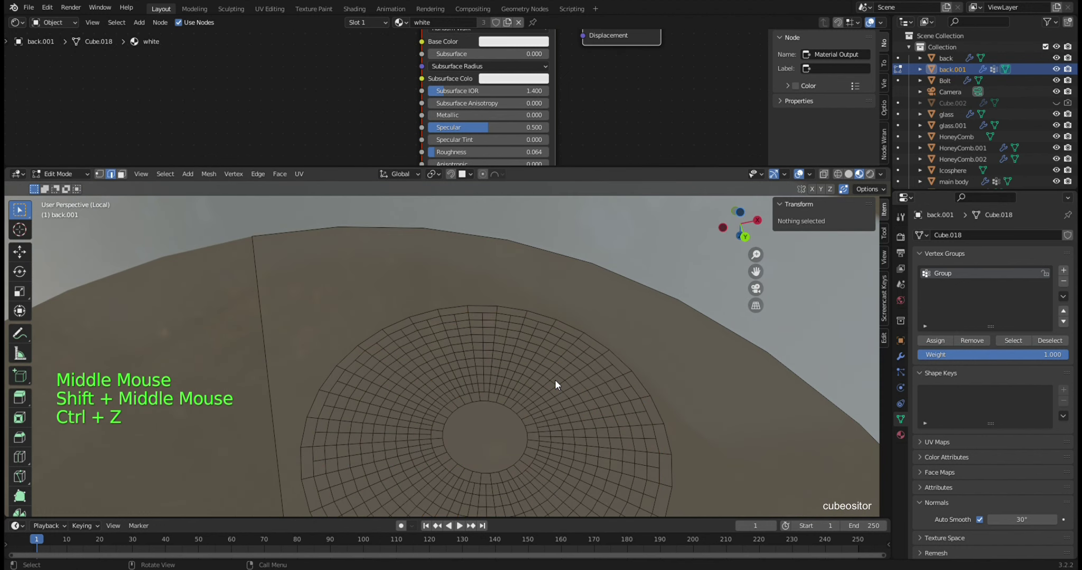
pyautogui.middleClick(558, 390)
pyautogui.scroll(3)
pyautogui.doubleClick(544, 387)
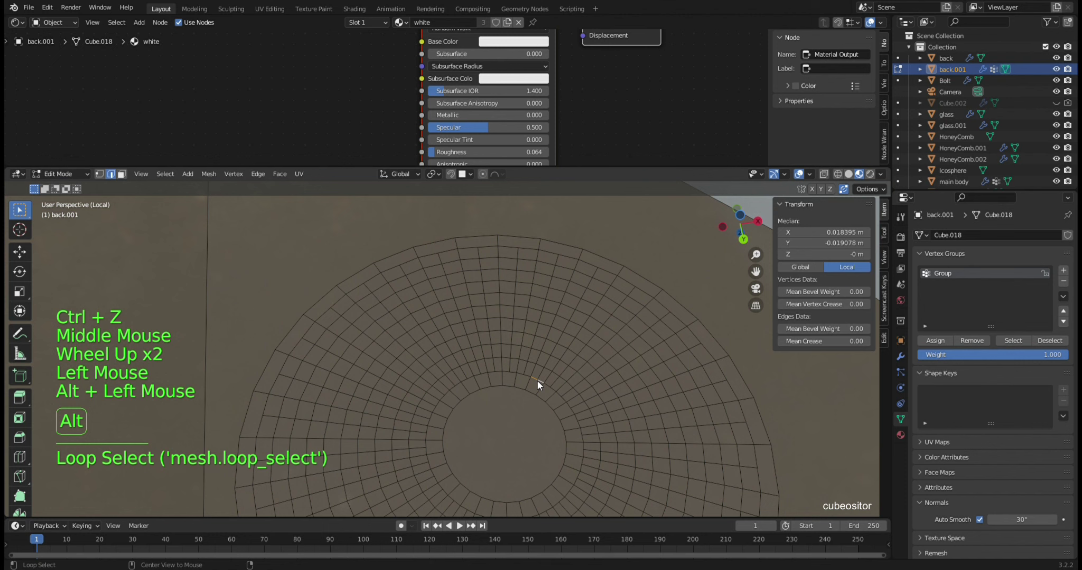
pyautogui.middleClick(536, 381)
pyautogui.press('ctrl+z')
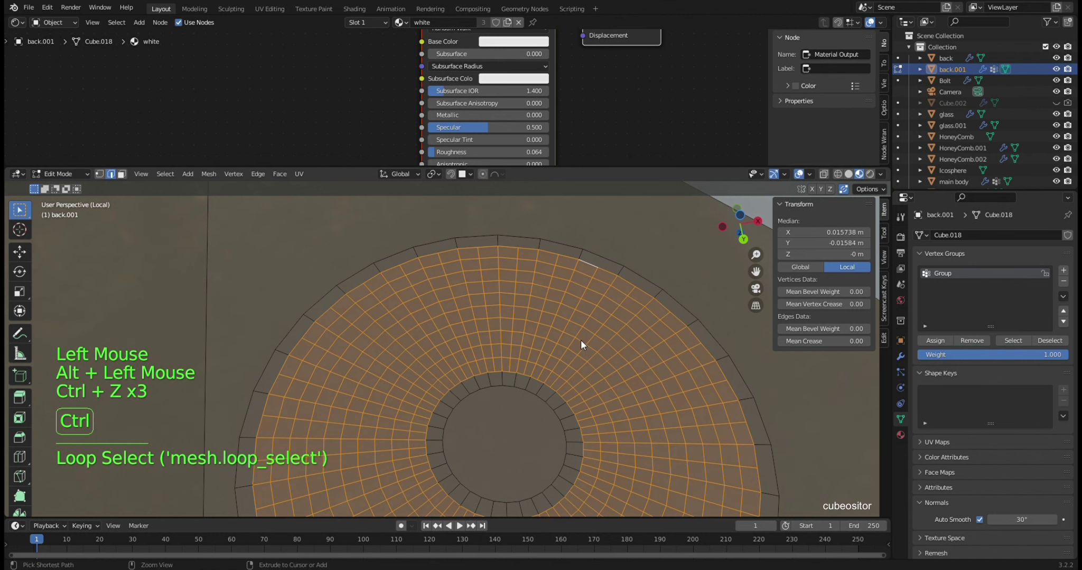
pyautogui.press('ctrl+z')
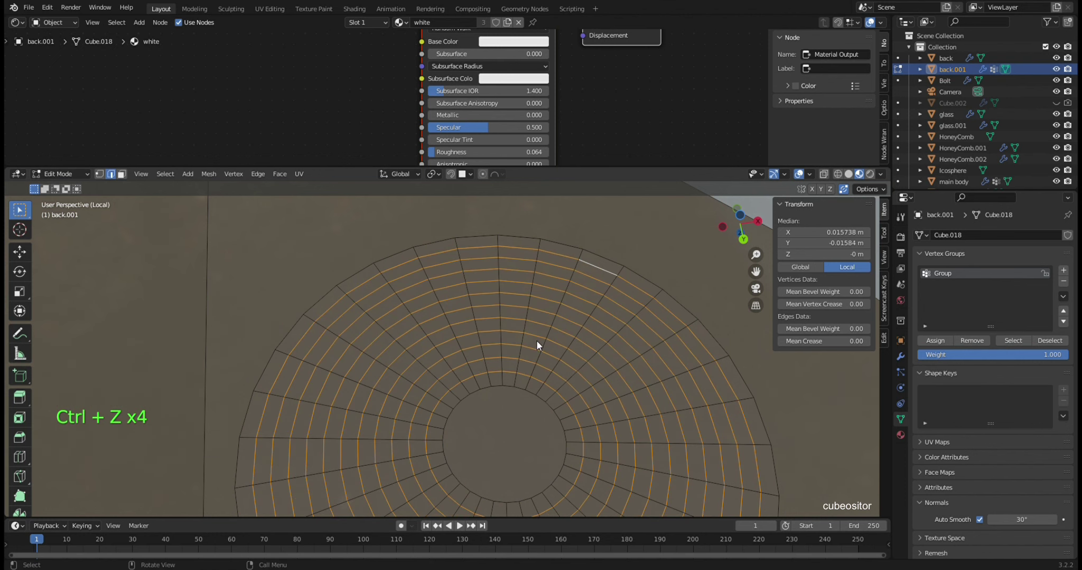
# - Select the whole circular region, try the vertex group Select, and undo to the original ring faces
pyautogui.press('a')
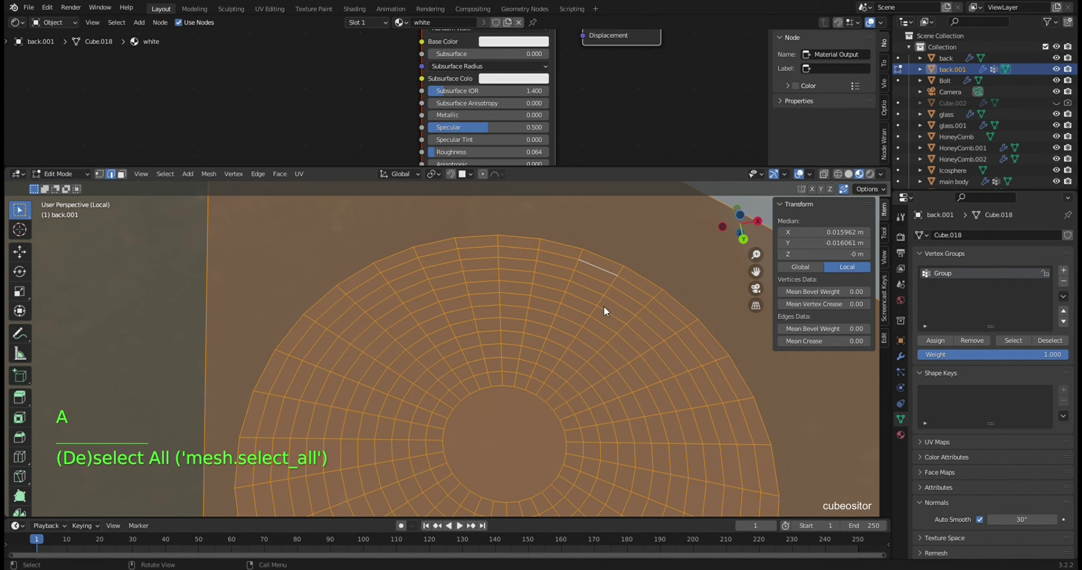
pyautogui.rightClick(618, 306)
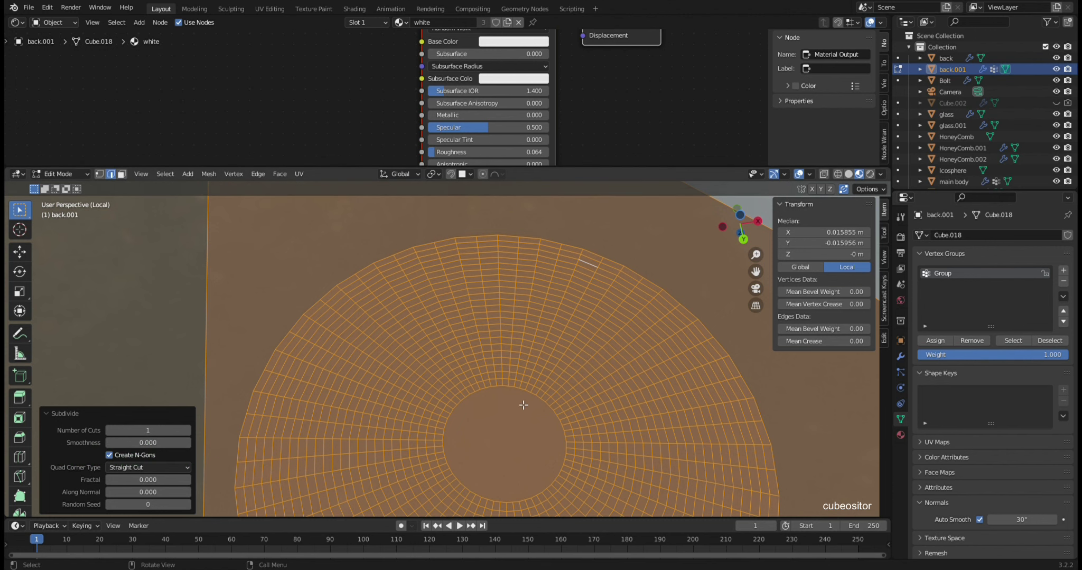
pyautogui.press('alt+a')
pyautogui.click(1026, 348)
pyautogui.press('ctrl+z')
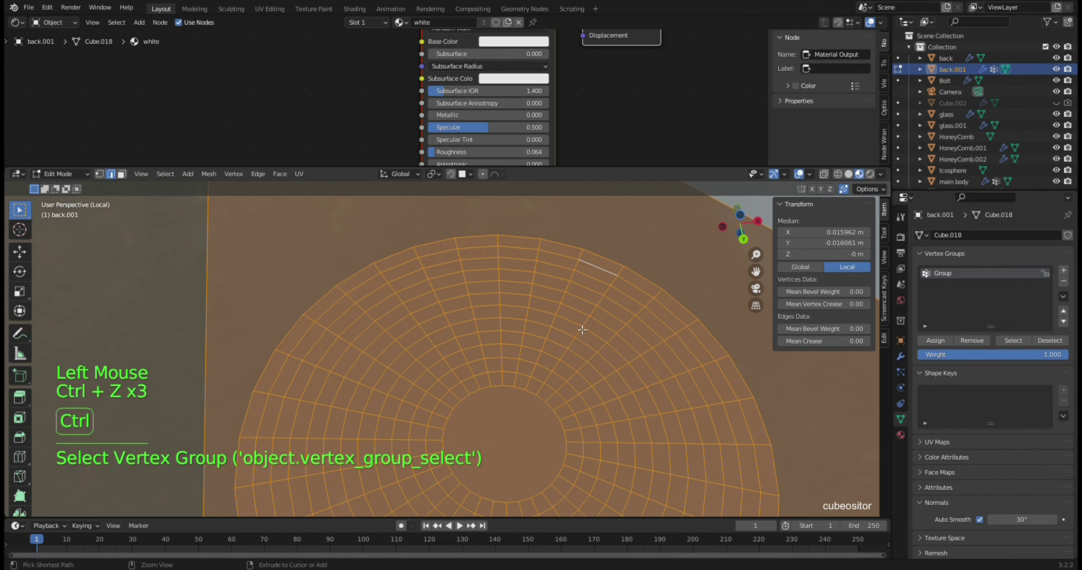
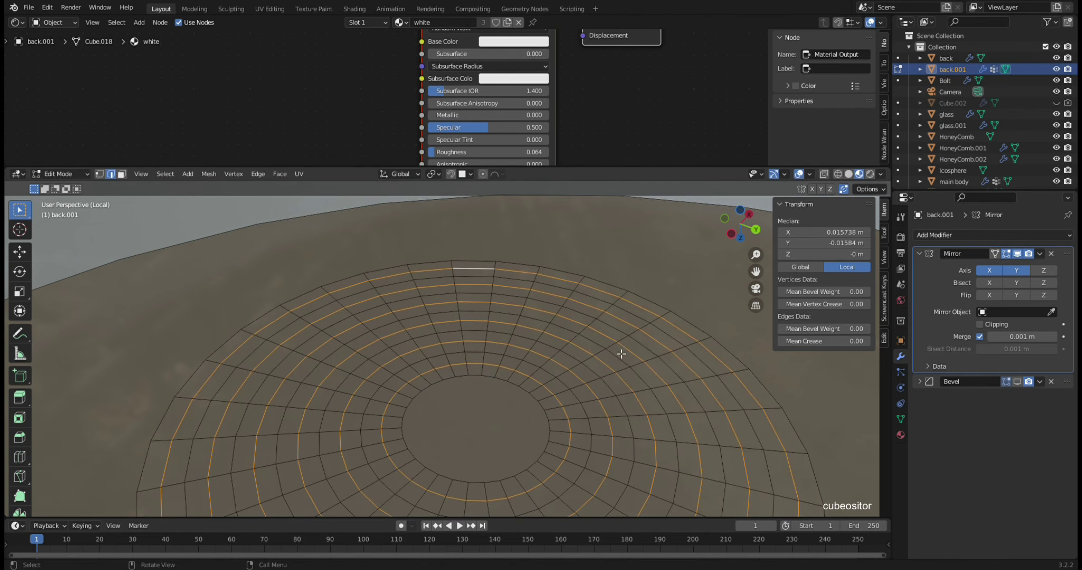
# - Select the whole ringed region and bring up the edge operations to raise alternate rings
pyautogui.press('a')
pyautogui.rightClick(600, 317)
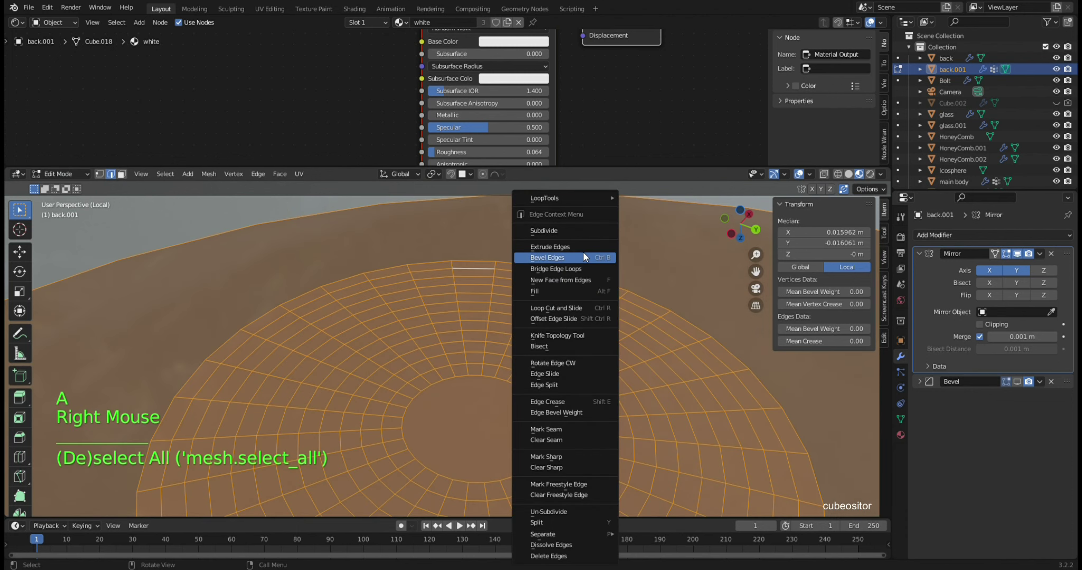
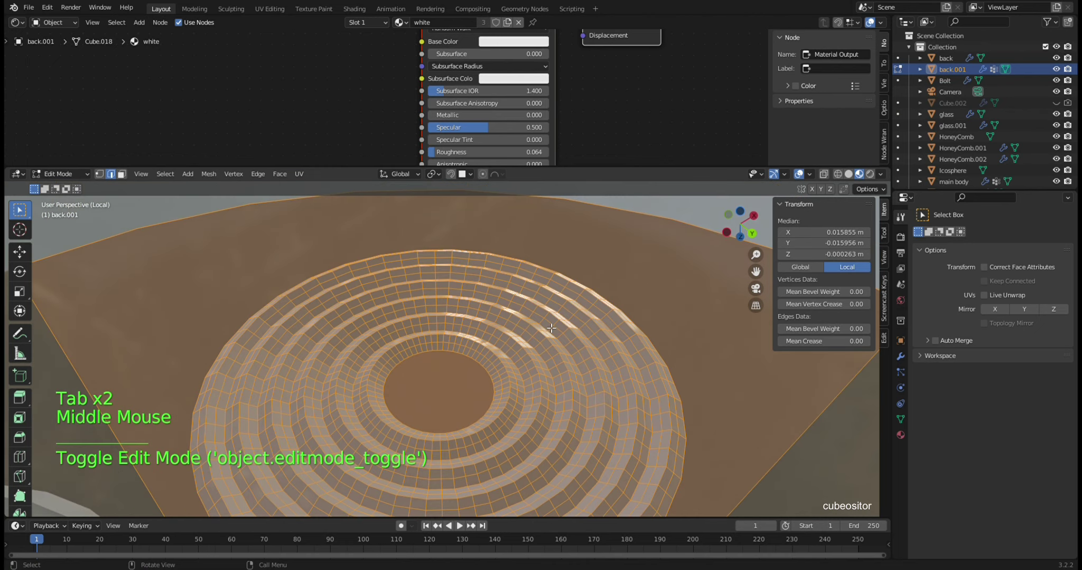
# - Undo back to the subdivided rings and select the raised ring faces via the vertex group
pyautogui.press('ctrl+z')
pyautogui.press('ctrl+z')
pyautogui.press('ctrl+z')
pyautogui.click(909, 424)
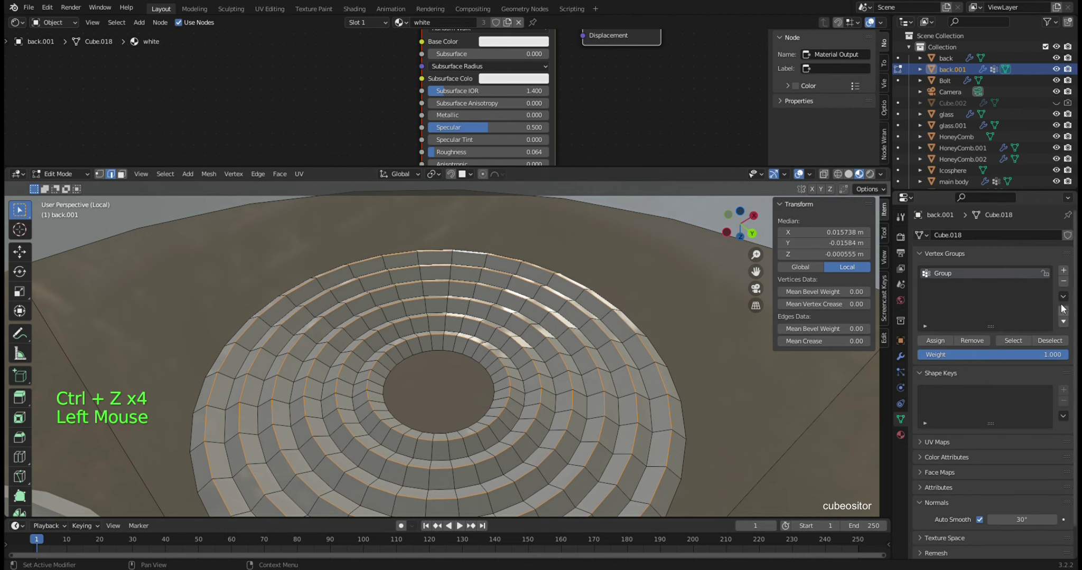
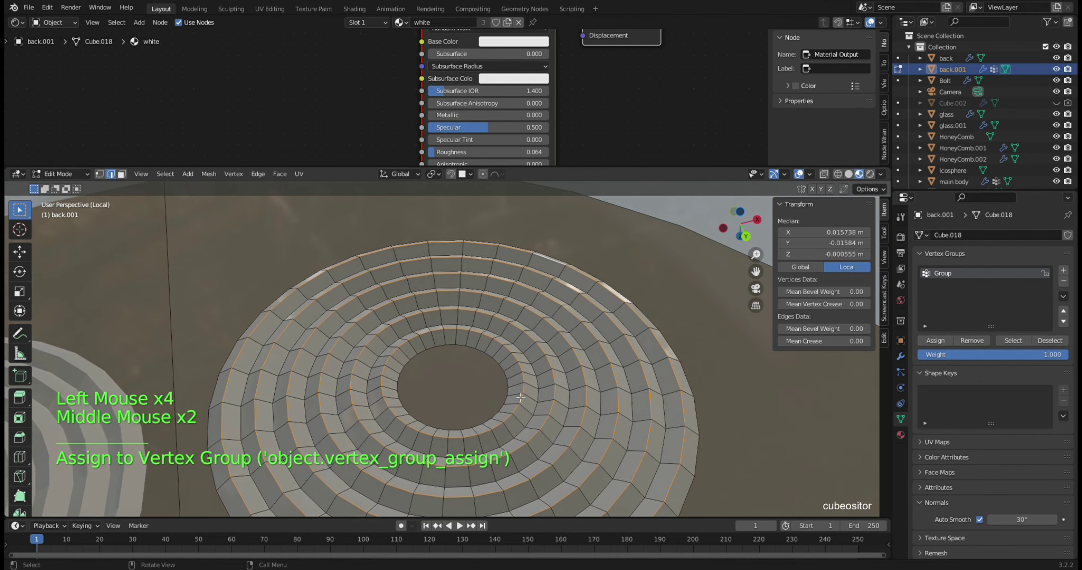
pyautogui.press('l')
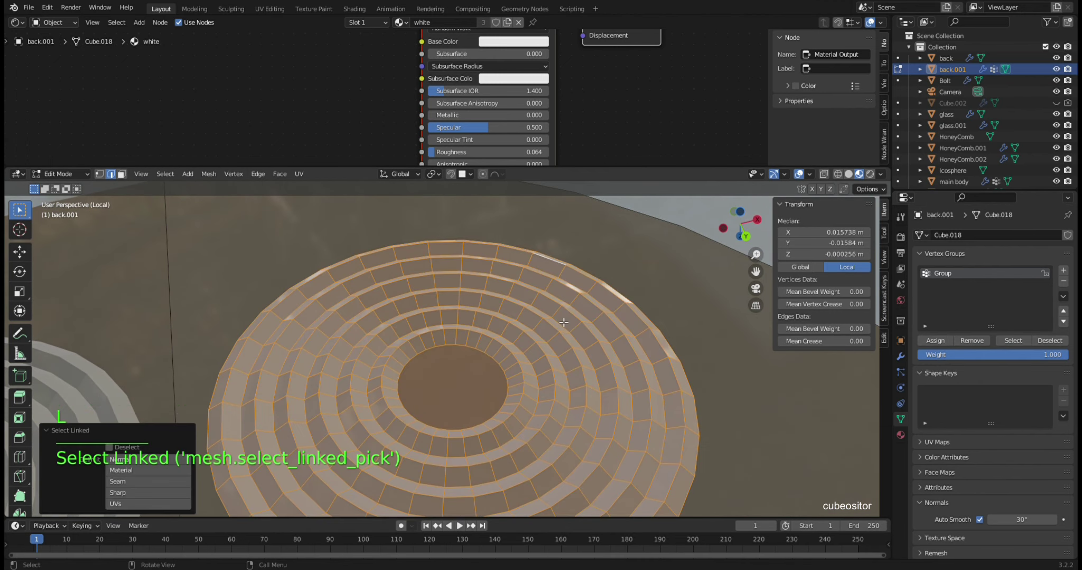
pyautogui.rightClick(565, 323)
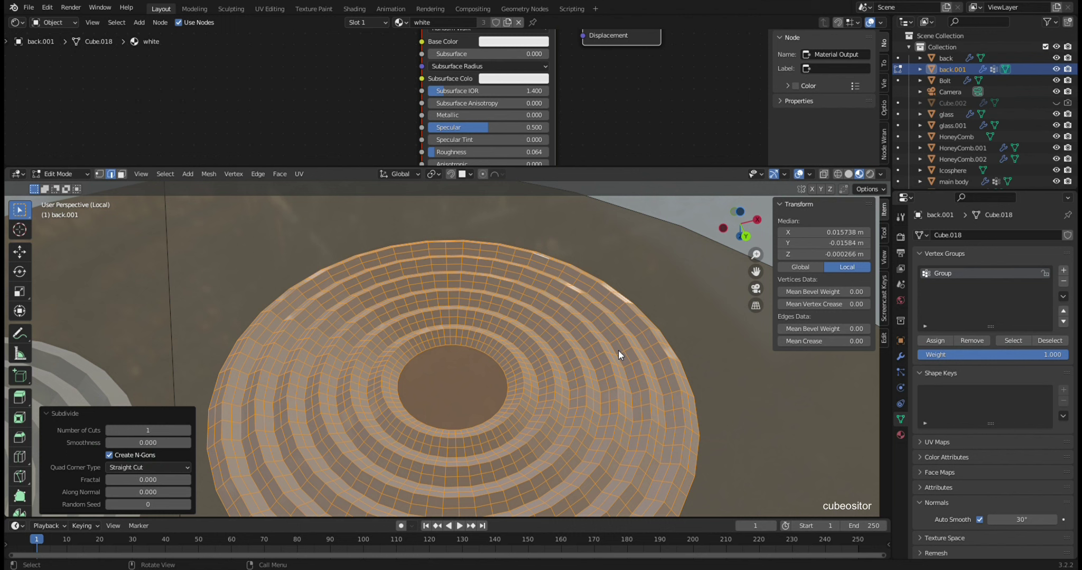
pyautogui.click(659, 340)
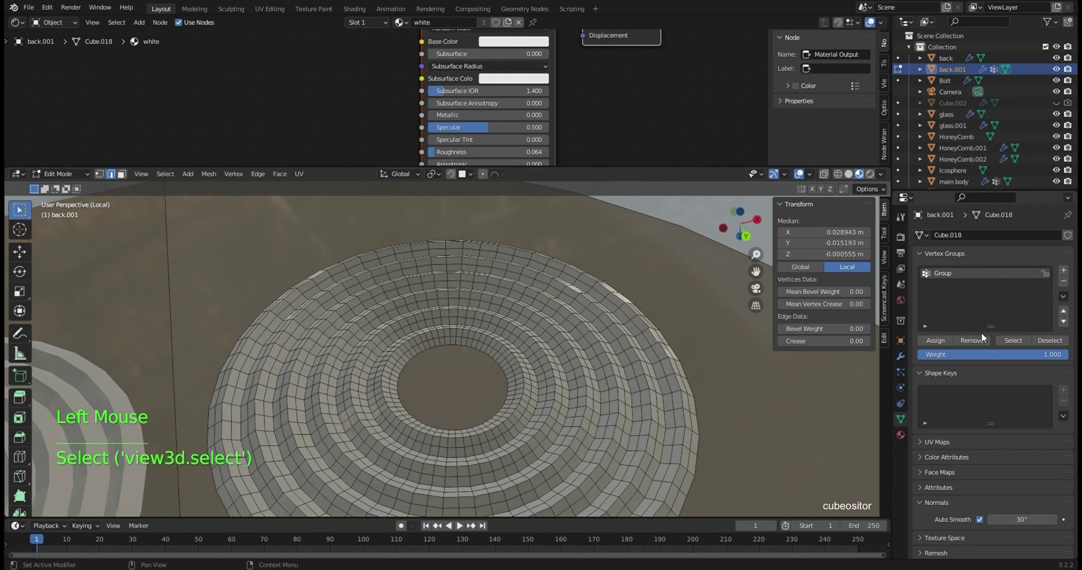
# - Delete the Bevel modifier from back.001, leaving only Mirror
pyautogui.click(1021, 346)
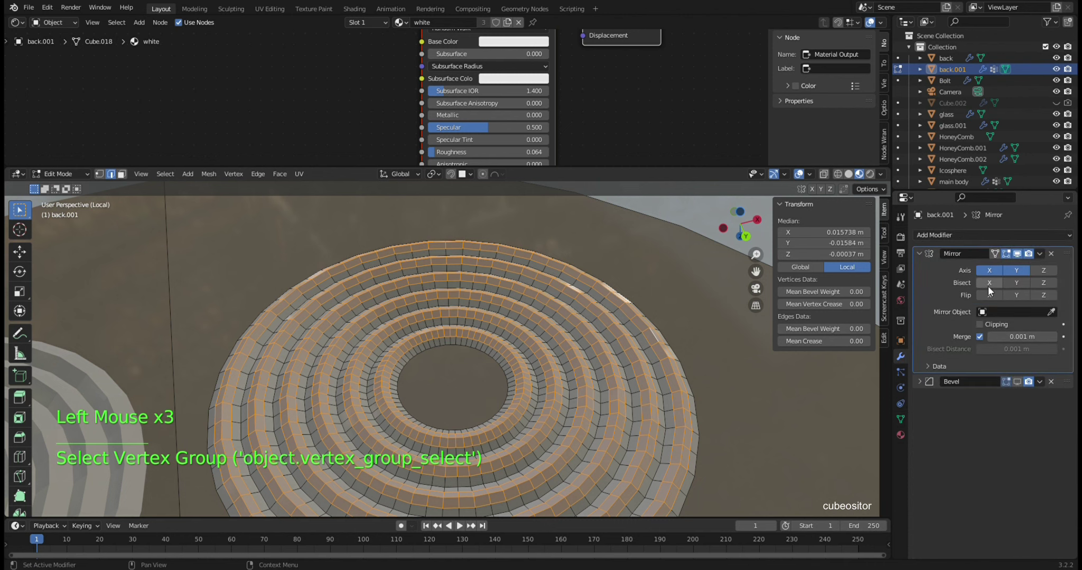
pyautogui.click(945, 288)
pyautogui.click(1054, 385)
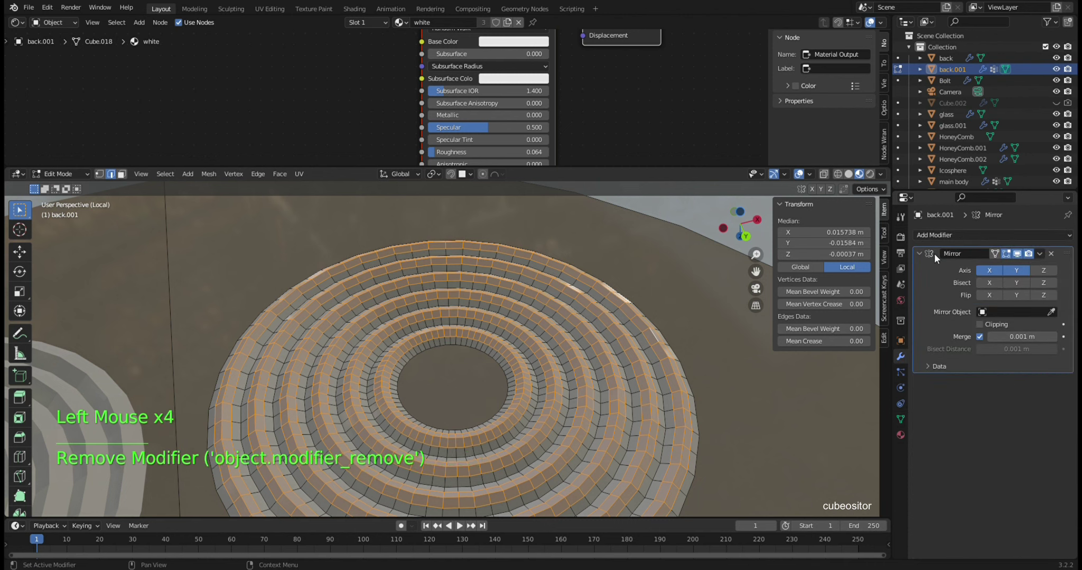
# - Give the new Material.003 slot on back.001 an orange base colour for the ring faces
pyautogui.click(907, 438)
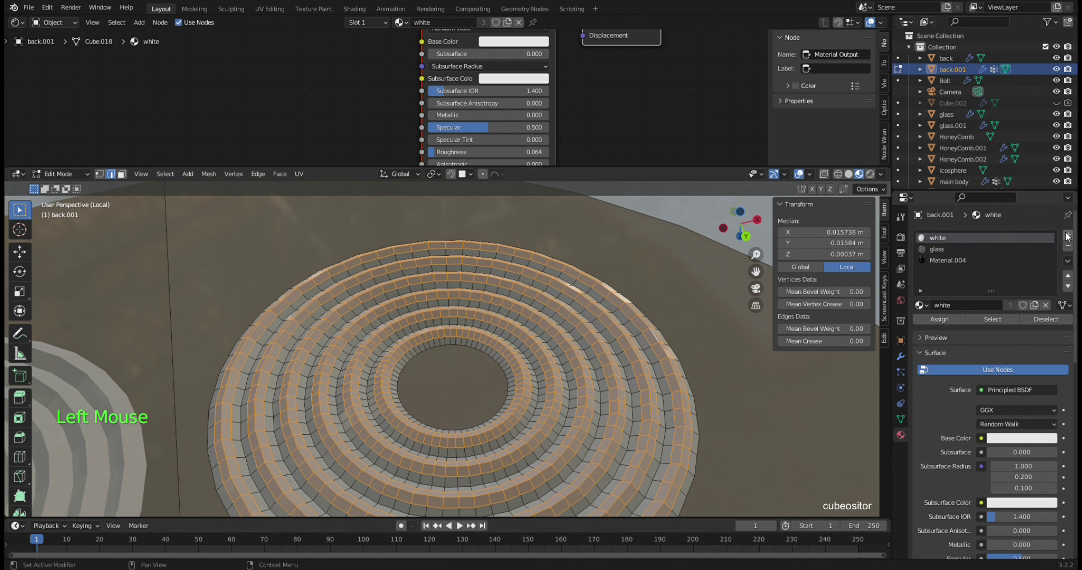
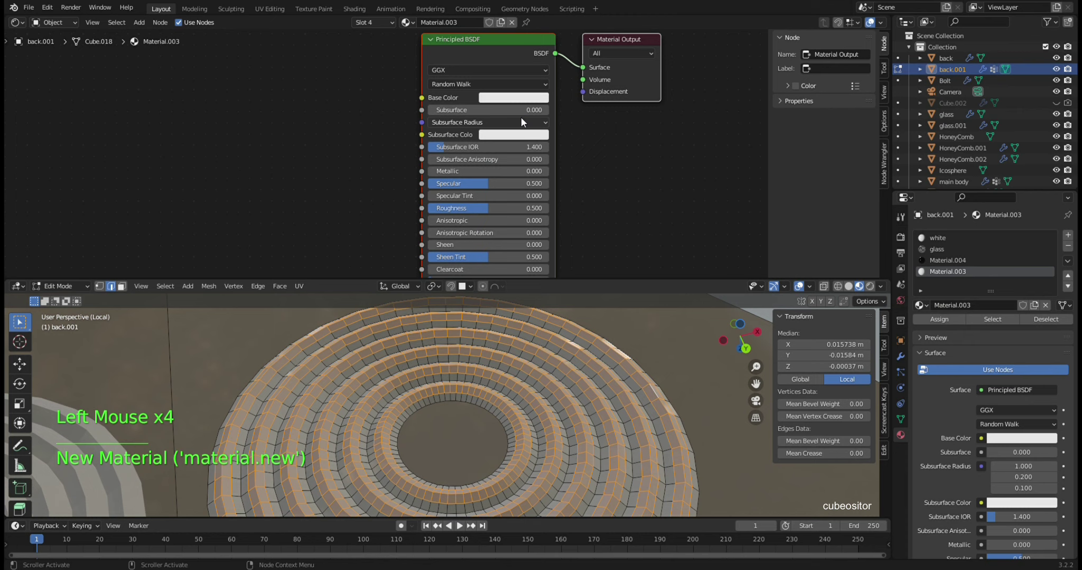
pyautogui.click(525, 103)
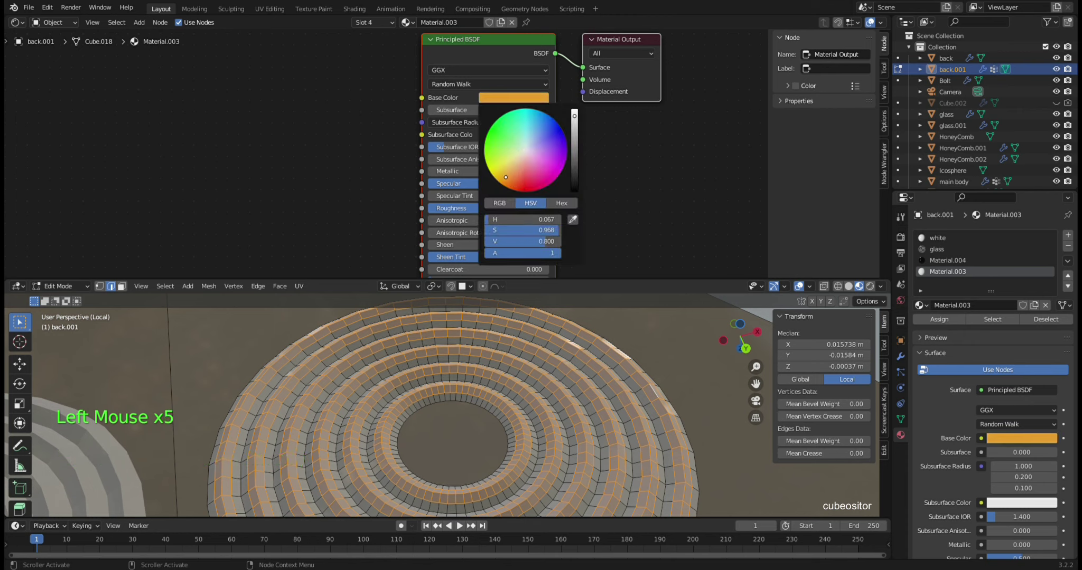
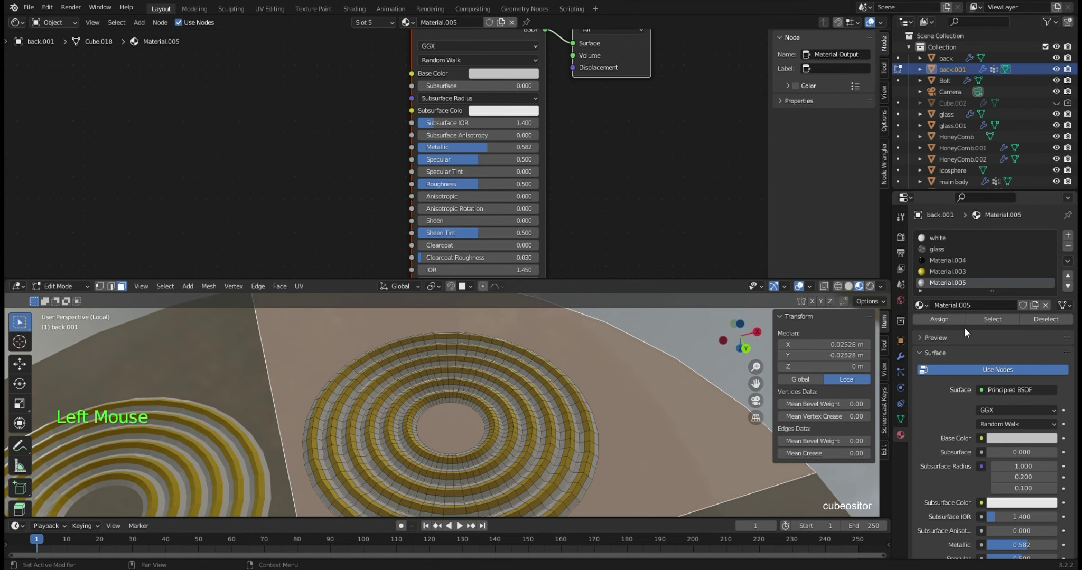
# - Scroll the Material properties to reveal back.001's metallic Material.005 settings
pyautogui.scroll(-3)
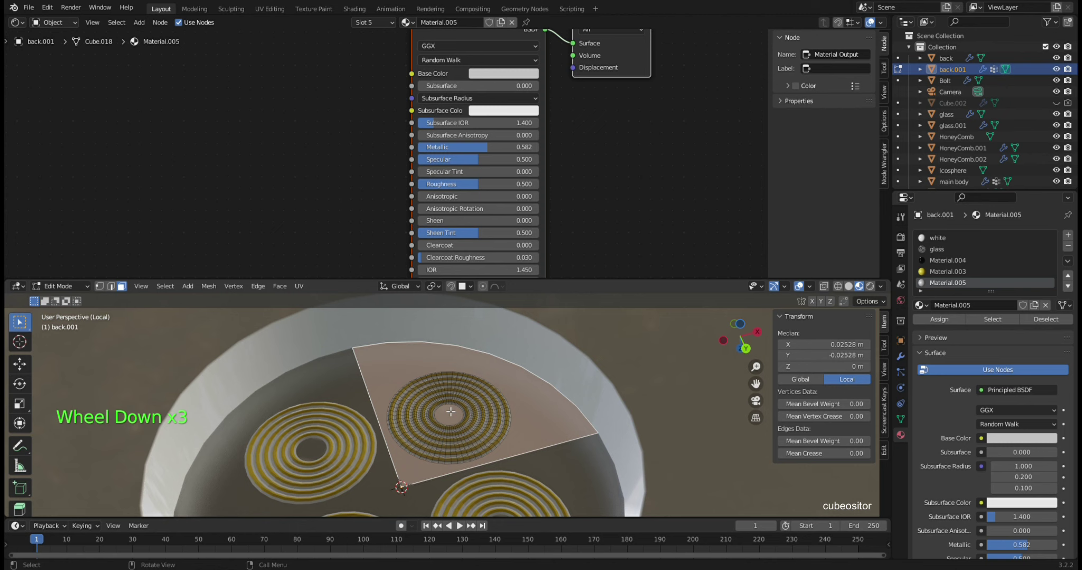
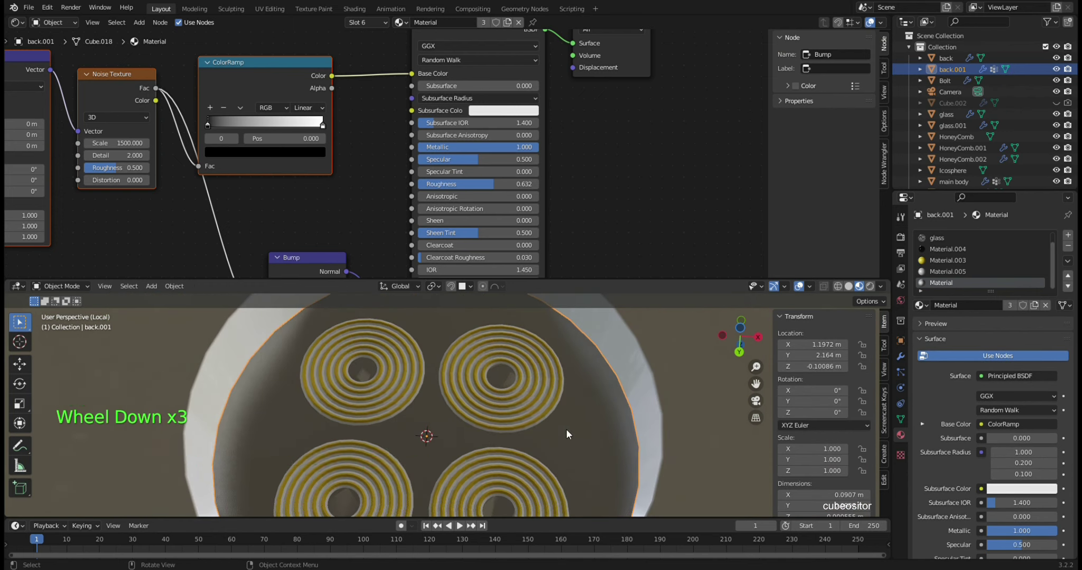
# - Orbit and zoom around the back.001 disc, toggling local view to inspect its ridges
pyautogui.scroll(-3)
pyautogui.middleClick(476, 396)
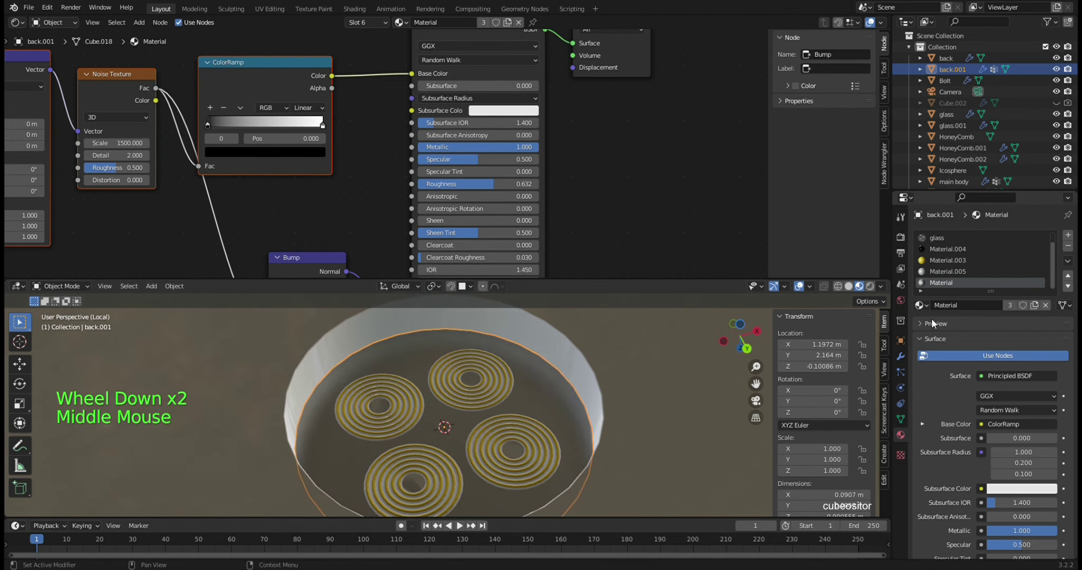
pyautogui.scroll(-3)
pyautogui.press('KP_Divide')
pyautogui.scroll(3)
pyautogui.middleClick(560, 393)
pyautogui.middleClick(559, 412)
pyautogui.middleClick(564, 389)
pyautogui.press('KP_Divide')
pyautogui.press('KP_Decimal')
pyautogui.middleClick(460, 405)
pyautogui.middleClick(504, 361)
pyautogui.middleClick(513, 378)
pyautogui.scroll(3)
pyautogui.middleClick(428, 411)
pyautogui.scroll(3)
pyautogui.middleClick(486, 394)
# - Select back.001 and briefly check its ring pattern in Edit Mode
pyautogui.click(465, 404)
pyautogui.press('Tab')
pyautogui.press('Tab')
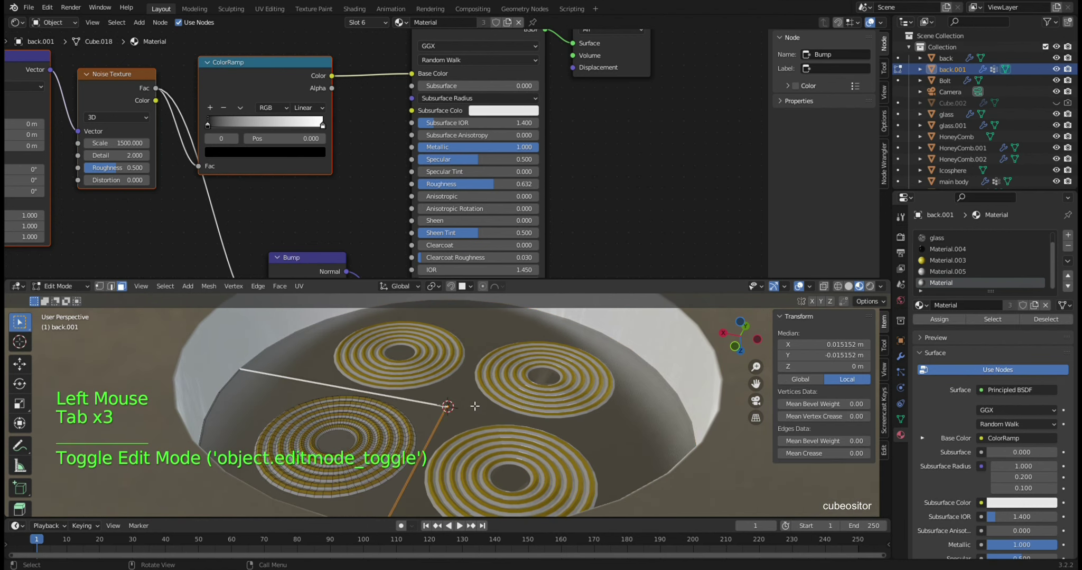
pyautogui.press('Tab')
pyautogui.scroll(3)
pyautogui.middleClick(481, 403)
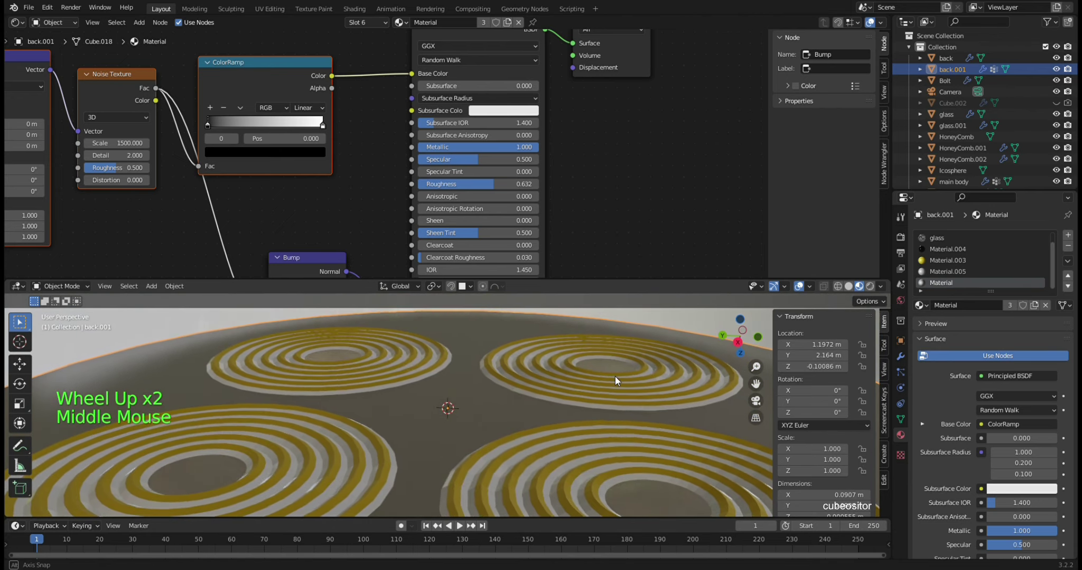
pyautogui.scroll(-3)
pyautogui.middleClick(480, 392)
pyautogui.press('Tab')
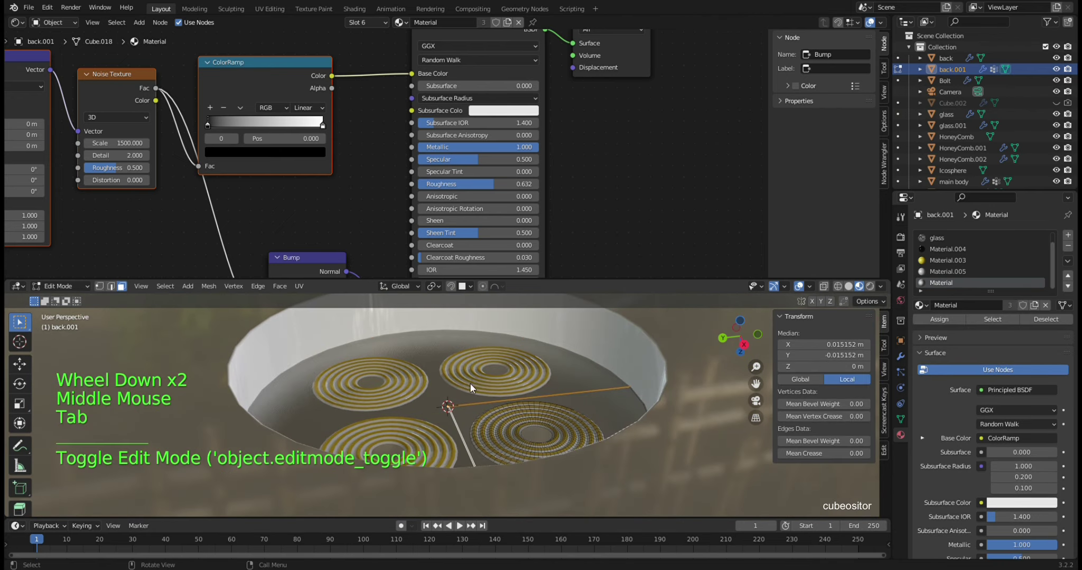
pyautogui.press('Tab')
# - Start lowering the back.001 disc along Z to about -0.112 m
pyautogui.click(515, 412)
pyautogui.press('g')
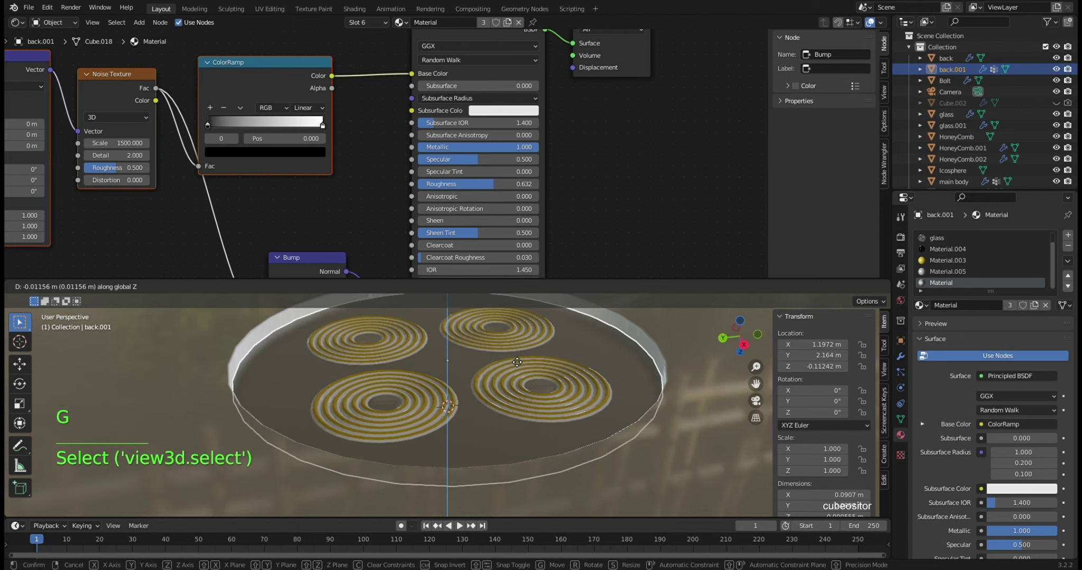
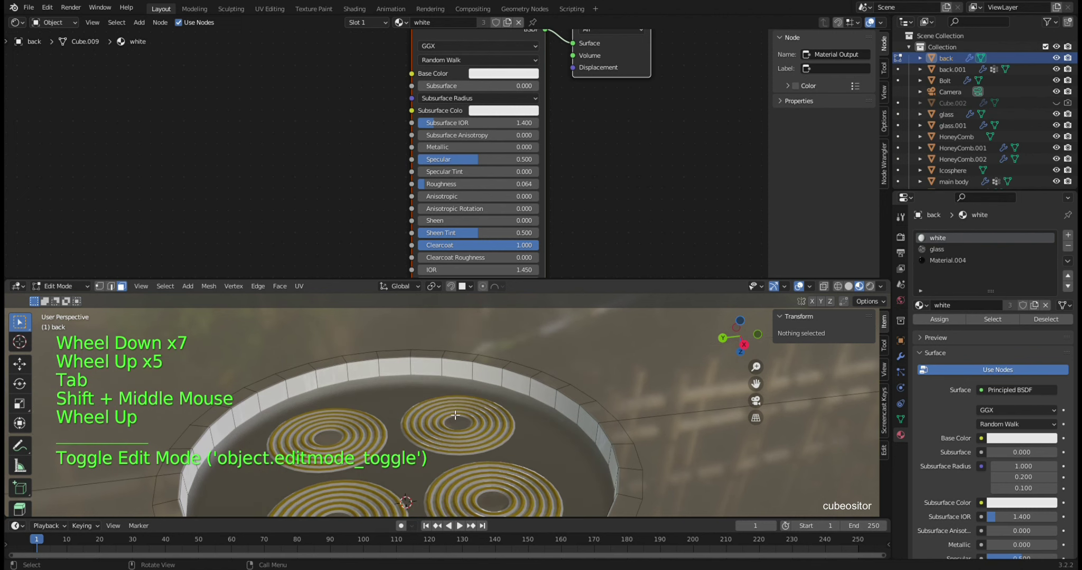
# - Lower the selected back-plate vertices to a median Z of about -0.116 m
pyautogui.press('ctrl+r')
pyautogui.scroll(3)
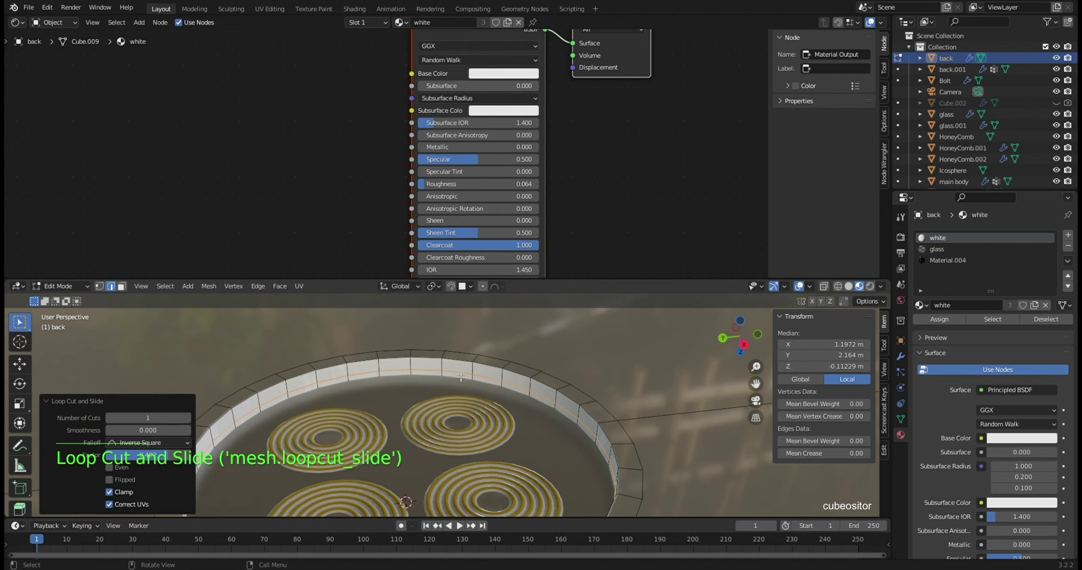
pyautogui.press('s')
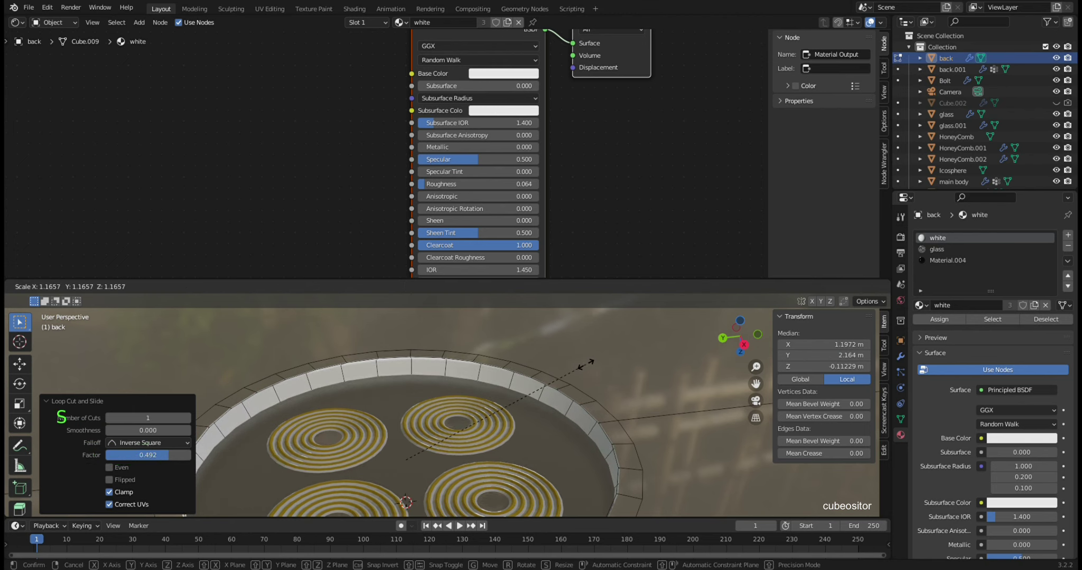
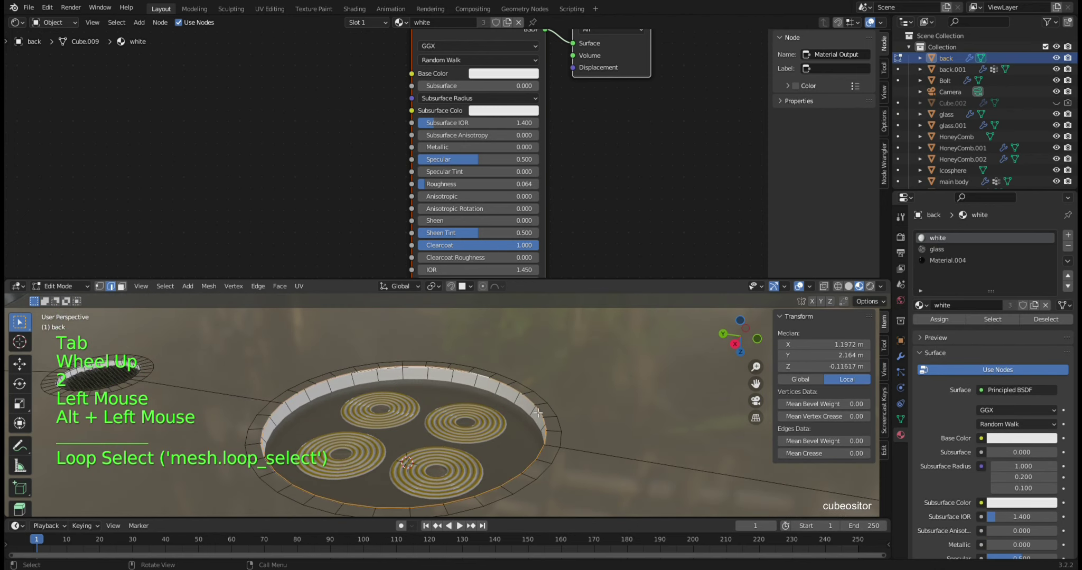
pyautogui.press('f')
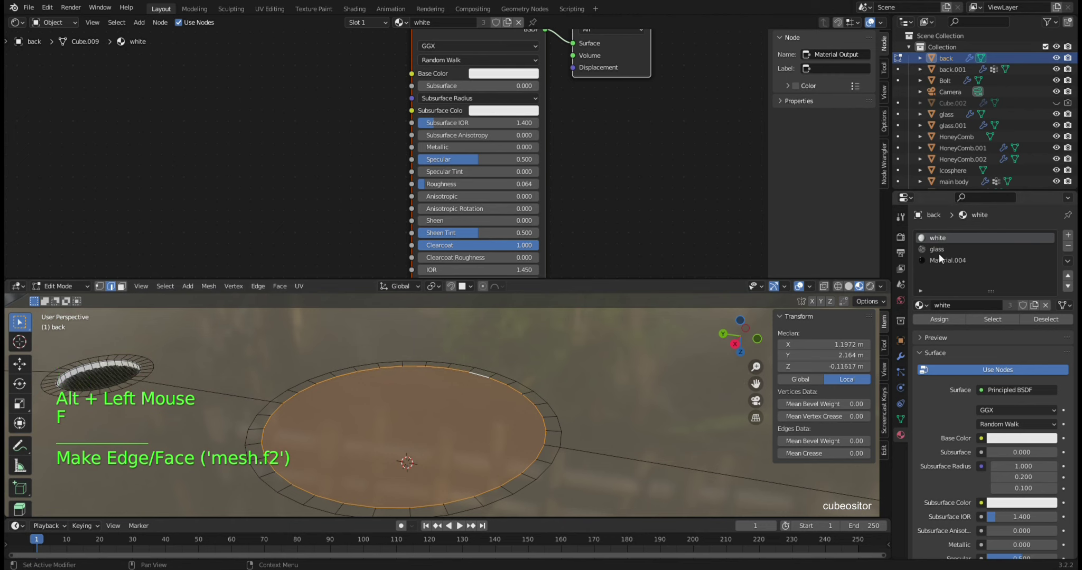
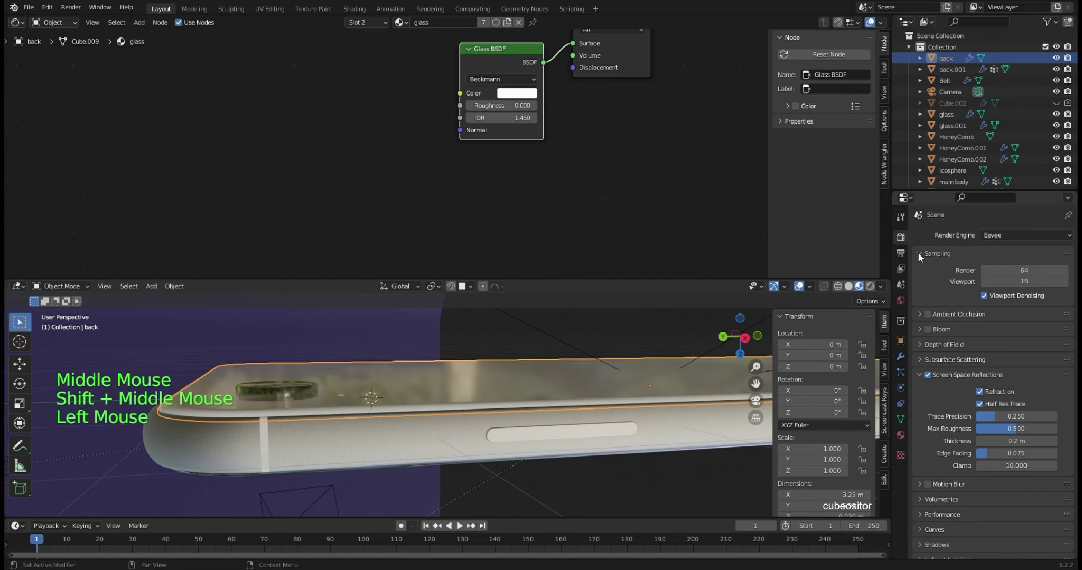
# - Enable Ambient Occlusion in the Eevee render settings and browse the Outliner
pyautogui.click(933, 317)
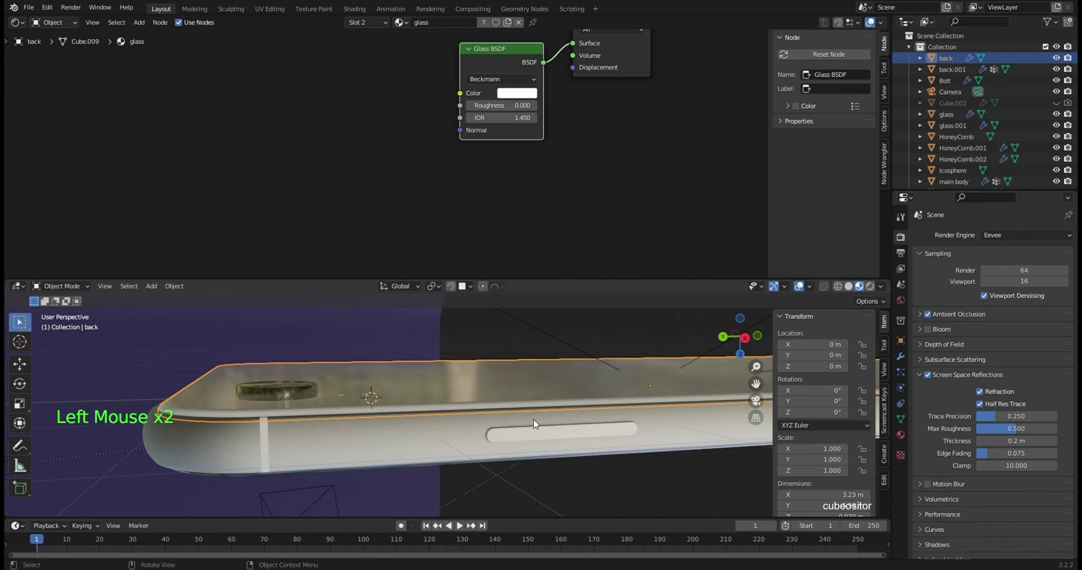
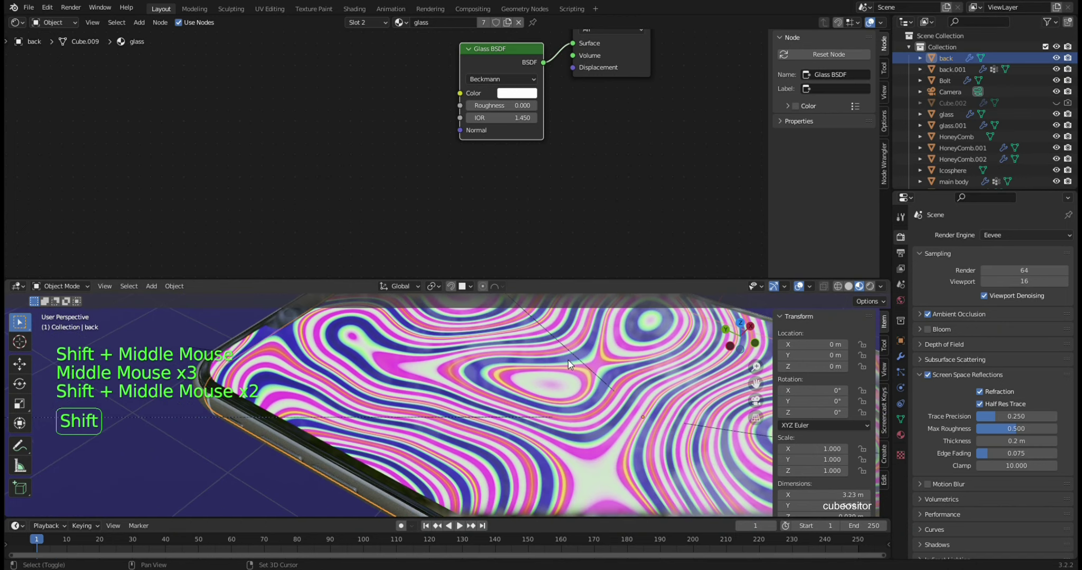
pyautogui.middleClick(508, 380)
pyautogui.middleClick(500, 378)
pyautogui.scroll(-3)
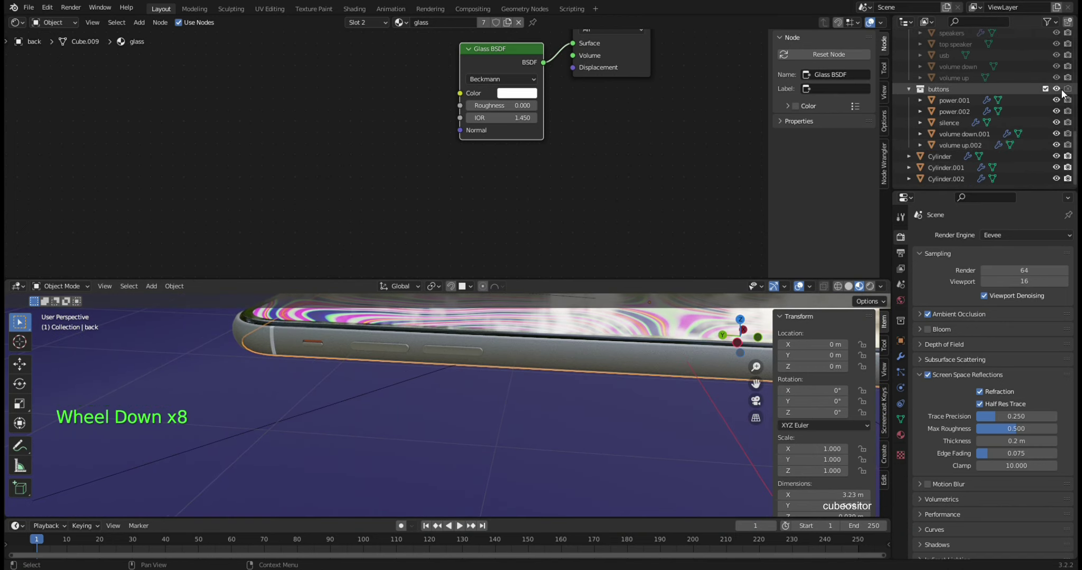
pyautogui.click(1072, 92)
pyautogui.scroll(3)
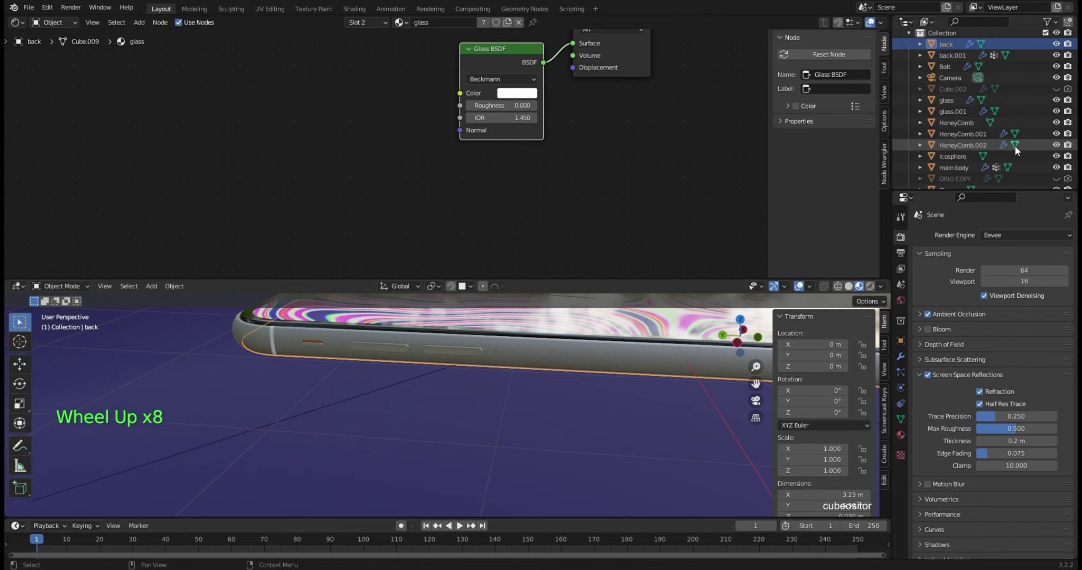
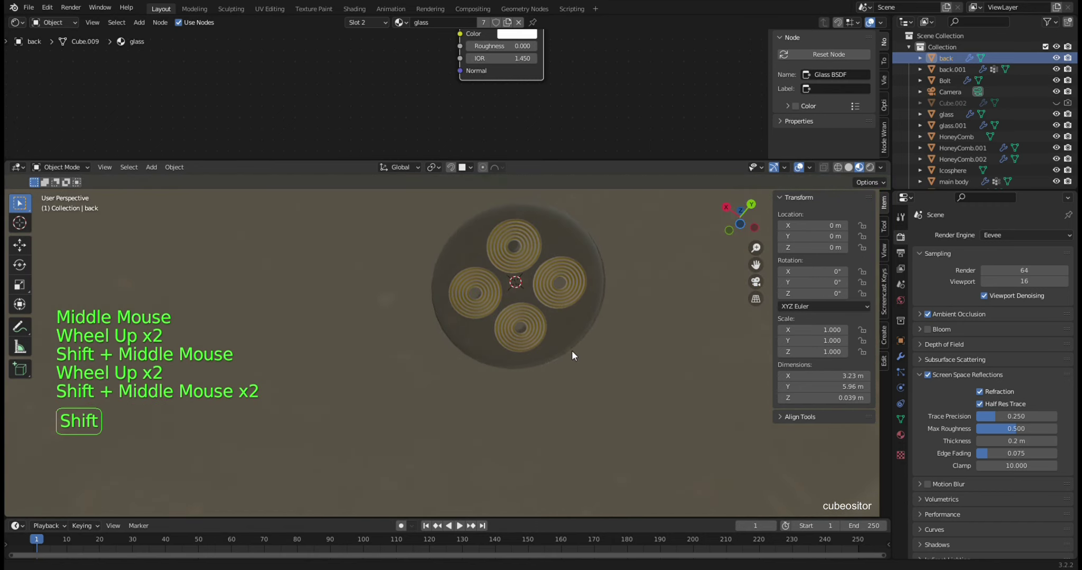
# - Select back.001 and isolate it in Local View for editing
pyautogui.middleClick(582, 361)
pyautogui.scroll(3)
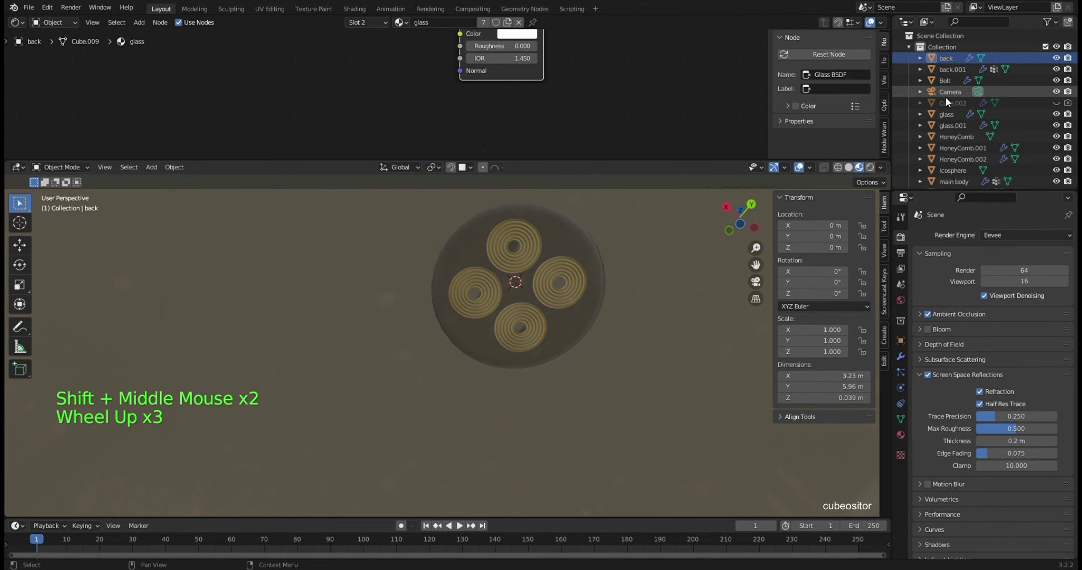
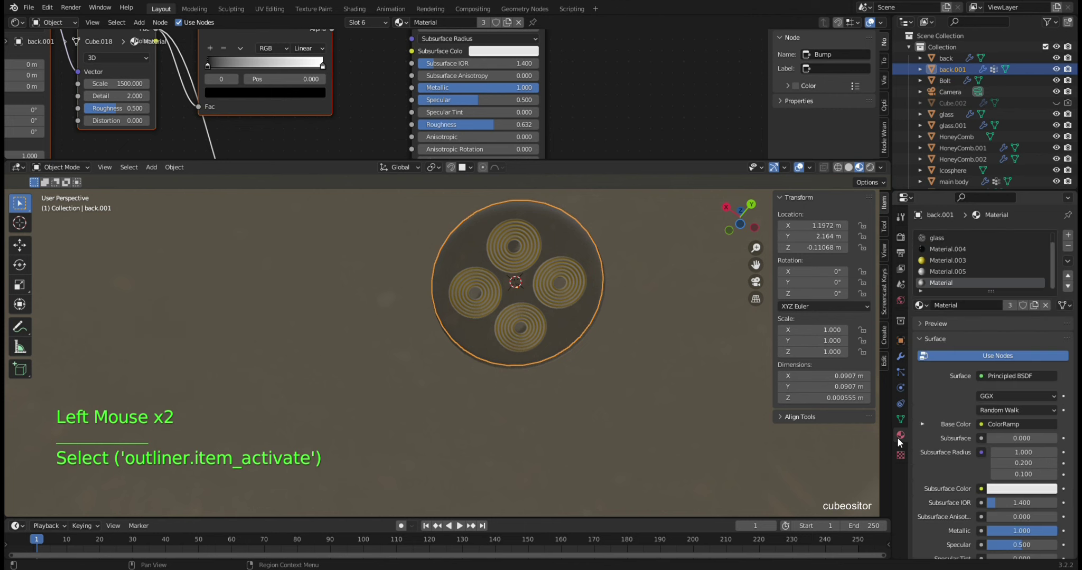
pyautogui.click(902, 442)
pyautogui.press('KP_Divide')
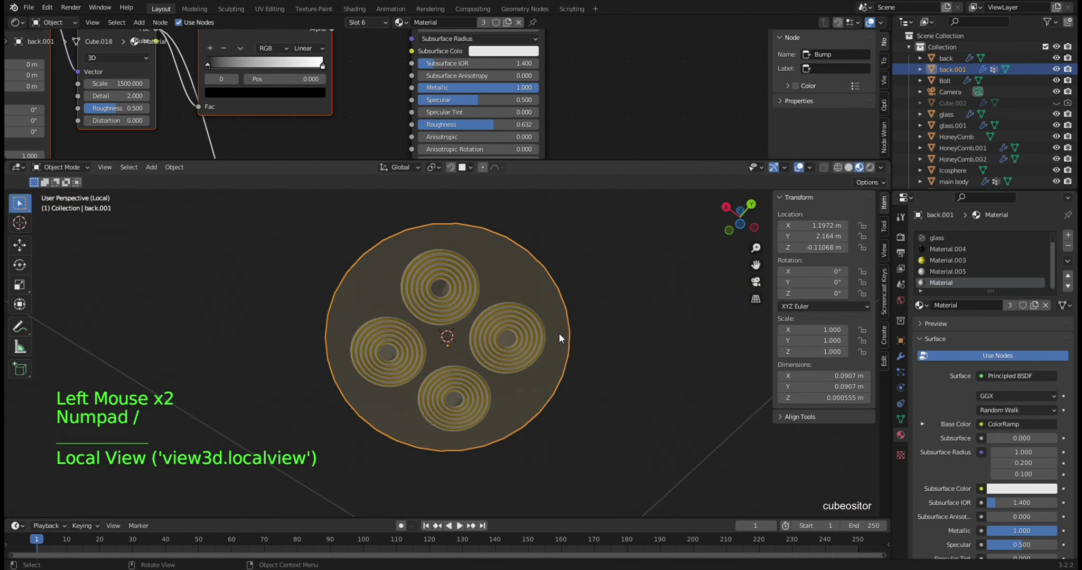
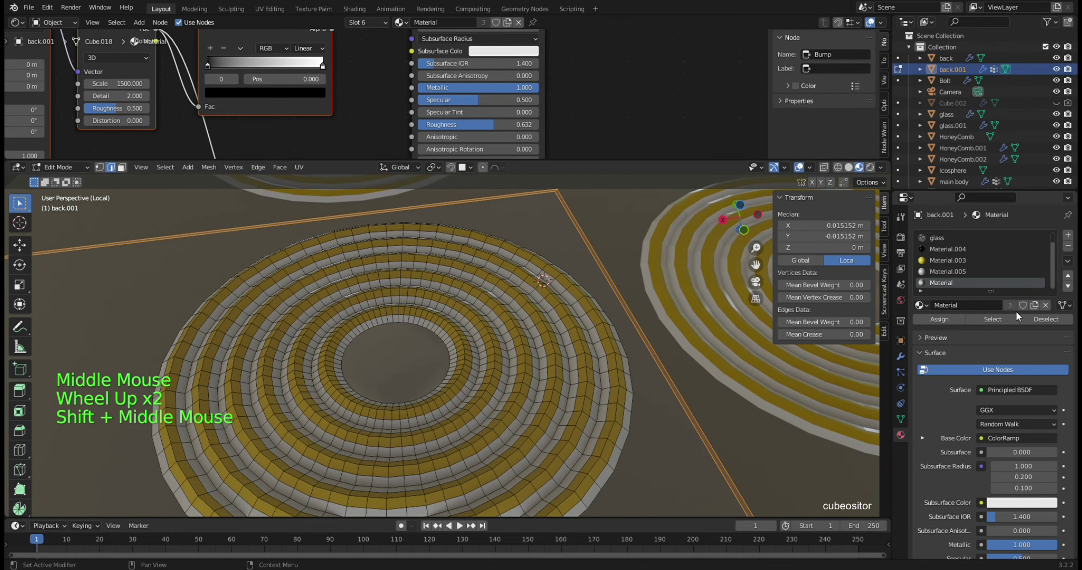
# - Select the faces using the yellow material slot, then those assigned to Material.005
pyautogui.click(961, 262)
pyautogui.press('alt+a')
pyautogui.click(1018, 322)
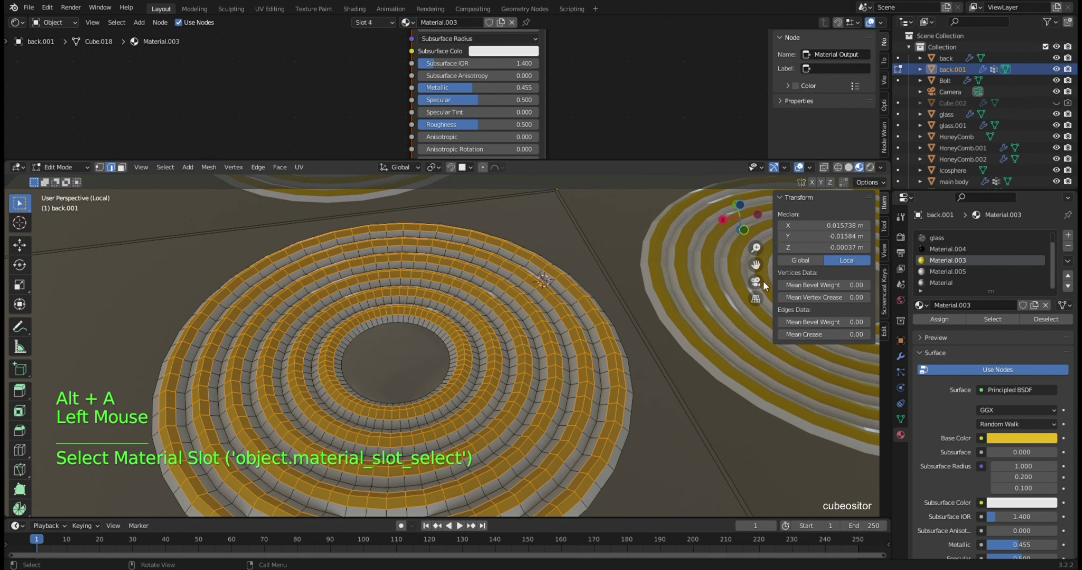
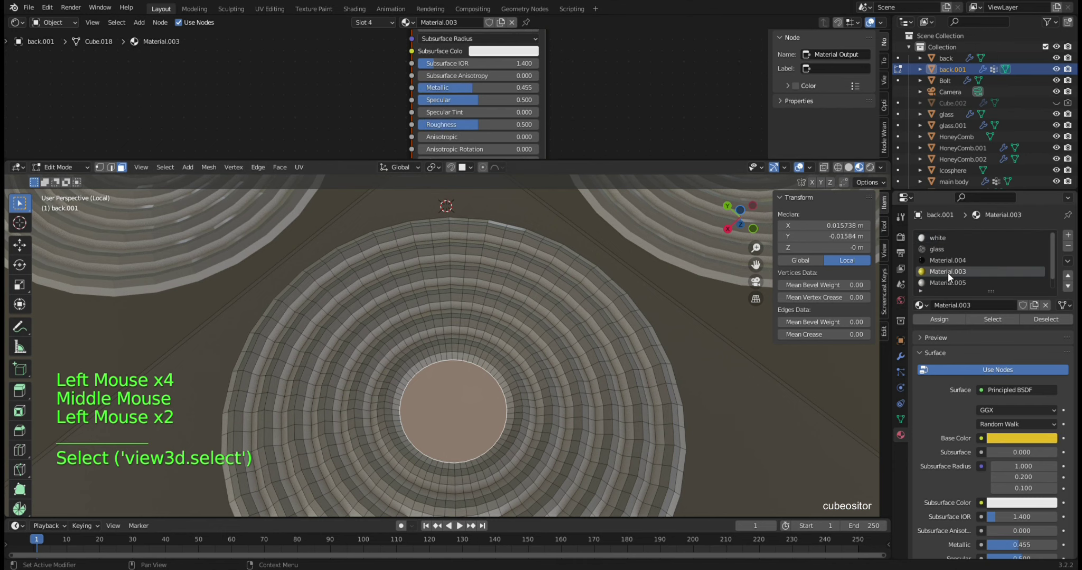
pyautogui.click(672, 396)
pyautogui.scroll(-3)
pyautogui.click(569, 395)
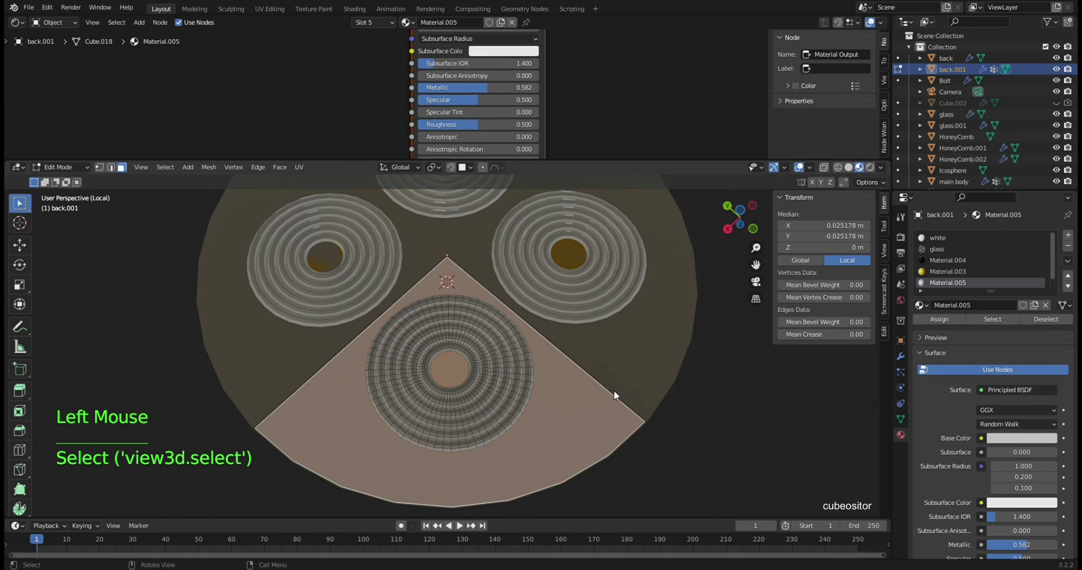
# - Leave Edit Mode and Local View, bringing the full scene back around the disc
pyautogui.press('Tab')
pyautogui.press('KP_Divide')
pyautogui.middleClick(552, 327)
pyautogui.middleClick(568, 250)
pyautogui.press('KP_Decimal')
pyautogui.middleClick(567, 344)
pyautogui.scroll(3)
pyautogui.middleClick(525, 338)
# - Nudge back.001 down along Z to about -0.112 m
pyautogui.press('g')
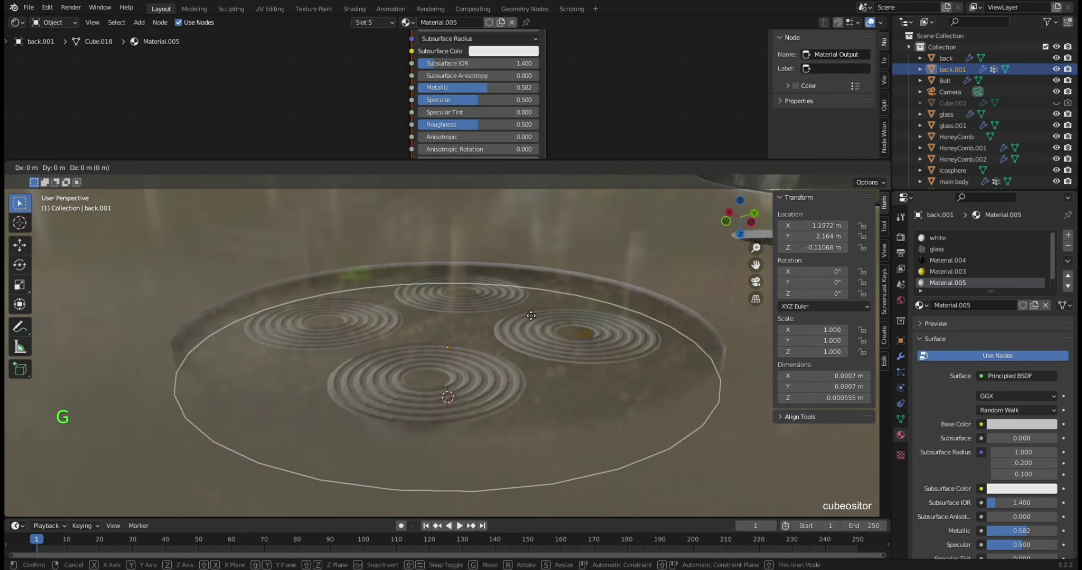
pyautogui.press('KP_Divide')
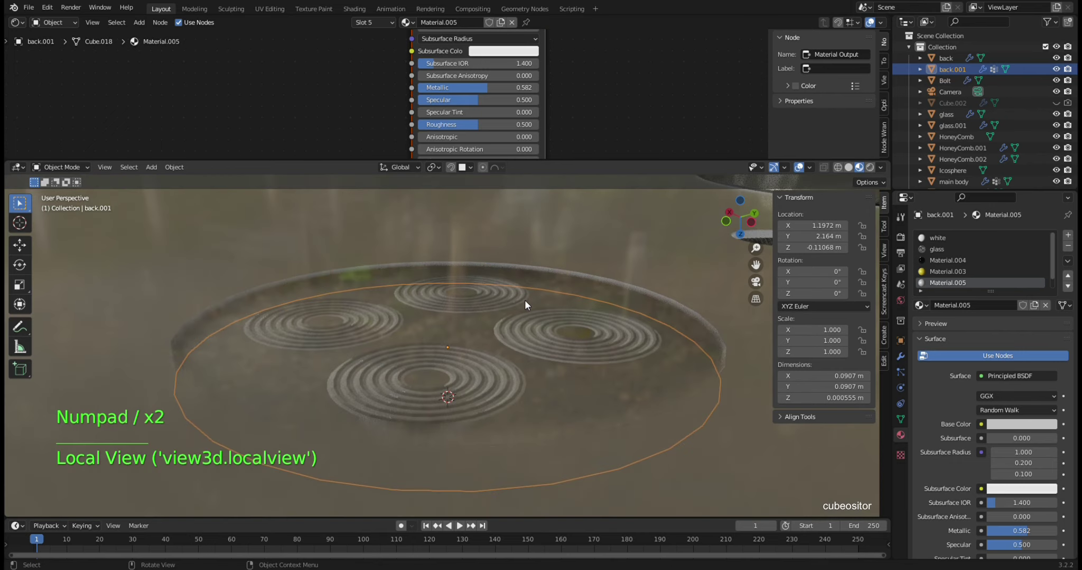
pyautogui.press('KP_Divide')
pyautogui.press('g')
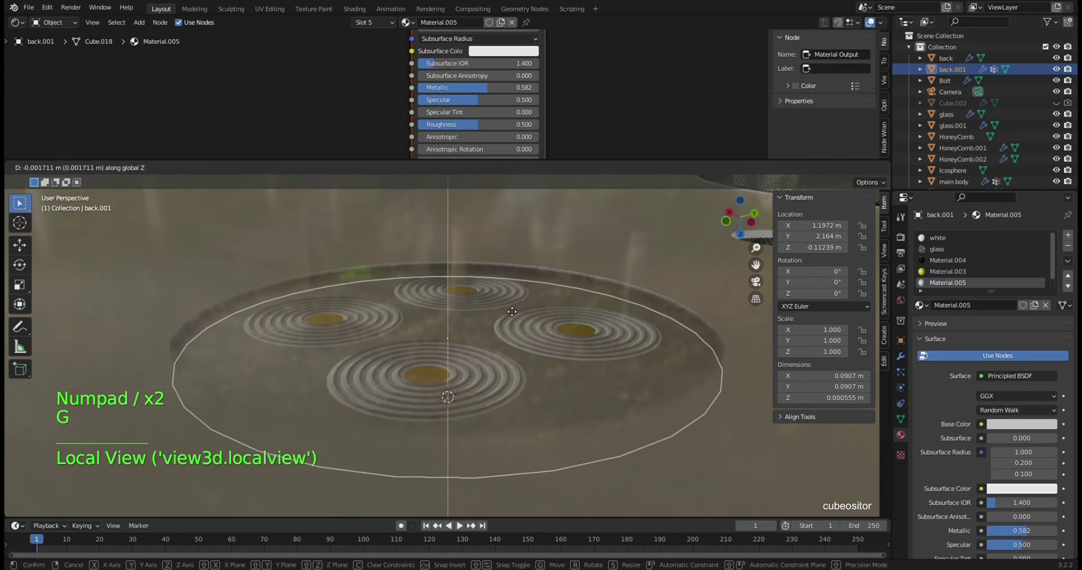
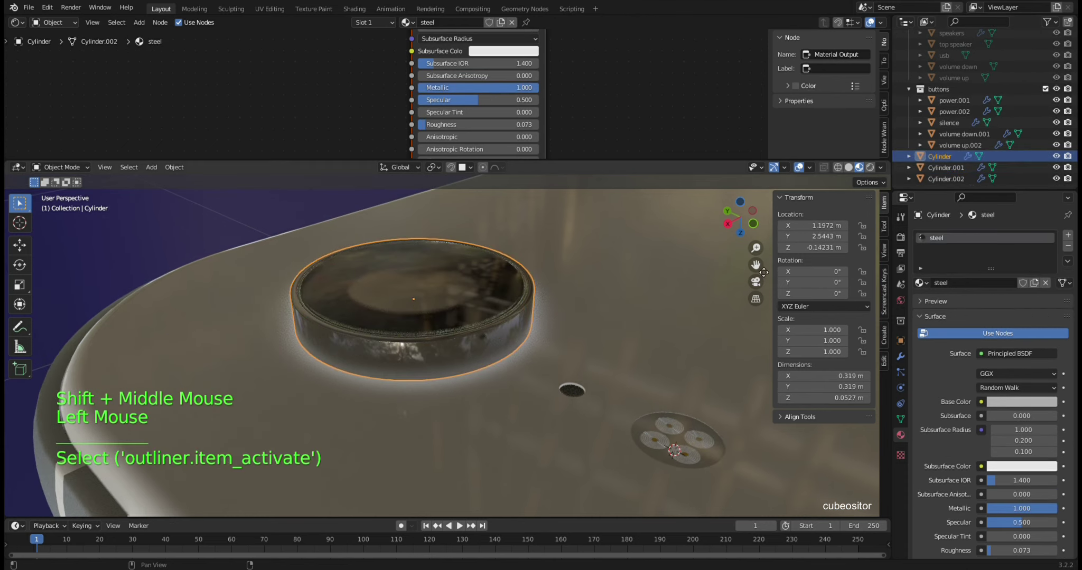
# - Select the Cylinder.001 and Cylinder.002 lens pieces and isolate them in Local View
pyautogui.click(959, 181)
pyautogui.doubleClick(959, 181)
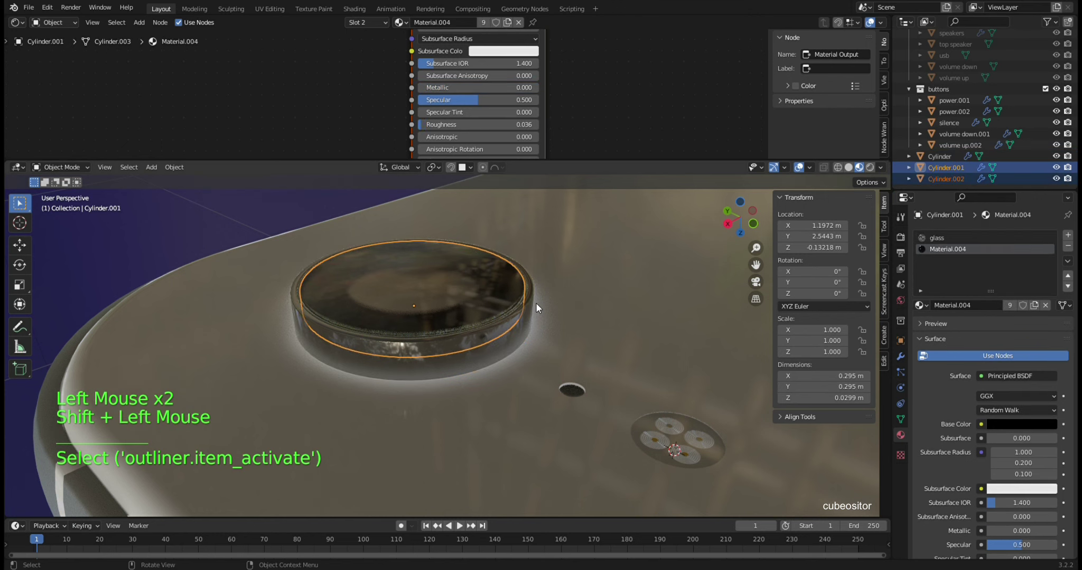
pyautogui.press('KP_Divide')
pyautogui.middleClick(540, 311)
pyautogui.press('KP_Divide')
pyautogui.middleClick(556, 299)
pyautogui.click(953, 185)
pyautogui.middleClick(484, 331)
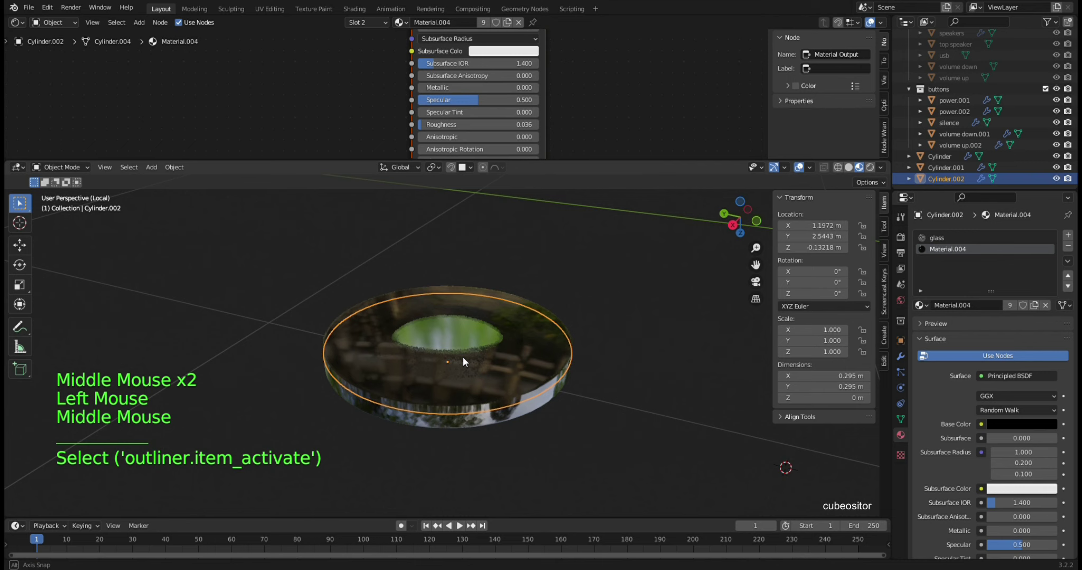
pyautogui.click(953, 170)
pyautogui.middleClick(452, 373)
# - Squash Cylinder.001 along Z into a thin disc and set snapping to edges
pyautogui.press('g')
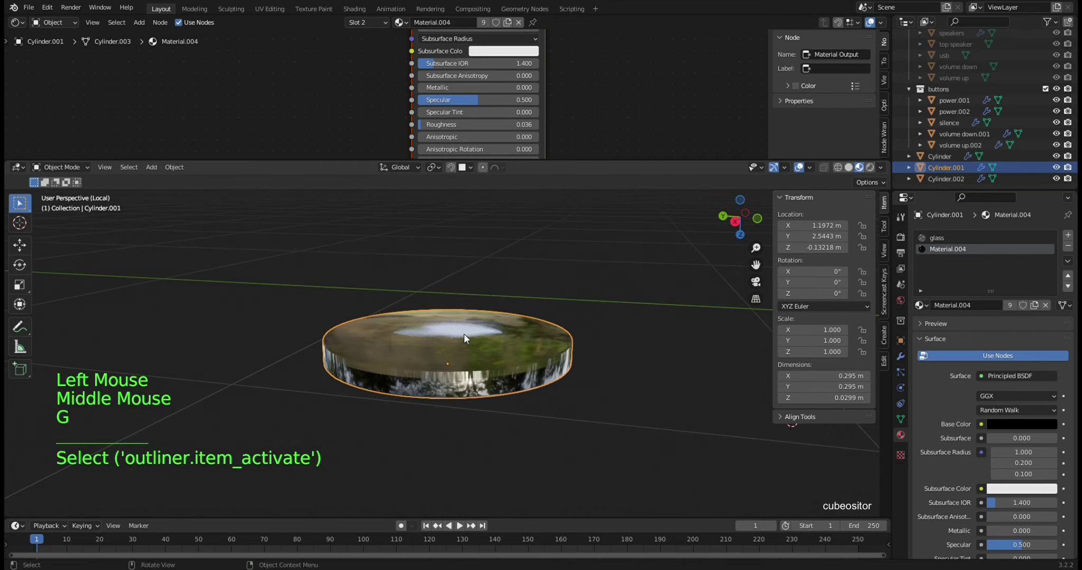
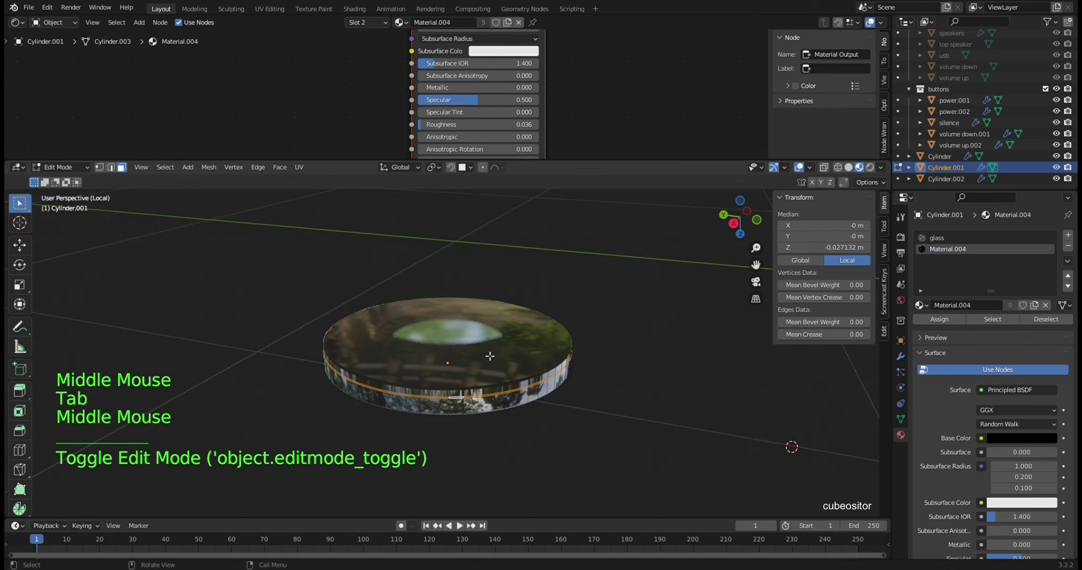
pyautogui.press('Tab')
pyautogui.press('s')
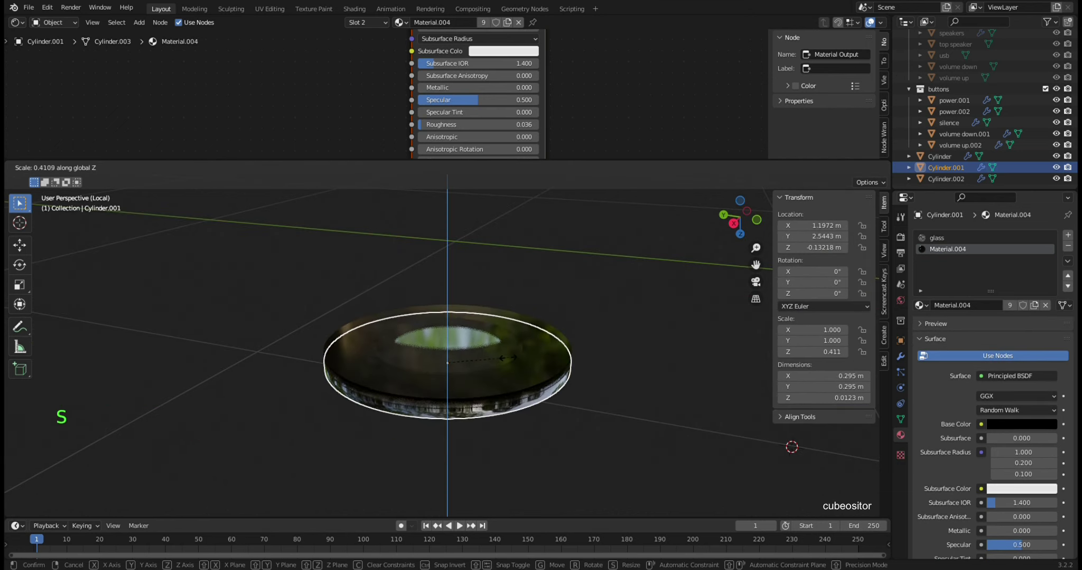
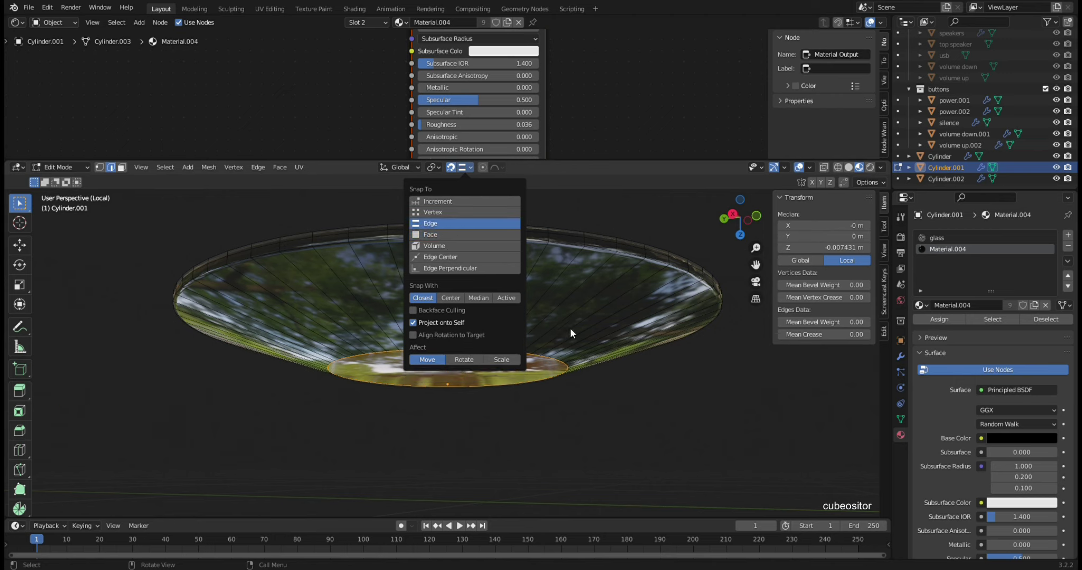
pyautogui.click(470, 175)
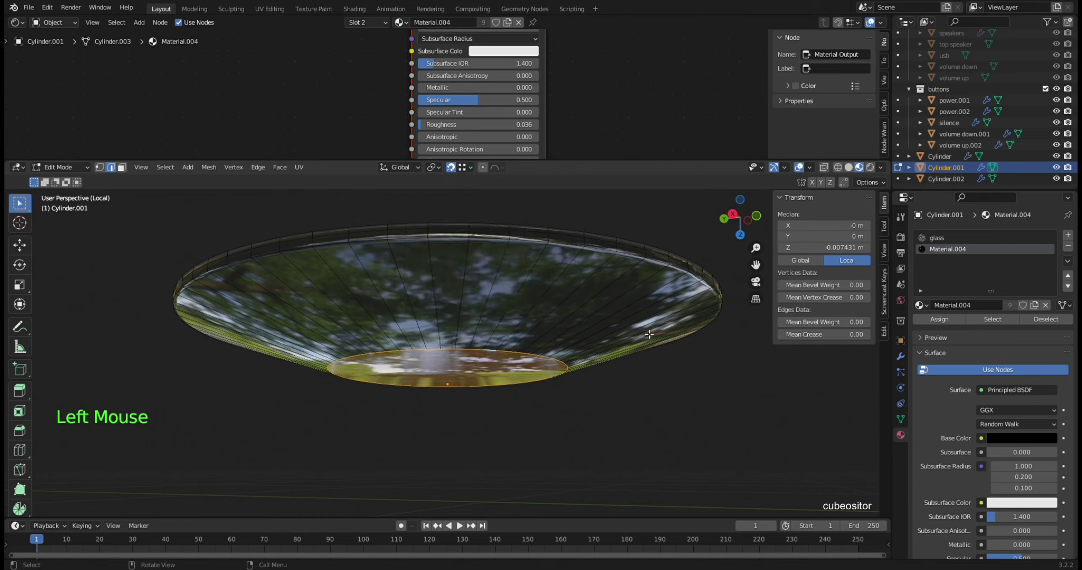
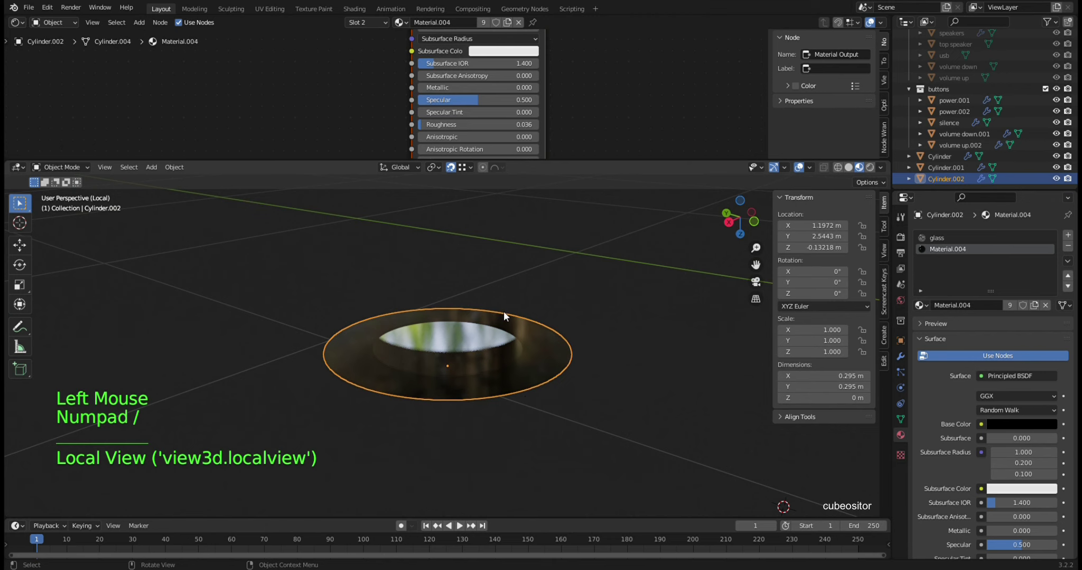
# - Set snapping to vertices, then isolate the Cylinder.002 lens and edit its mesh
pyautogui.press('KP_Divide')
pyautogui.click(465, 168)
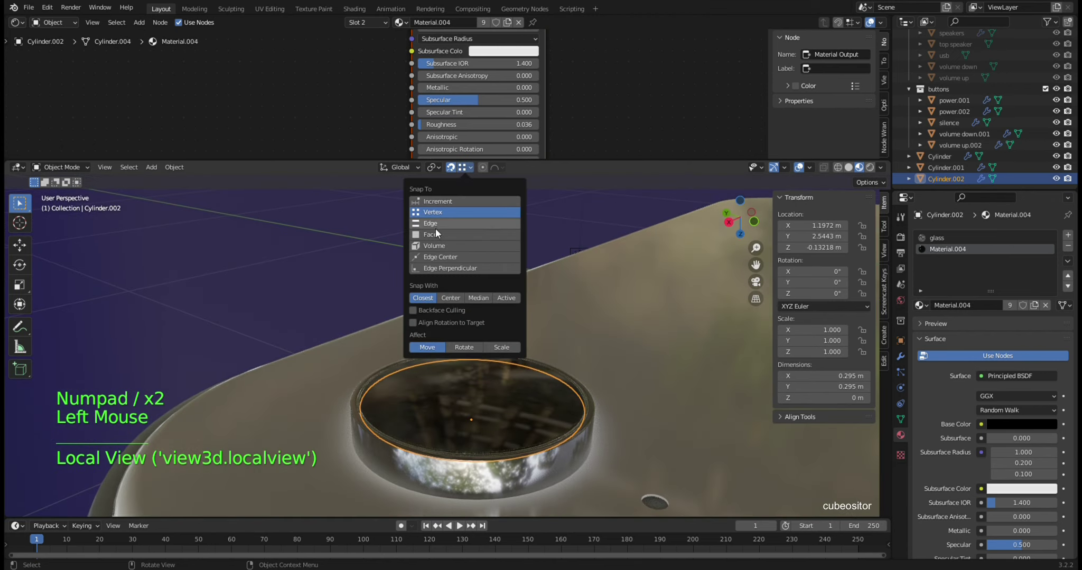
pyautogui.press('g')
pyautogui.middleClick(529, 412)
pyautogui.press('KP_Divide')
pyautogui.middleClick(530, 331)
pyautogui.press('Tab')
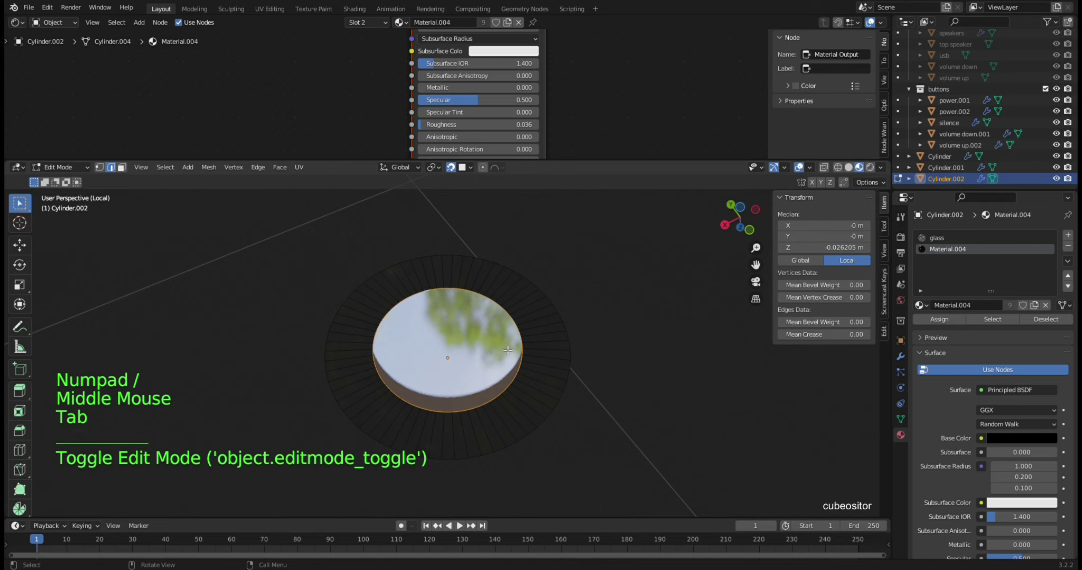
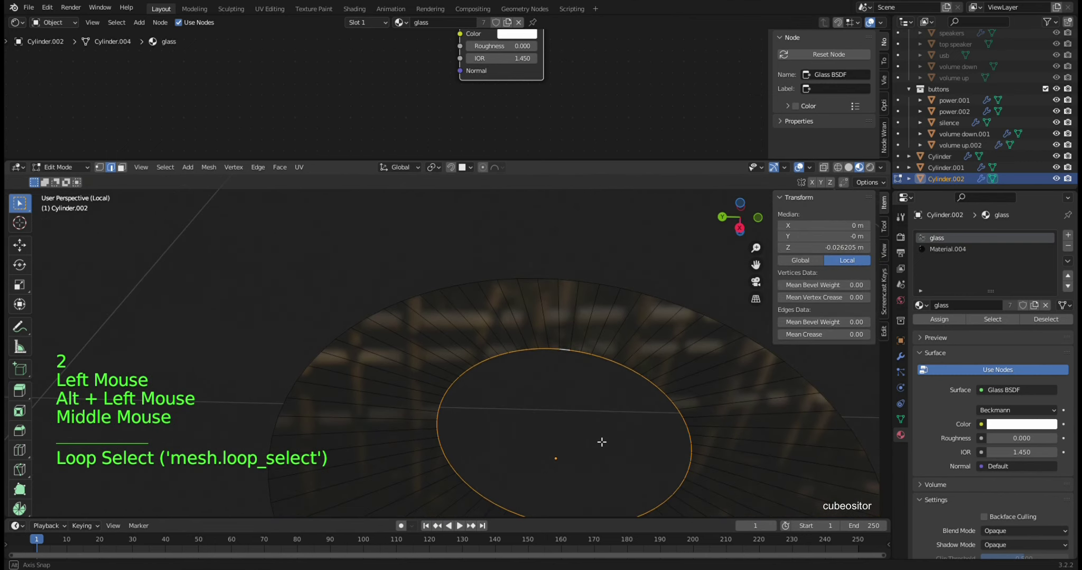
# - Assign glass to the inner faces and slightly shrink the lens's inner ring
pyautogui.press('ctrl+r')
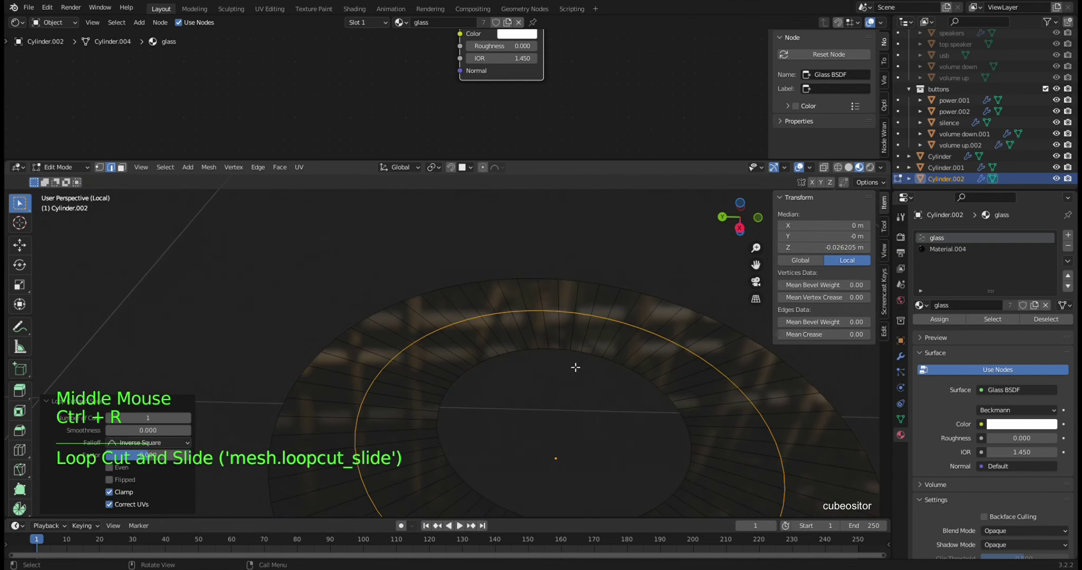
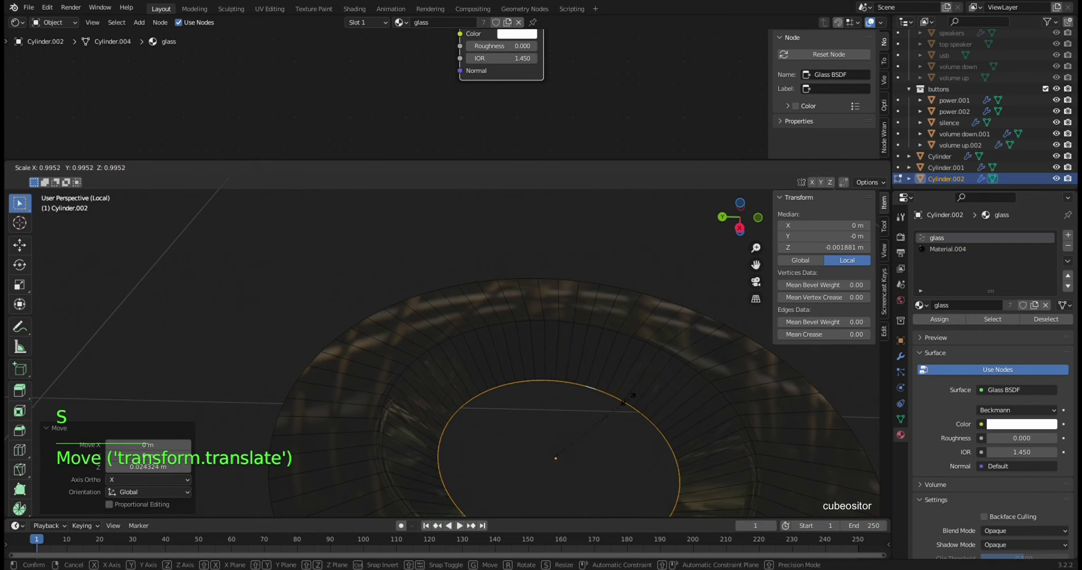
pyautogui.press('s')
pyautogui.scroll(-3)
pyautogui.press('shift+s')
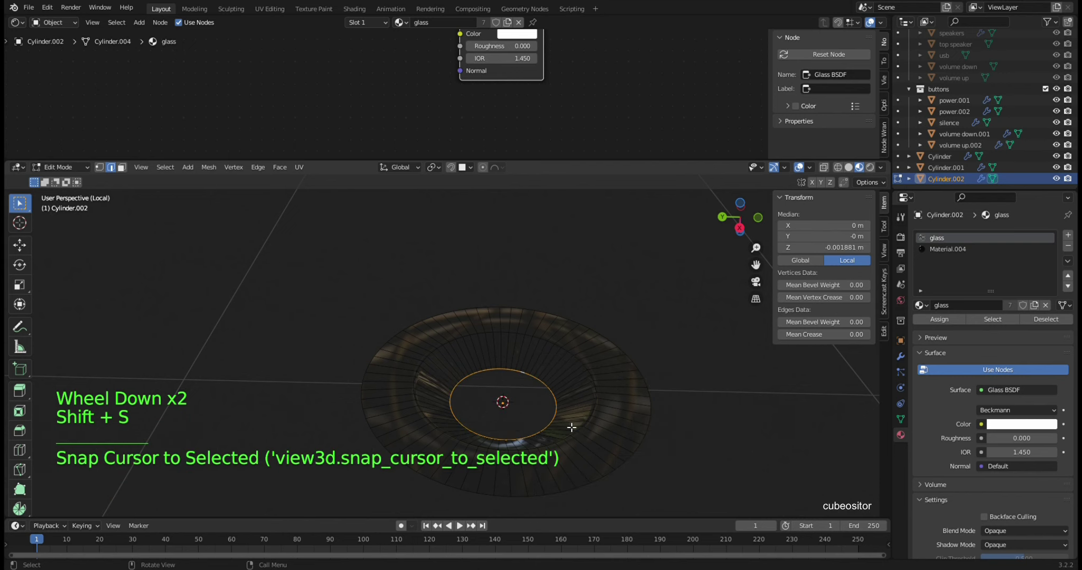
pyautogui.press('Tab')
# - Return to Object Mode with the full scene and select the Icosphere
pyautogui.scroll(3)
pyautogui.scroll(-3)
pyautogui.scroll(3)
pyautogui.scroll(-3)
pyautogui.scroll(3)
pyautogui.click(964, 130)
pyautogui.press('KP_Divide')
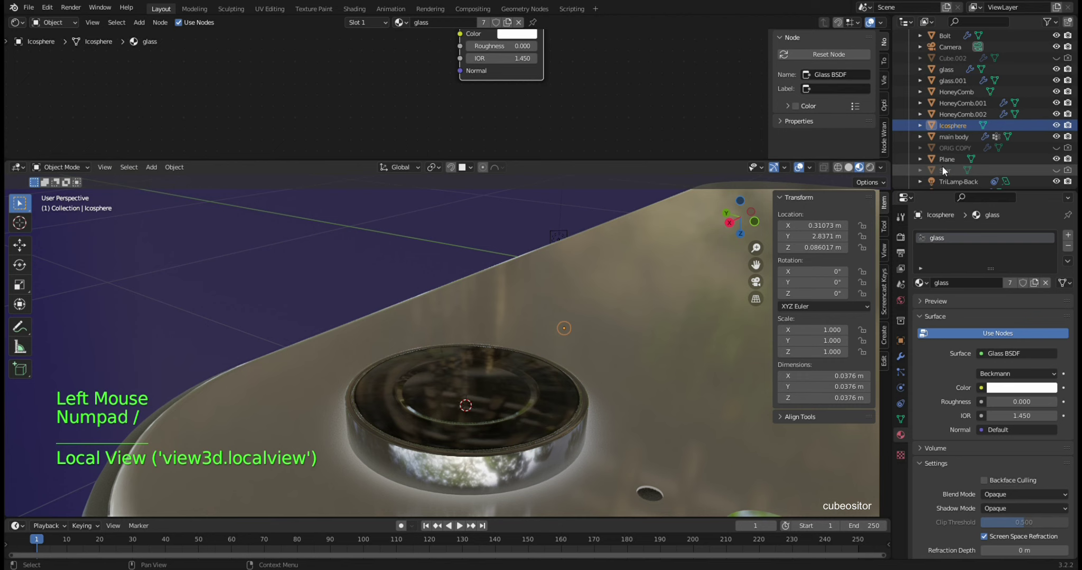
# - Duplicate the Icosphere, delete the spare copy and snap Icosphere.001 to the lens position
pyautogui.click(964, 130)
pyautogui.press('shift+d')
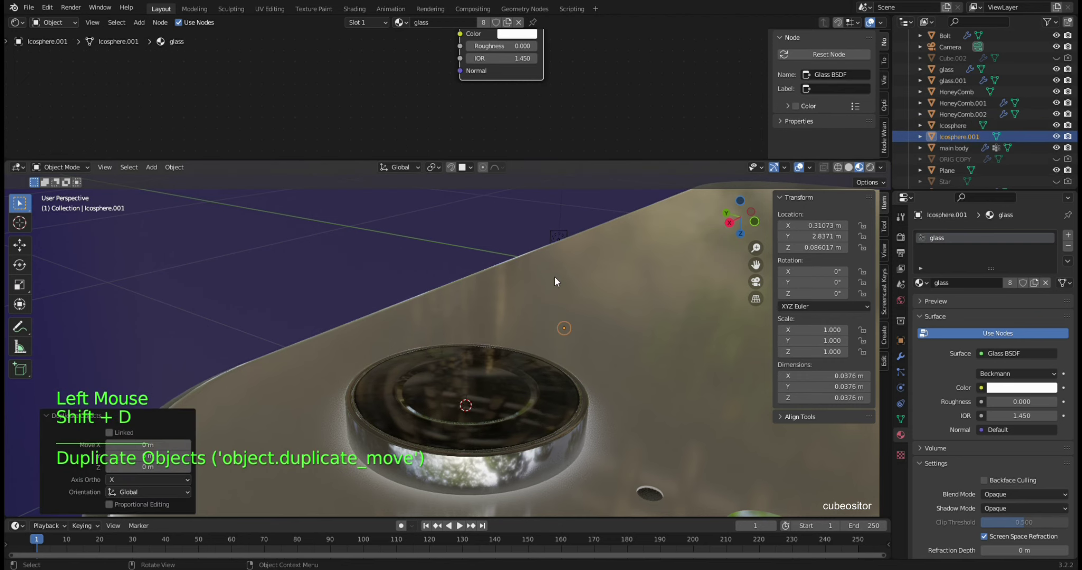
pyautogui.press('shift+d')
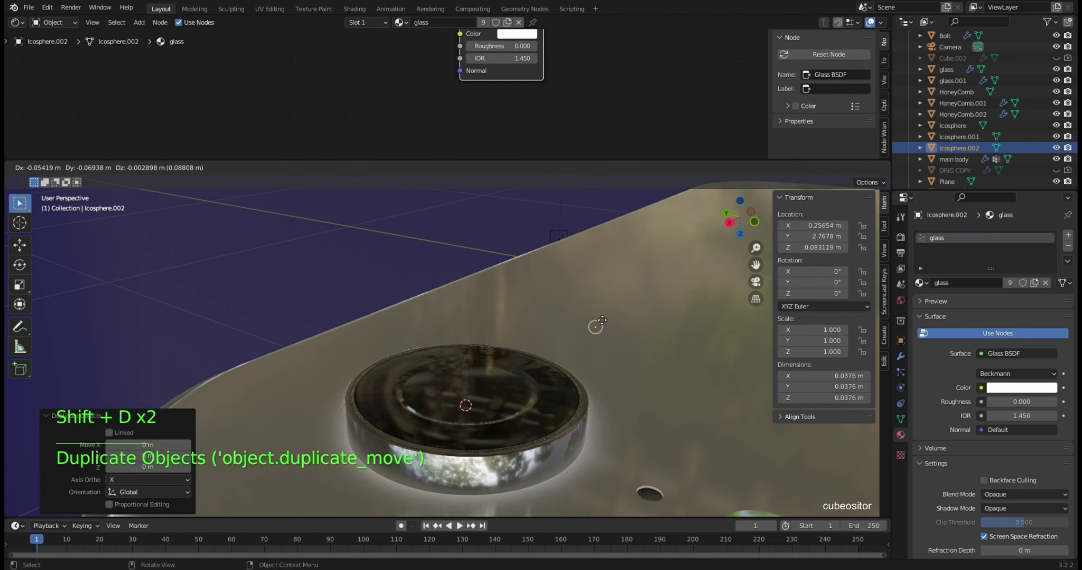
pyautogui.press('shift+d')
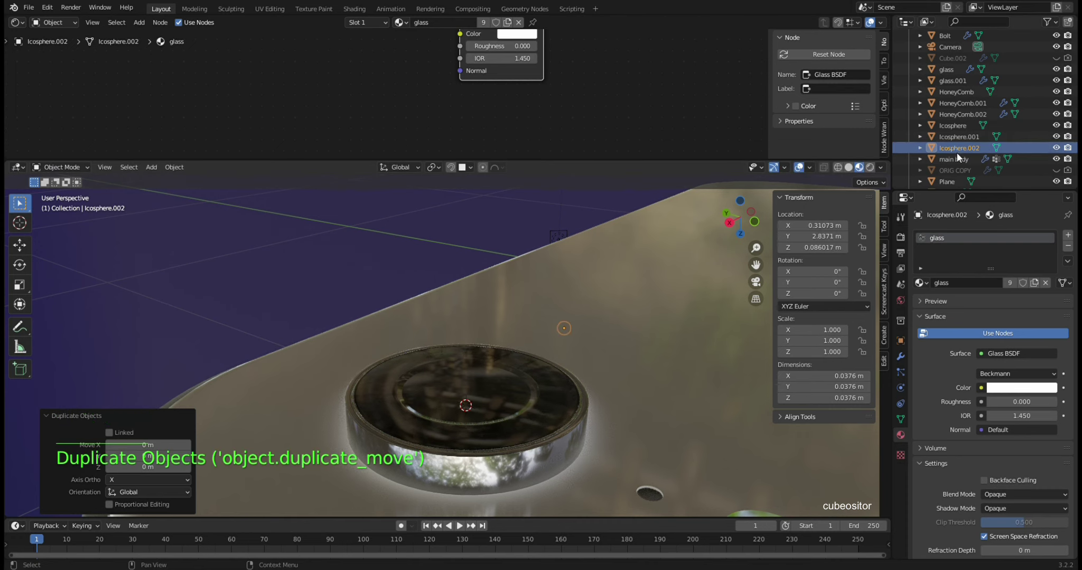
pyautogui.click(960, 152)
pyautogui.press('x')
pyautogui.click(957, 139)
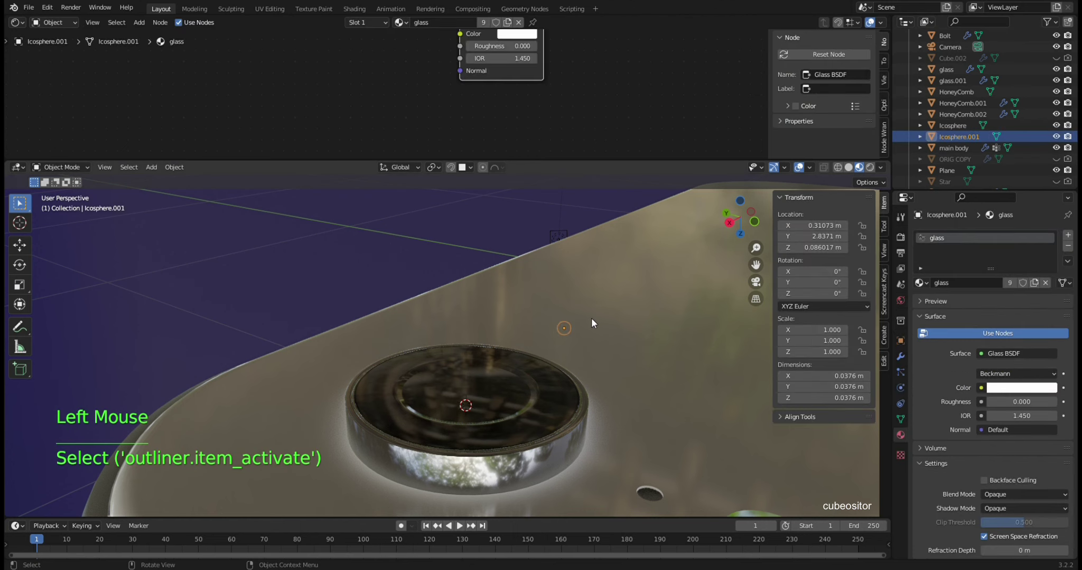
pyautogui.press('shift+s')
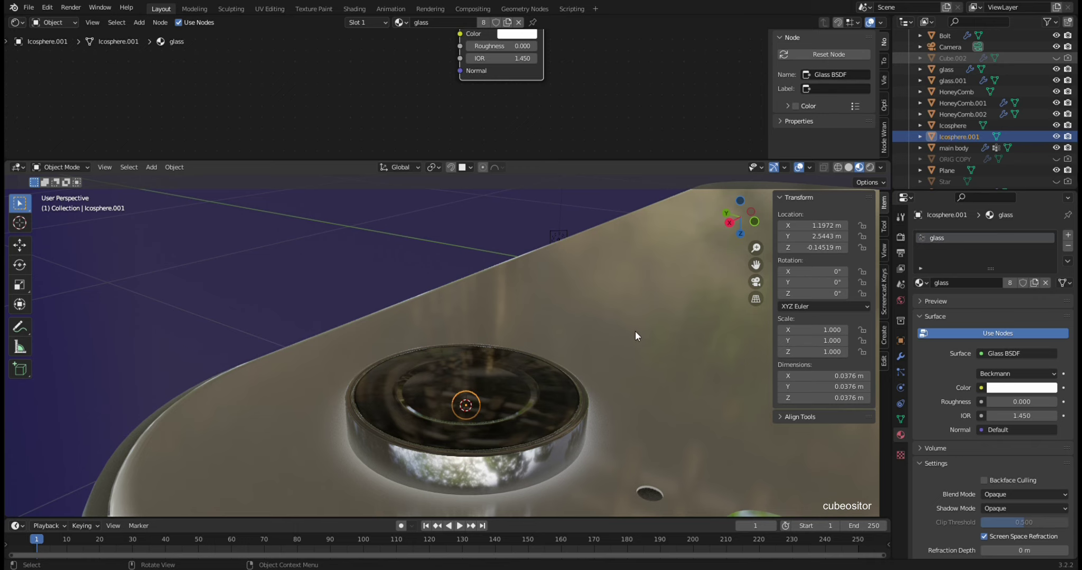
# - Orbit to view the placed lens sphere from the front and around the back plate
pyautogui.middleClick(671, 297)
pyautogui.middleClick(629, 330)
pyautogui.middleClick(617, 303)
pyautogui.middleClick(627, 349)
pyautogui.middleClick(627, 350)
pyautogui.middleClick(614, 315)
pyautogui.middleClick(621, 301)
pyautogui.middleClick(615, 322)
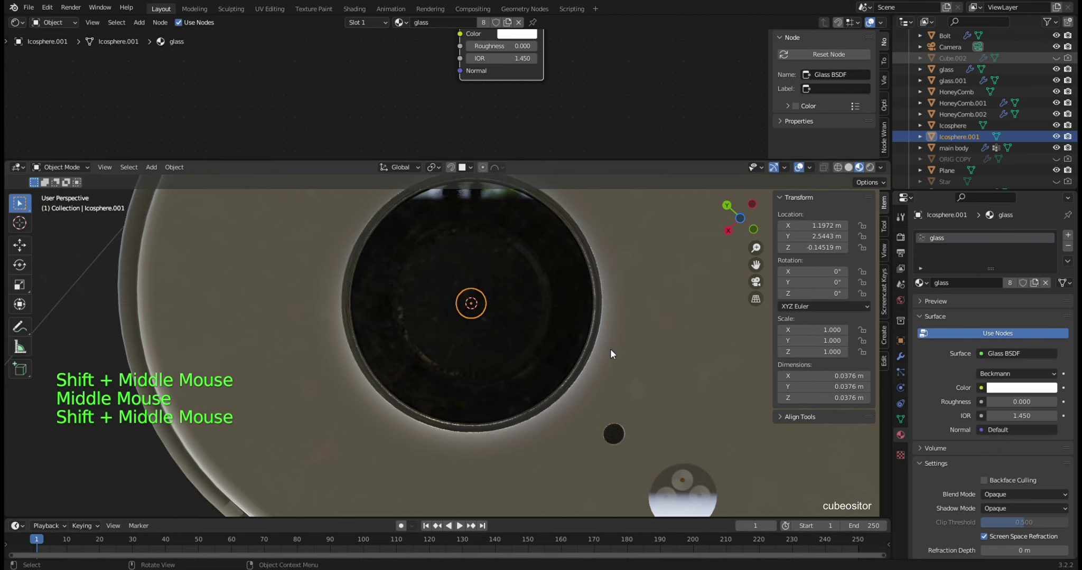
pyautogui.scroll(-3)
pyautogui.middleClick(551, 306)
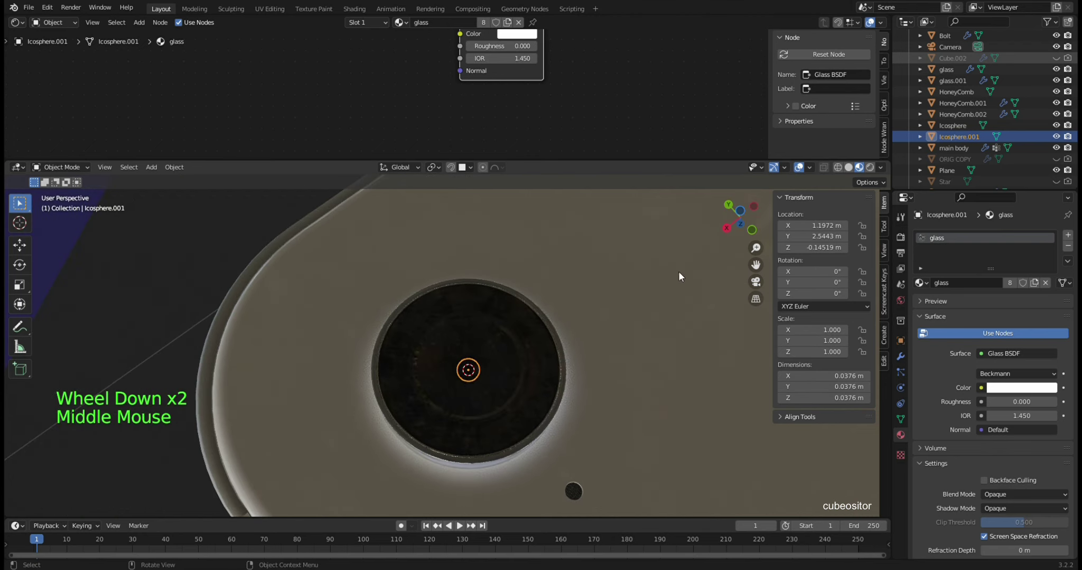
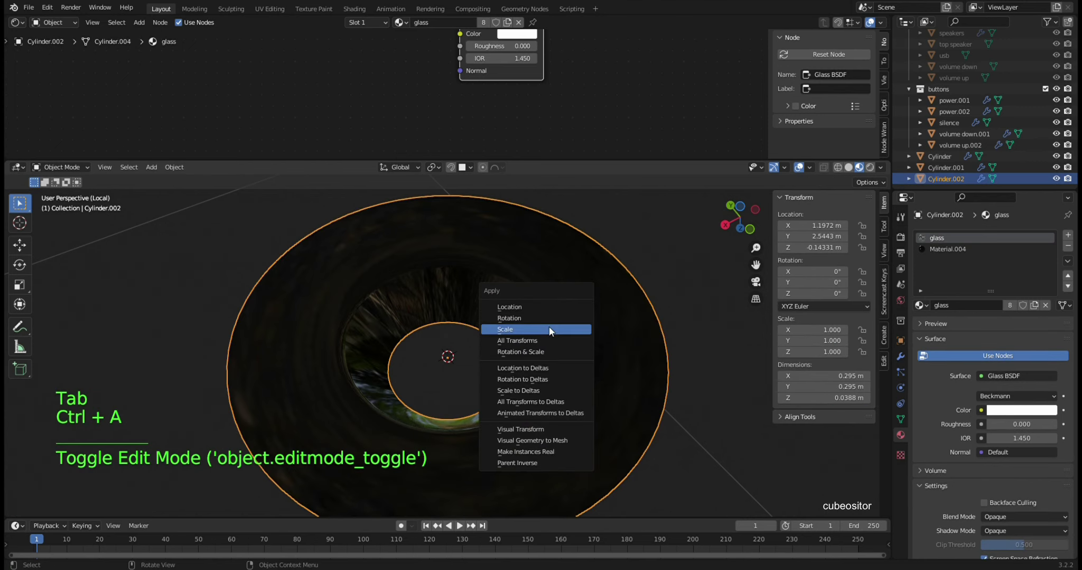
# - Add Material.002 to Cylinder.002 and set its Bevel amount to 0.001 m
pyautogui.scroll(3)
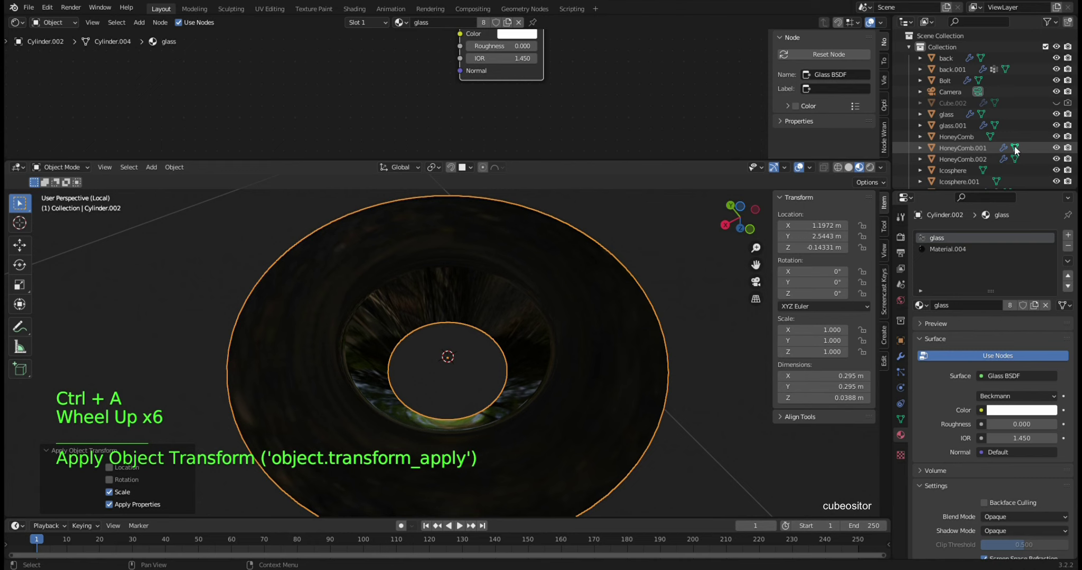
pyautogui.scroll(3)
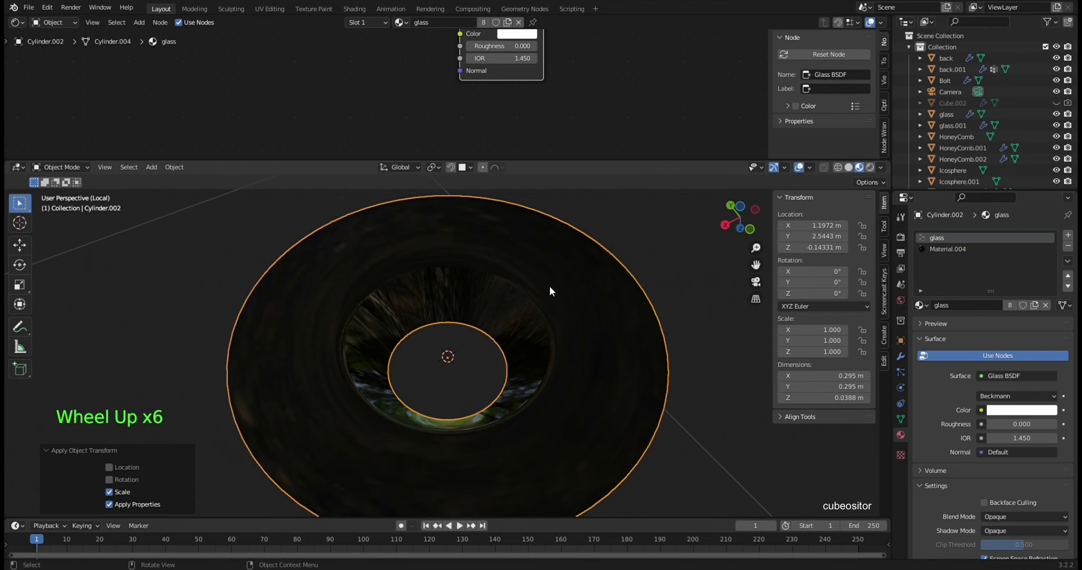
pyautogui.press('KP_Divide')
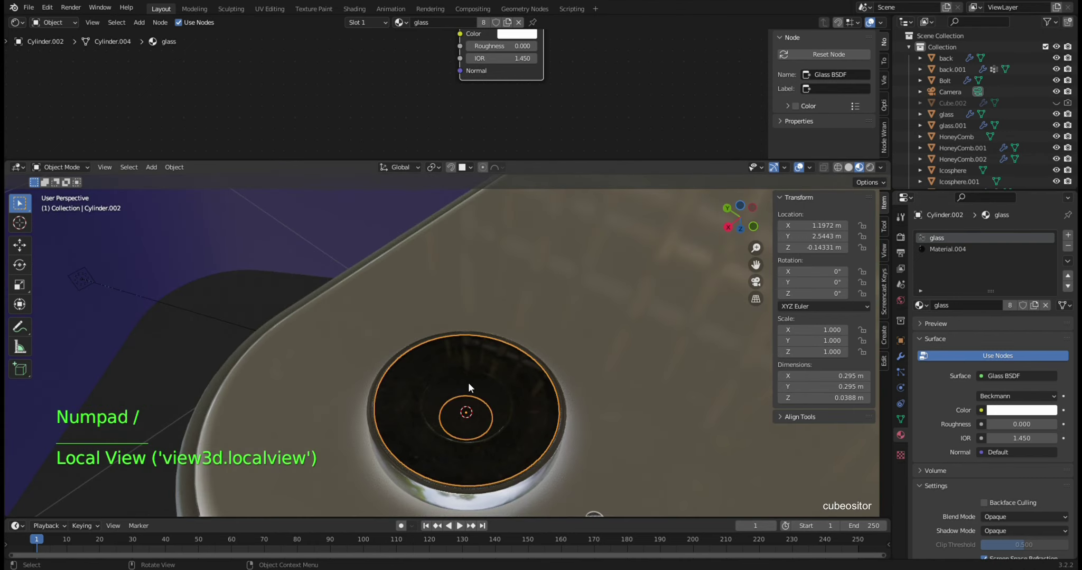
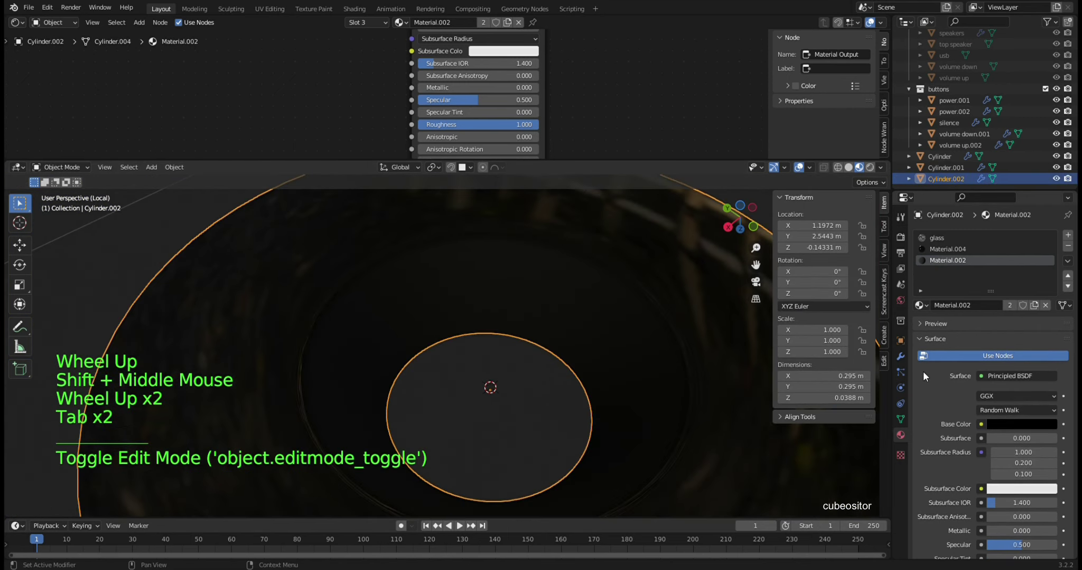
pyautogui.press('Tab')
pyautogui.click(902, 359)
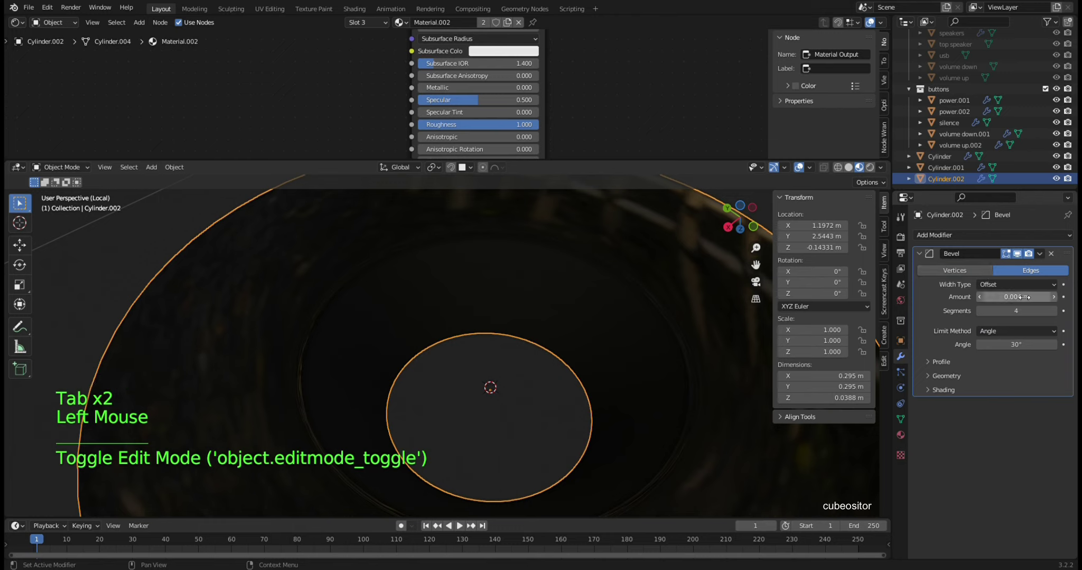
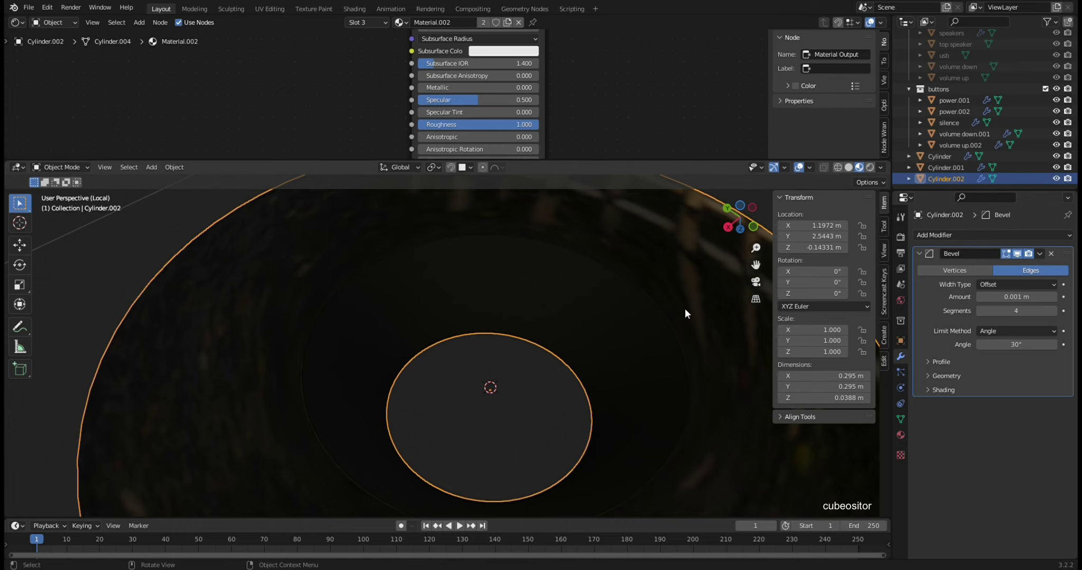
pyautogui.press('KP_Divide')
pyautogui.middleClick(506, 351)
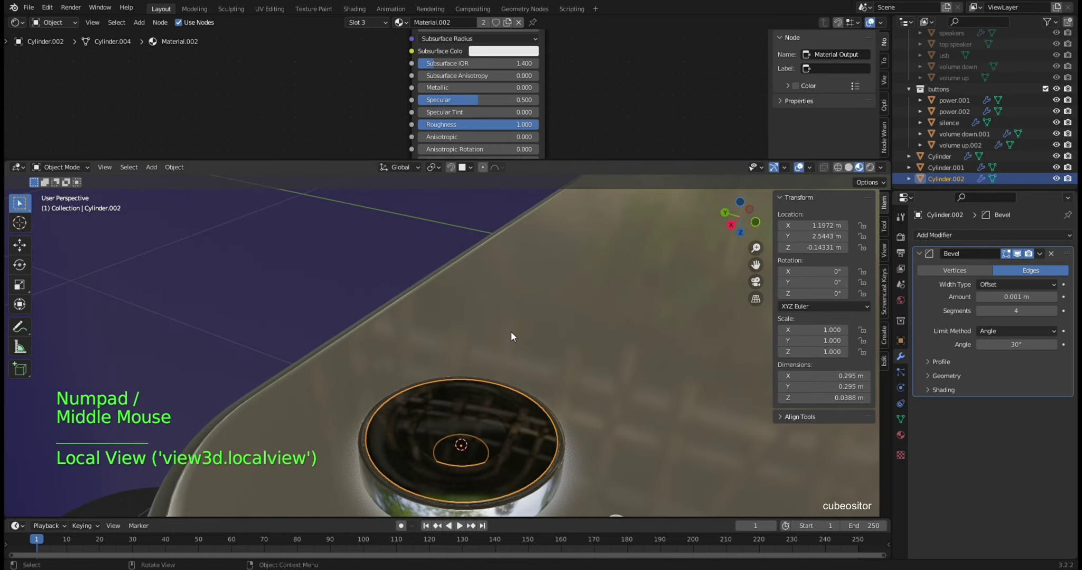
# - Select the Cylinder.001 lens and isolate it in Local View
pyautogui.click(278, 243)
pyautogui.press('KP_Divide')
pyautogui.scroll(3)
pyautogui.middleClick(542, 384)
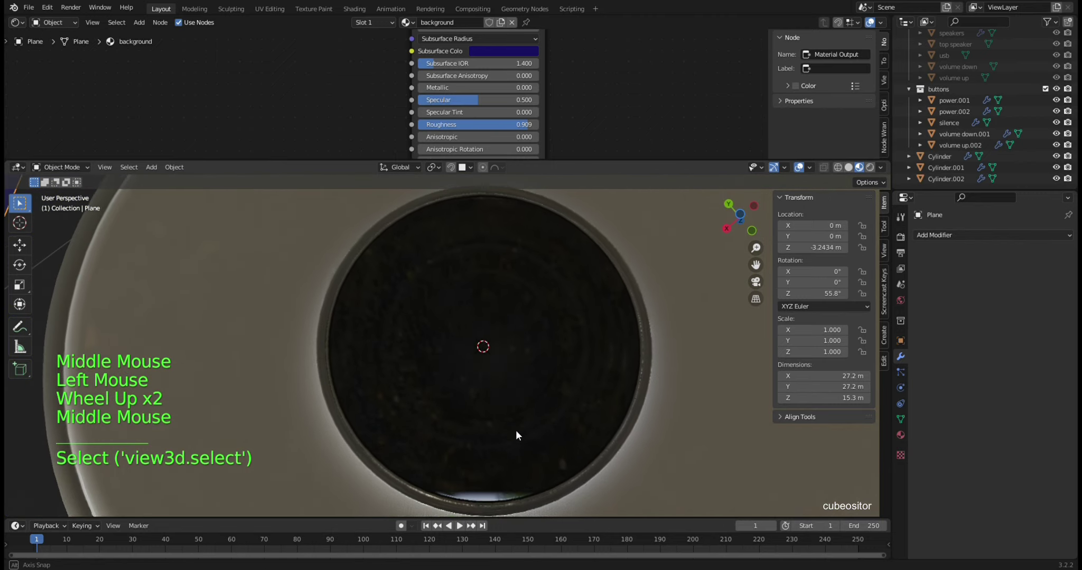
pyautogui.middleClick(567, 356)
pyautogui.middleClick(593, 234)
pyautogui.click(605, 312)
pyautogui.press('KP_Divide')
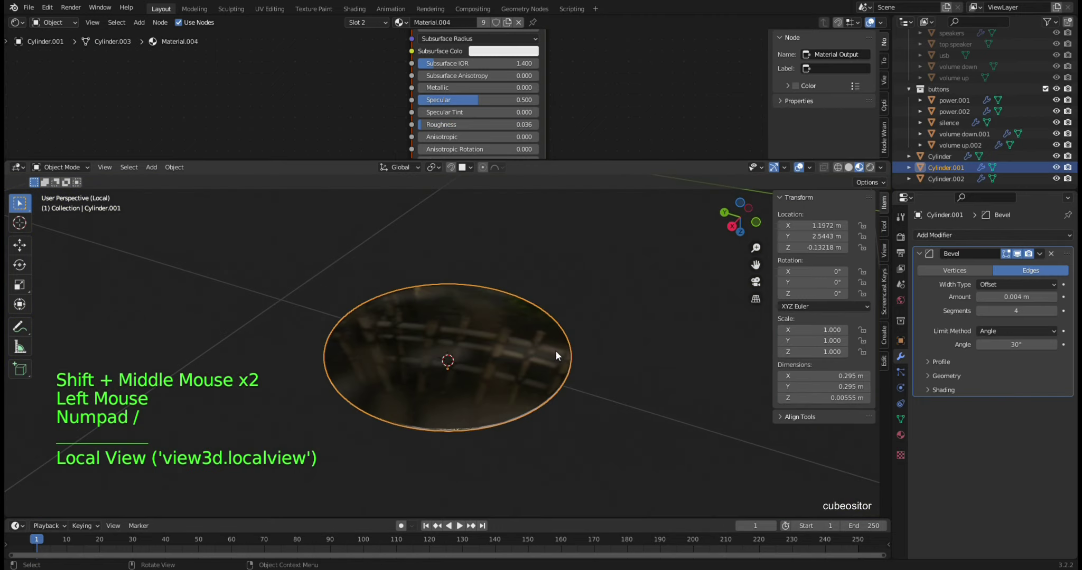
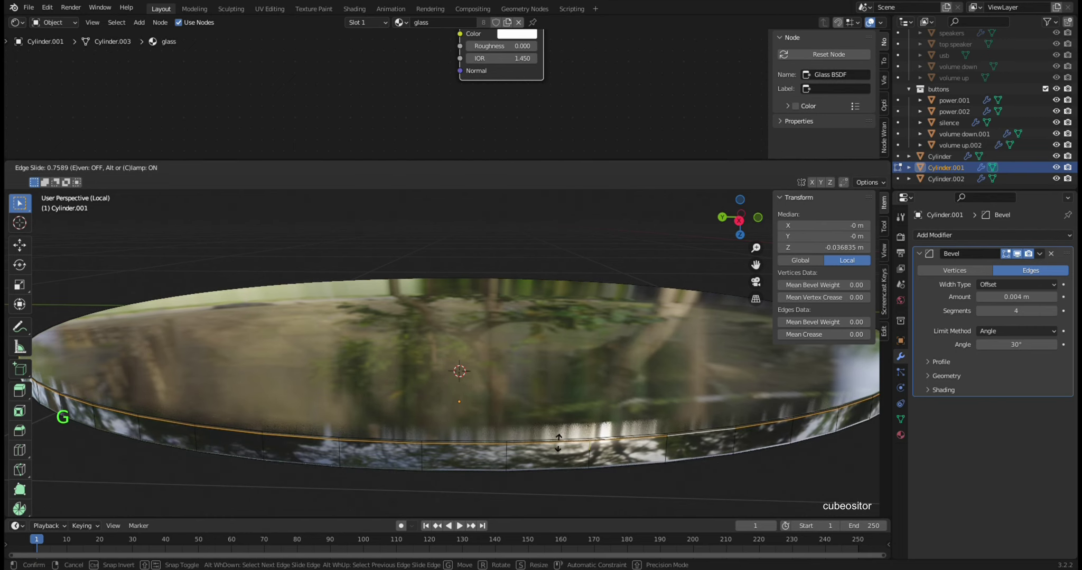
# - Edge-slide Cylinder.001's rim edge loop to a factor of -1.0
pyautogui.press('g')
pyautogui.press('ctrl+r')
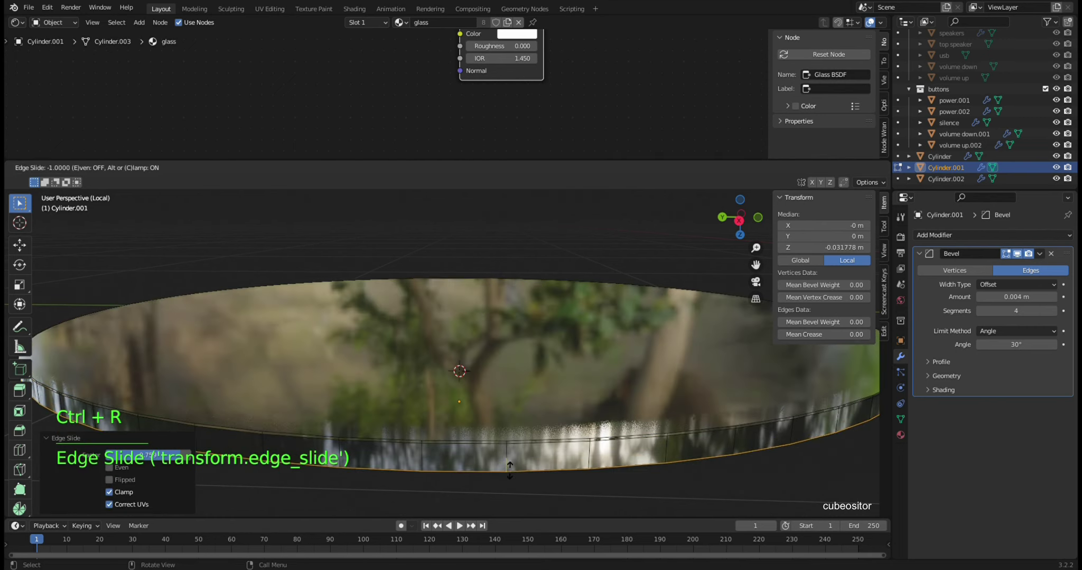
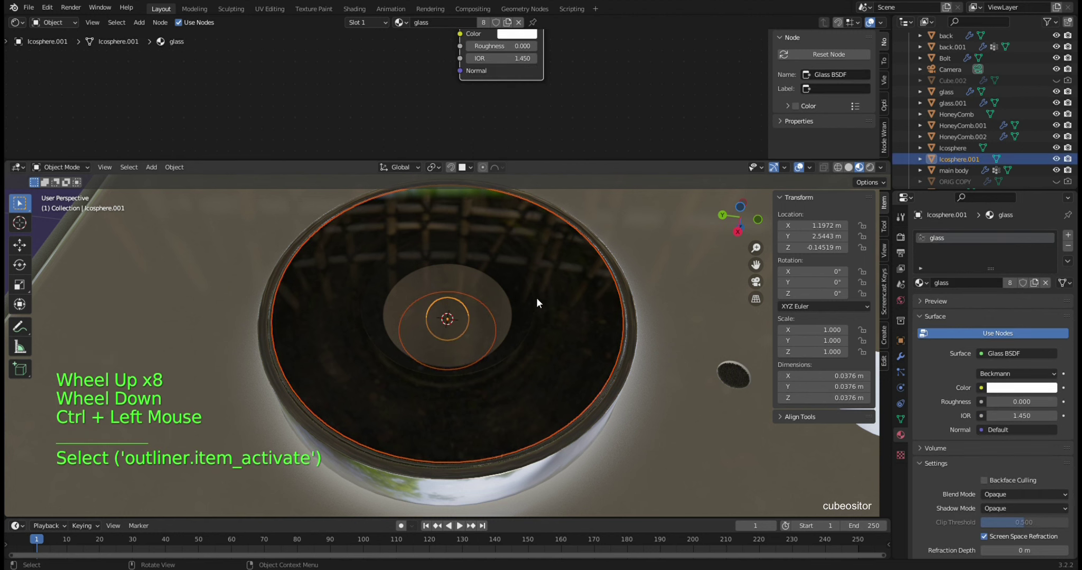
# - Isolate the Icosphere.001 glass lens, scale it down and shift it along Z
pyautogui.press('KP_Divide')
pyautogui.scroll(3)
pyautogui.click(468, 348)
pyautogui.middleClick(475, 329)
pyautogui.scroll(3)
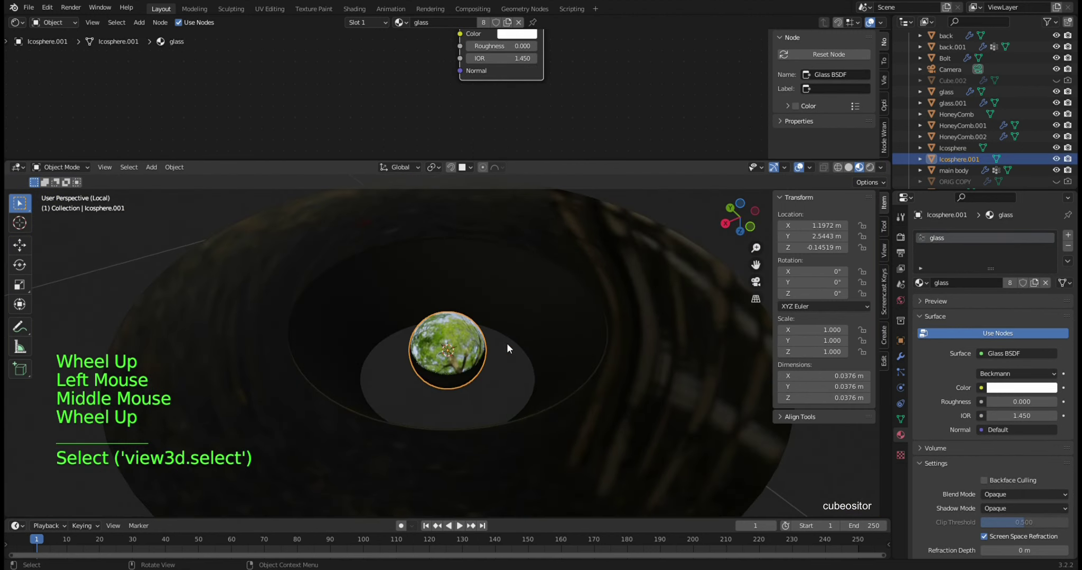
pyautogui.press('s')
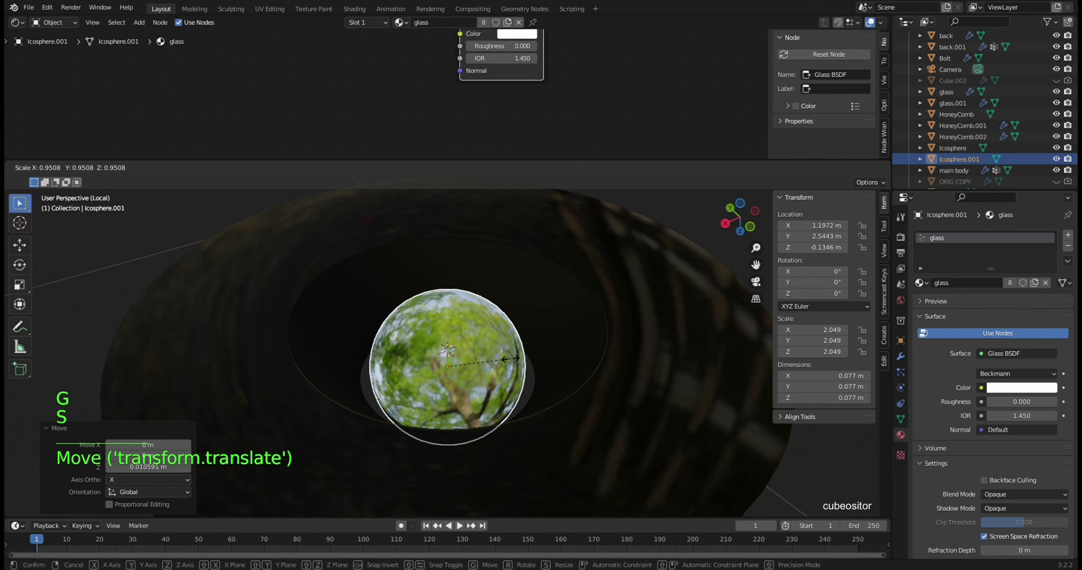
pyautogui.middleClick(503, 348)
pyautogui.press('g')
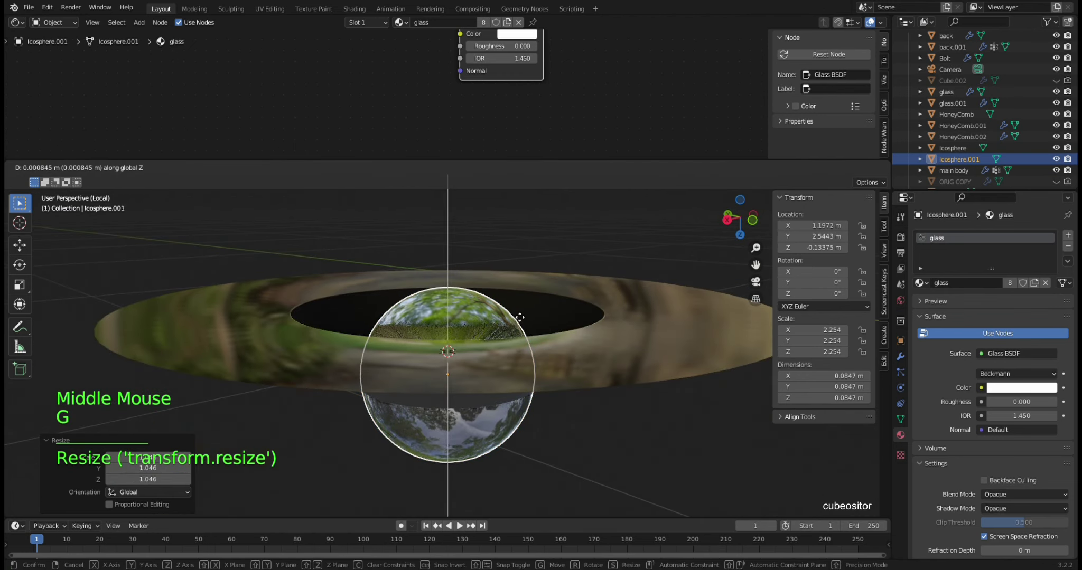
pyautogui.press('Tab')
pyautogui.press('Tab')
# - Apply the lens scale to its mesh and inspect it from all sides in local view
pyautogui.press('ctrl+a')
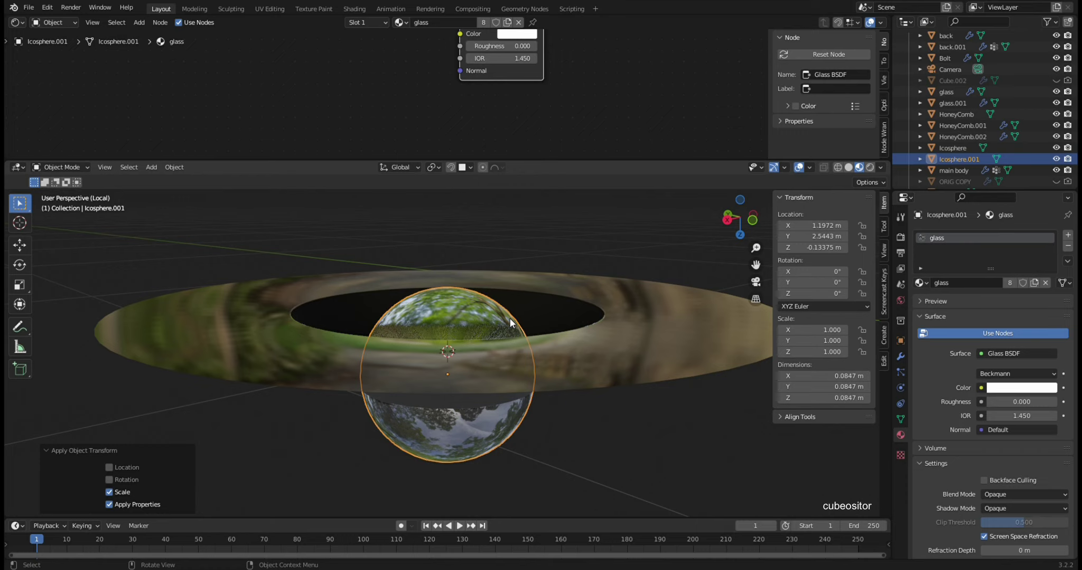
pyautogui.middleClick(555, 314)
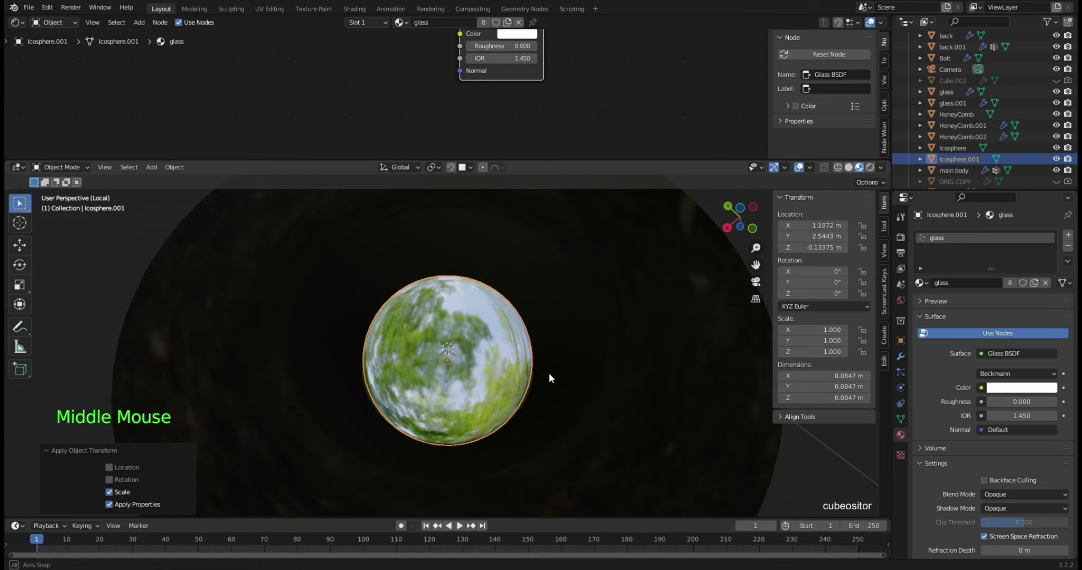
pyautogui.middleClick(573, 353)
pyautogui.middleClick(629, 295)
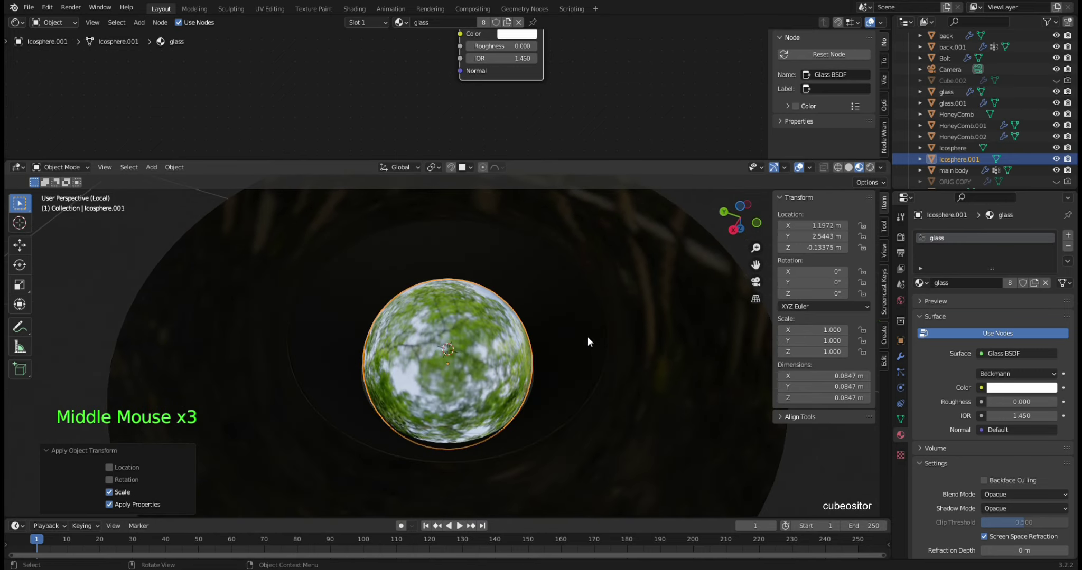
pyautogui.press('KP_Divide')
pyautogui.scroll(-3)
pyautogui.middleClick(555, 301)
pyautogui.scroll(3)
pyautogui.middleClick(467, 330)
pyautogui.middleClick(486, 345)
pyautogui.scroll(3)
pyautogui.middleClick(520, 360)
pyautogui.middleClick(522, 360)
pyautogui.middleClick(514, 371)
pyautogui.scroll(-3)
# - Nudge the lens up slightly, leaving it at scale 0.891 (~0.0755 m) with Cylinder.002 active
pyautogui.click(967, 182)
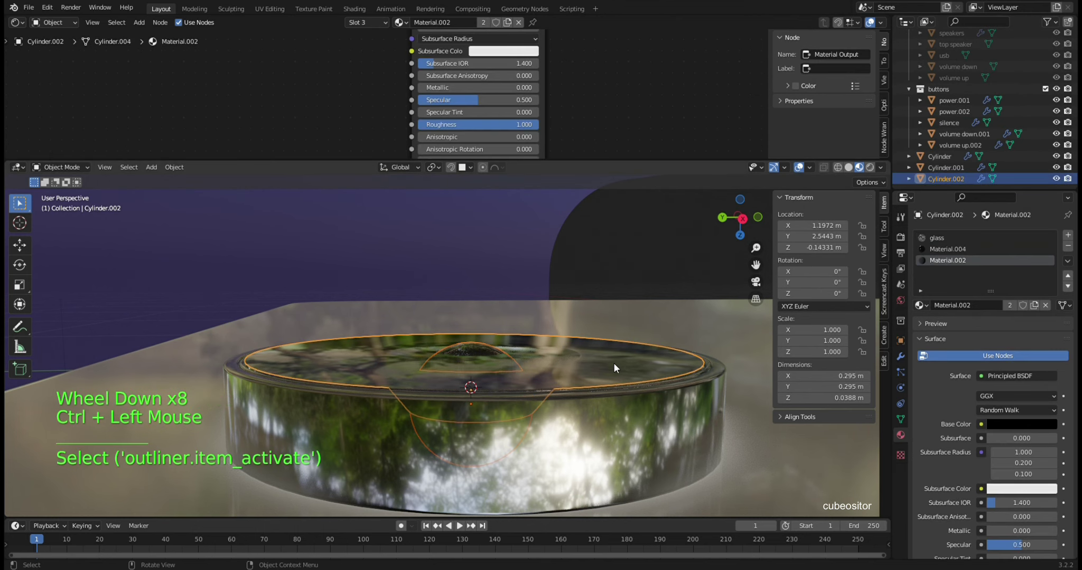
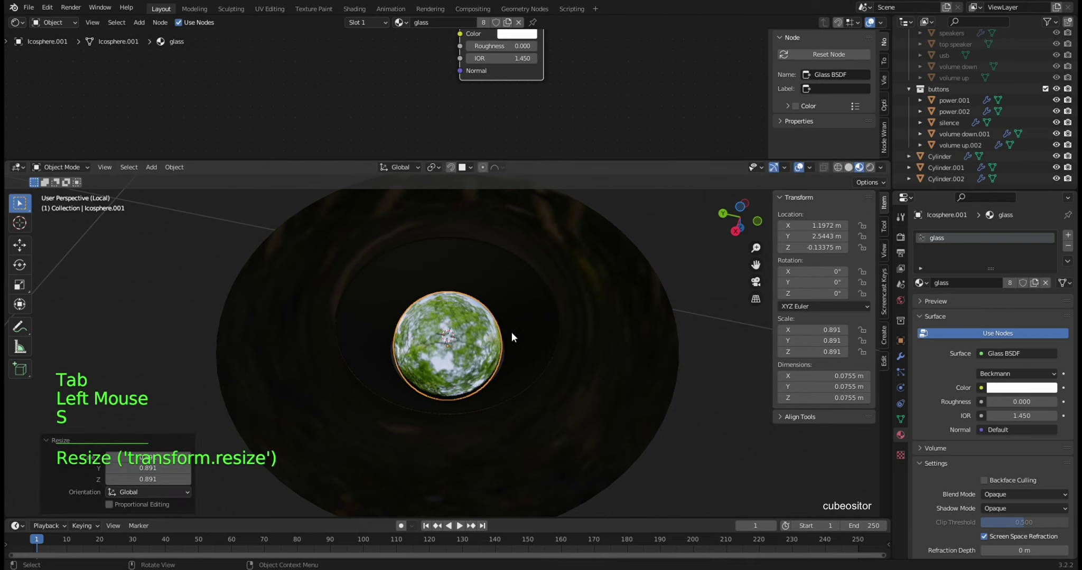
pyautogui.press('g')
pyautogui.middleClick(524, 320)
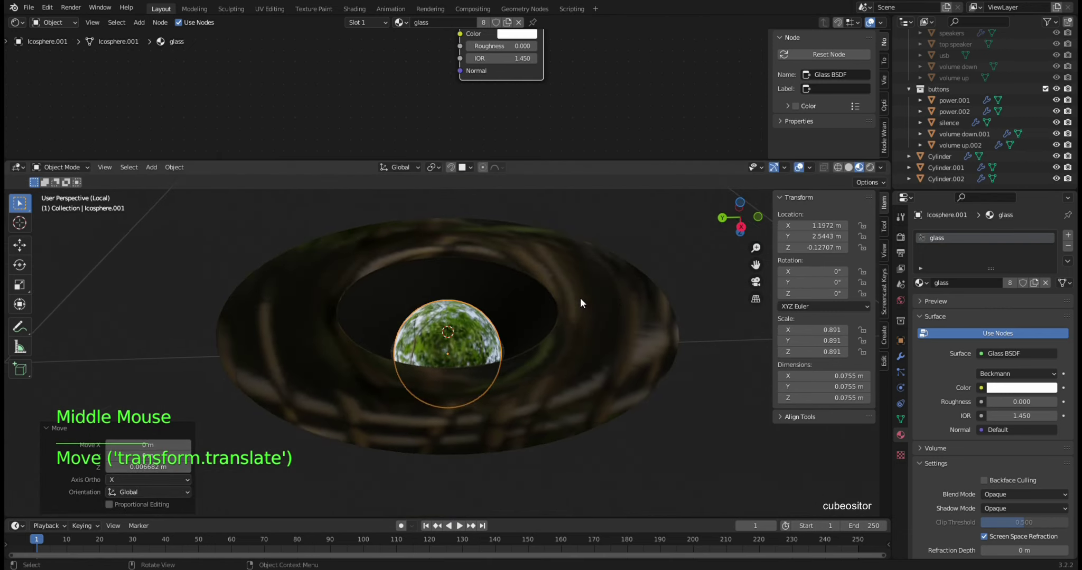
pyautogui.press('ctrl+a')
pyautogui.click(603, 313)
pyautogui.press('ctrl+a')
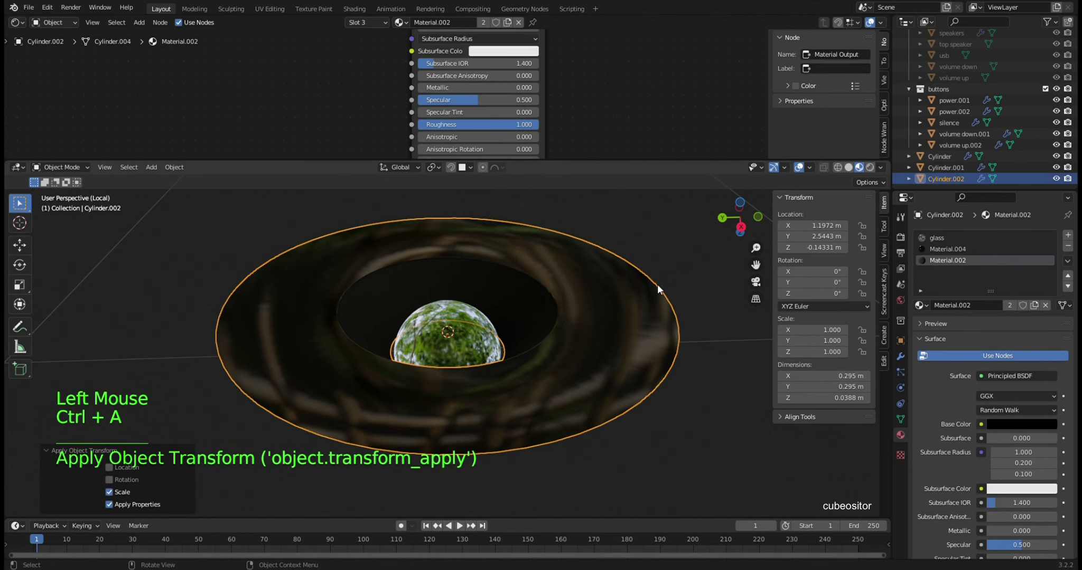
# - Isolate Cylinder.002 and Cylinder.001 together, then keep only the Cylinder.002 housing selected
pyautogui.press('KP_Divide')
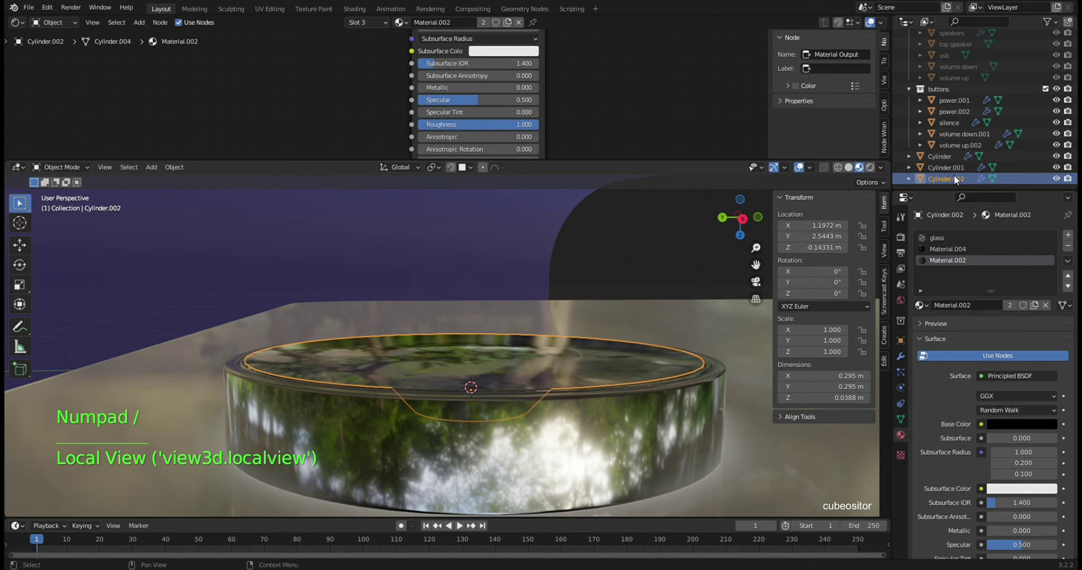
pyautogui.press('KP_Divide')
pyautogui.click(957, 173)
pyautogui.click(957, 186)
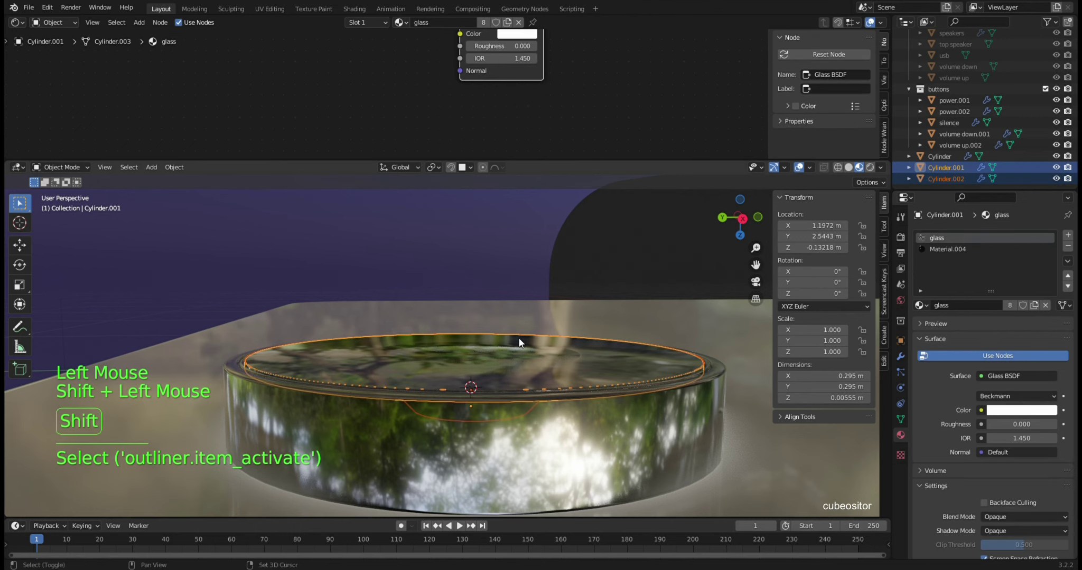
pyautogui.press('KP_Divide')
pyautogui.scroll(3)
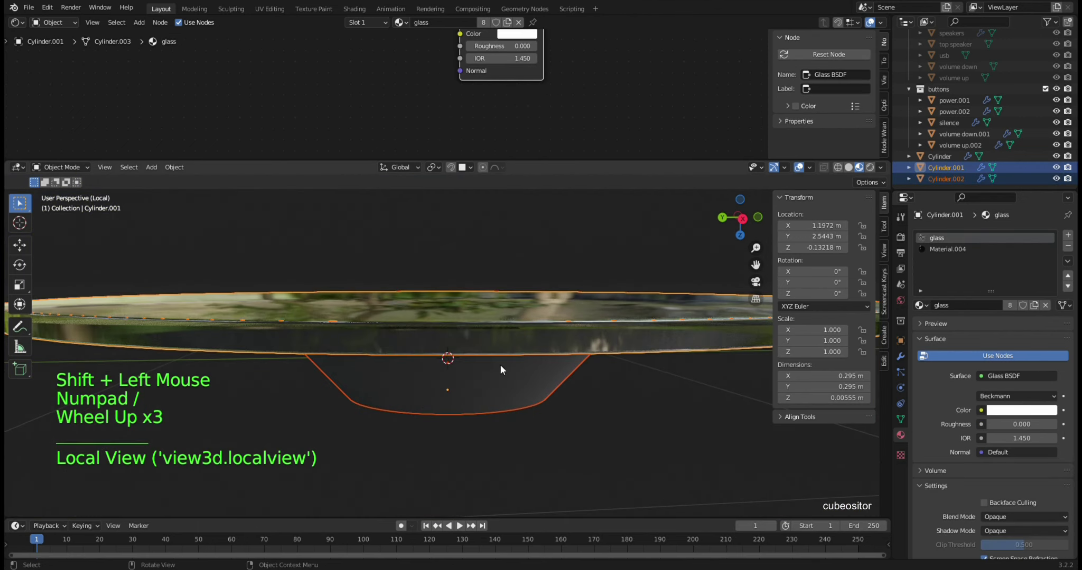
pyautogui.click(515, 384)
pyautogui.scroll(3)
pyautogui.middleClick(567, 347)
pyautogui.press('KP_Divide')
pyautogui.scroll(-3)
pyautogui.middleClick(571, 346)
# - Raise the Cylinder.002 housing along Z to about -0.138 m, ending with Icosphere.001 active
pyautogui.press('g')
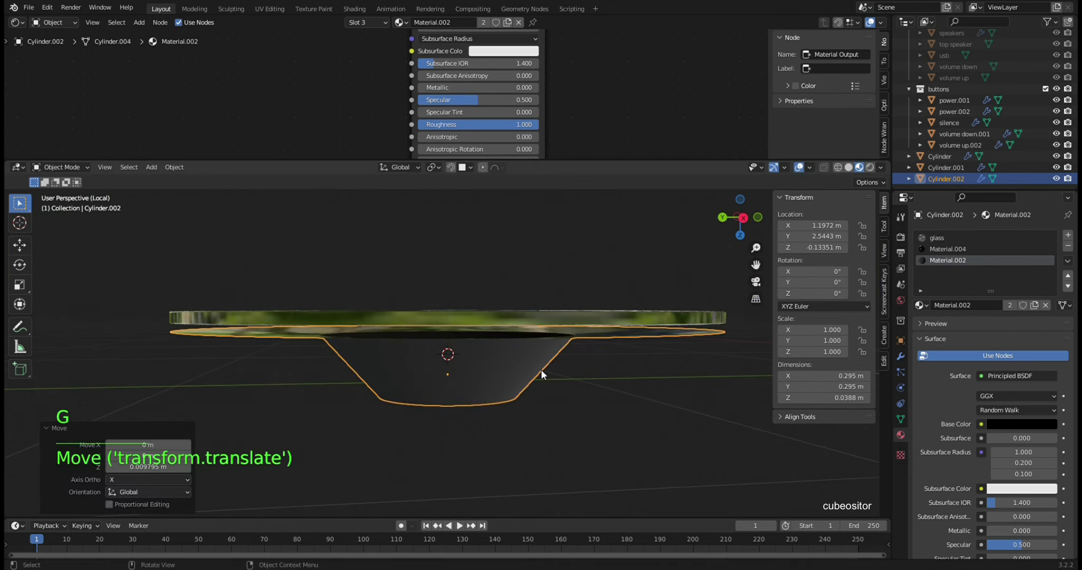
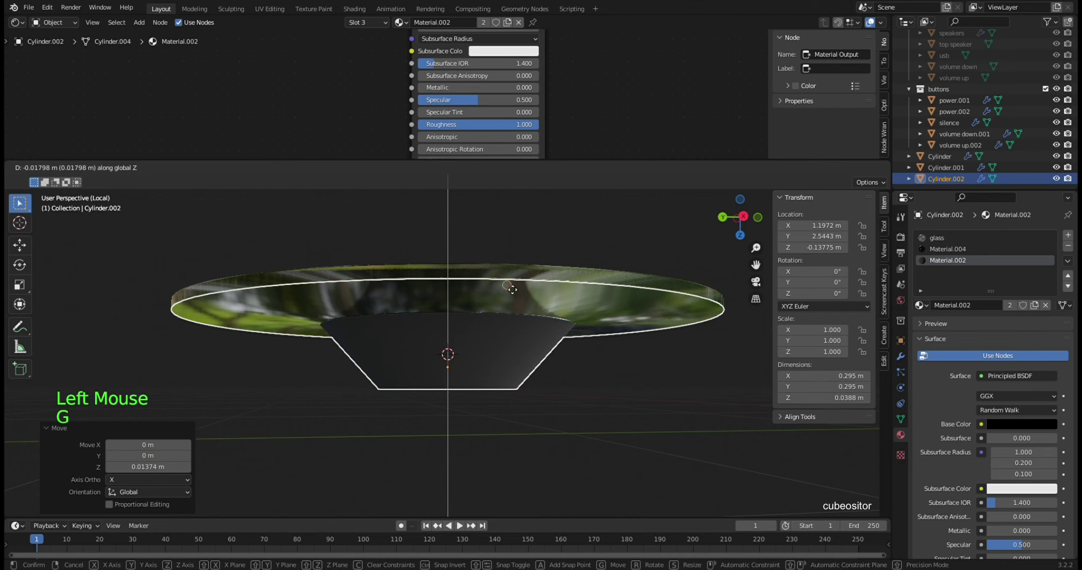
pyautogui.middleClick(526, 293)
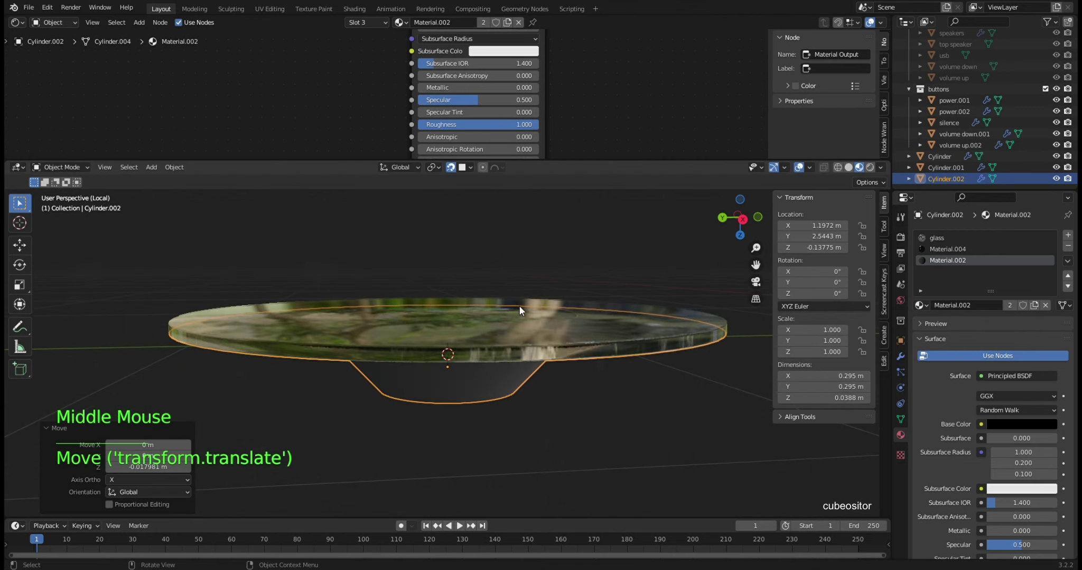
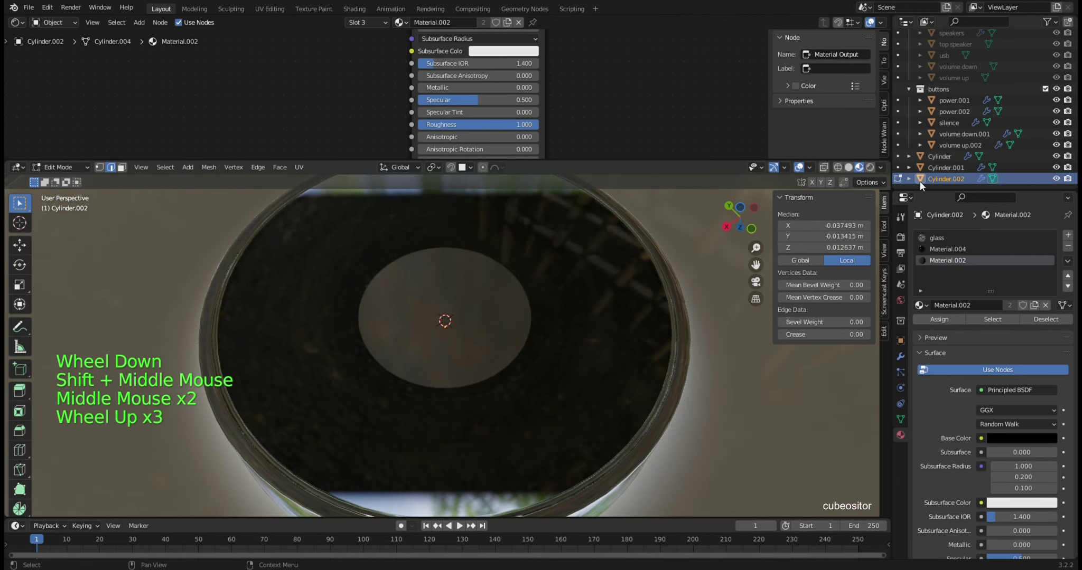
pyautogui.scroll(3)
pyautogui.scroll(-3)
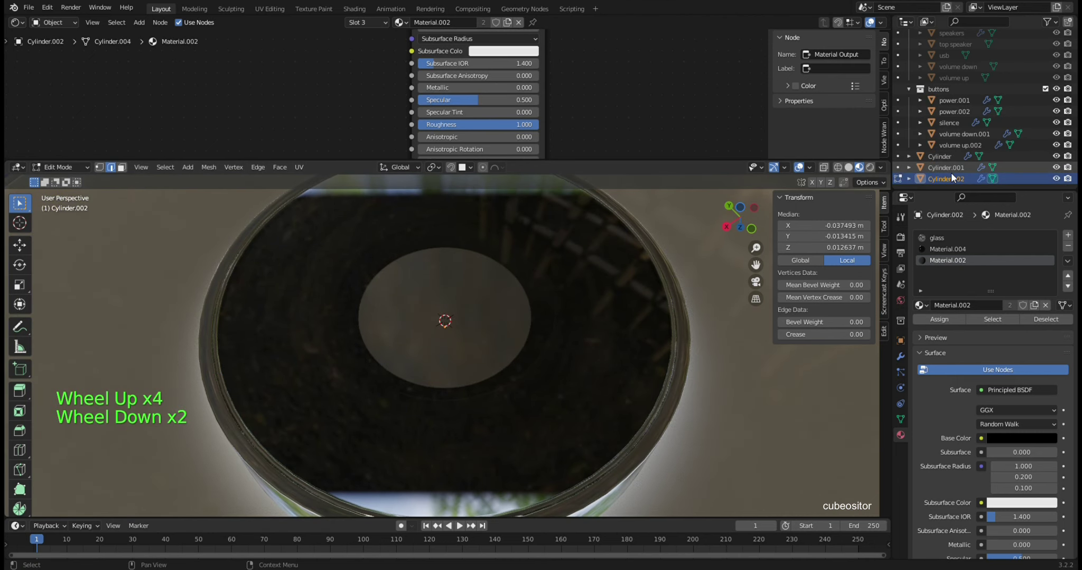
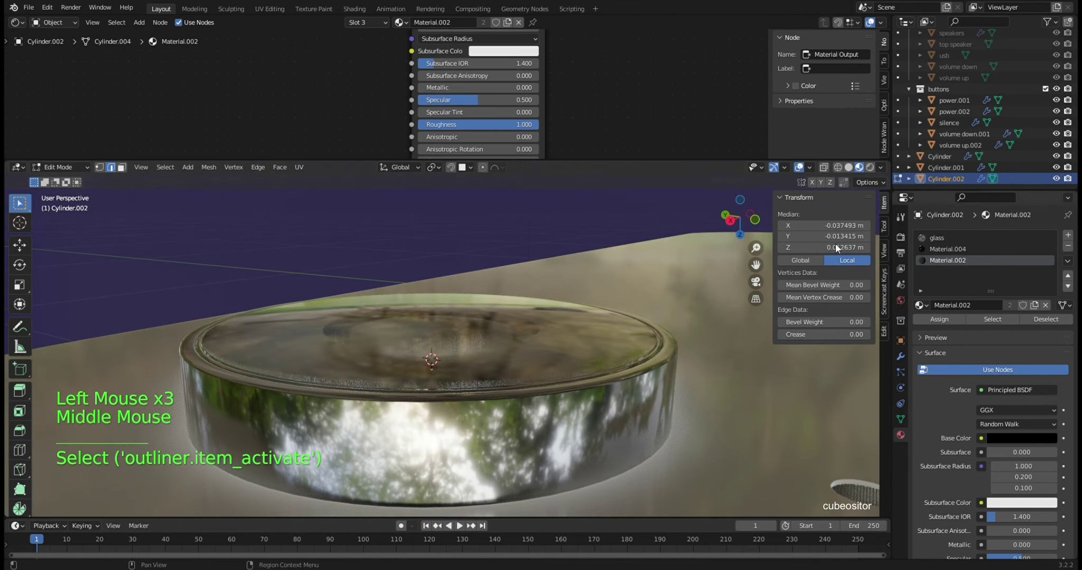
pyautogui.press('g')
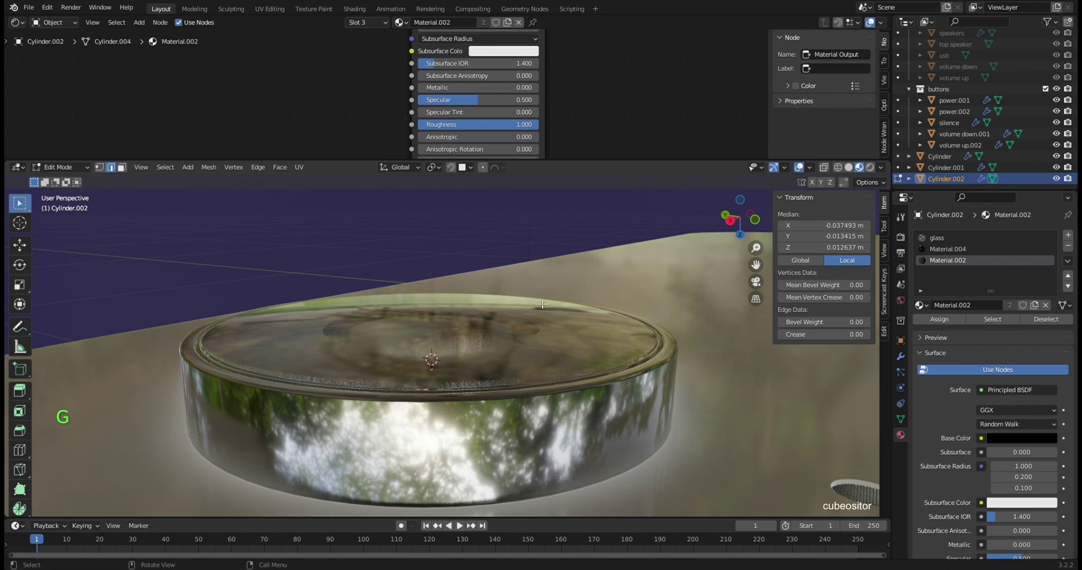
pyautogui.press('Tab')
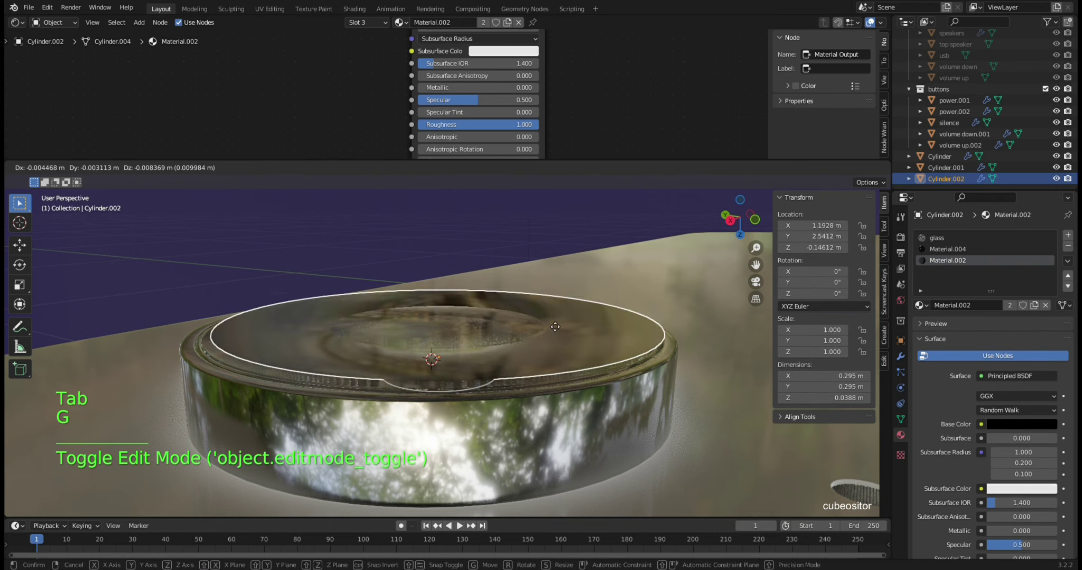
pyautogui.press('g')
pyautogui.scroll(3)
pyautogui.scroll(3)
pyautogui.click(966, 186)
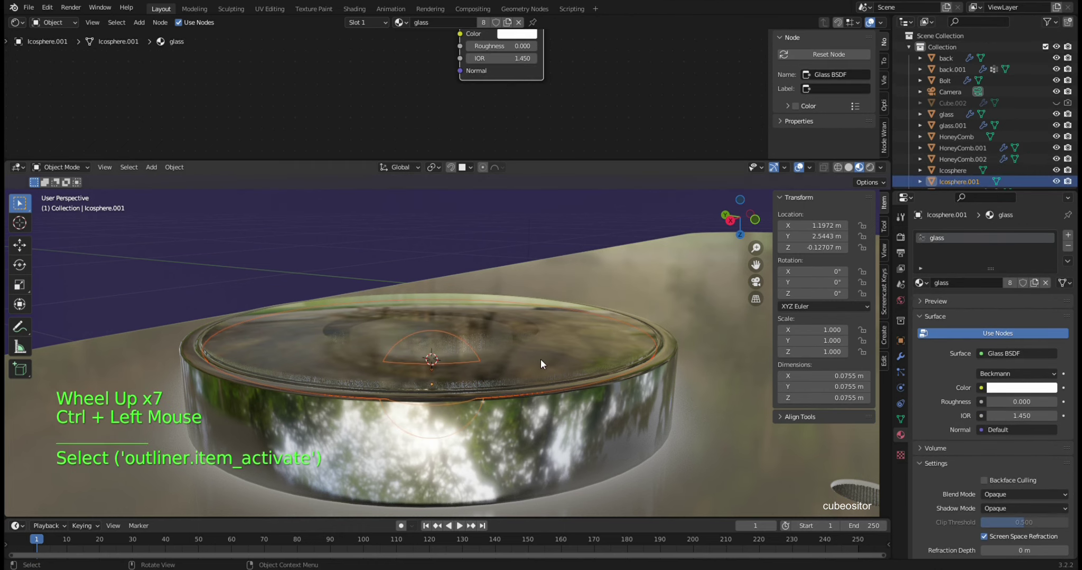
# - Inspect Icosphere.001 in isolation, then return to the full phone scene view
pyautogui.press('KP_Divide')
pyautogui.middleClick(517, 321)
pyautogui.scroll(3)
pyautogui.middleClick(501, 346)
pyautogui.scroll(3)
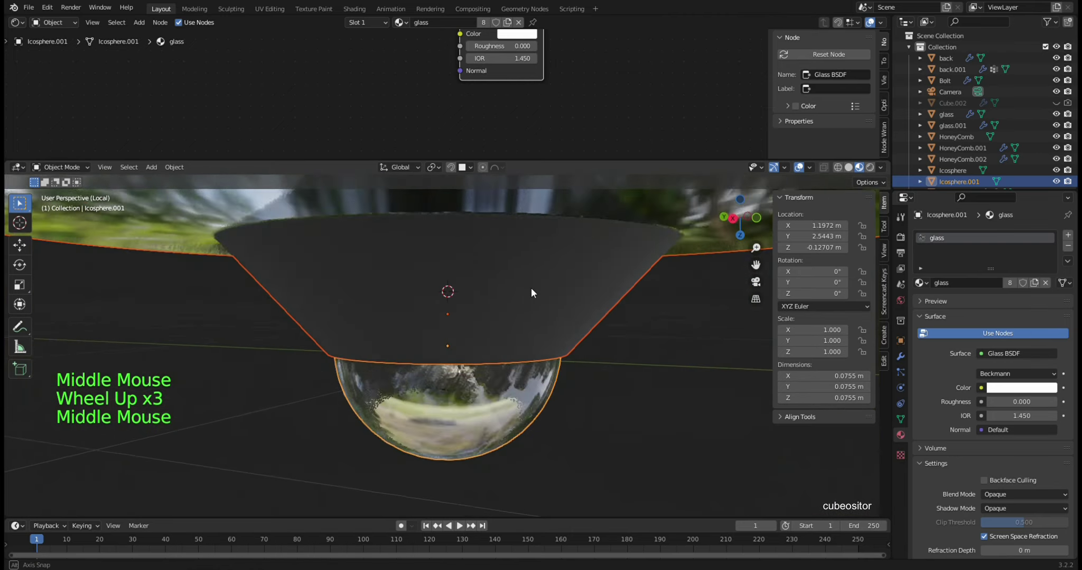
pyautogui.click(640, 274)
pyautogui.scroll(-3)
pyautogui.press('KP_Divide')
pyautogui.scroll(-3)
pyautogui.click(441, 250)
pyautogui.scroll(-3)
pyautogui.middleClick(629, 385)
pyautogui.middleClick(658, 402)
pyautogui.scroll(-3)
pyautogui.scroll(-3)
pyautogui.scroll(3)
# - Make back.001 the active object, showing its metallic Material.005 slot
pyautogui.click(943, 75)
pyautogui.scroll(3)
pyautogui.middleClick(535, 349)
pyautogui.middleClick(527, 355)
pyautogui.middleClick(509, 322)
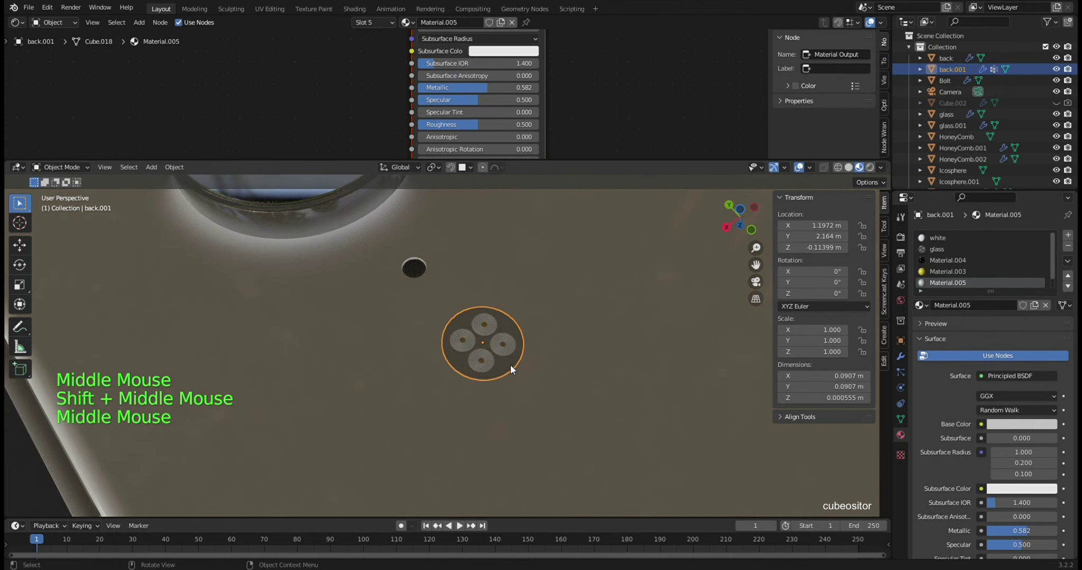
# - Isolate the back plate and raise Material.005 metallic to 0.700 with roughness about 0.095
pyautogui.middleClick(509, 344)
pyautogui.middleClick(508, 358)
pyautogui.press('KP_Divide')
pyautogui.middleClick(494, 370)
pyautogui.scroll(3)
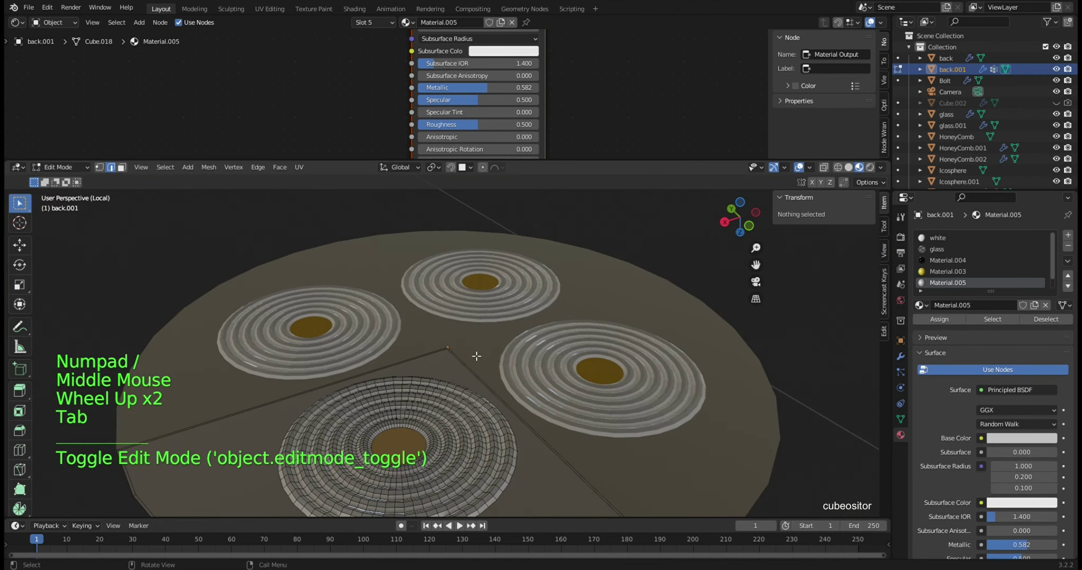
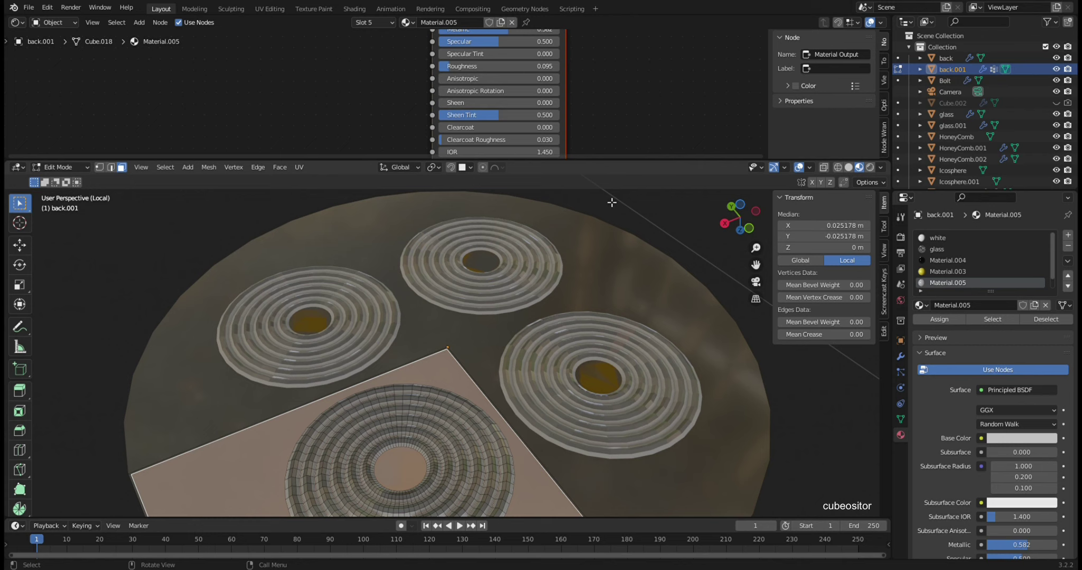
pyautogui.click(510, 34)
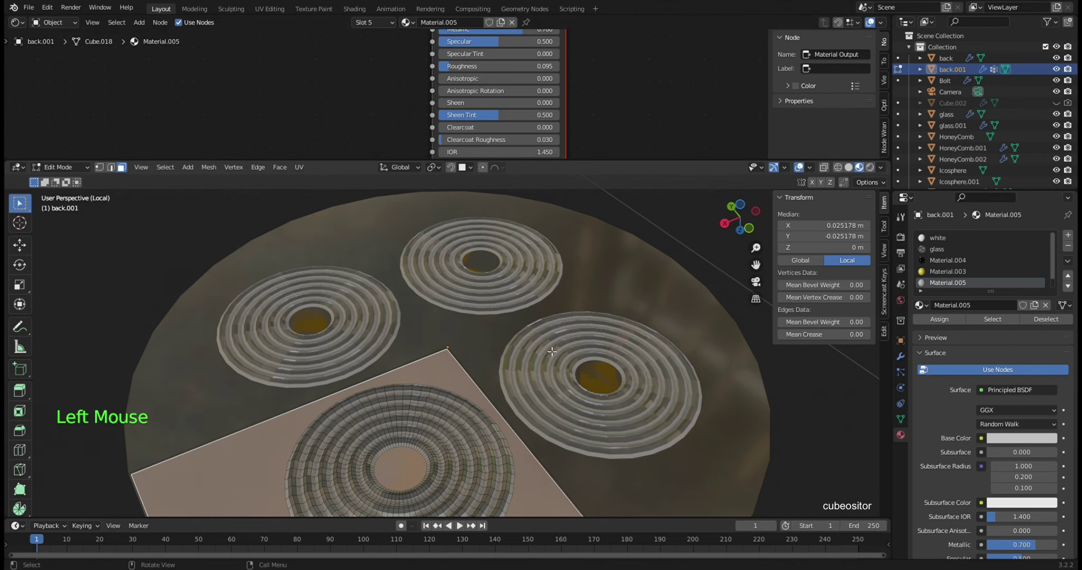
pyautogui.press('Tab')
# - Return to the full scene and orbit around the back plate to inspect it
pyautogui.scroll(-3)
pyautogui.middleClick(573, 350)
pyautogui.press('KP_Divide')
pyautogui.scroll(-3)
pyautogui.middleClick(549, 350)
pyautogui.scroll(-3)
pyautogui.middleClick(547, 356)
pyautogui.middleClick(548, 361)
pyautogui.middleClick(550, 360)
pyautogui.middleClick(547, 378)
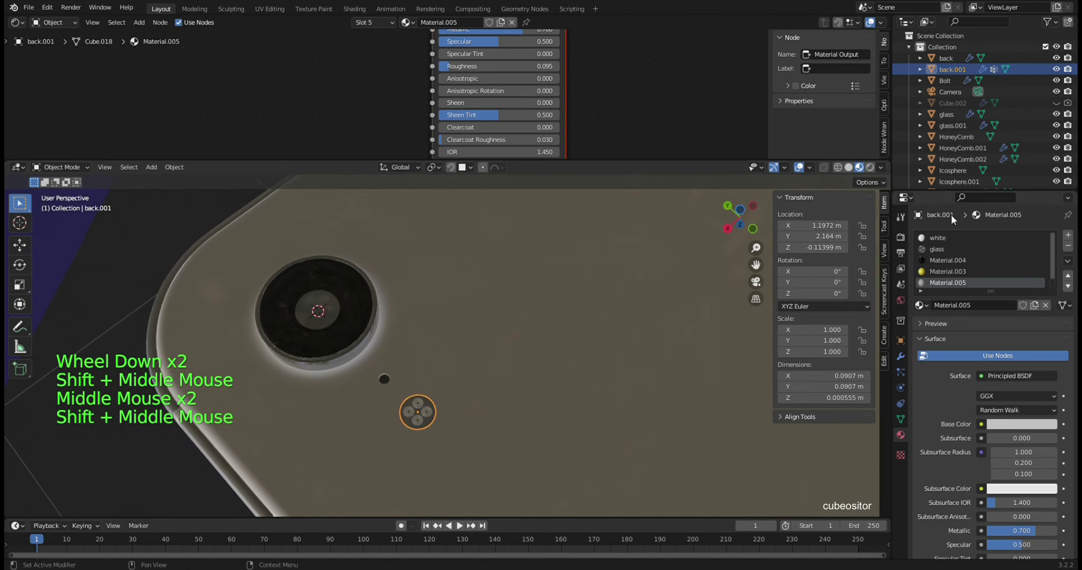
pyautogui.middleClick(578, 366)
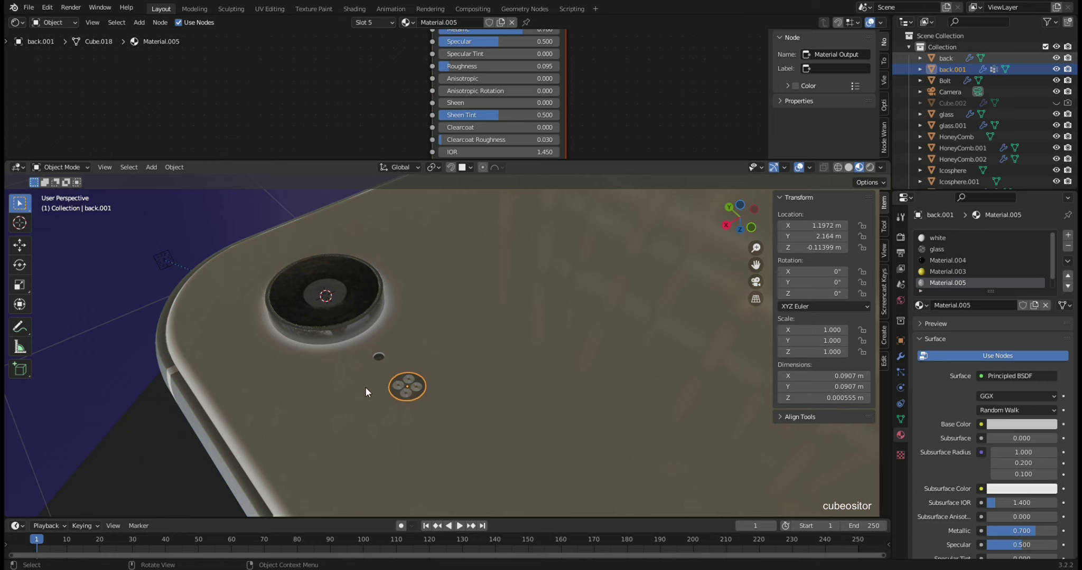
pyautogui.middleClick(421, 383)
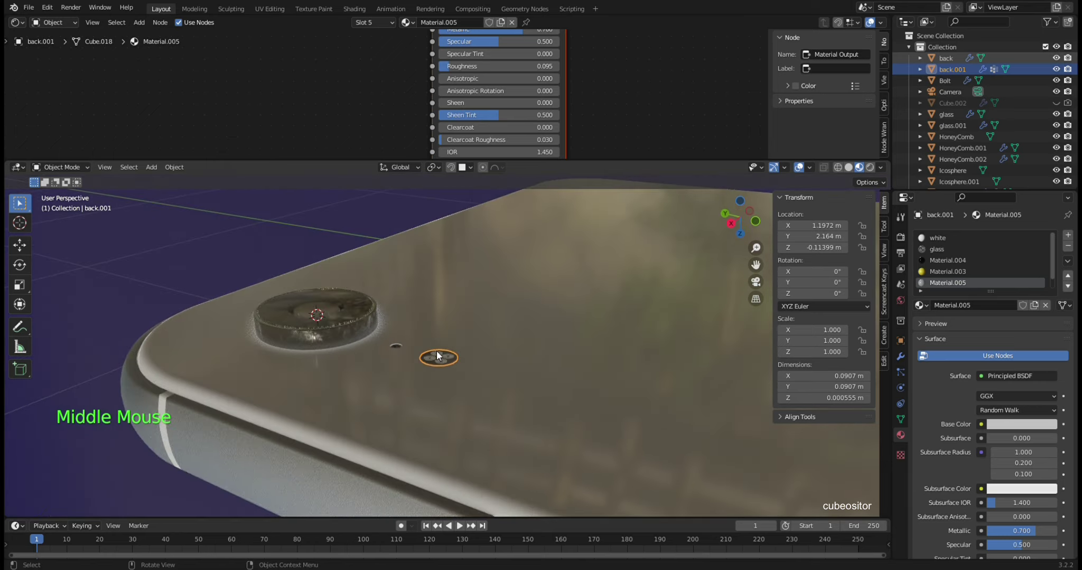
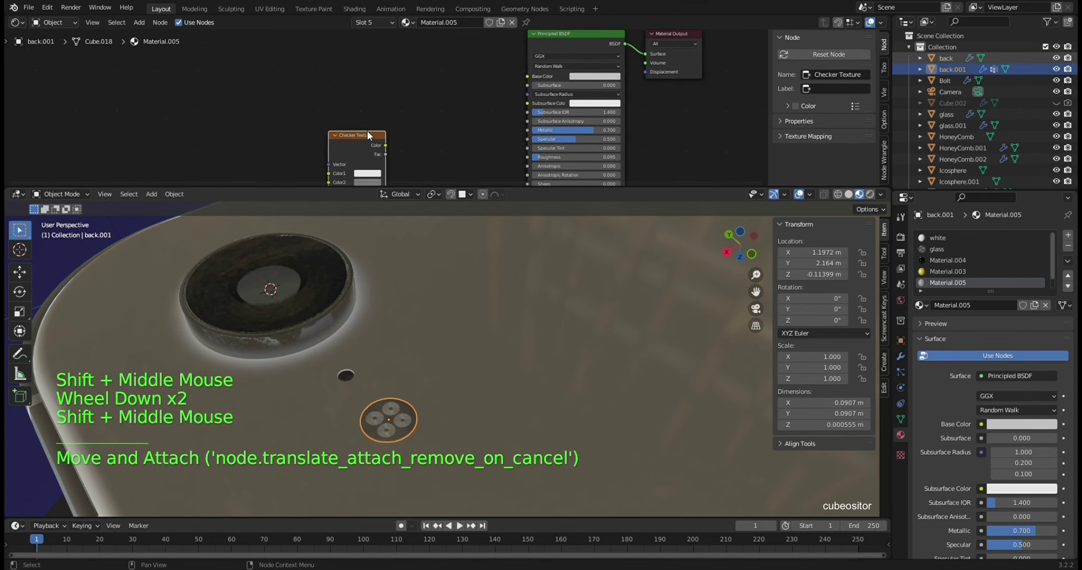
# - Give the Checker Texture coordinate and mapping nodes via Ctrl+T and feed it into Base Color with Metallic 1.000
pyautogui.click(370, 137)
pyautogui.press('ctrl+t')
pyautogui.click(184, 98)
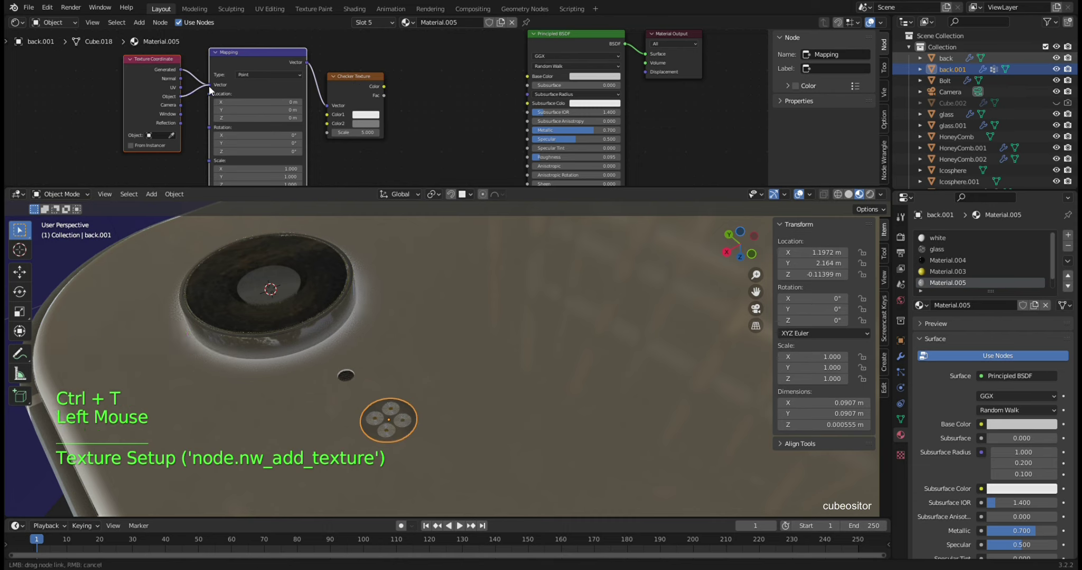
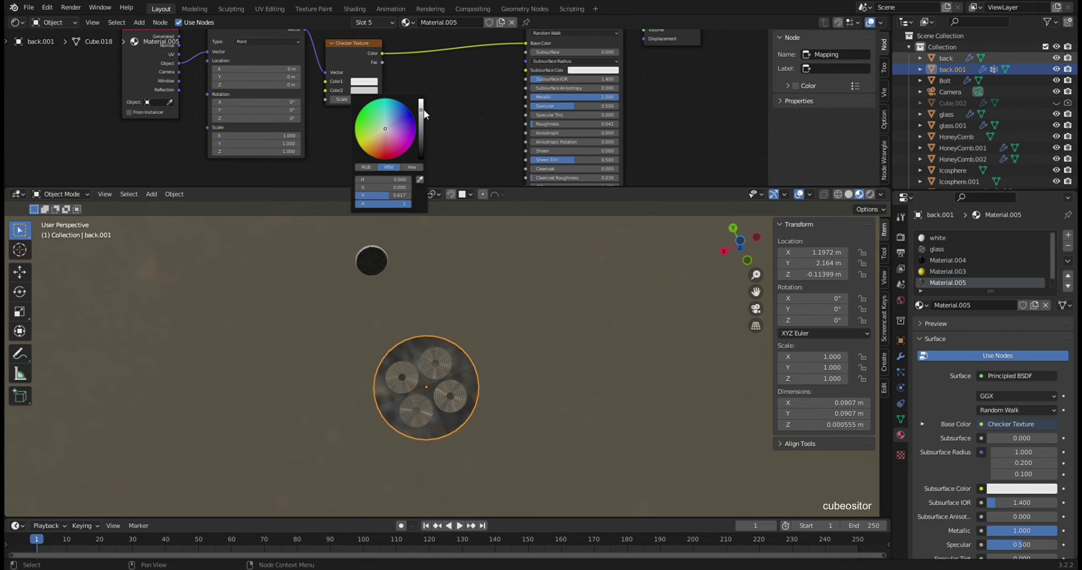
pyautogui.middleClick(496, 338)
pyautogui.scroll(-3)
pyautogui.middleClick(510, 331)
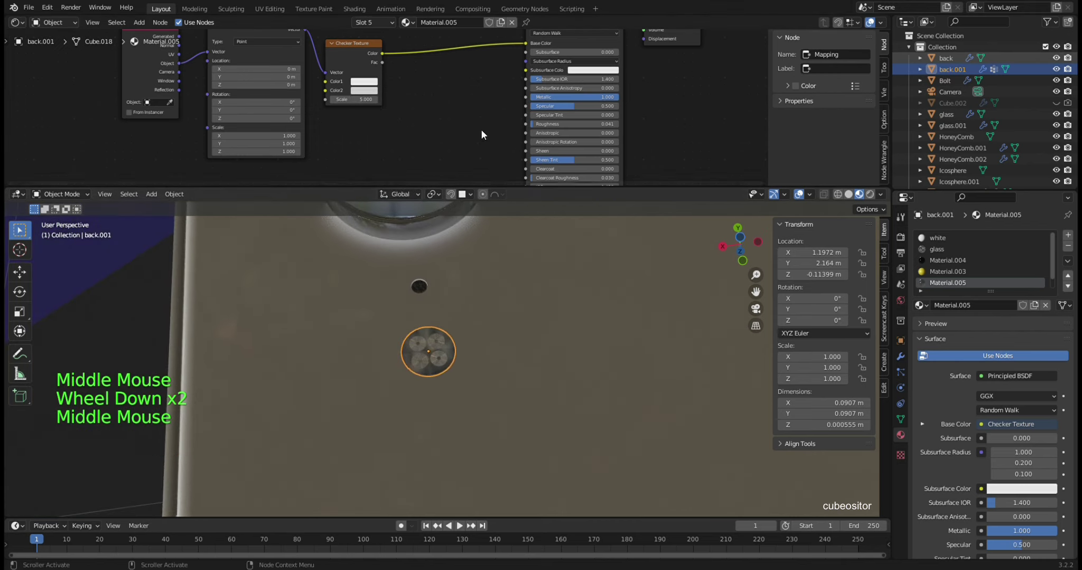
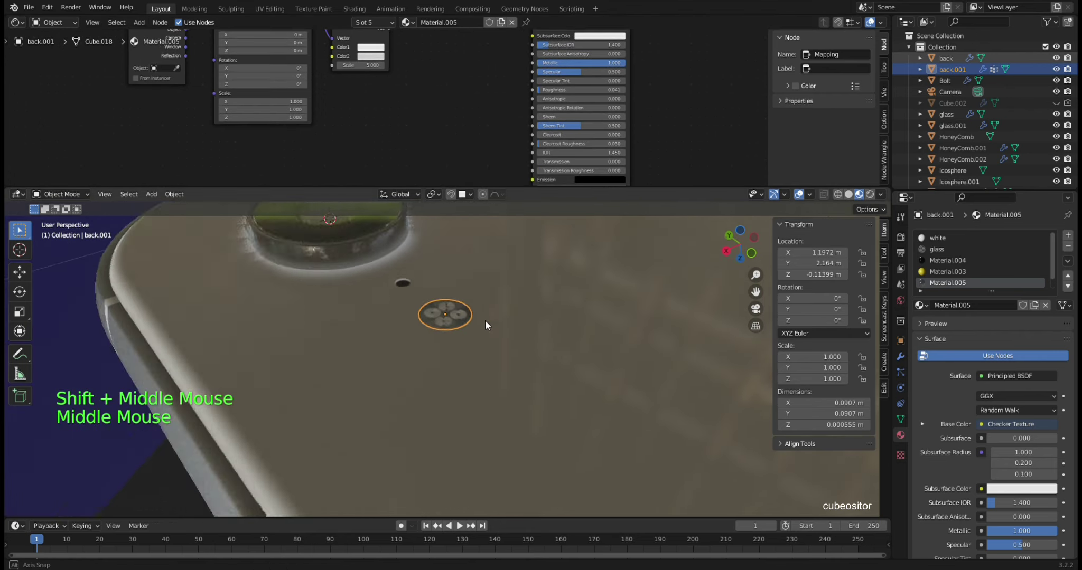
# - Orbit the phone to check the checkered metallic back plate, then make glass.001 active
pyautogui.scroll(-3)
pyautogui.middleClick(505, 382)
pyautogui.middleClick(544, 345)
pyautogui.middleClick(545, 320)
pyautogui.middleClick(579, 329)
pyautogui.middleClick(584, 343)
pyautogui.middleClick(574, 309)
pyautogui.middleClick(391, 274)
pyautogui.middleClick(420, 286)
pyautogui.middleClick(581, 311)
pyautogui.scroll(3)
pyautogui.middleClick(531, 298)
pyautogui.middleClick(555, 326)
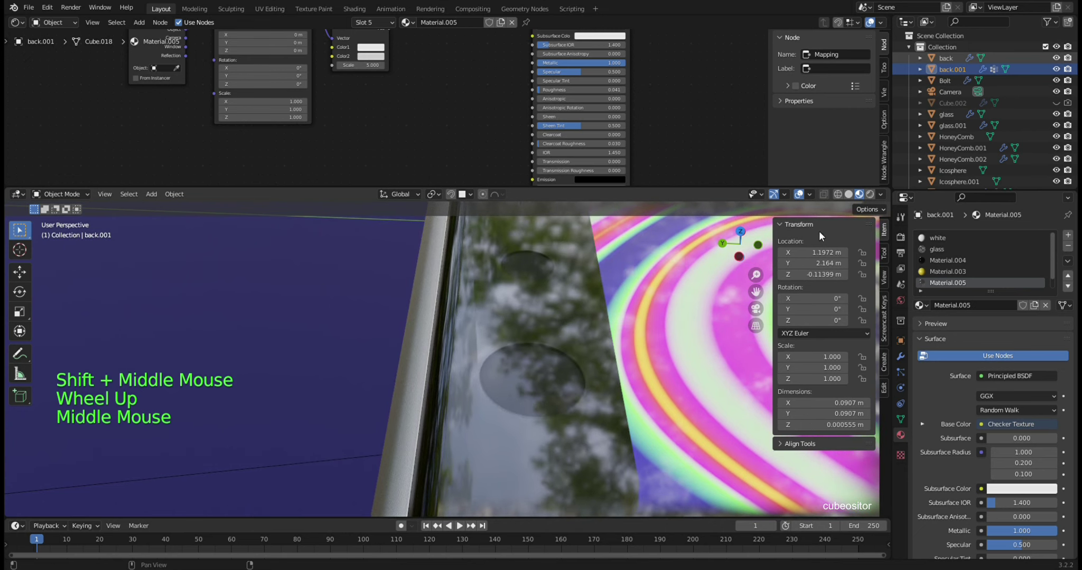
pyautogui.scroll(3)
pyautogui.scroll(3)
pyautogui.click(959, 122)
pyautogui.click(958, 127)
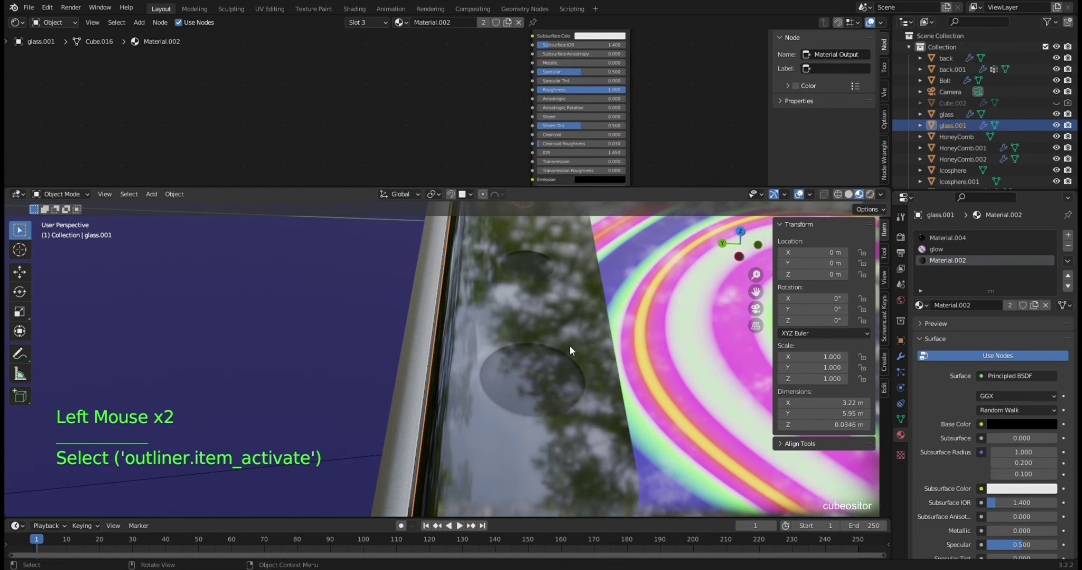
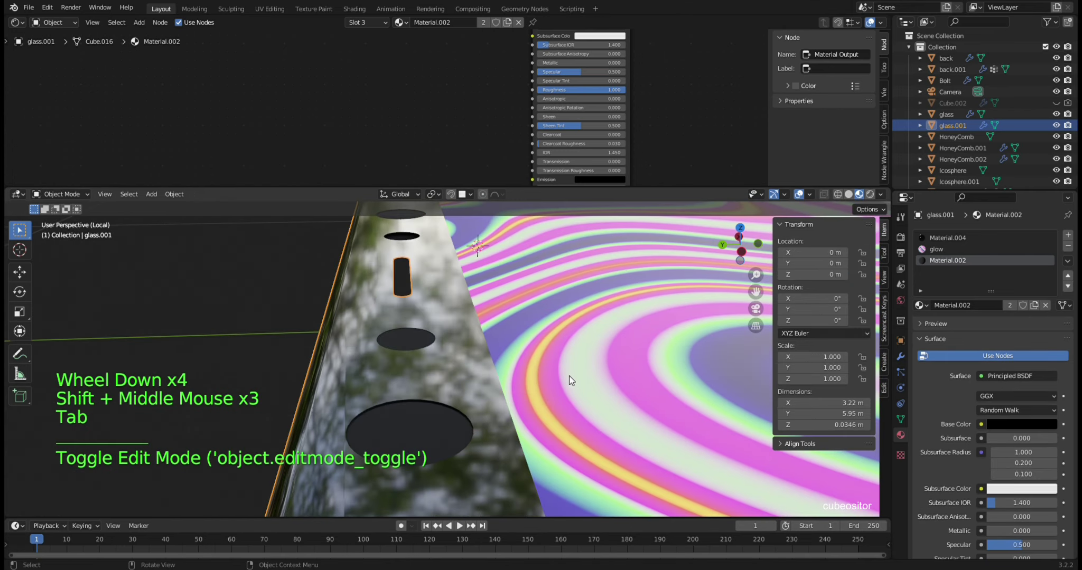
# - Leave local view and select the background Plane with its dark blue 'background' material (roughness ~0.909)
pyautogui.press('KP_Divide')
pyautogui.scroll(-3)
pyautogui.middleClick(558, 383)
pyautogui.click(326, 355)
pyautogui.middleClick(502, 371)
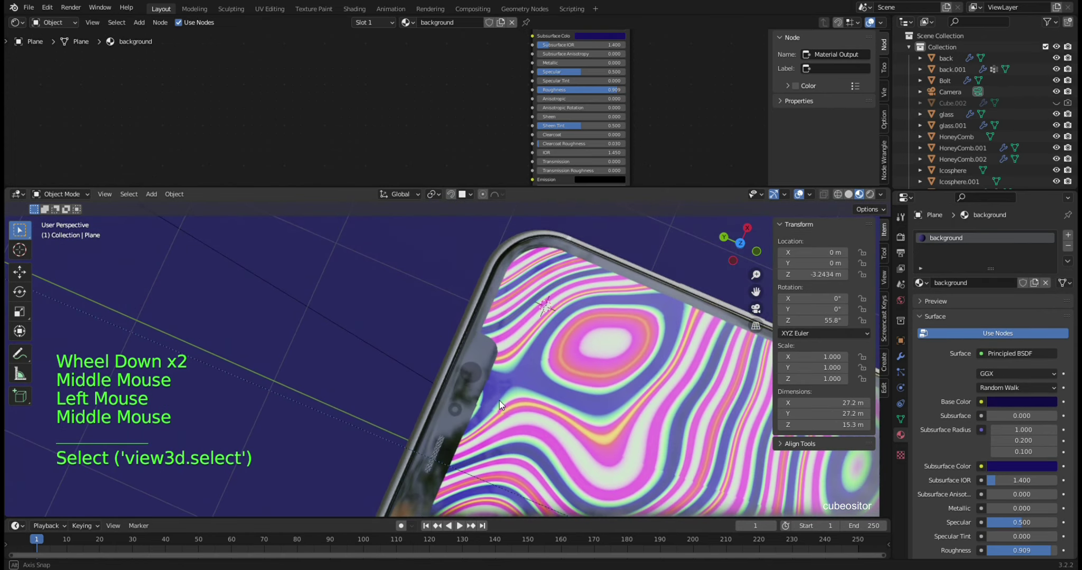
pyautogui.middleClick(598, 399)
# - Orbit around the phone to review it against the psychedelic background plane
pyautogui.scroll(3)
pyautogui.middleClick(532, 358)
pyautogui.scroll(-3)
pyautogui.middleClick(589, 369)
pyautogui.middleClick(498, 354)
pyautogui.scroll(-3)
pyautogui.middleClick(595, 373)
pyautogui.middleClick(557, 362)
pyautogui.middleClick(531, 322)
pyautogui.middleClick(509, 323)
pyautogui.scroll(3)
pyautogui.middleClick(536, 339)
pyautogui.middleClick(509, 352)
pyautogui.middleClick(510, 346)
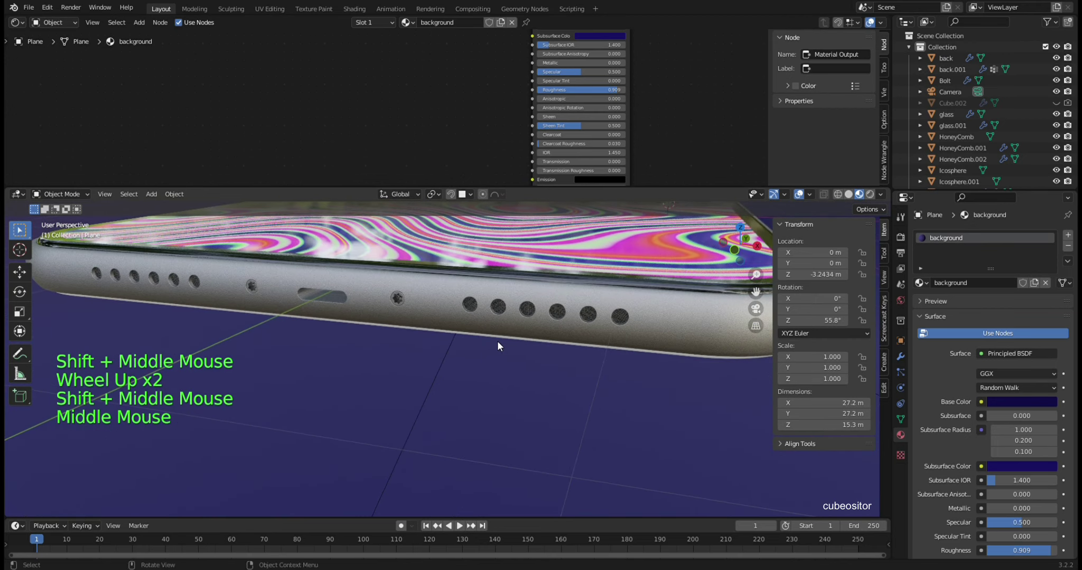
pyautogui.middleClick(501, 345)
pyautogui.middleClick(496, 349)
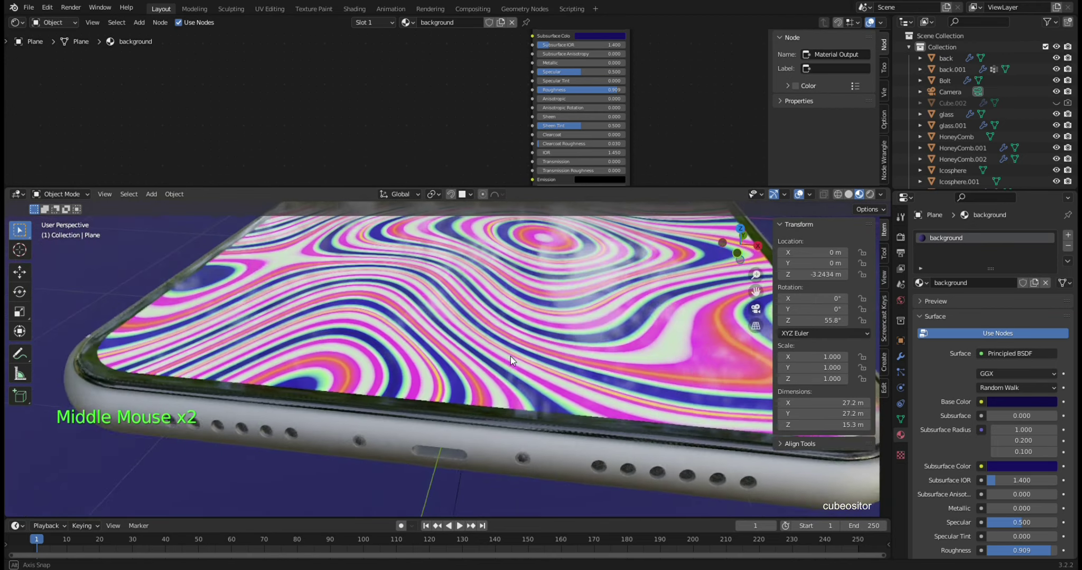
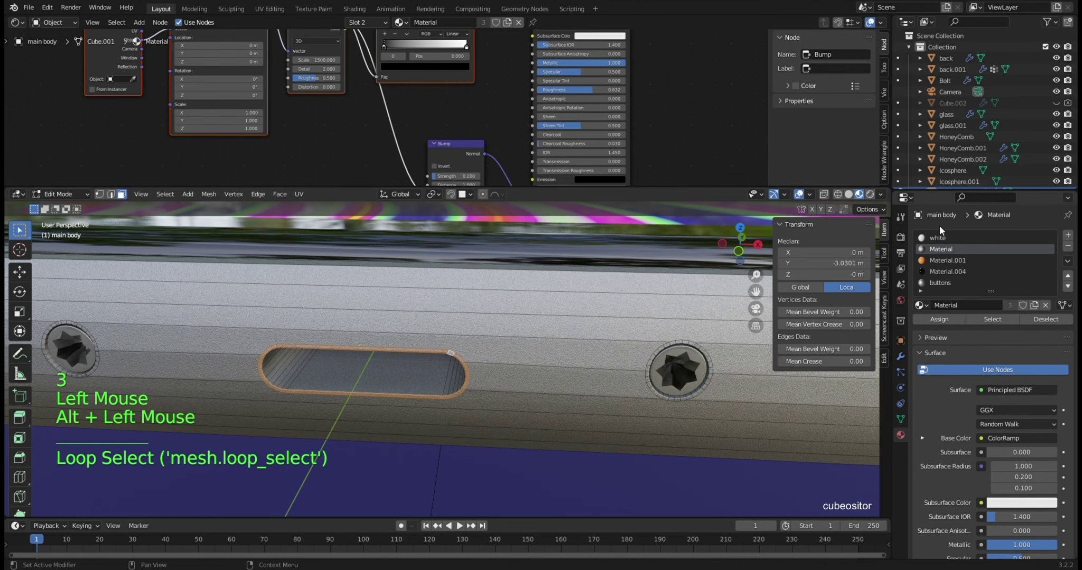
# - Make the white material slot active on the main body in Material Properties
pyautogui.click(943, 239)
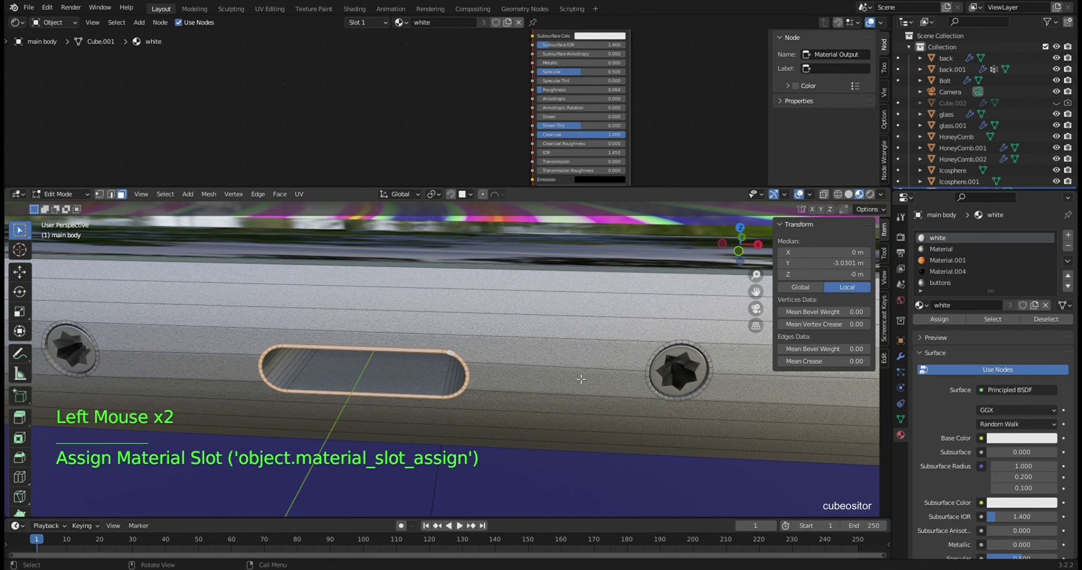
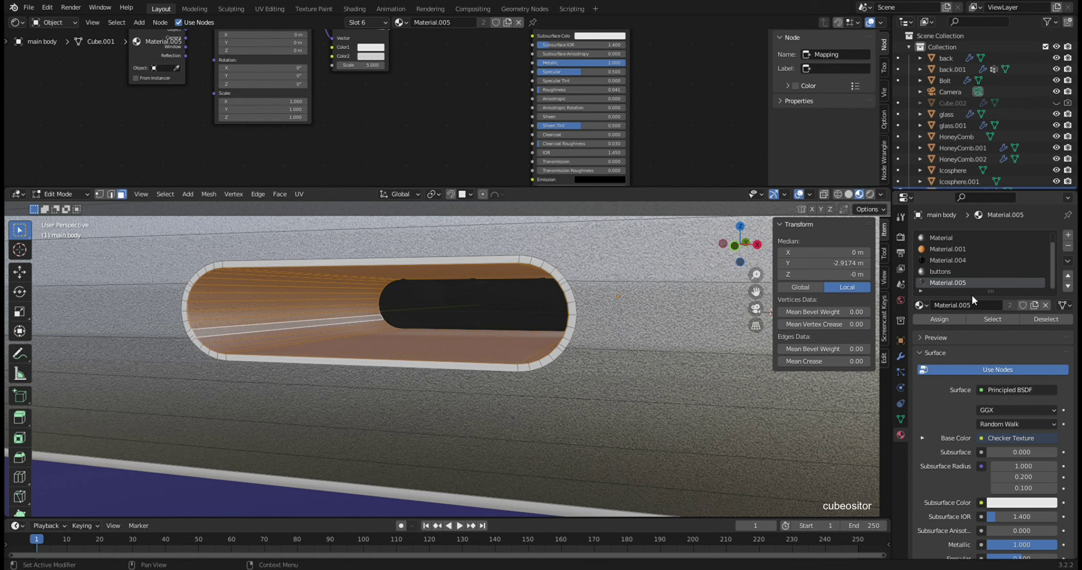
# - Return the main body to Object Mode and orbit around the phone to inspect the checker-textured metallic material
pyautogui.click(953, 322)
pyautogui.middleClick(519, 343)
pyautogui.press('Tab')
pyautogui.middleClick(531, 344)
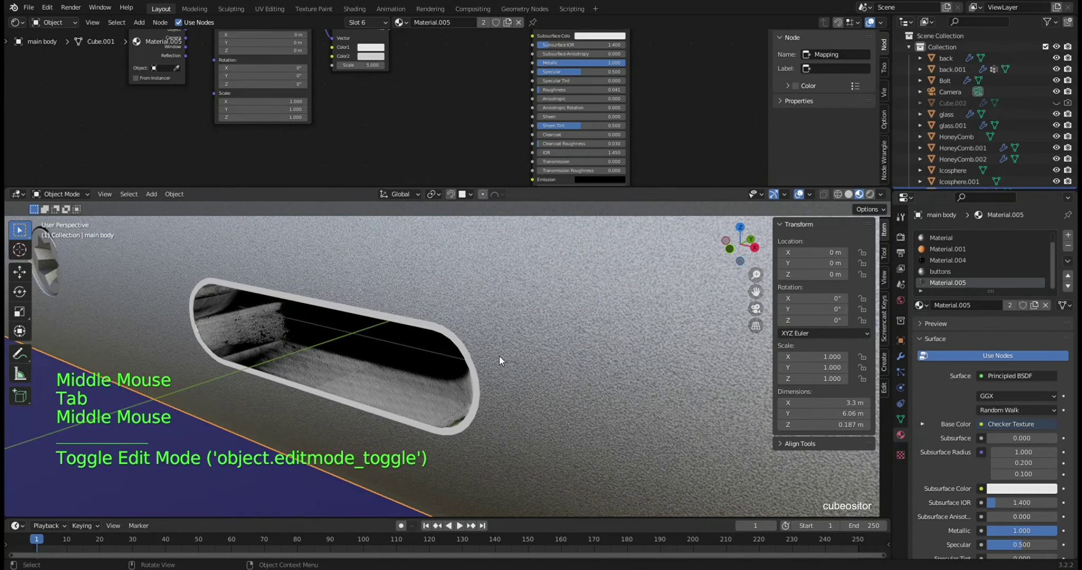
pyautogui.middleClick(436, 370)
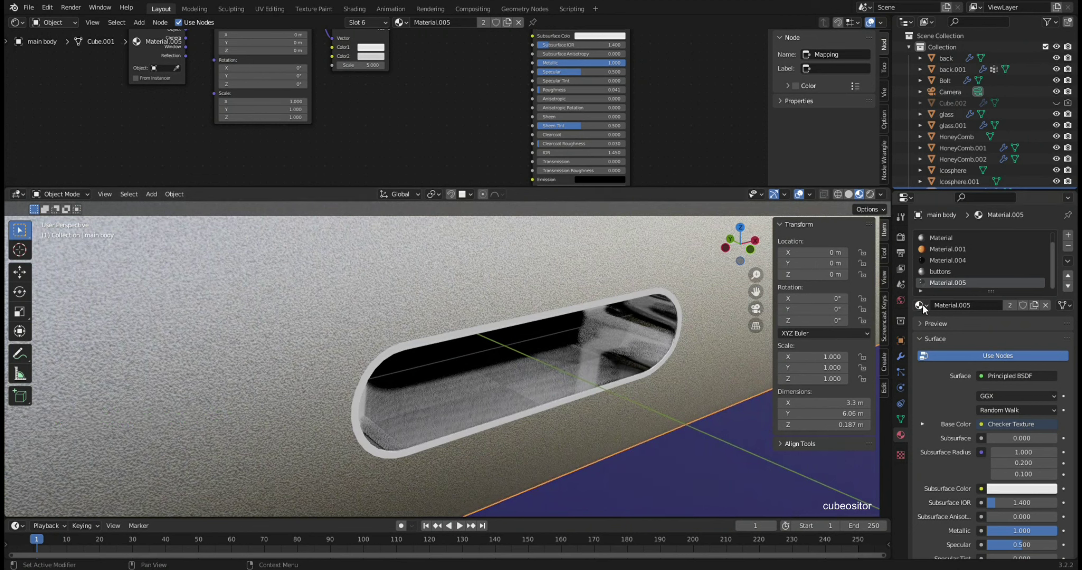
pyautogui.click(929, 306)
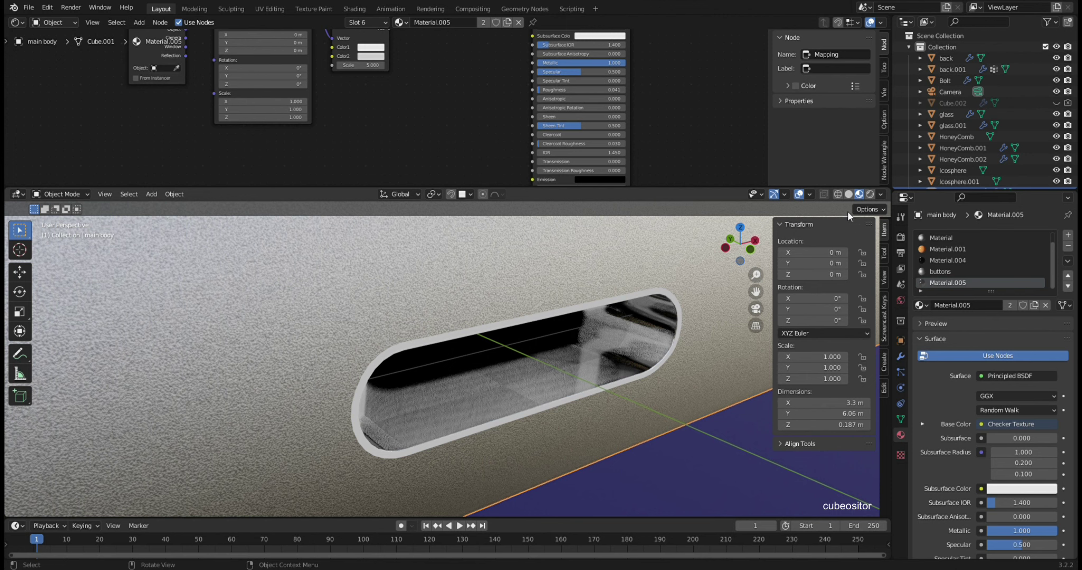
pyautogui.scroll(-3)
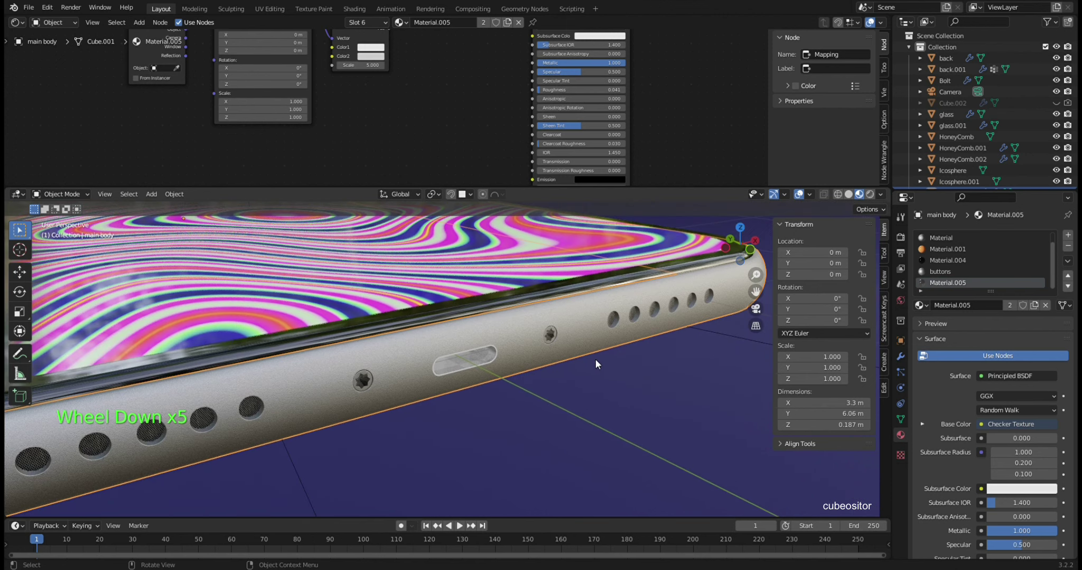
pyautogui.middleClick(613, 293)
pyautogui.middleClick(563, 302)
pyautogui.scroll(-3)
pyautogui.middleClick(597, 330)
pyautogui.scroll(-3)
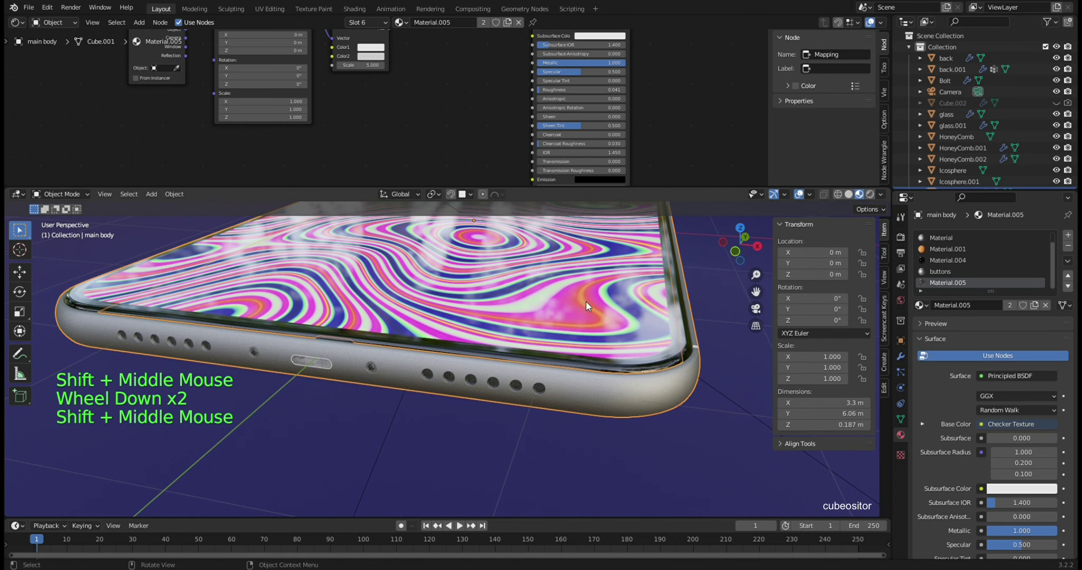
pyautogui.middleClick(588, 303)
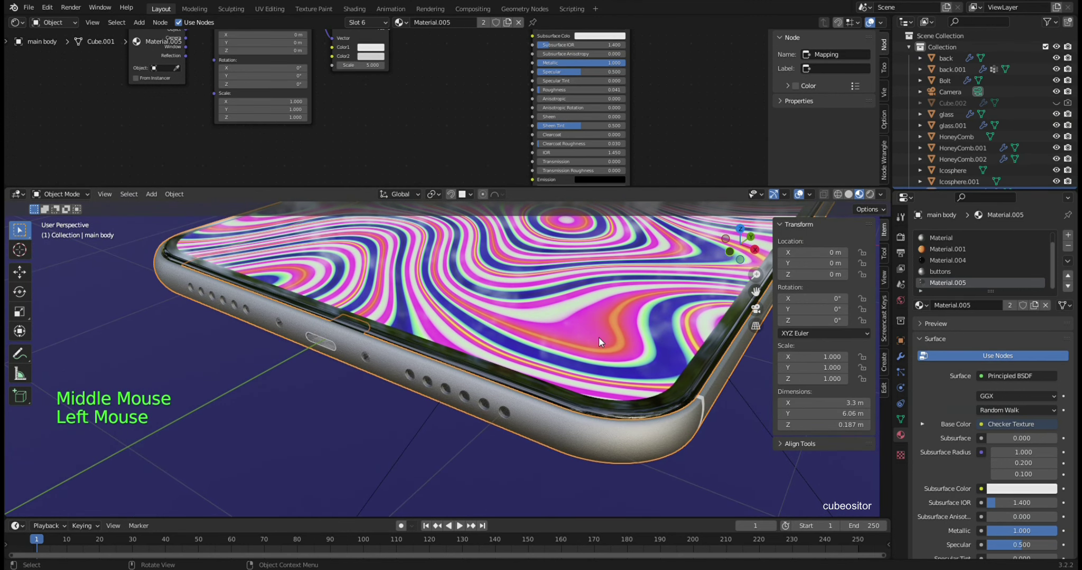